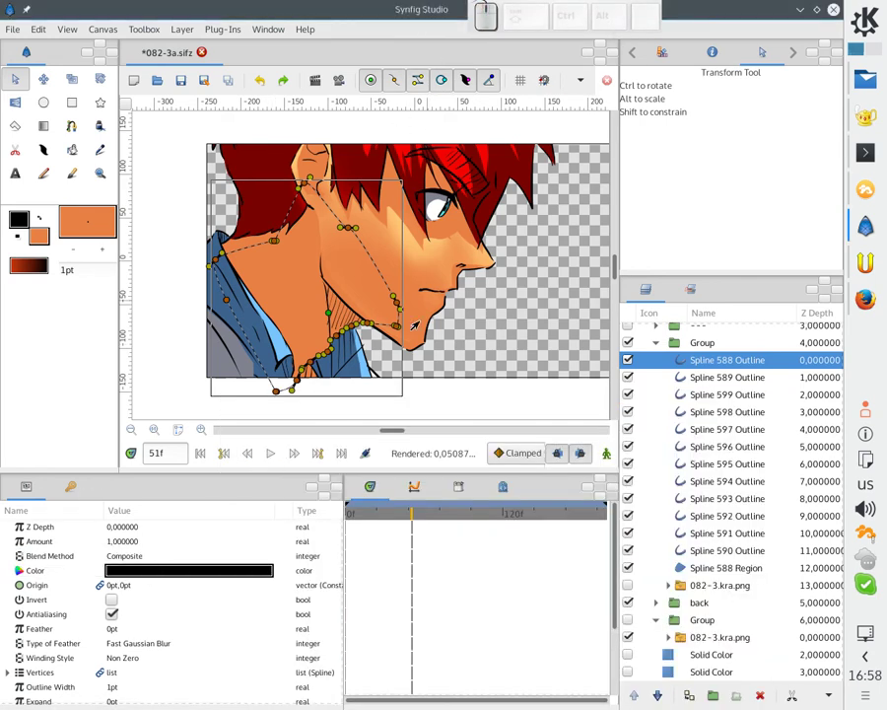
Insert a Skeleton layer above Spline 588 Outline in the neck Group, first bone across the jaw.
click(719, 584)
click(717, 574)
click(724, 365)
click(505, 316)
click(712, 364)
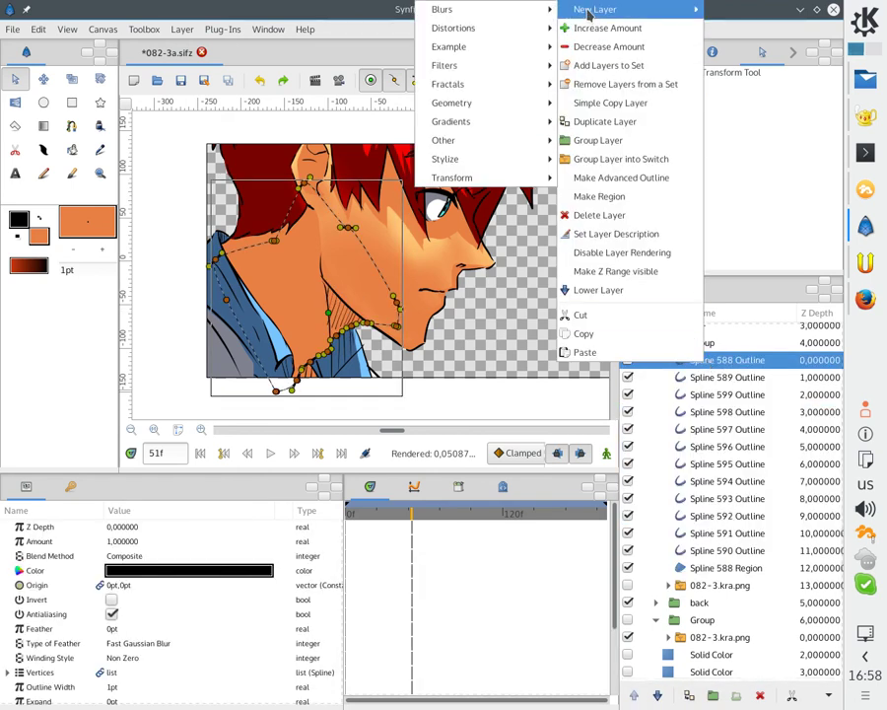
click(365, 240)
middle_click(369, 327)
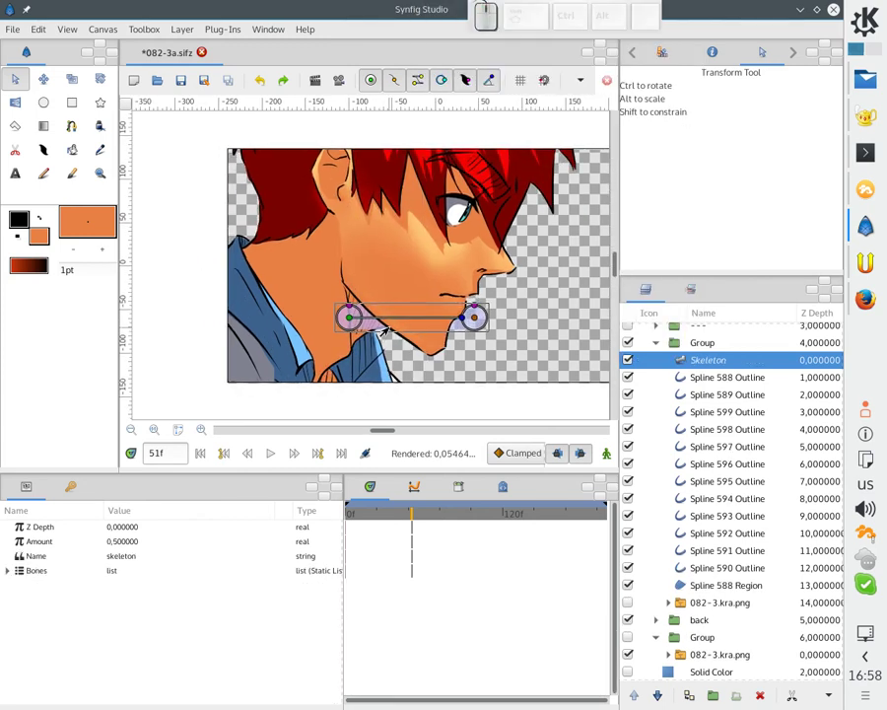
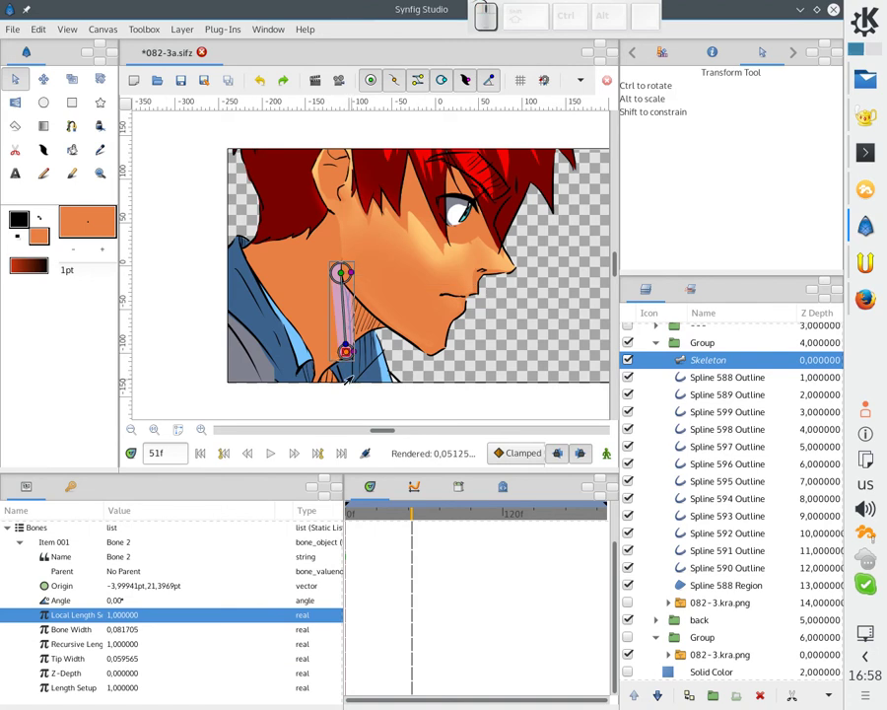
Create a child bone from the neck bone and stretch it along the jaw line.
right_click(339, 277)
click(371, 323)
click(348, 363)
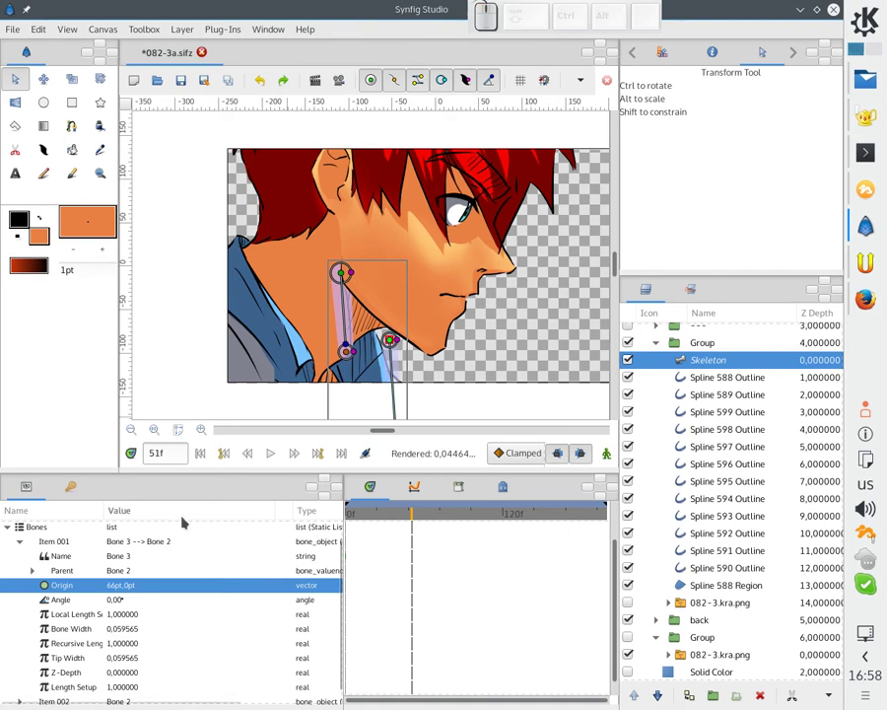
click(150, 580)
click(157, 612)
drag(459, 278, 343, 287)
drag(475, 276, 391, 325)
click(392, 325)
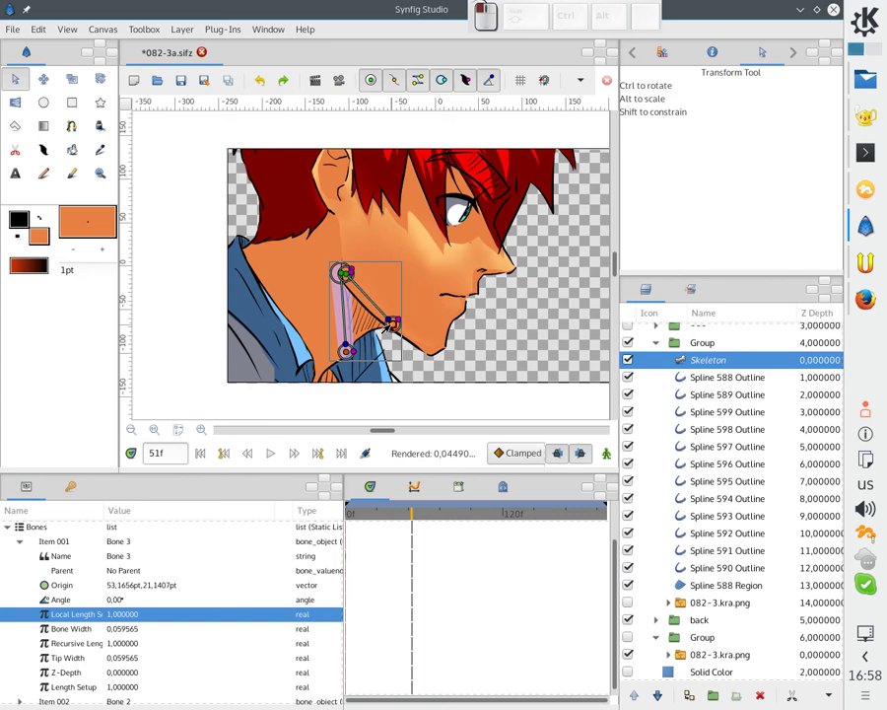
click(354, 328)
Create another child bone and position it down the neck, leaving Bone 4 unparented.
right_click(385, 230)
click(403, 278)
click(379, 320)
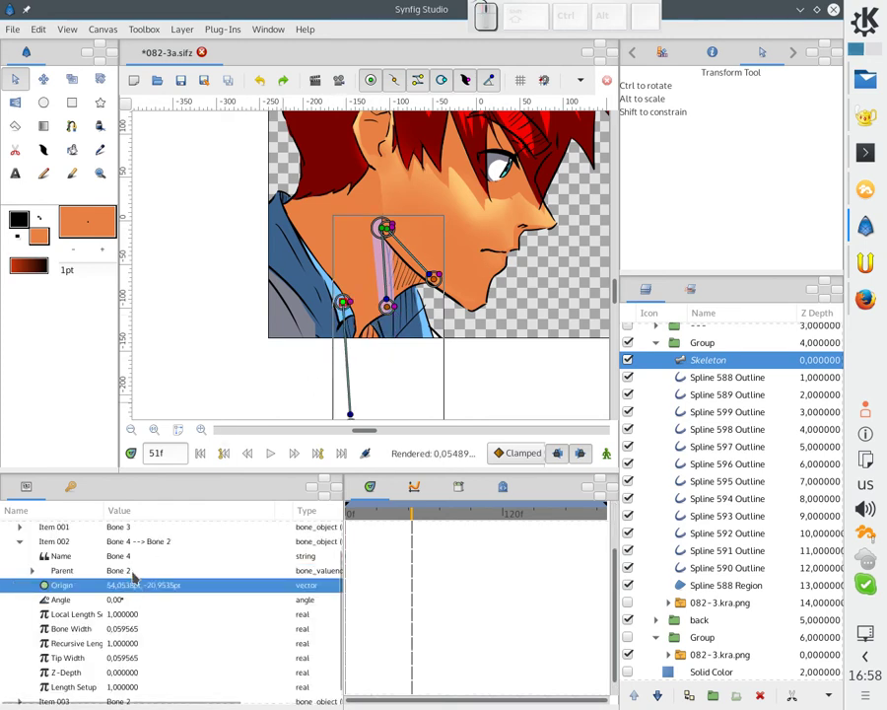
drag(140, 580, 153, 581)
click(155, 635)
drag(498, 322, 357, 234)
drag(480, 238, 342, 341)
middle_click(364, 290)
click(326, 306)
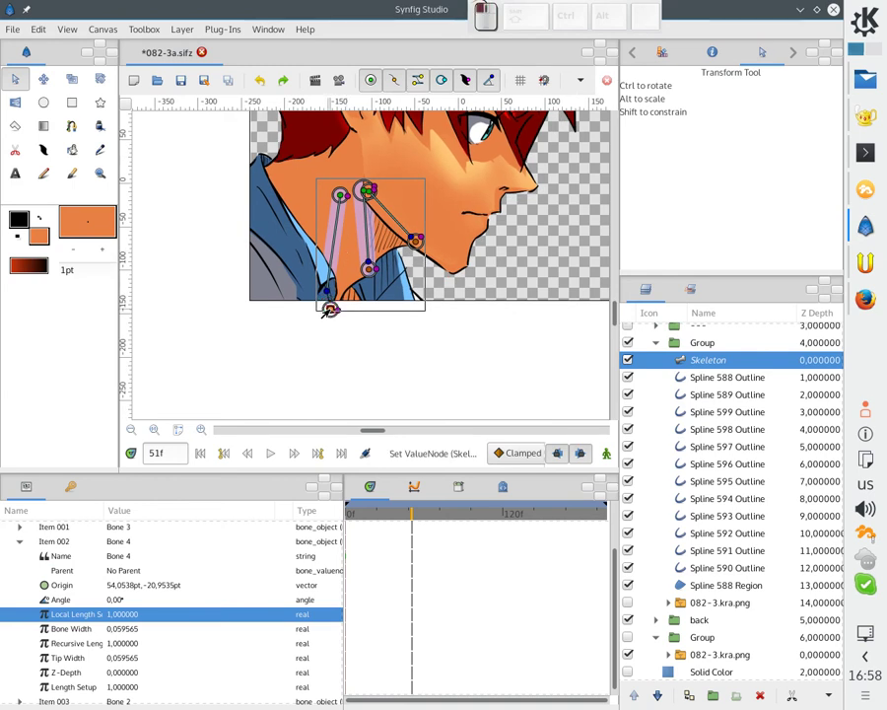
Widen the lower neck bones' influence areas using their canvas width handles.
key(alt+2)
key(alt+3)
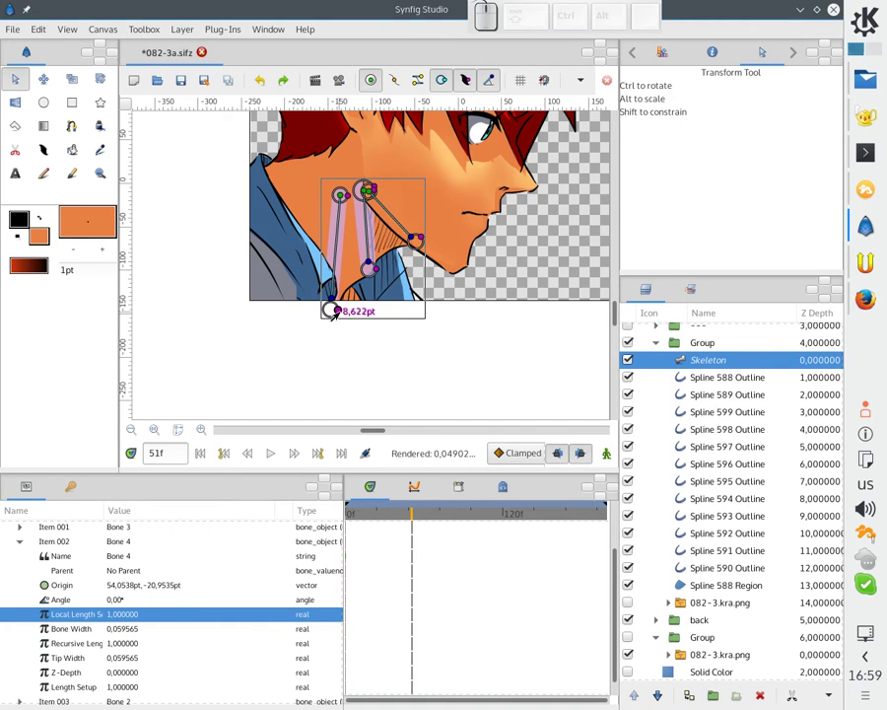
click(341, 313)
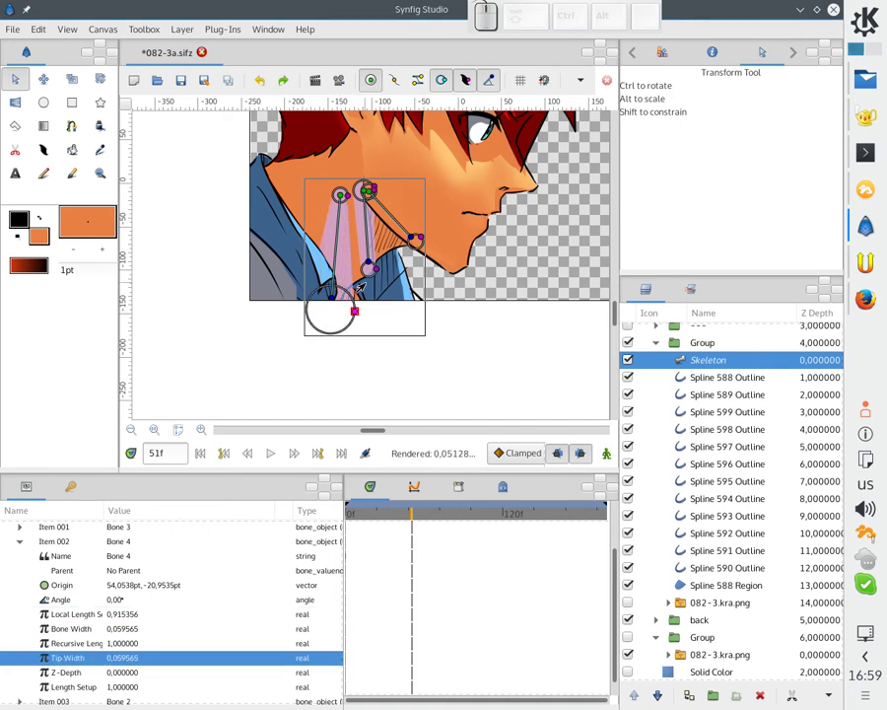
click(374, 274)
click(388, 271)
drag(425, 239, 447, 233)
middle_click(407, 236)
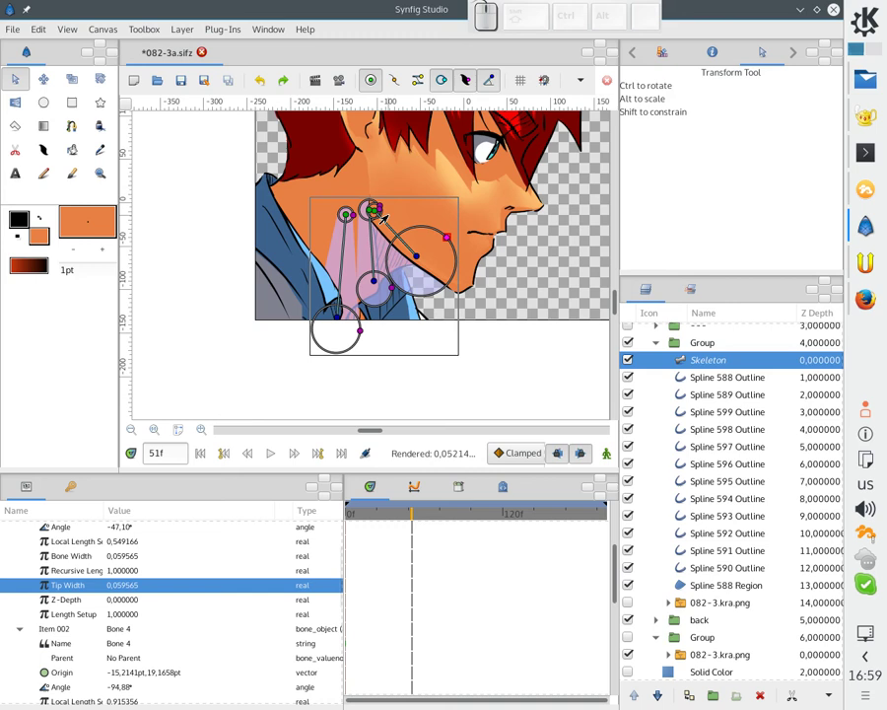
Enlarge Bone 4's Bone Width and Tip Width in the Params panel to cover the jaw.
click(381, 213)
click(380, 209)
click(354, 217)
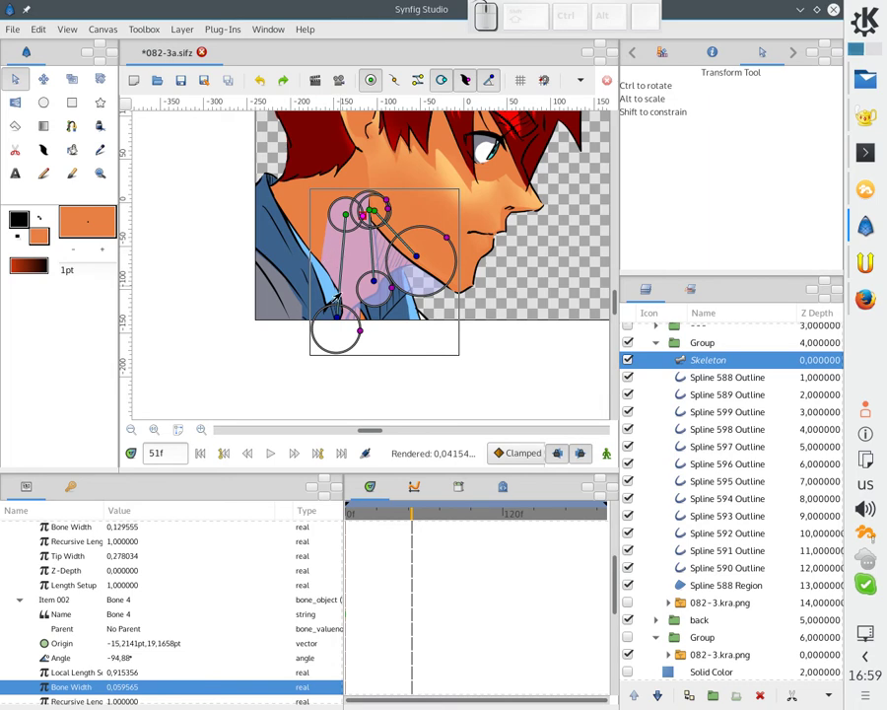
click(359, 332)
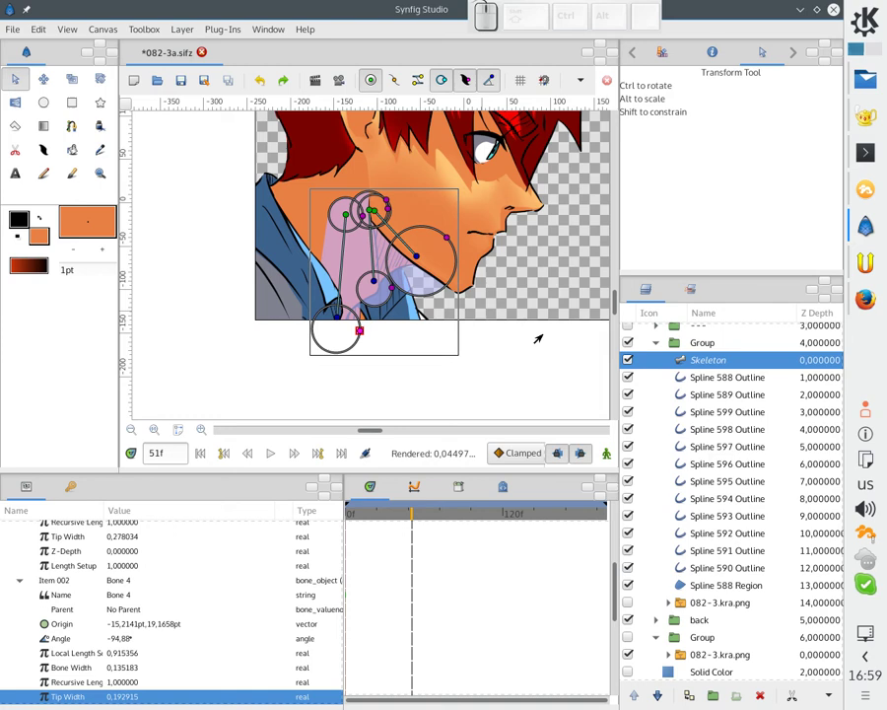
Link the selected neck Spline layers to the skeleton and reselect the Skeleton layer.
click(686, 385)
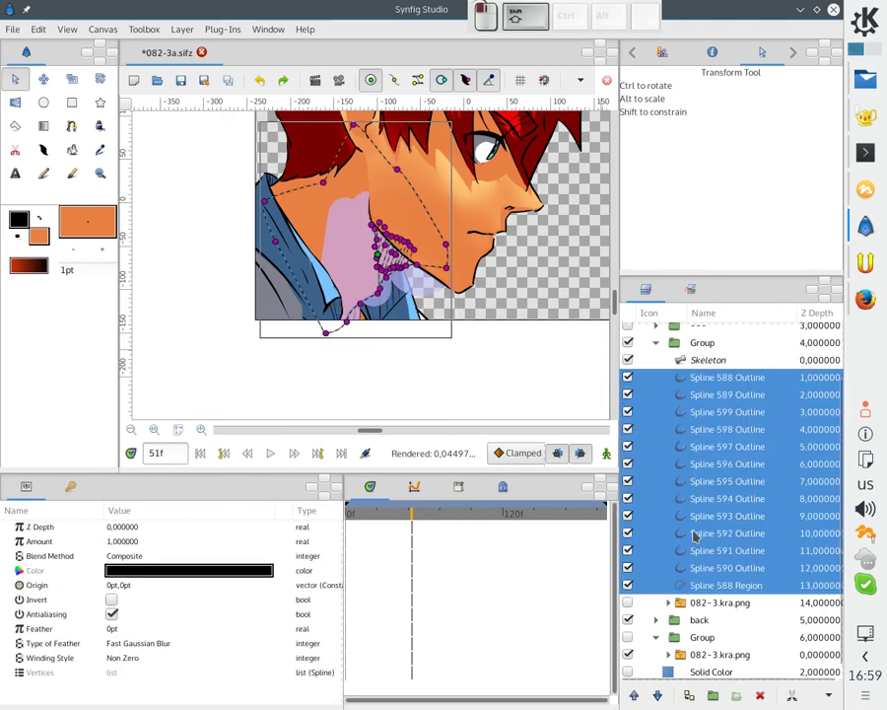
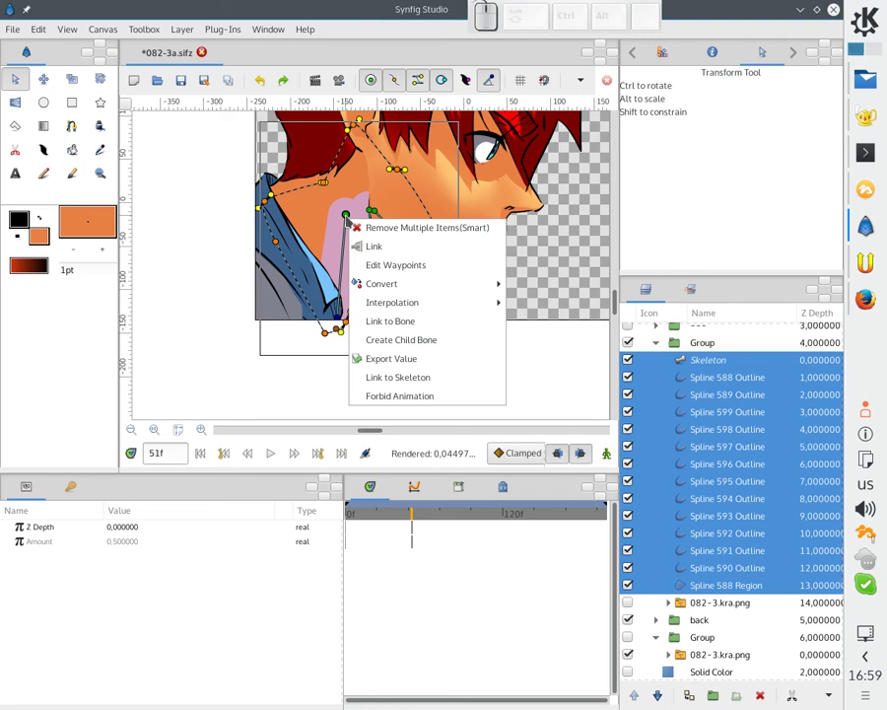
click(407, 383)
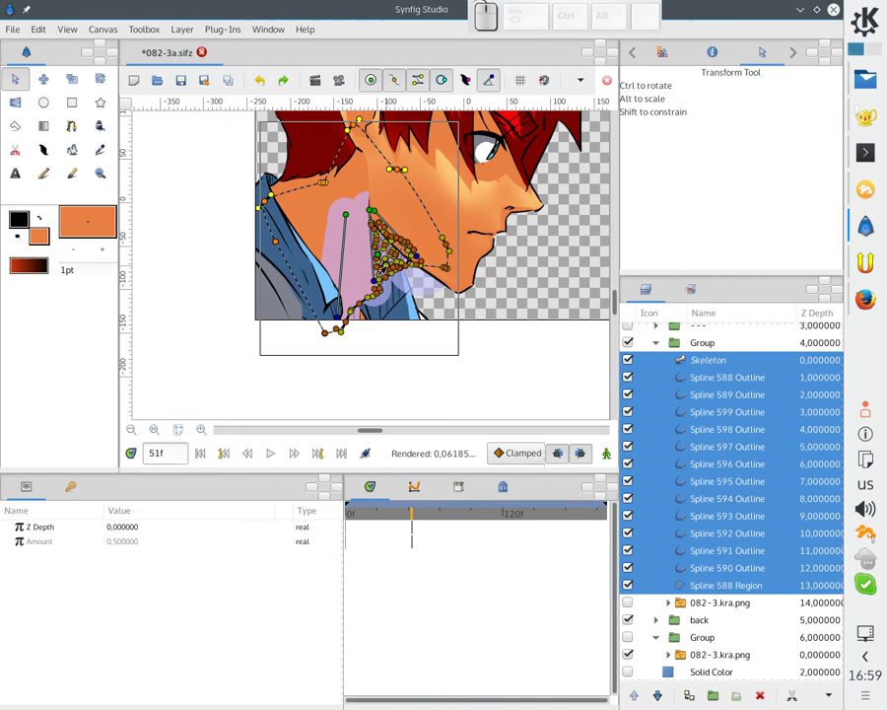
click(484, 294)
click(372, 284)
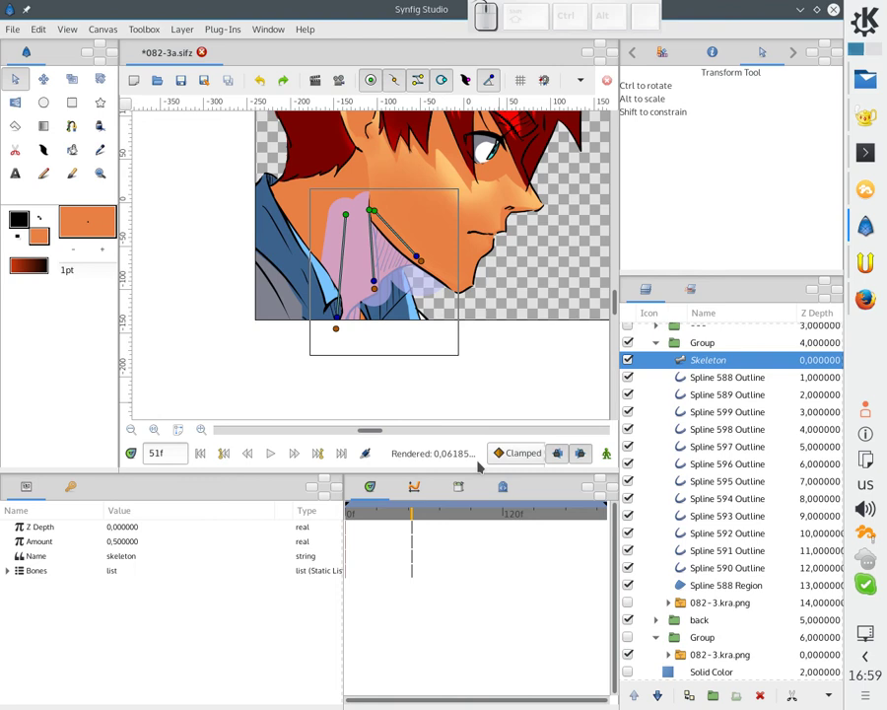
In Animation Mode, test-pose the jaw bone to open the mouth, undoing the trial rotations.
click(114, 543)
key(0)
key(.)
key(Return)
click(615, 461)
click(379, 290)
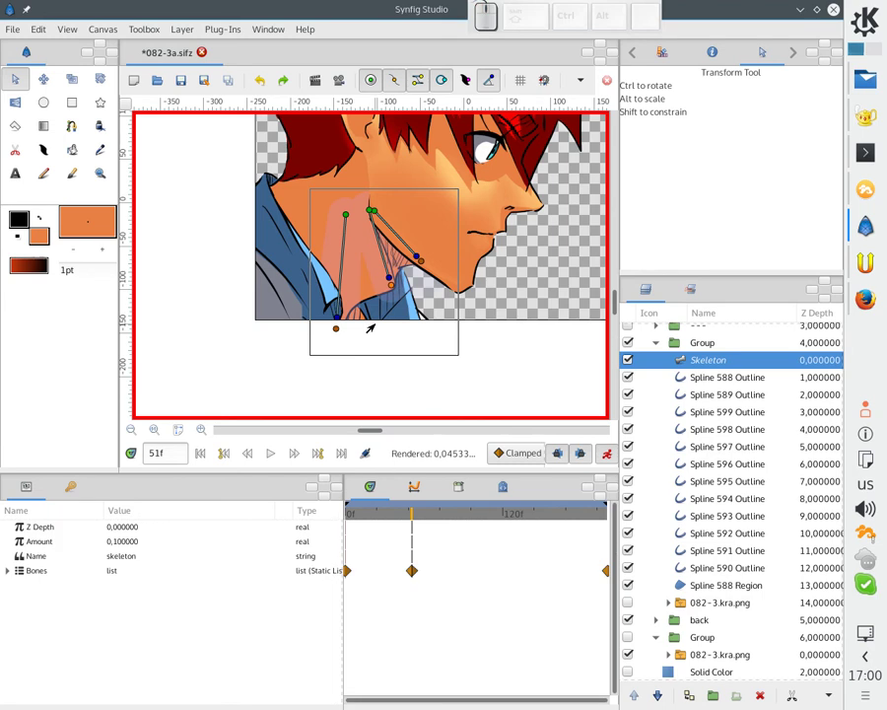
key(ctrl+z)
drag(373, 289, 387, 279)
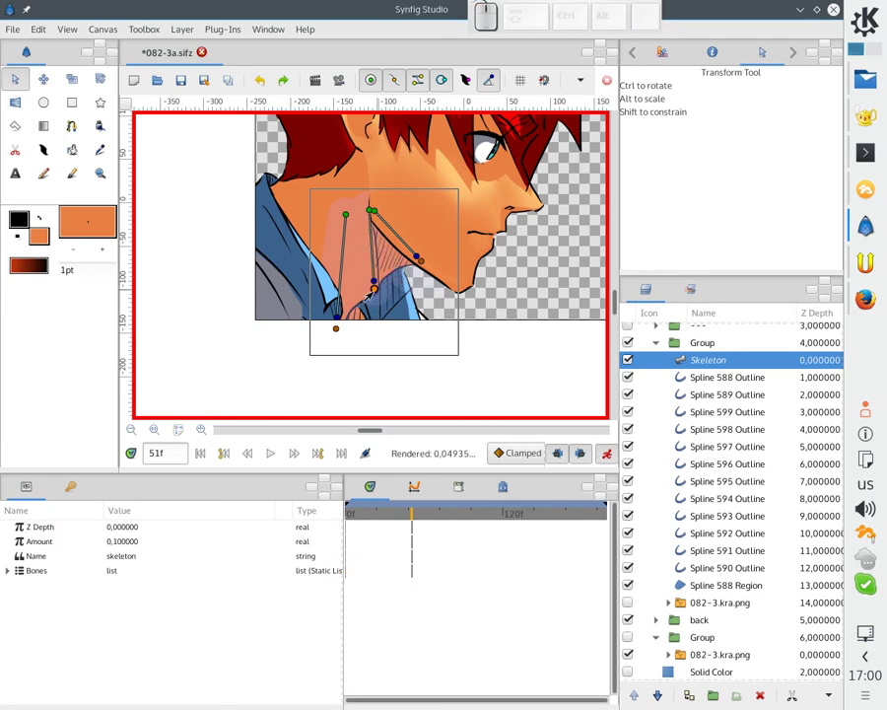
drag(371, 293, 381, 294)
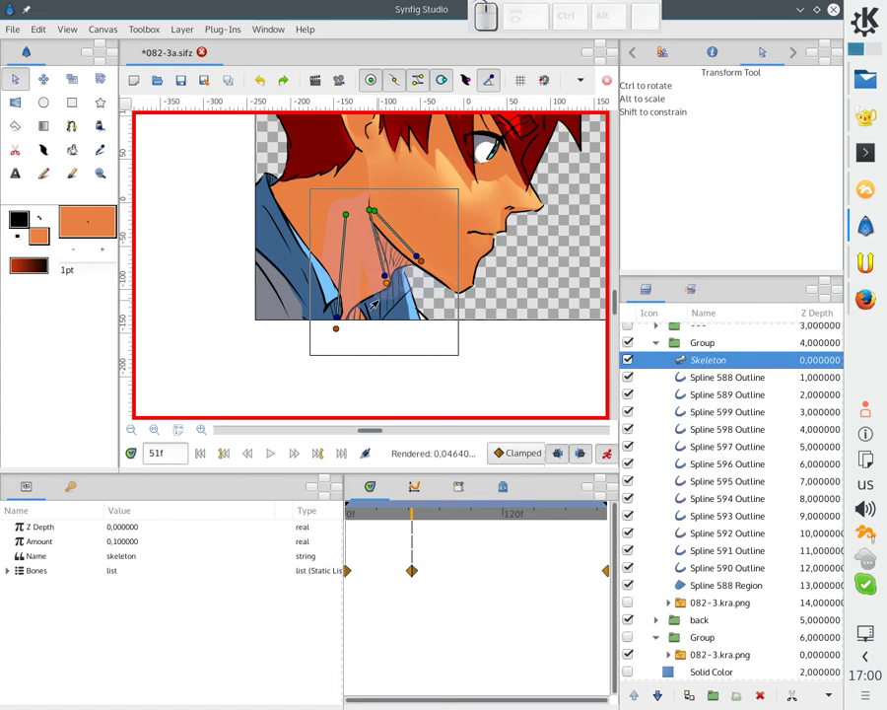
key(ctrl+z)
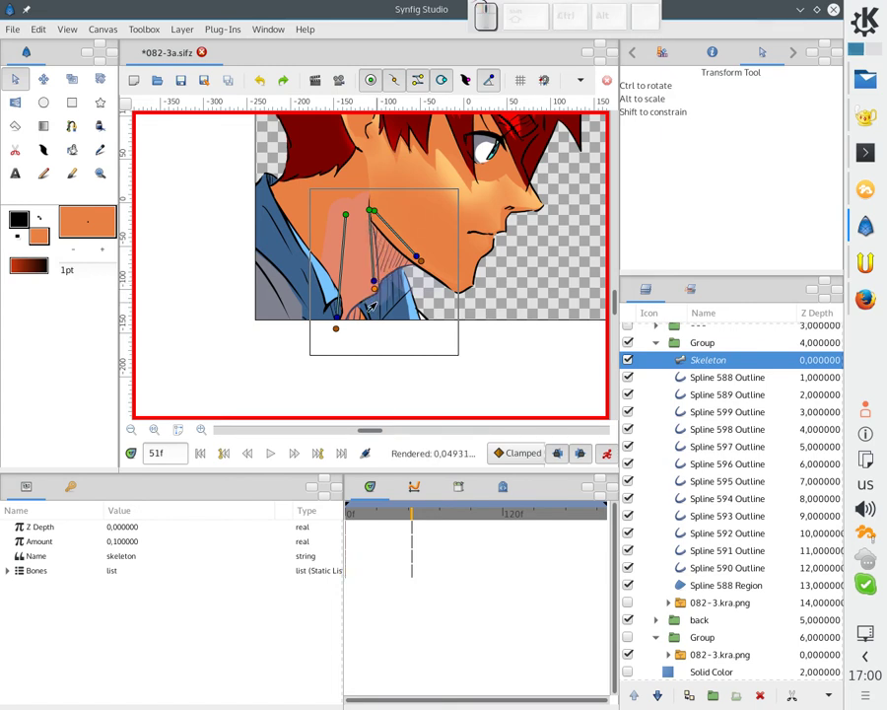
click(616, 455)
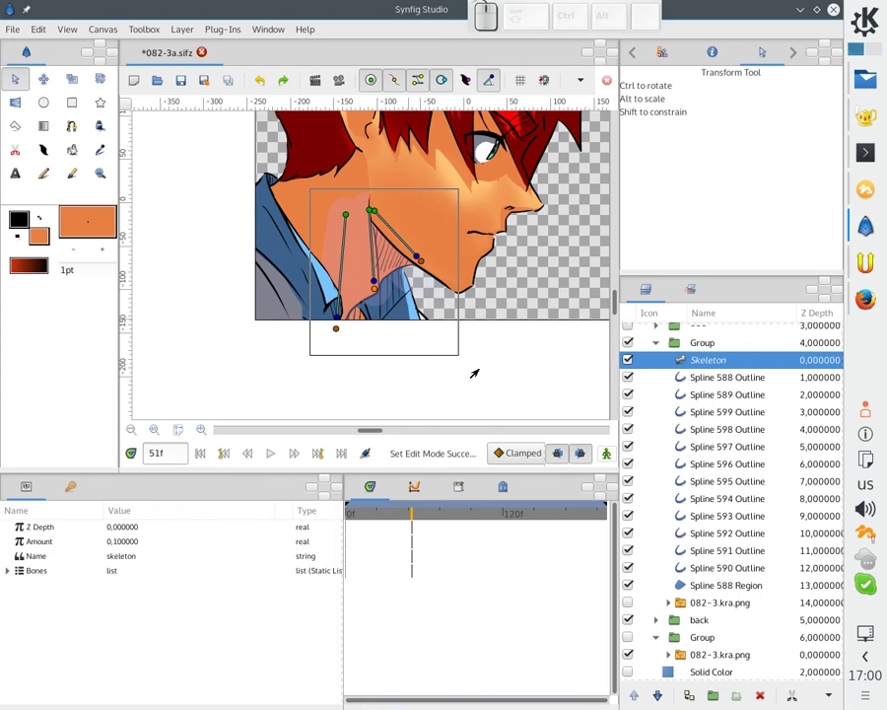
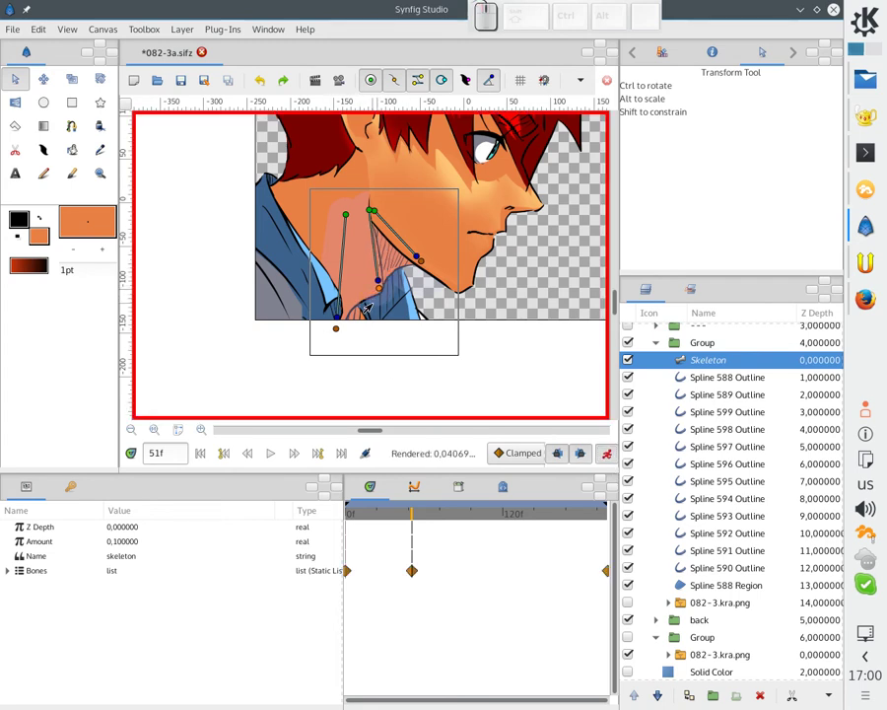
Clear the leftover test waypoints and reshape the jaw bone's width and influence area.
click(371, 292)
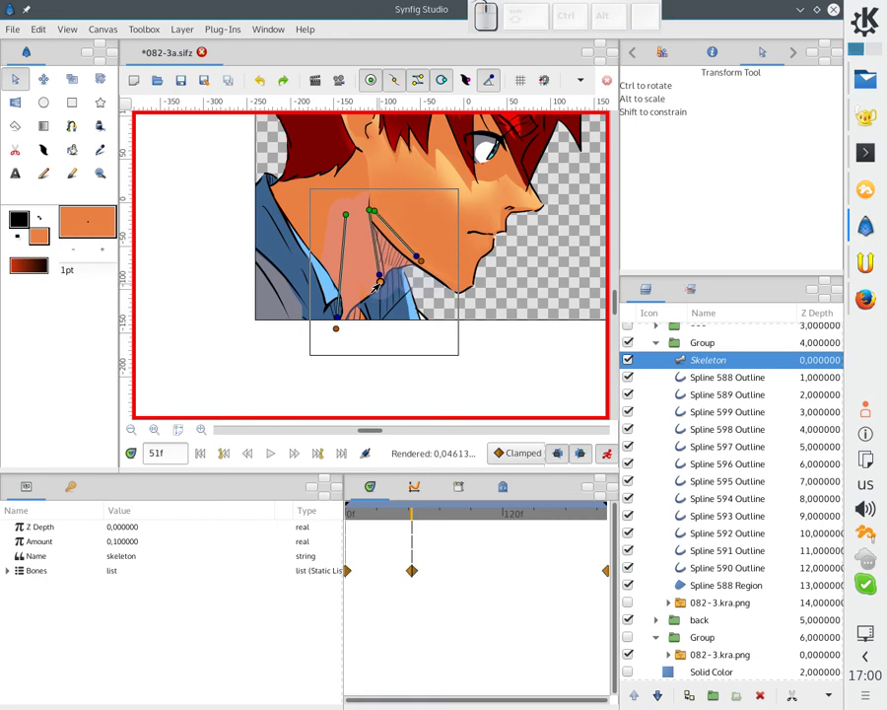
key(ctrl+z)
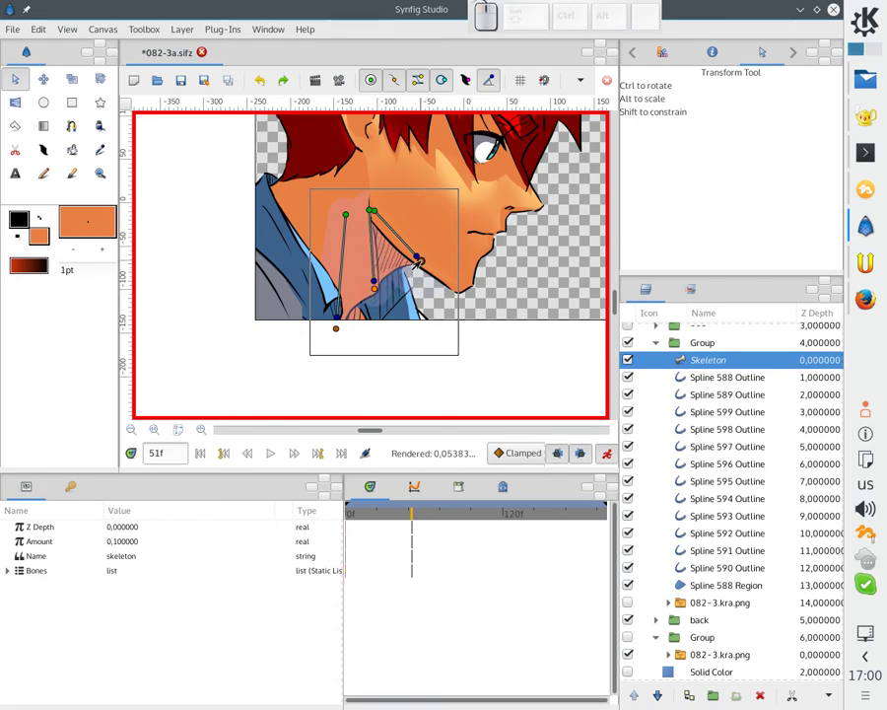
click(405, 282)
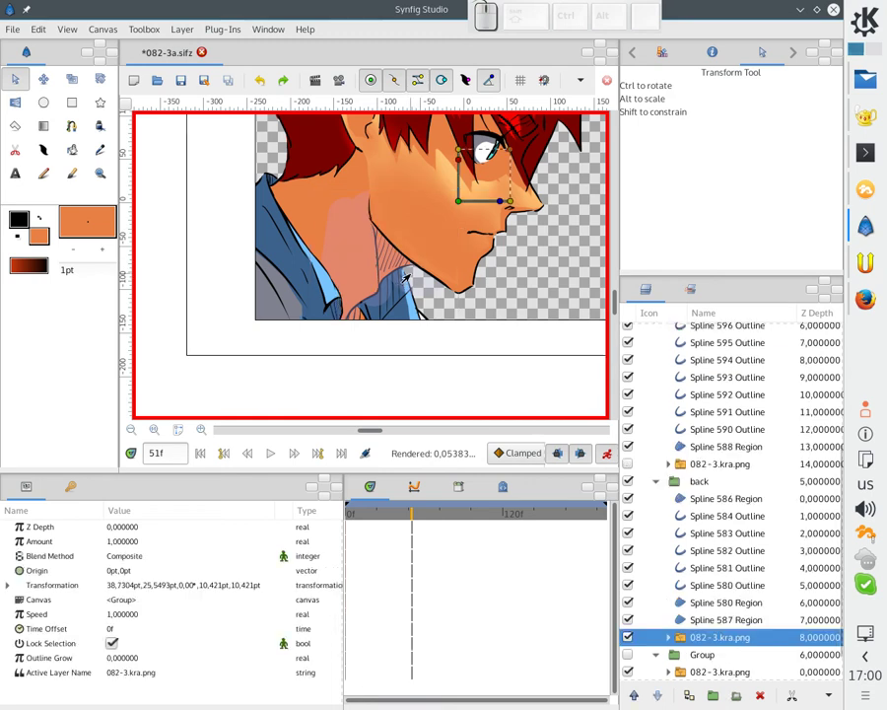
click(366, 257)
key(alt+5)
drag(393, 288, 417, 269)
drag(443, 242, 419, 265)
click(418, 266)
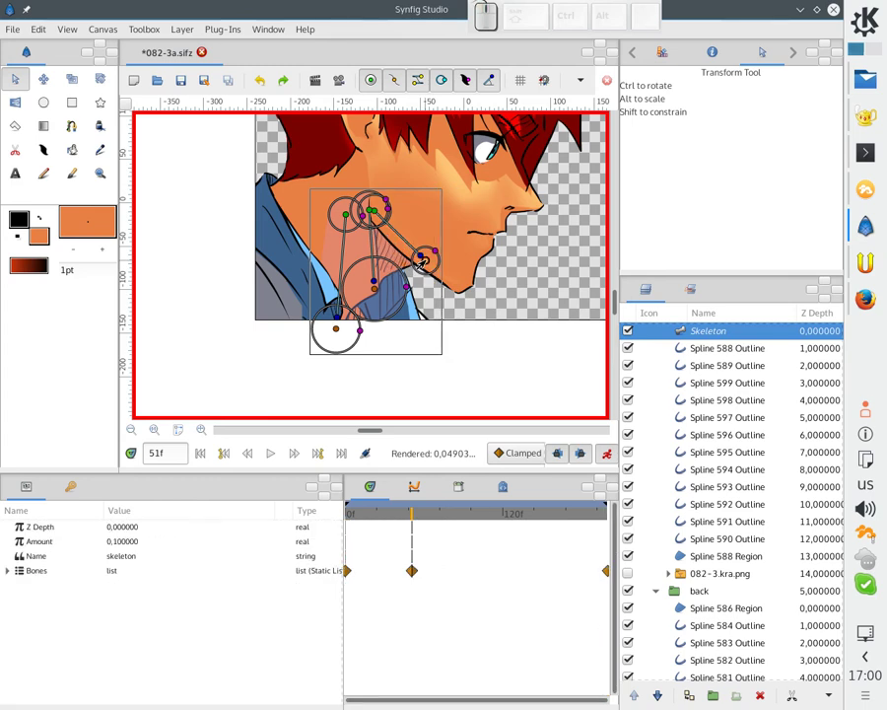
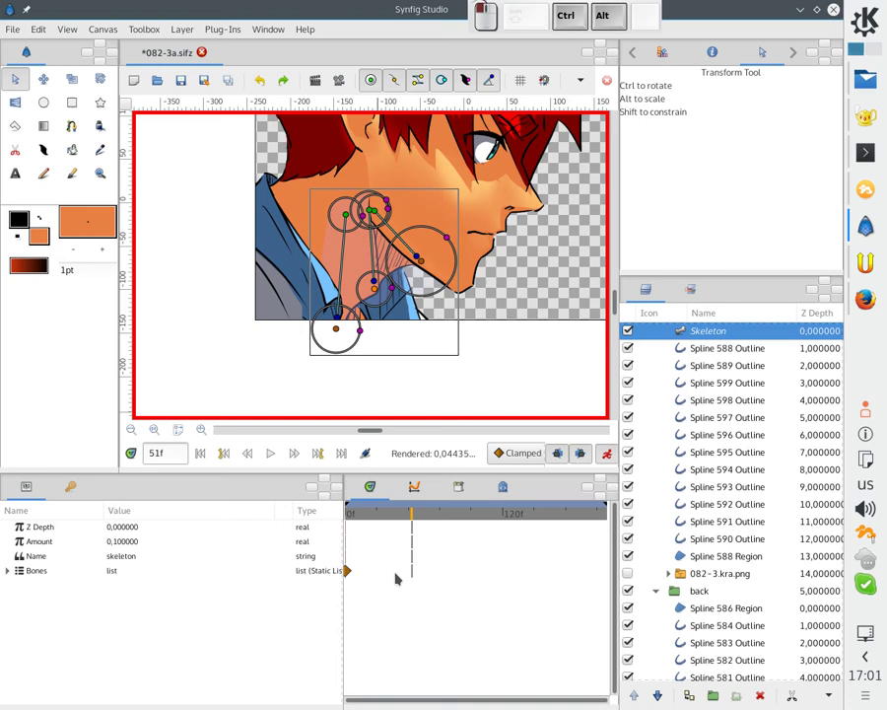
Save the project, move the time cursor to frame 49 and select the neck Group layer.
click(353, 572)
key(ctrl+s)
click(405, 515)
click(411, 514)
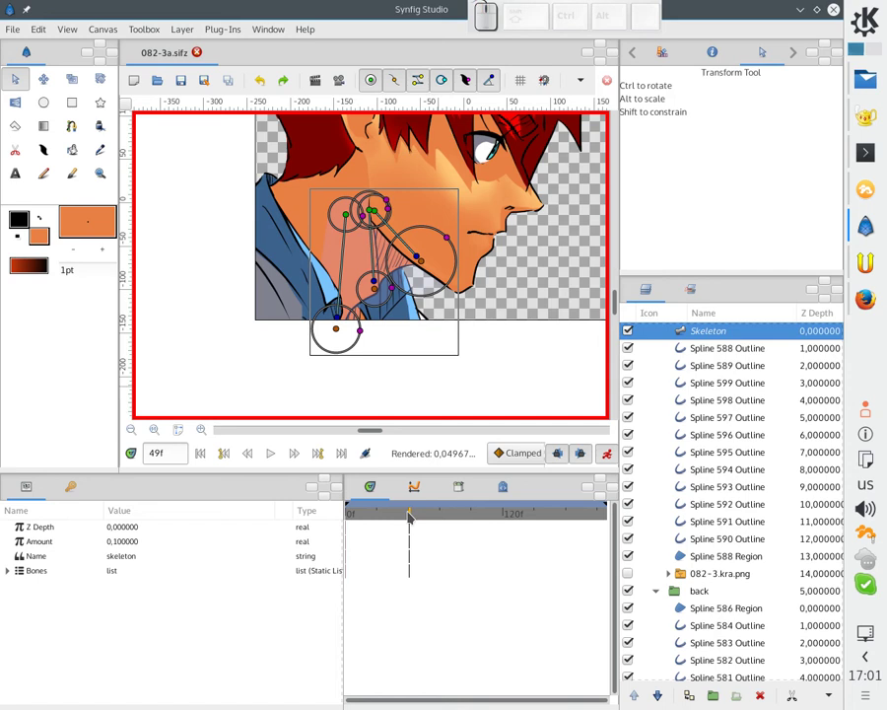
click(440, 288)
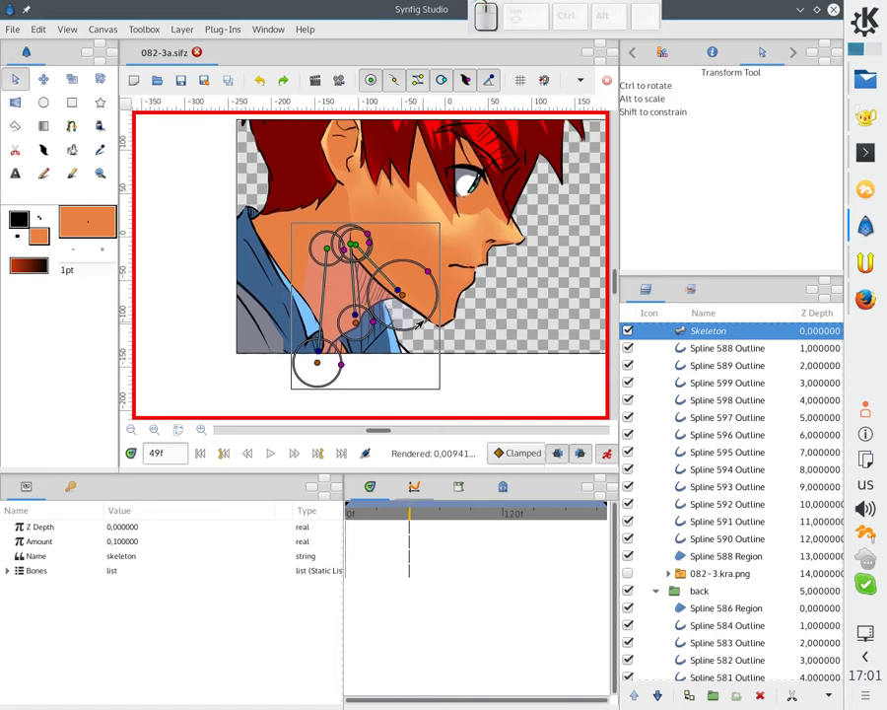
scroll(up, 3)
click(687, 402)
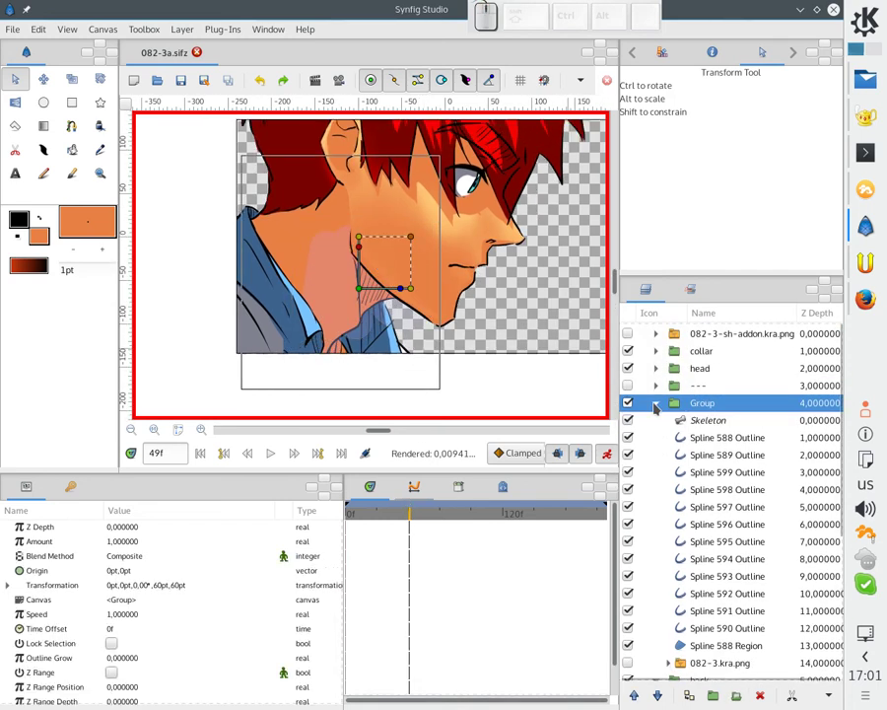
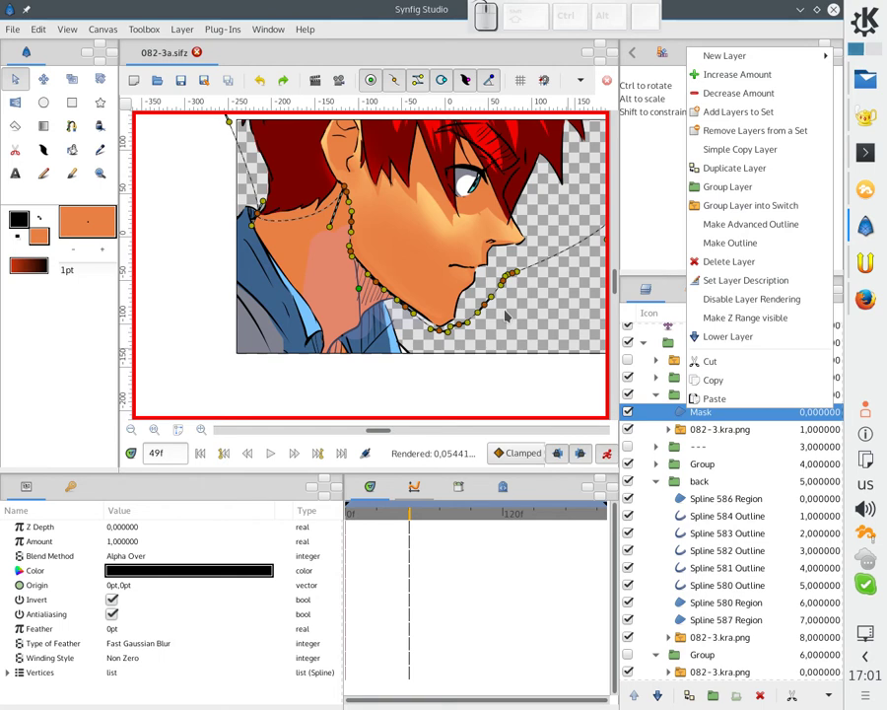
click(528, 314)
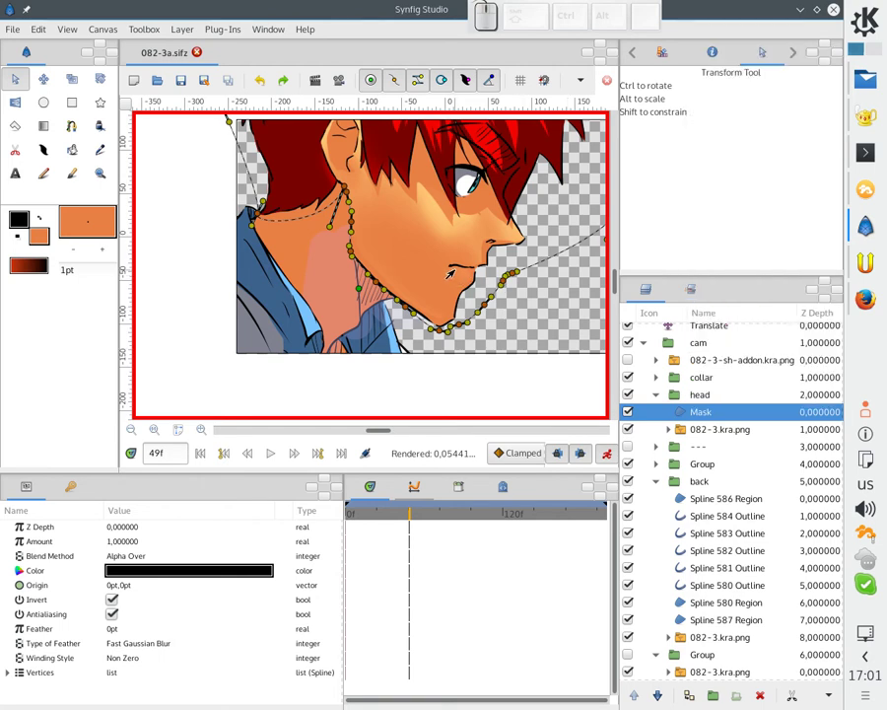
middle_click(446, 274)
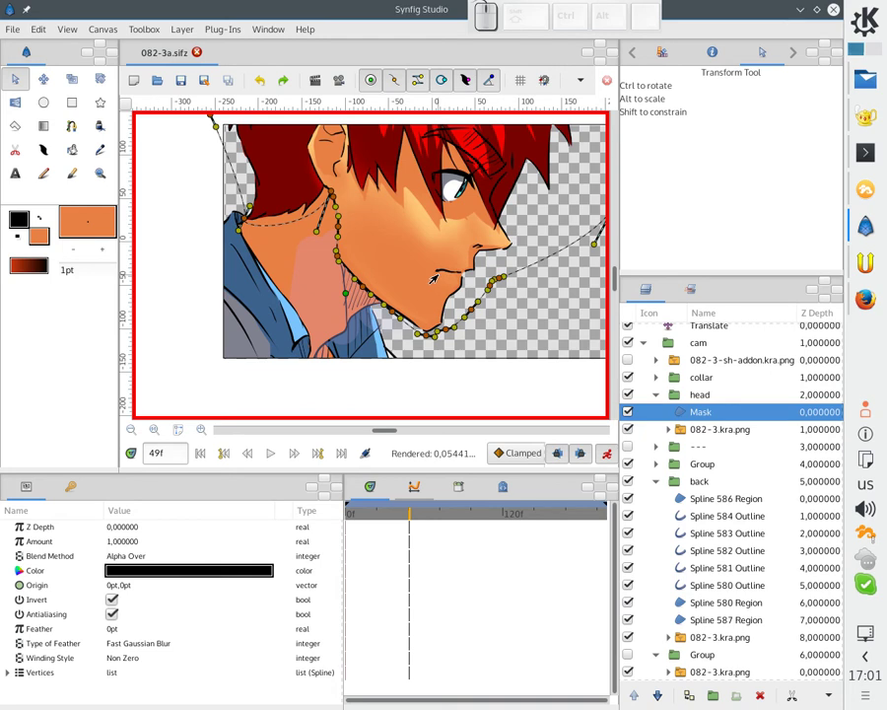
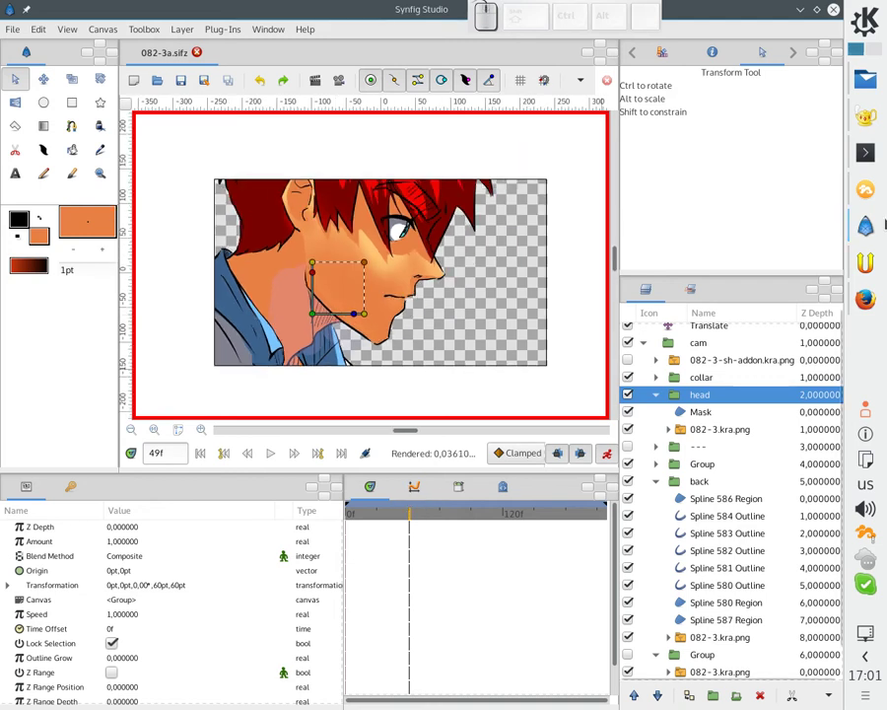
Browse the ep03 folder in Dolphin and scroll the right pane to ep03-v8-edit.blend.
click(873, 91)
click(532, 287)
click(402, 77)
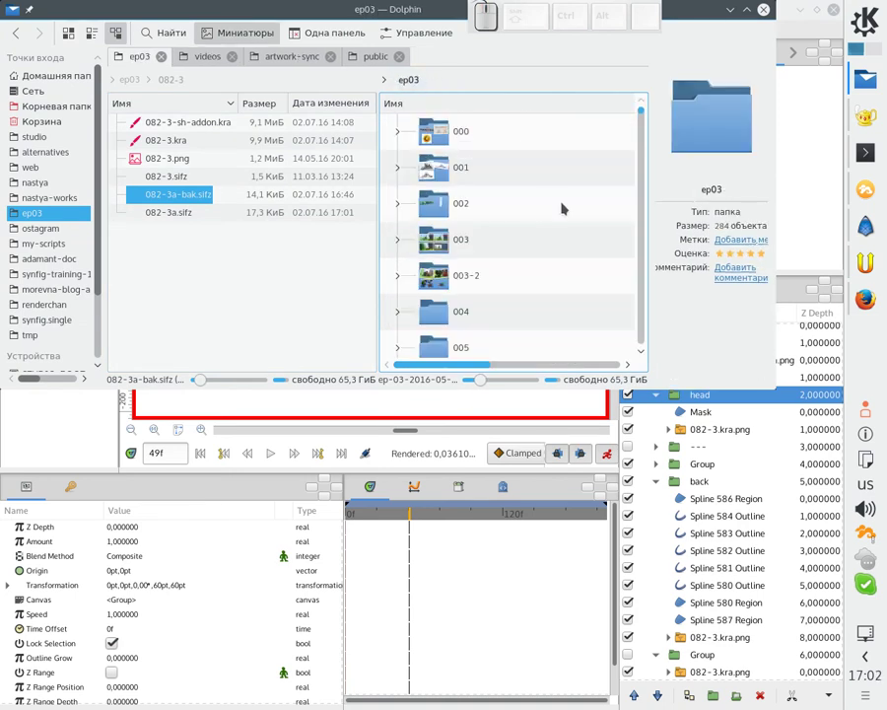
drag(645, 114, 619, 335)
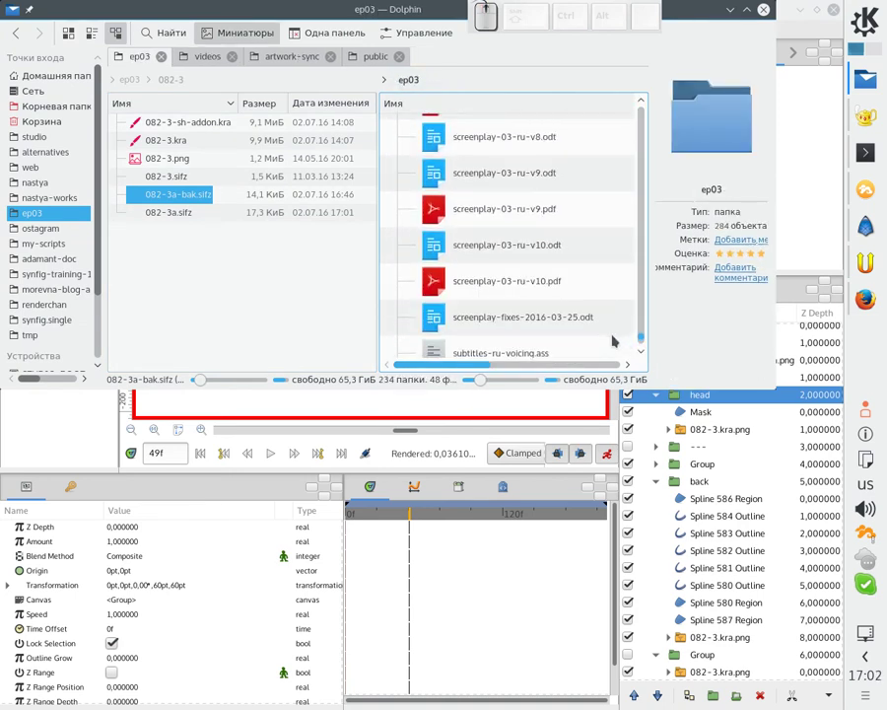
scroll(up, 3)
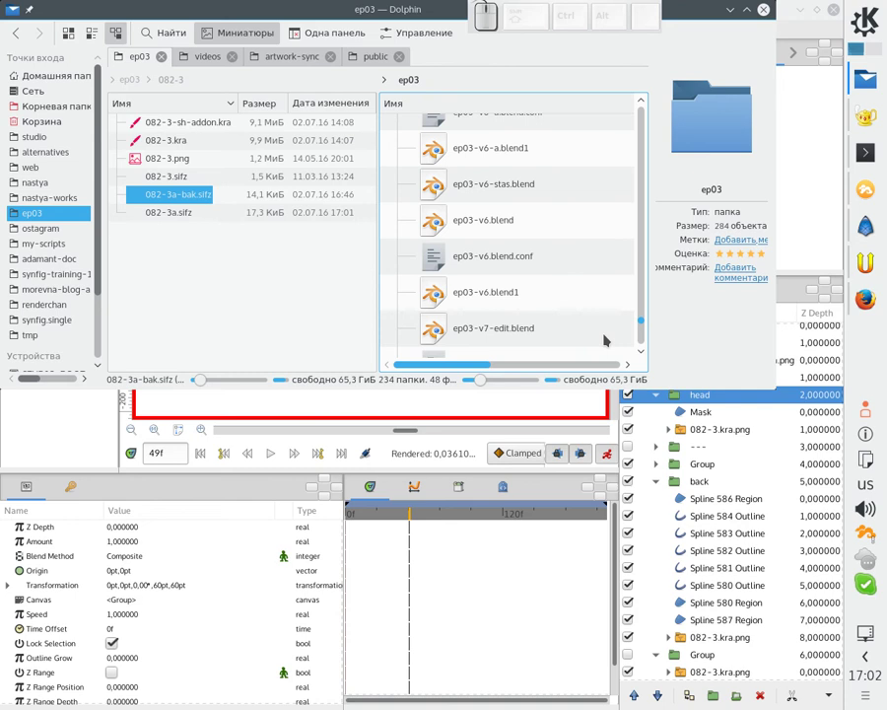
scroll(up, 3)
scroll(down, 3)
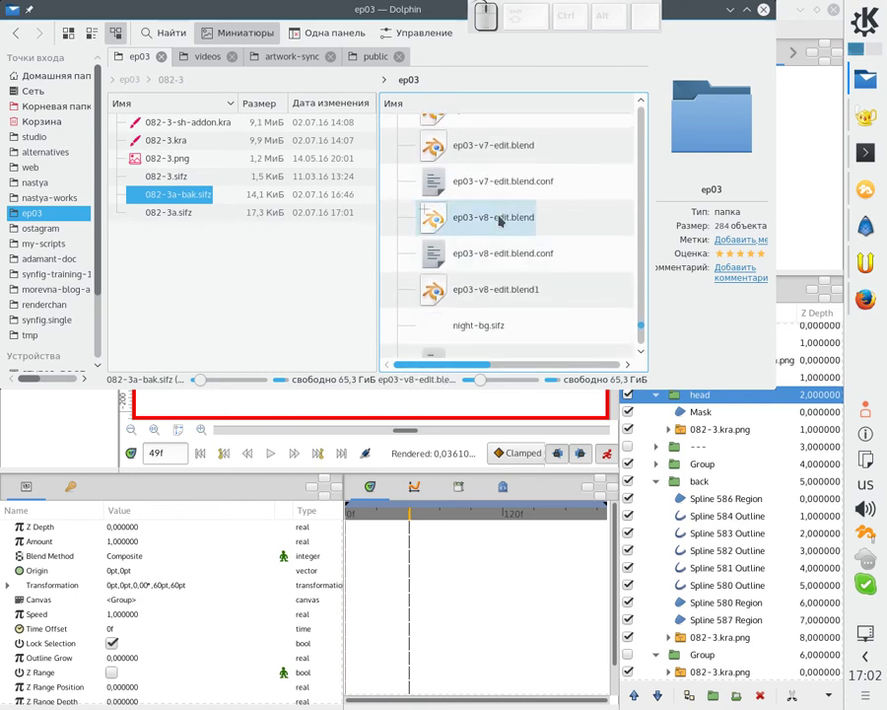
Launch ep03-v8-edit.blend in Blender from Dolphin.
click(504, 219)
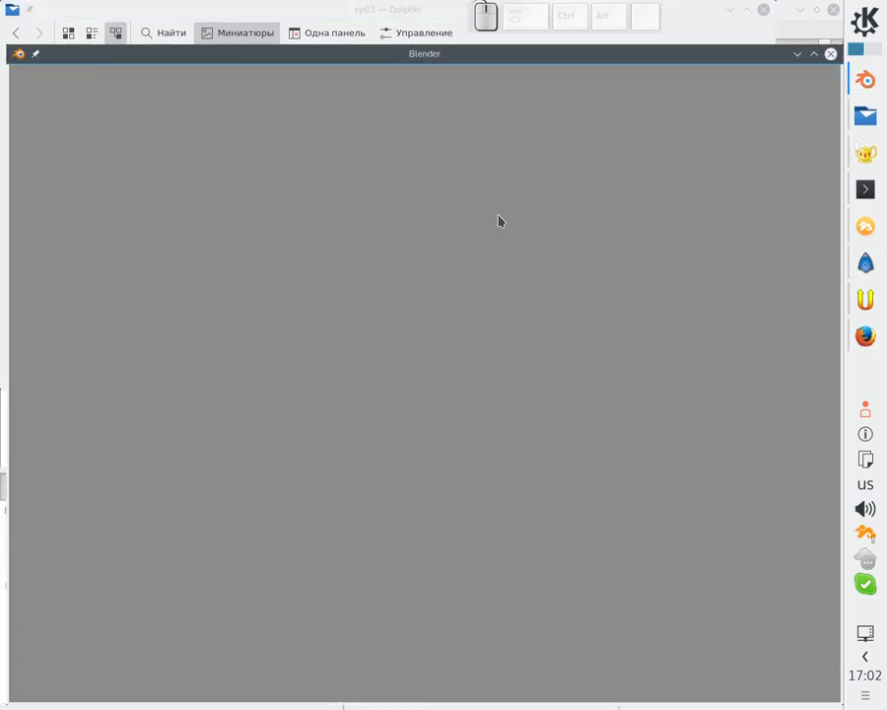
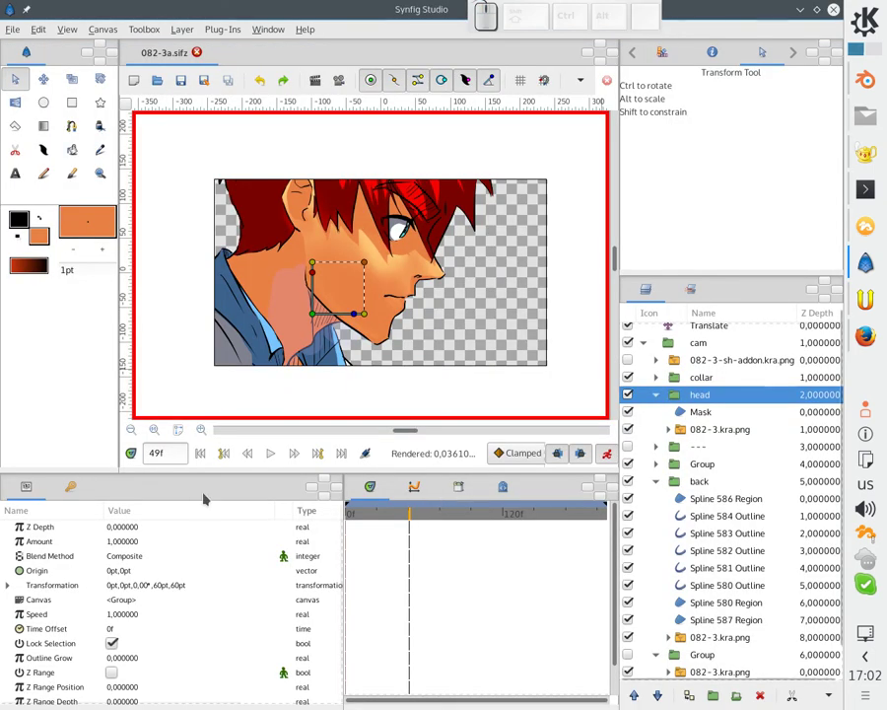
Add keyframes at frames 49 and 74 in the Keyframes panel.
right_click(417, 510)
click(425, 516)
drag(429, 519, 447, 513)
right_click(450, 509)
click(452, 517)
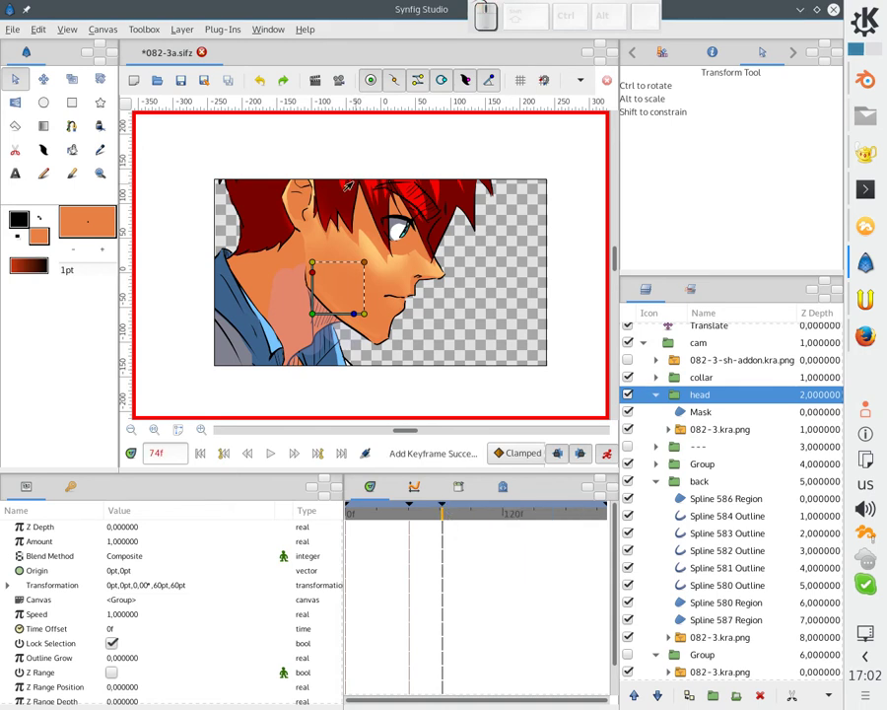
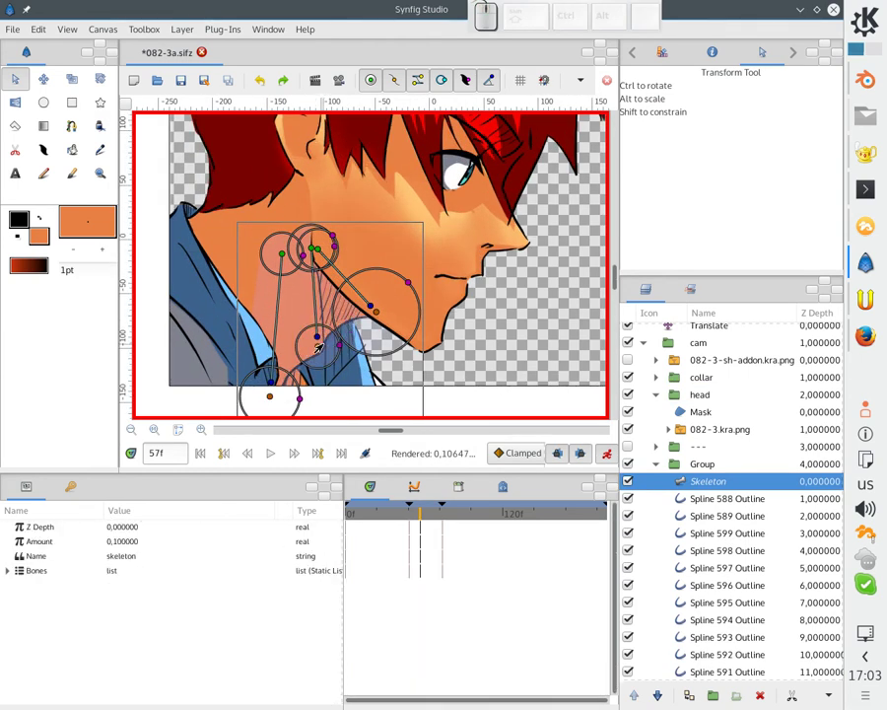
At frame 57, lower the neck bone and rotate the jaw bone to set new waypoints.
drag(317, 351, 324, 337)
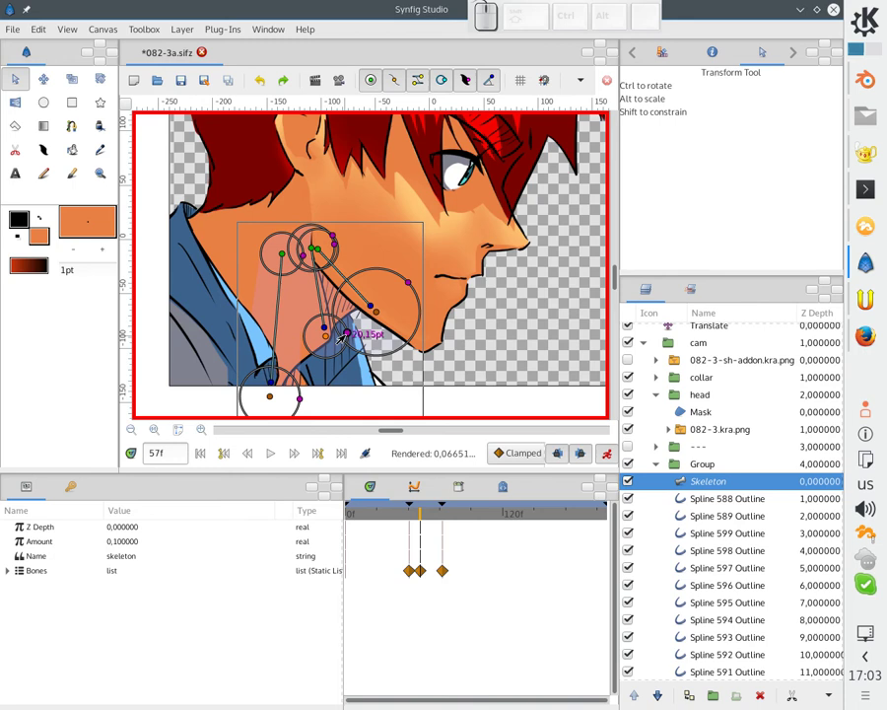
drag(373, 316, 391, 328)
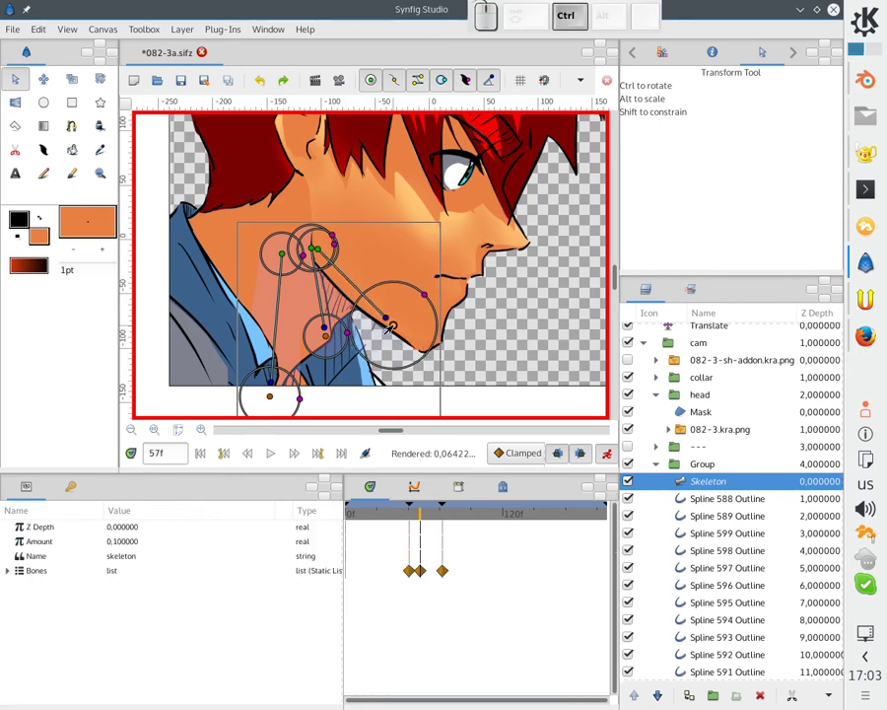
Select Spline 588 Region and compare its vertices between frames 49 and 57.
click(239, 278)
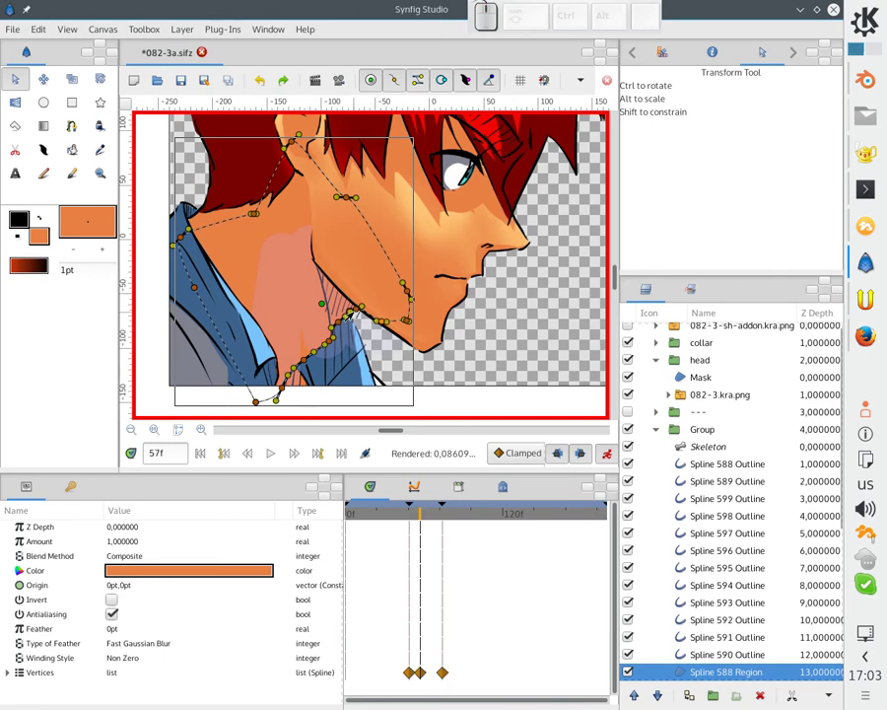
click(355, 312)
click(367, 316)
click(380, 325)
click(388, 327)
click(379, 328)
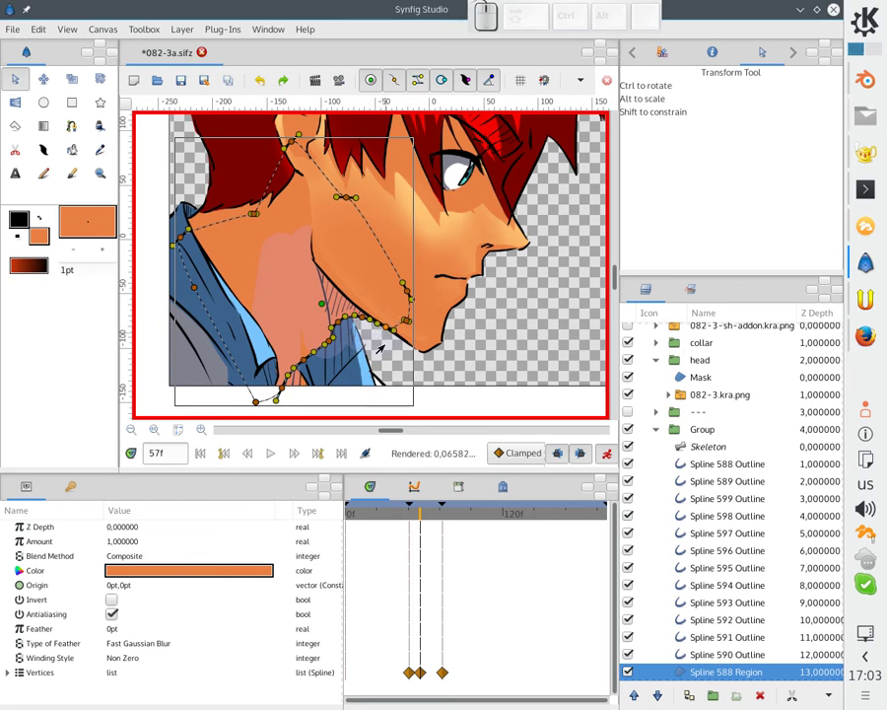
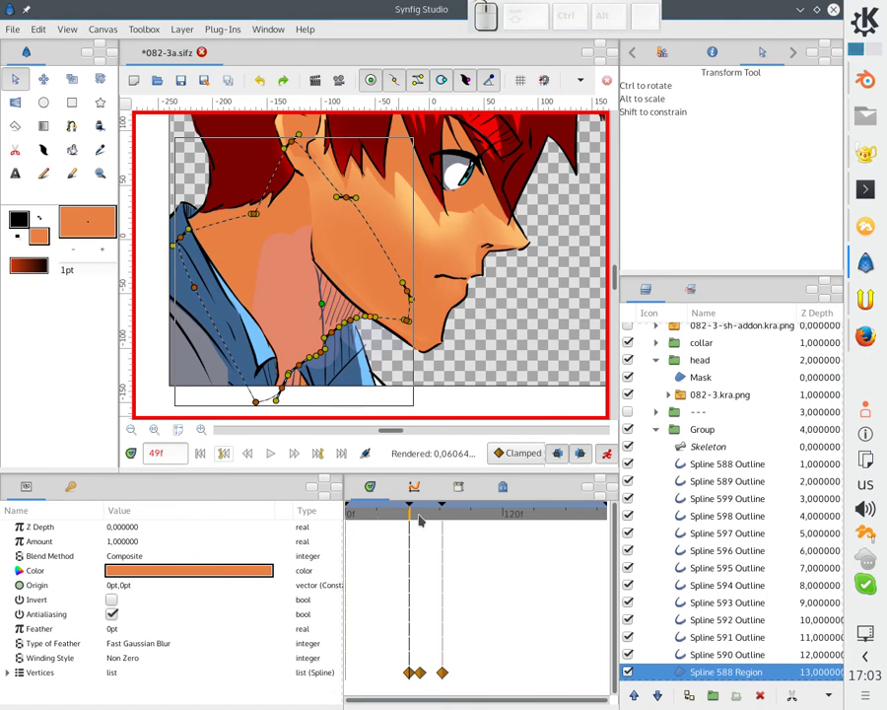
Add a keyframe at frame 57 and reselect the Skeleton layer.
right_click(427, 513)
right_click(432, 506)
click(439, 515)
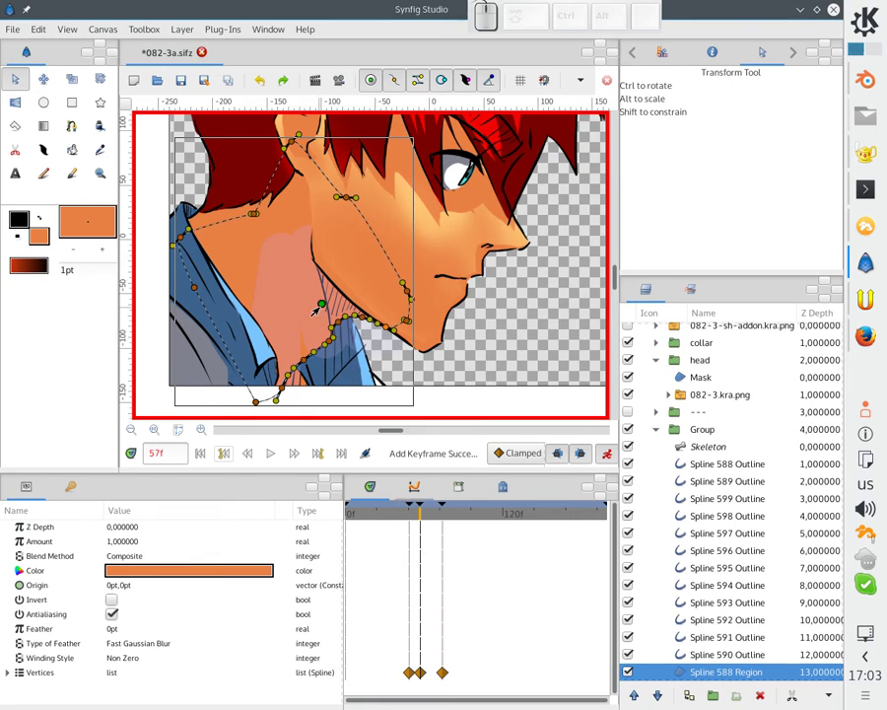
click(312, 322)
Set the skeleton's middle bone waypoints to TCB and shift them from frame 57 to 61.
click(321, 341)
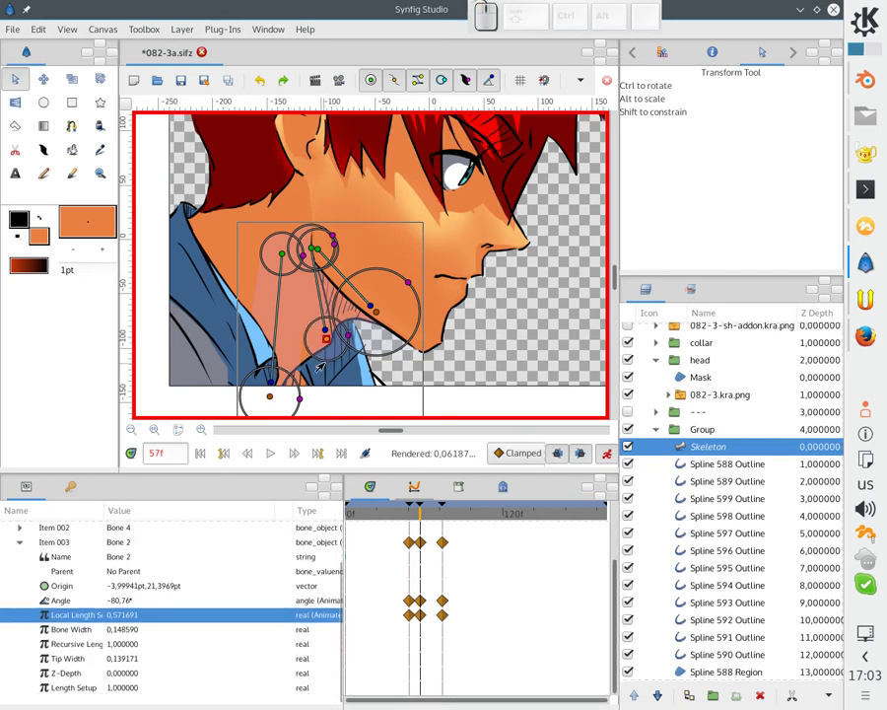
key(ctrl+z)
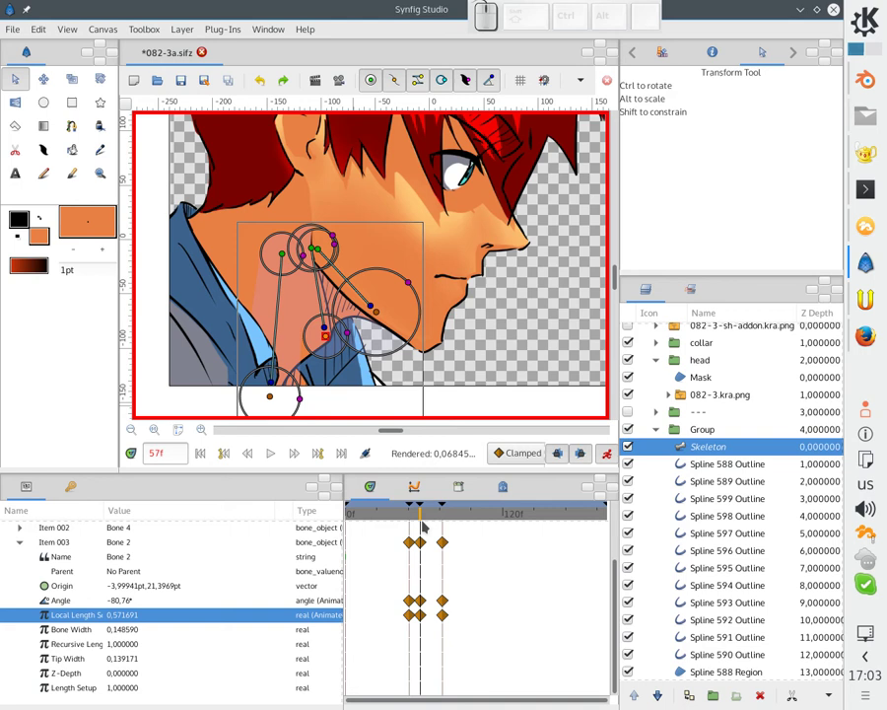
click(431, 521)
drag(430, 520, 430, 512)
right_click(431, 509)
click(434, 517)
drag(525, 457, 445, 536)
click(444, 536)
Make new waypoints default to TCB, check the pose at frame 61 and select Spline 588 Region.
click(325, 339)
click(319, 341)
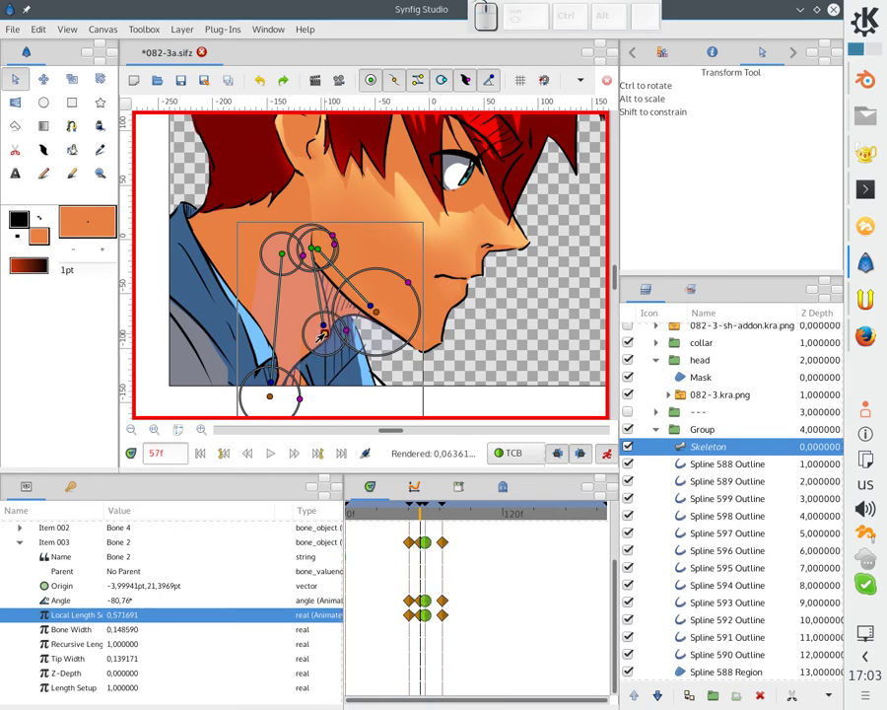
click(445, 536)
click(324, 339)
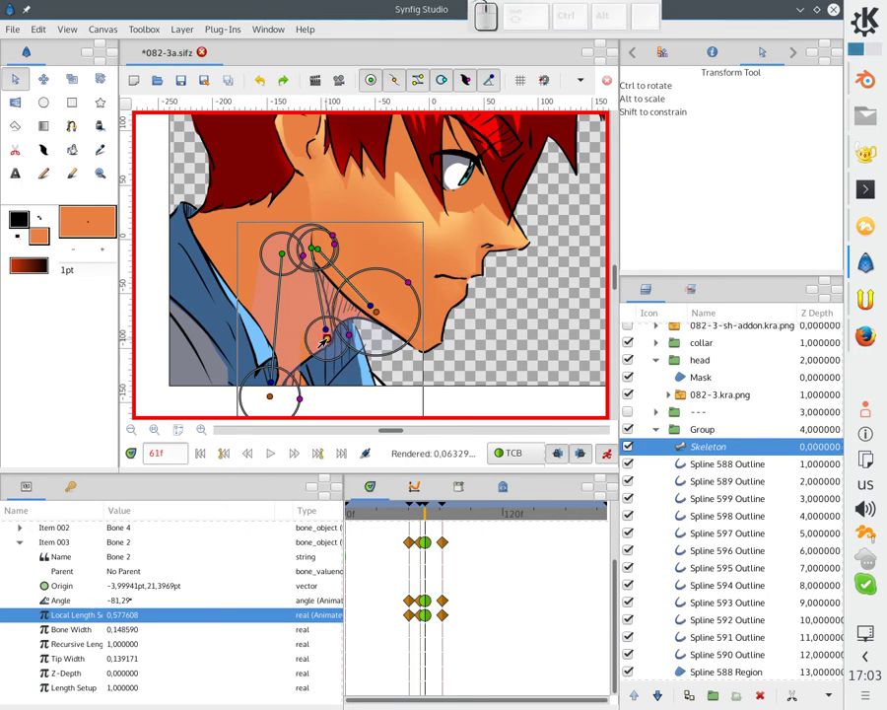
click(244, 292)
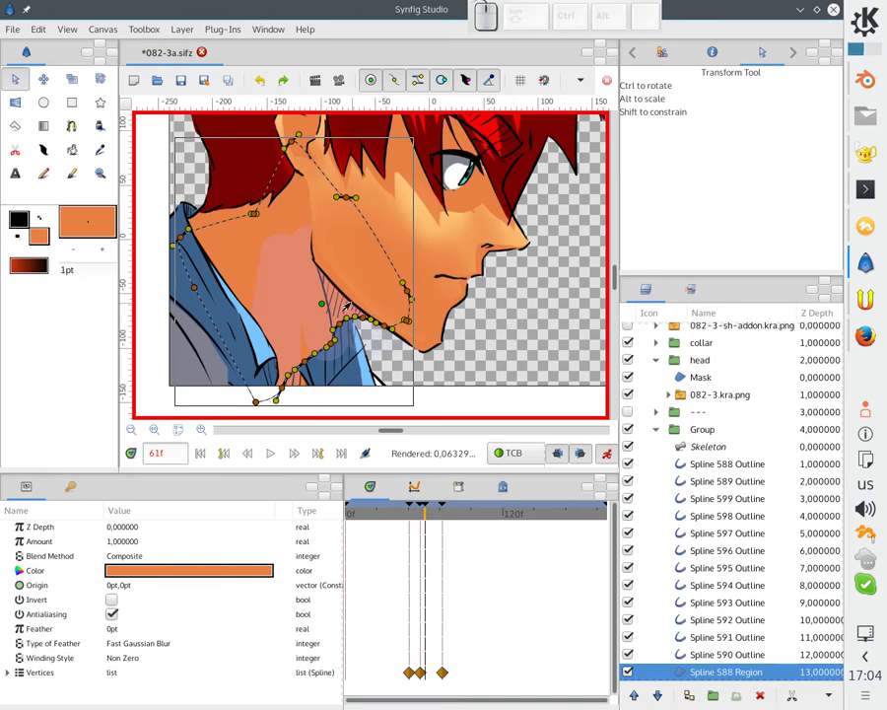
Move the region's middle waypoint to frame 61 and scrub the timetrack to frame 66.
drag(358, 306, 384, 331)
click(384, 329)
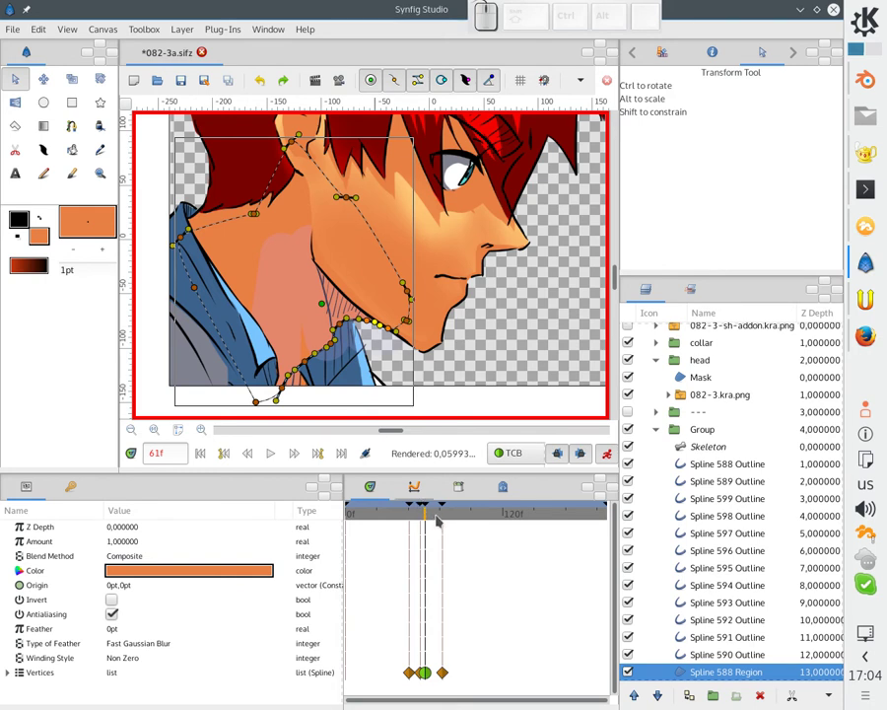
click(447, 508)
click(441, 513)
click(424, 507)
click(430, 508)
click(419, 508)
click(425, 509)
click(421, 508)
click(437, 519)
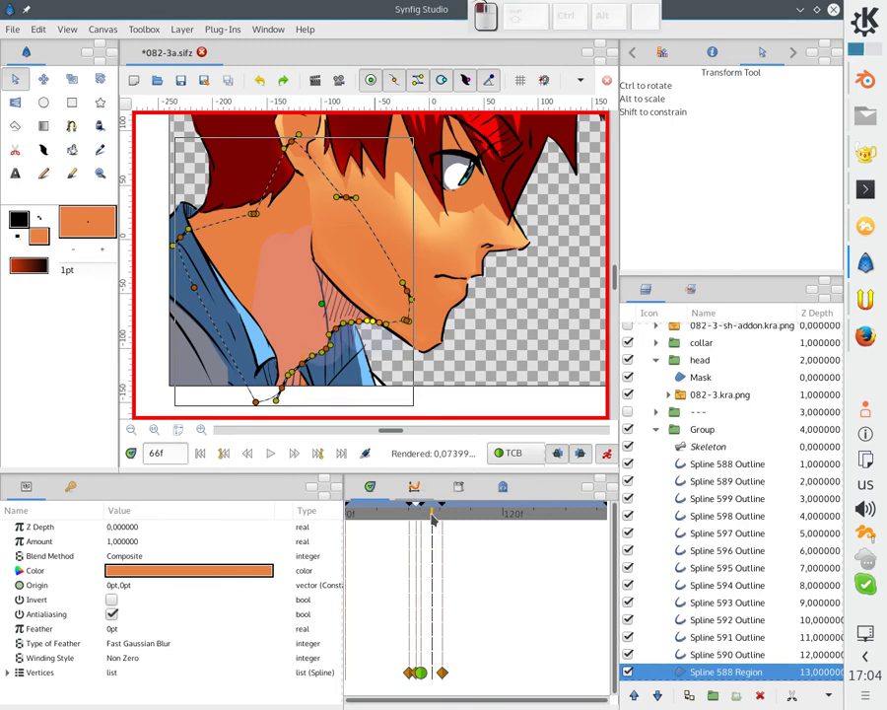
Reshape the jaw outline vertices at frame 66, then jump to the keyframe at frame 74.
click(306, 328)
drag(320, 347, 302, 354)
click(304, 353)
click(305, 354)
click(238, 282)
drag(344, 336, 354, 325)
click(354, 325)
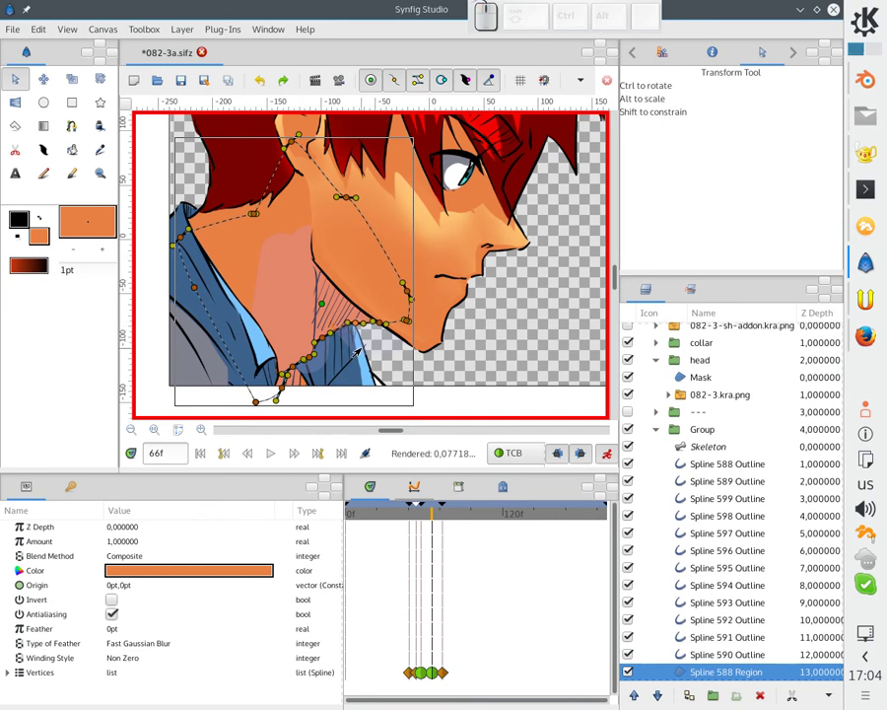
click(355, 325)
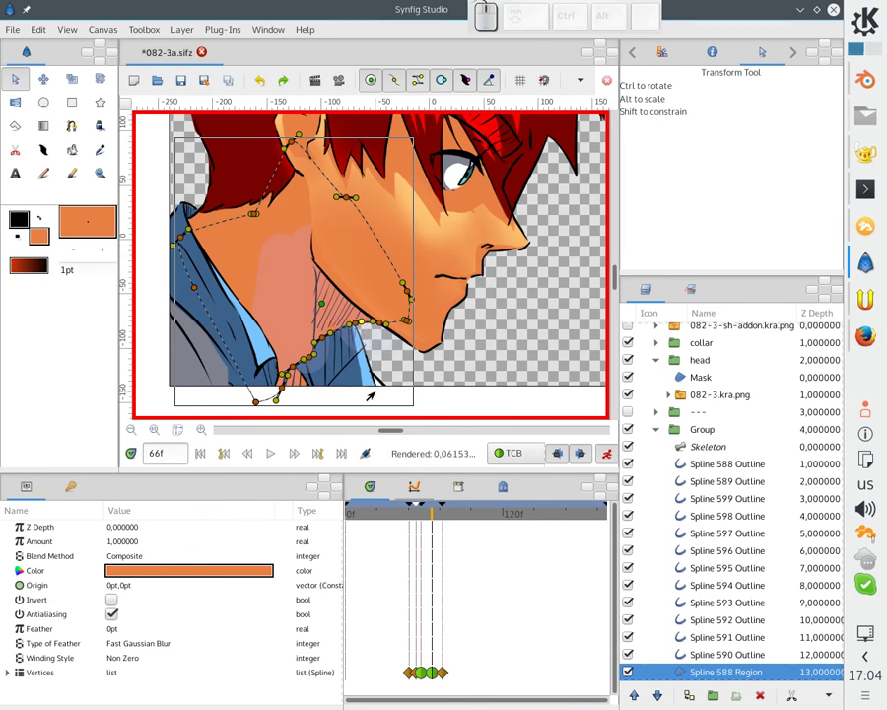
click(323, 457)
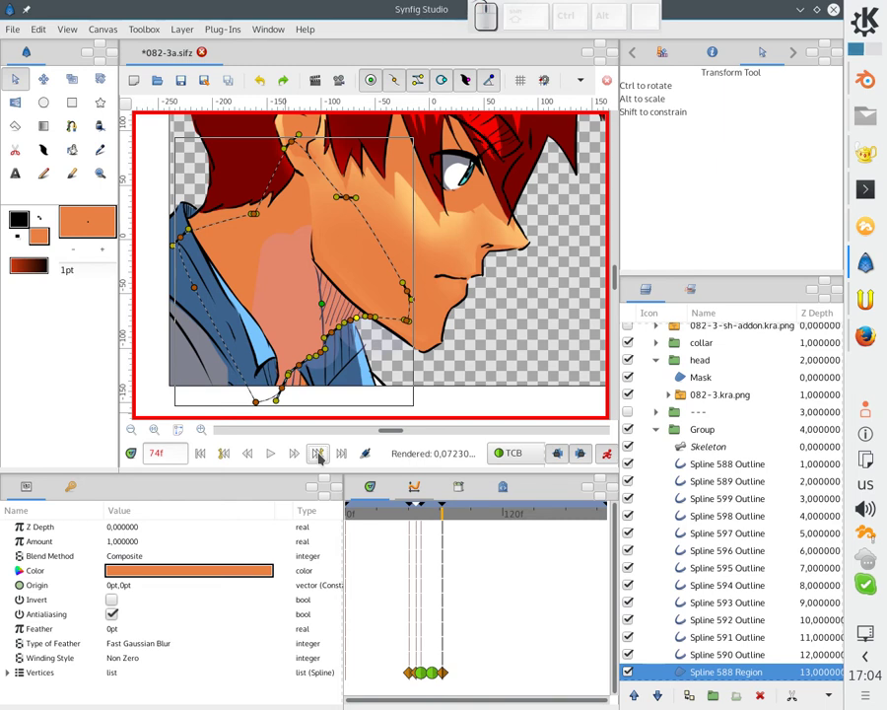
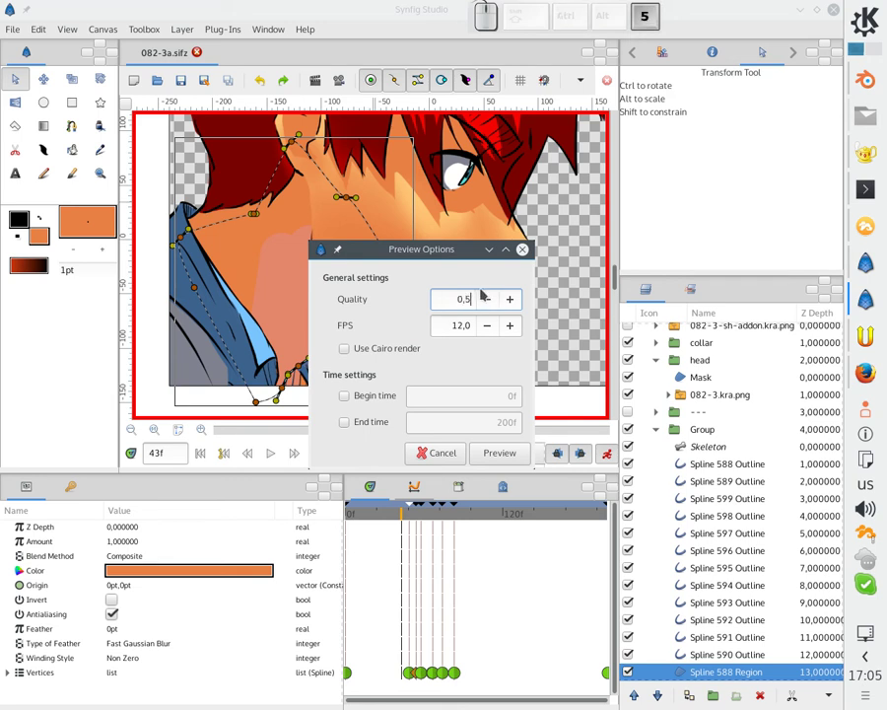
Render the half-quality preview, scrub and pause it, then render a fresh preview.
click(503, 457)
click(244, 355)
click(175, 501)
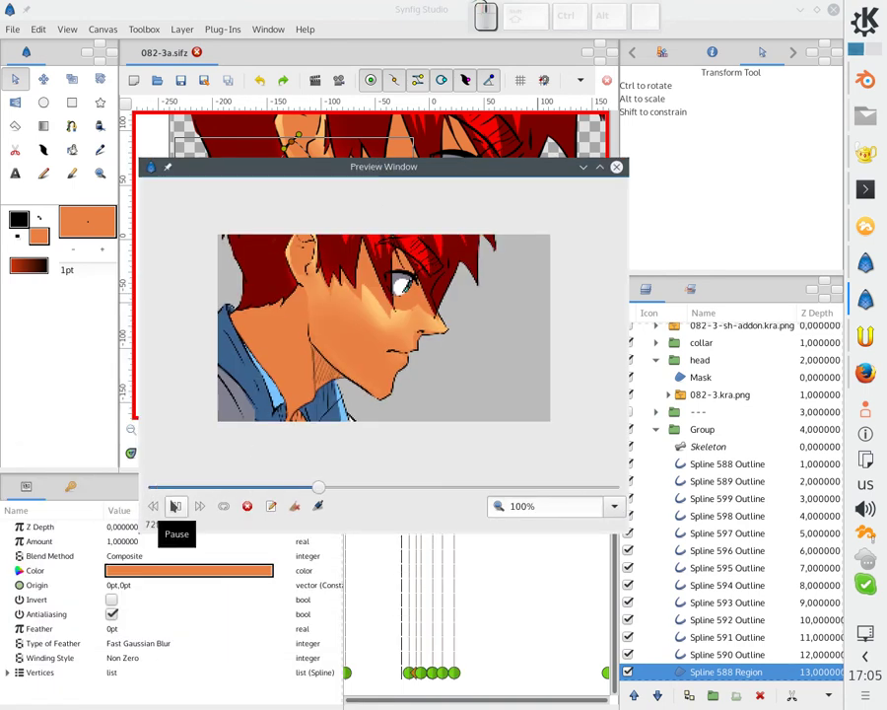
drag(387, 490, 197, 499)
click(181, 505)
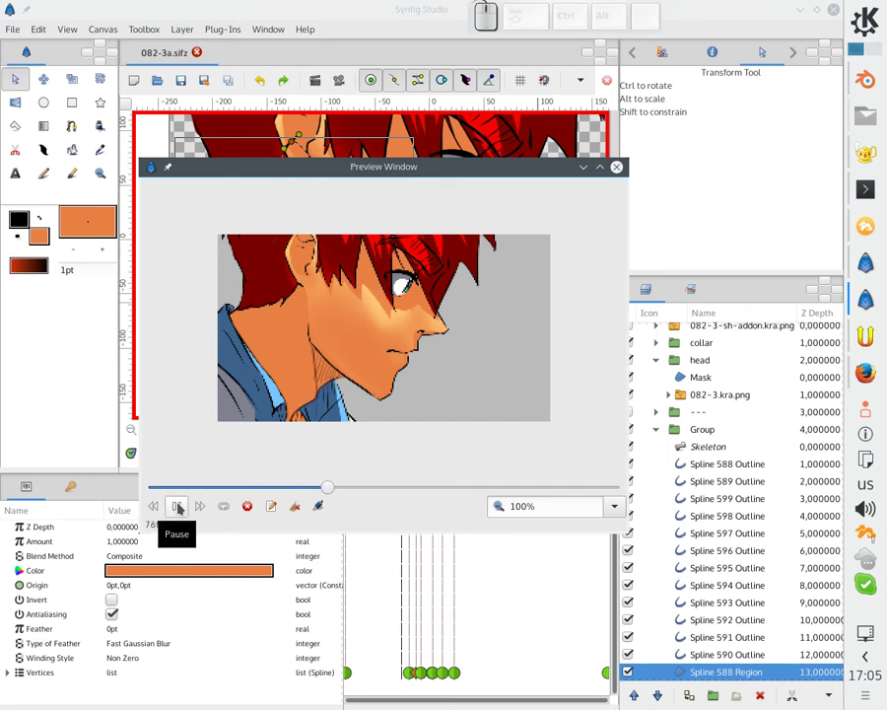
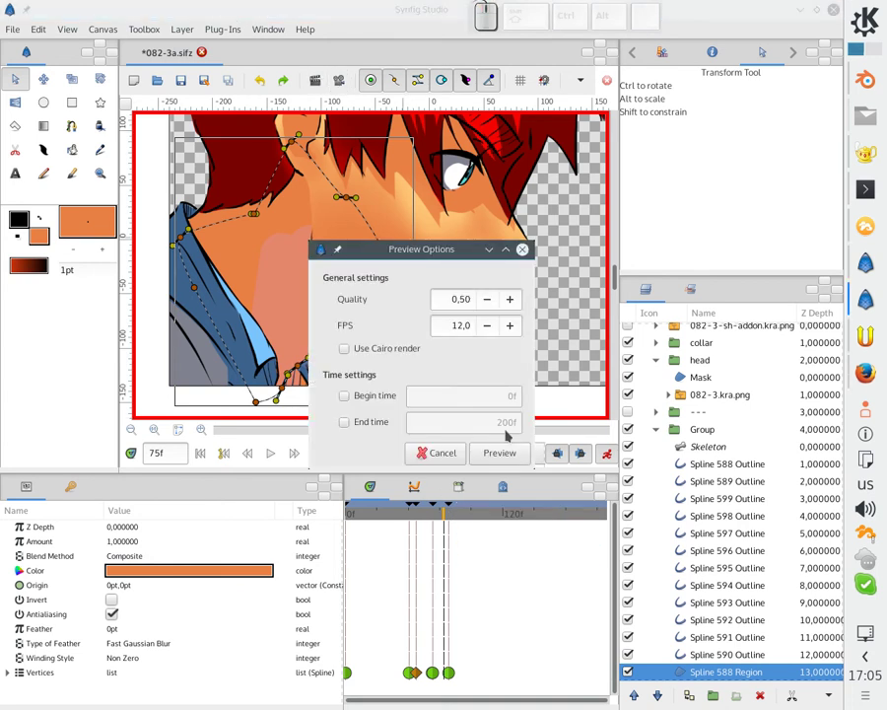
click(46, 682)
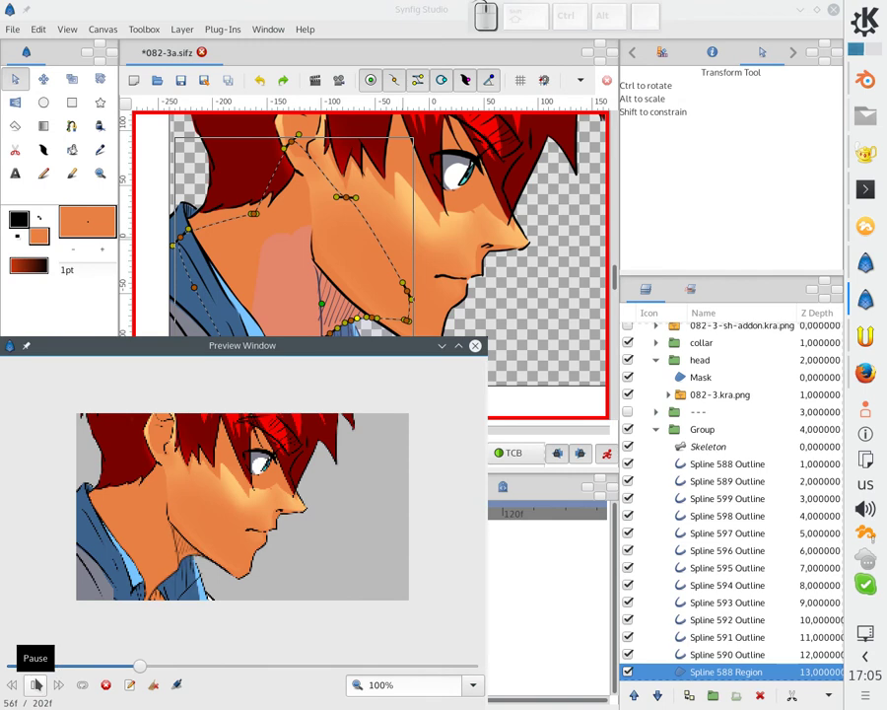
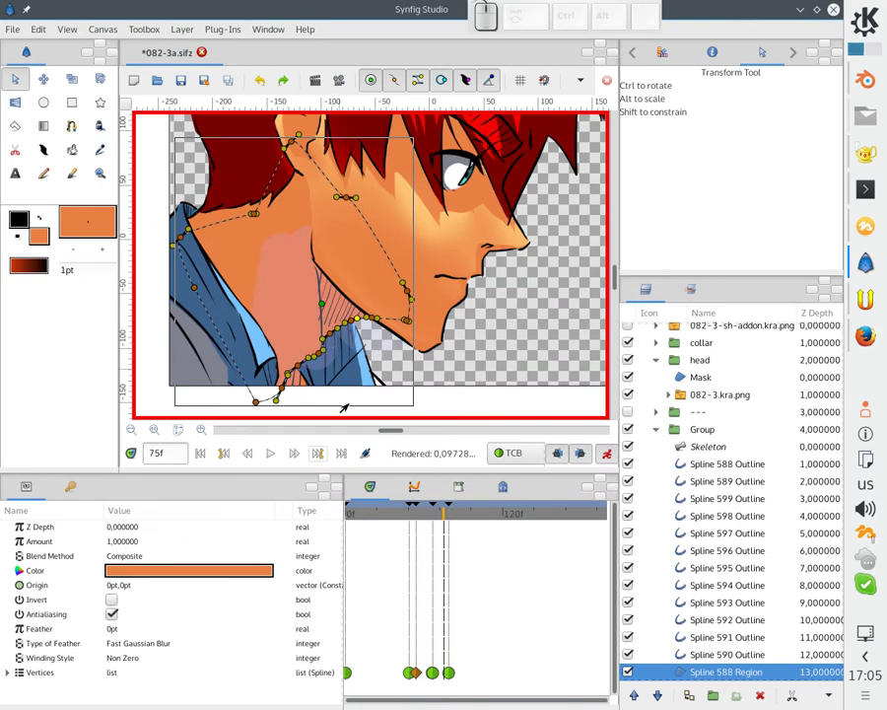
Go to frame 56 and pick the neck region's edge points, zooming into the neck.
click(423, 522)
click(423, 509)
click(423, 517)
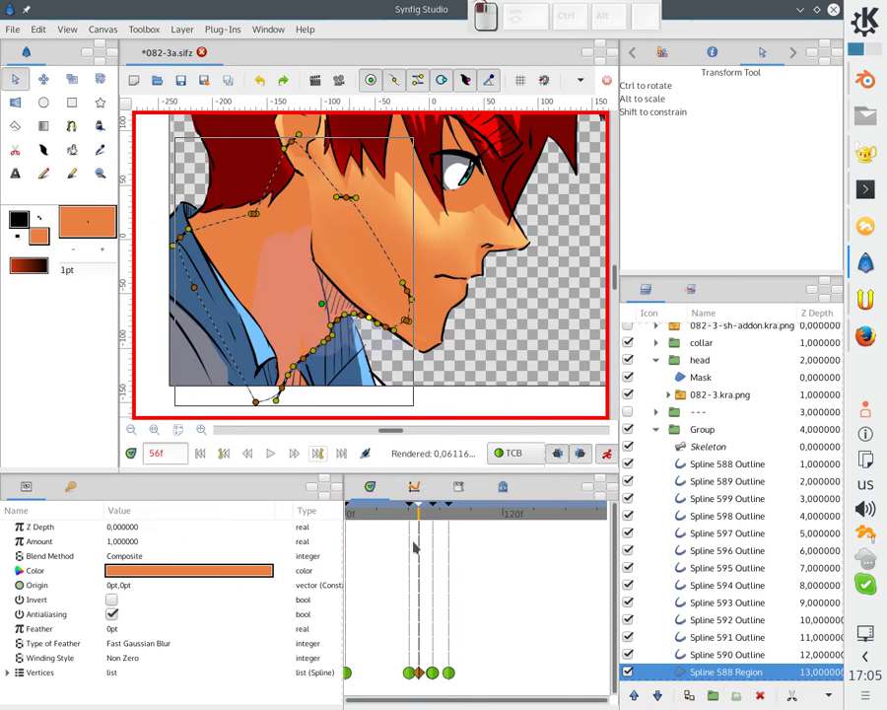
click(310, 313)
click(321, 339)
click(243, 277)
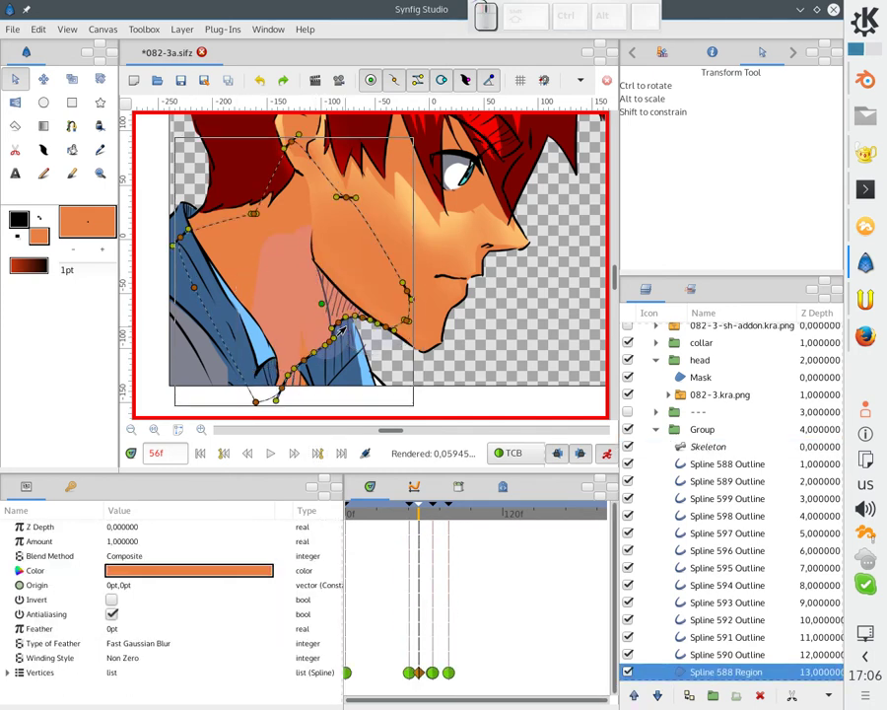
scroll(up, 3)
Drag the Spline 588 Region's upper points onto the jawline at frame 56.
drag(317, 284, 376, 315)
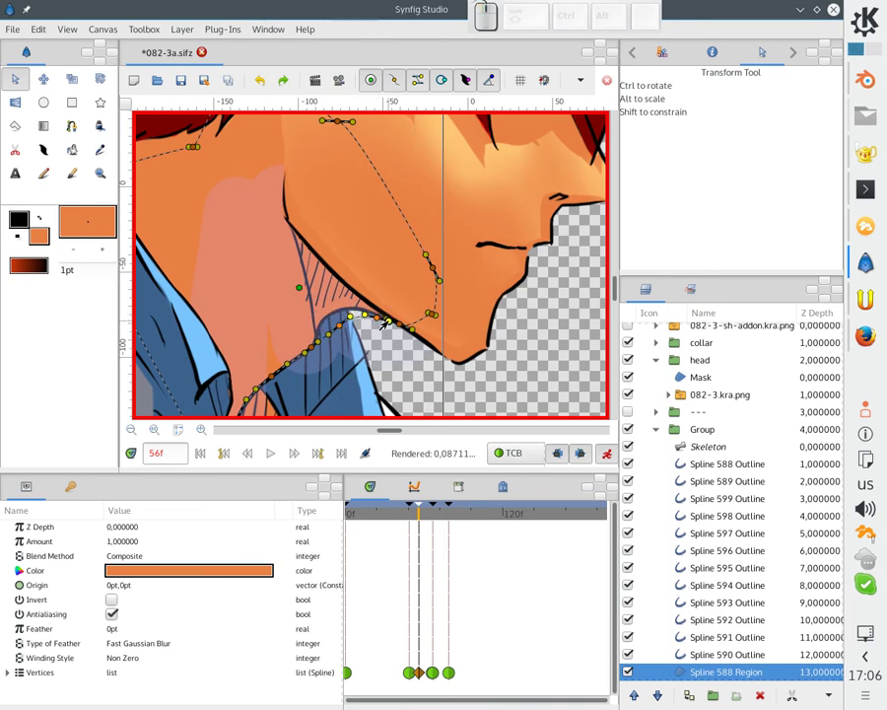
drag(400, 327, 412, 335)
key(ctrl+z)
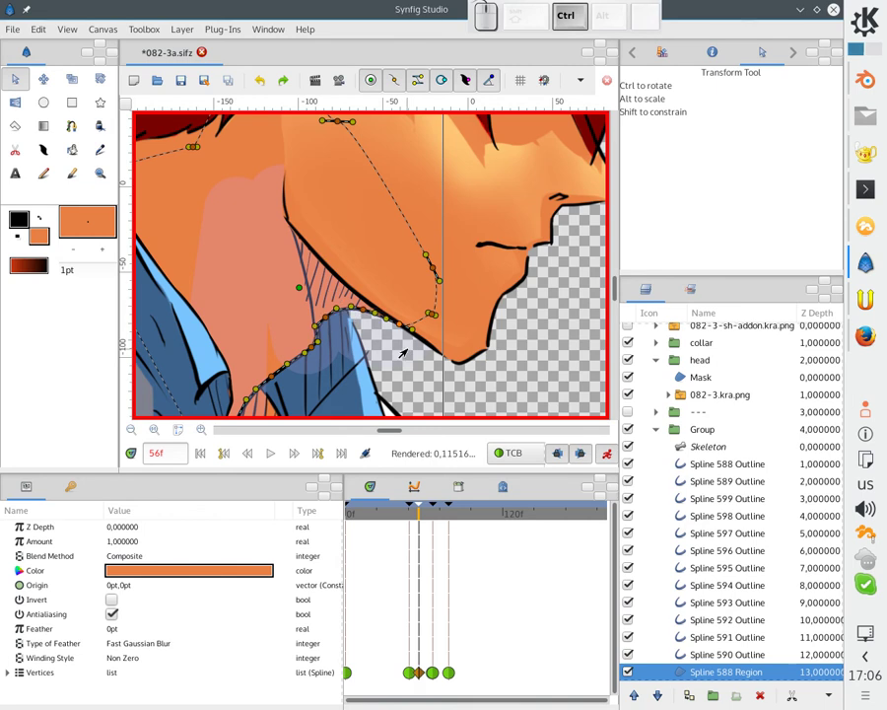
drag(314, 288, 401, 328)
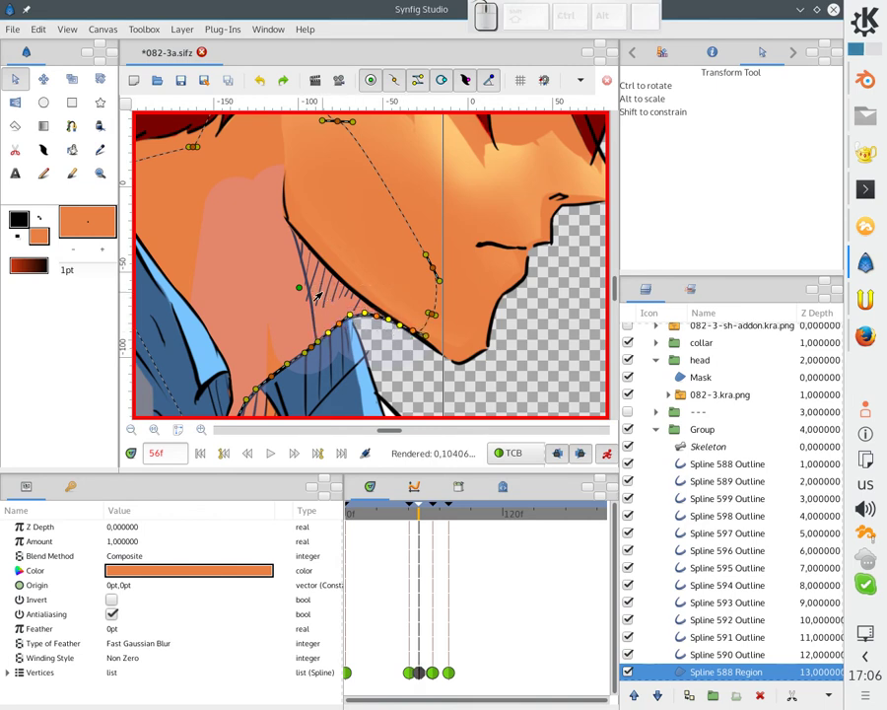
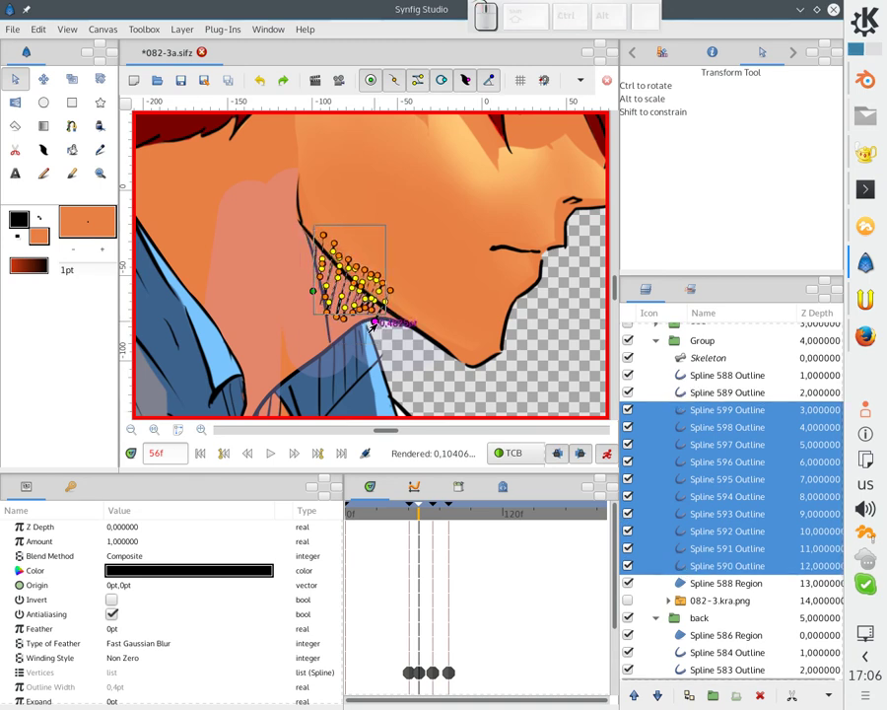
At the next keyframe, tuck the Spline 590–599 hatch strokes under the jaw.
key(ctrl+z)
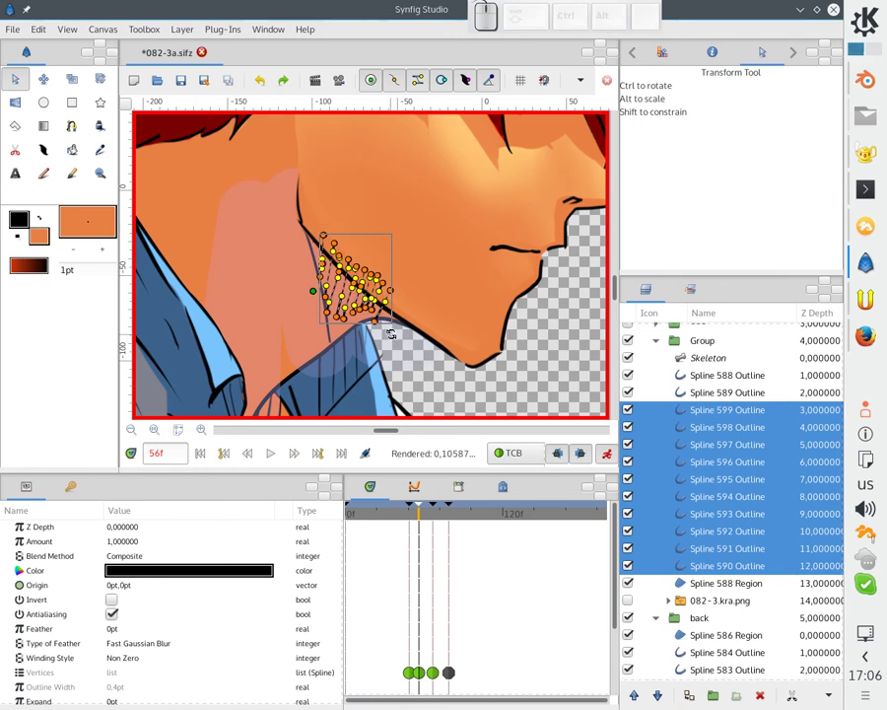
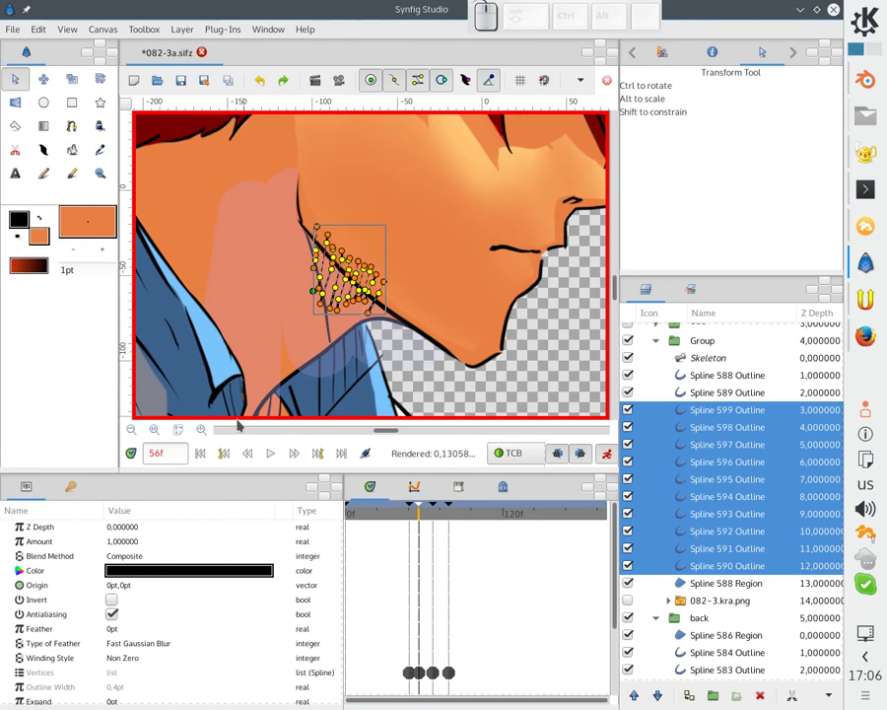
click(233, 452)
click(321, 452)
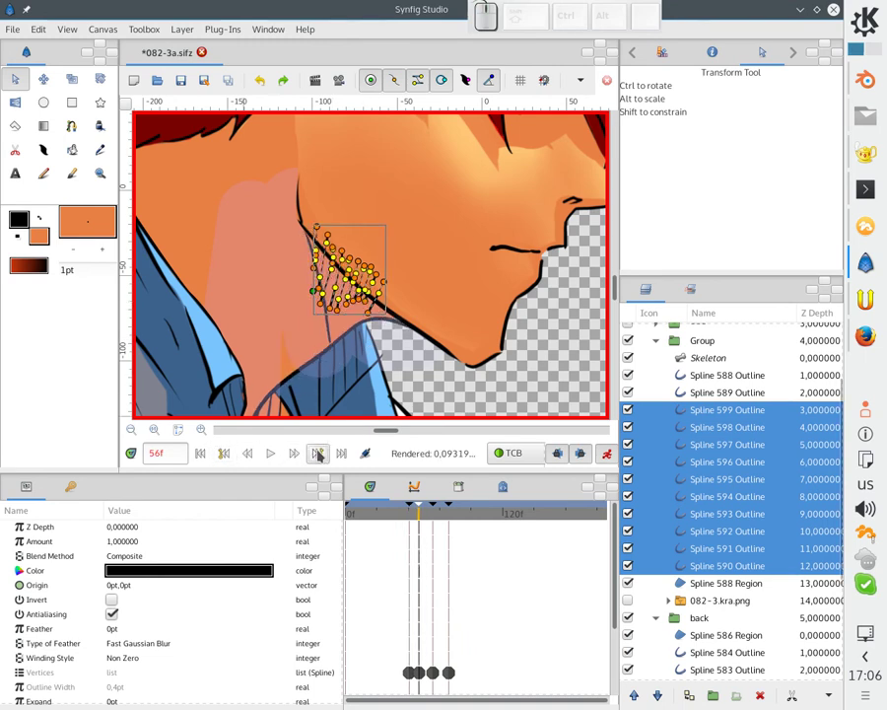
drag(384, 303, 360, 315)
drag(329, 360, 362, 303)
click(361, 303)
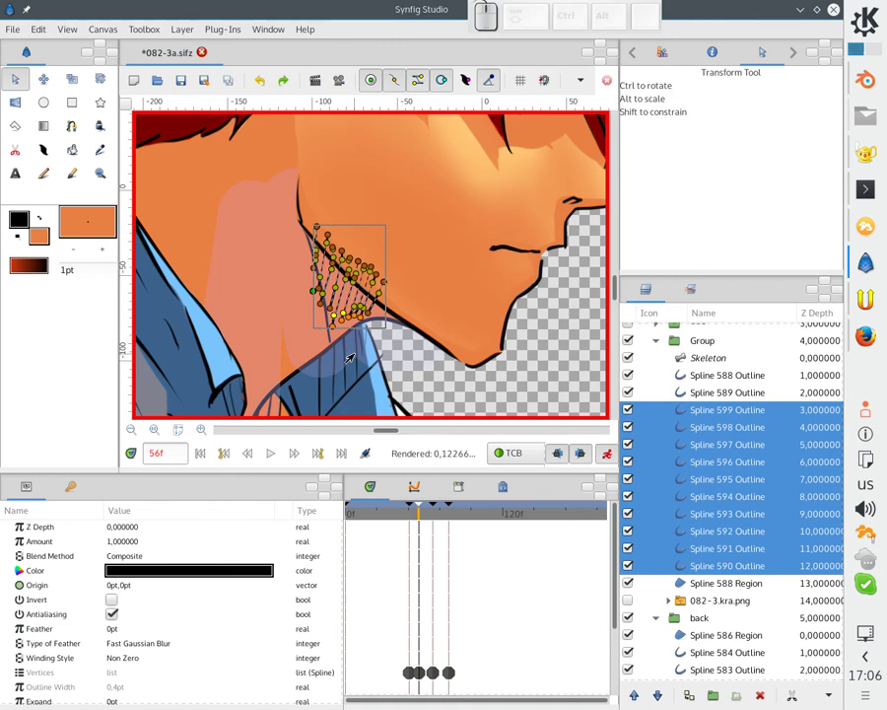
Zoom to fit the whole canvas, select the collar group and play the animation.
click(317, 456)
click(367, 317)
middle_click(379, 370)
scroll(down, 3)
click(268, 343)
click(201, 453)
click(272, 448)
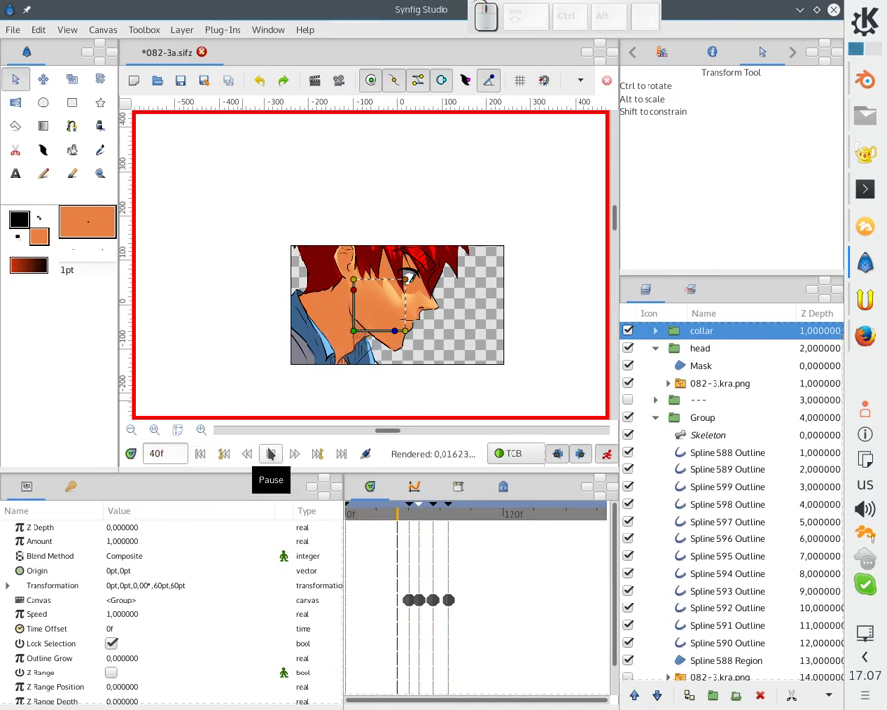
Change keyframe options from the keyframe strip menus, then play and pause the animation.
click(272, 450)
drag(422, 519, 437, 513)
click(436, 510)
right_click(436, 510)
click(452, 553)
right_click(453, 508)
click(459, 539)
click(413, 511)
click(280, 458)
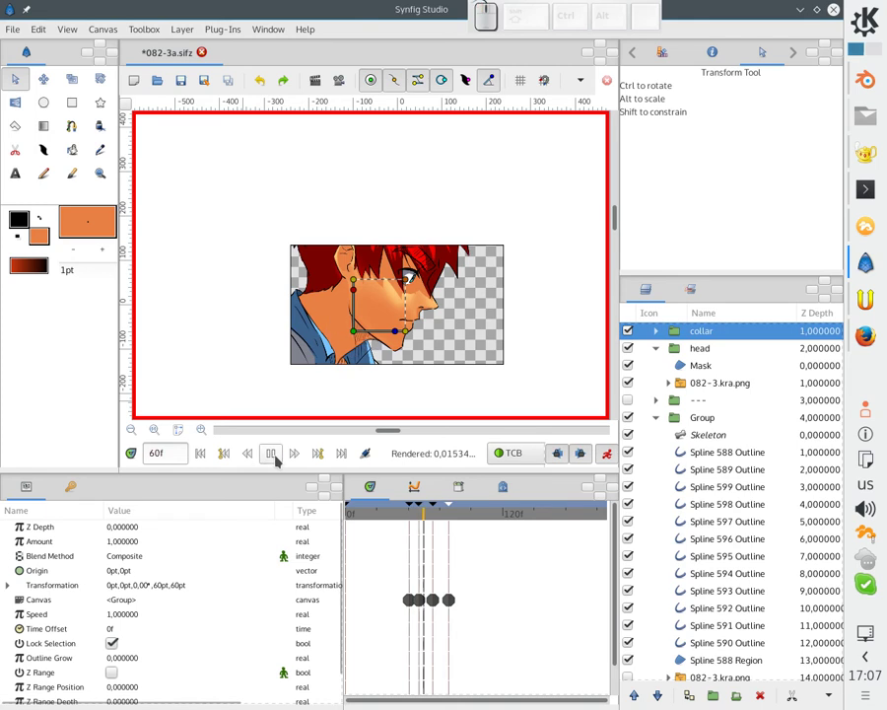
click(276, 456)
Delete the keyframe at frame 66 and drag the last keyframe from frame 80 to 76.
click(437, 522)
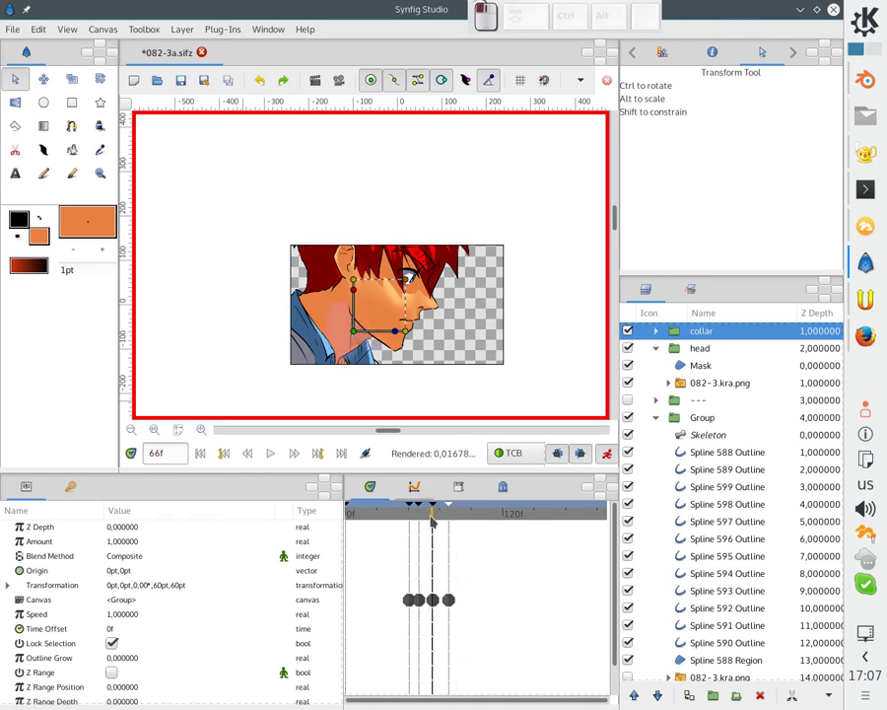
click(439, 508)
click(476, 556)
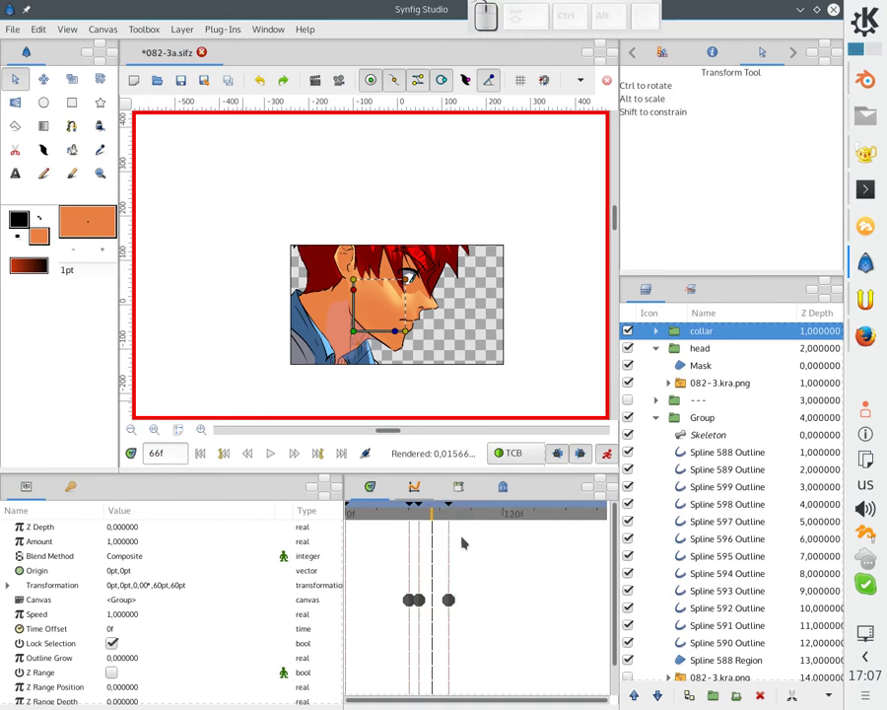
click(455, 521)
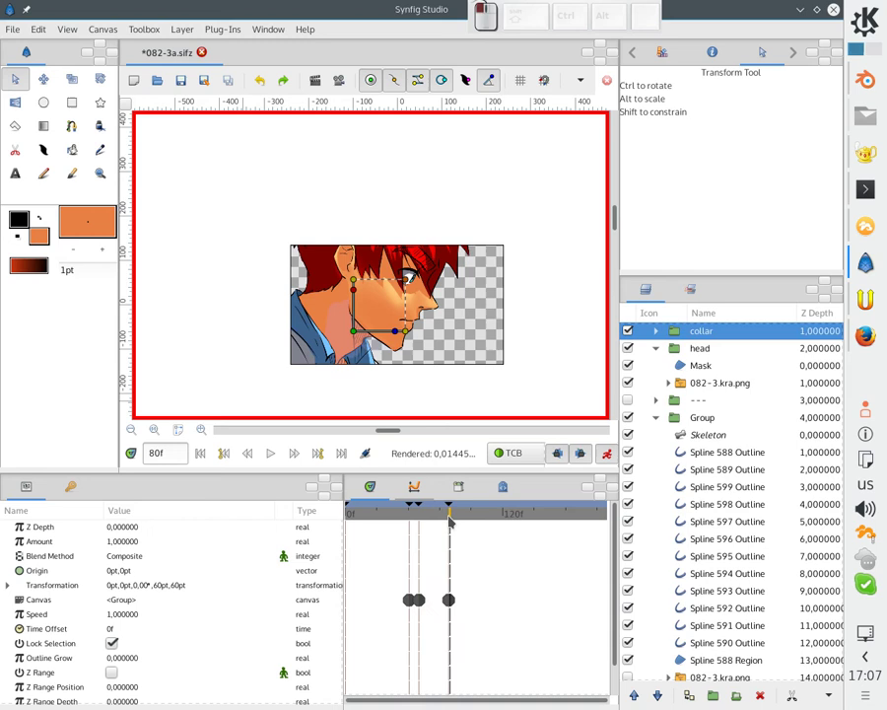
click(414, 516)
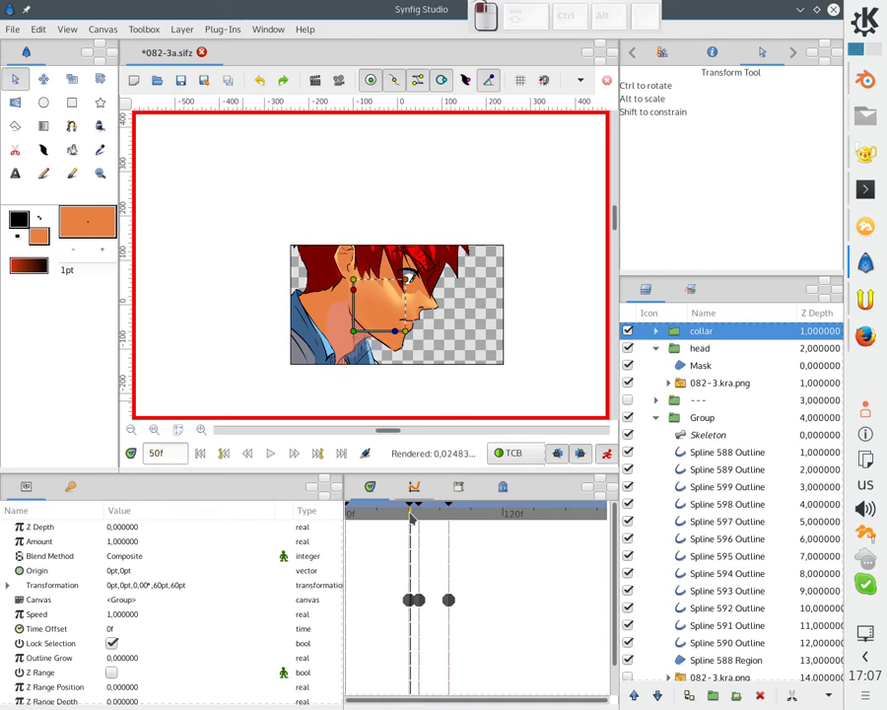
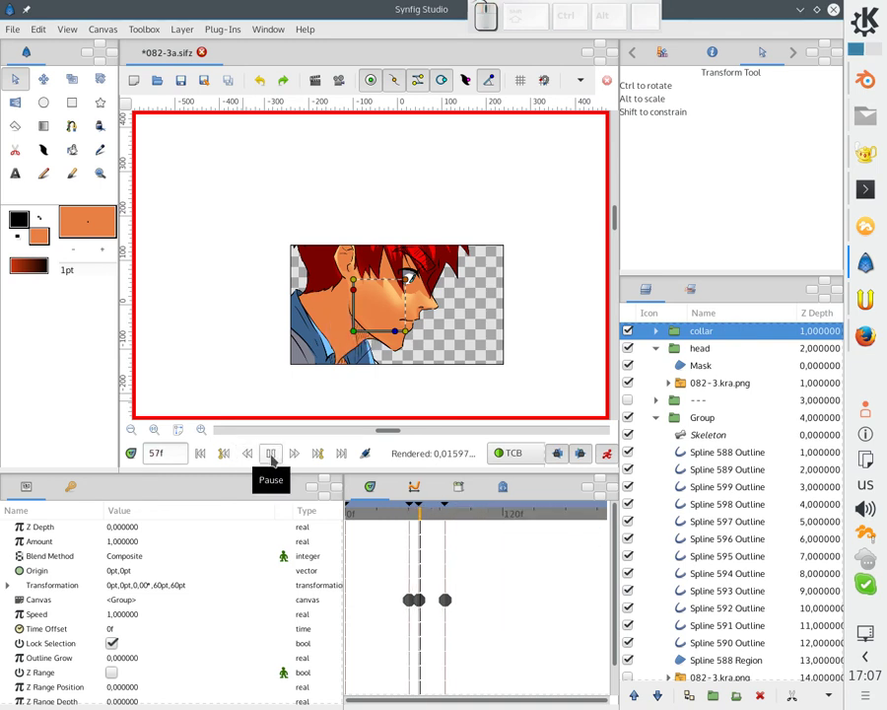
click(272, 456)
click(436, 514)
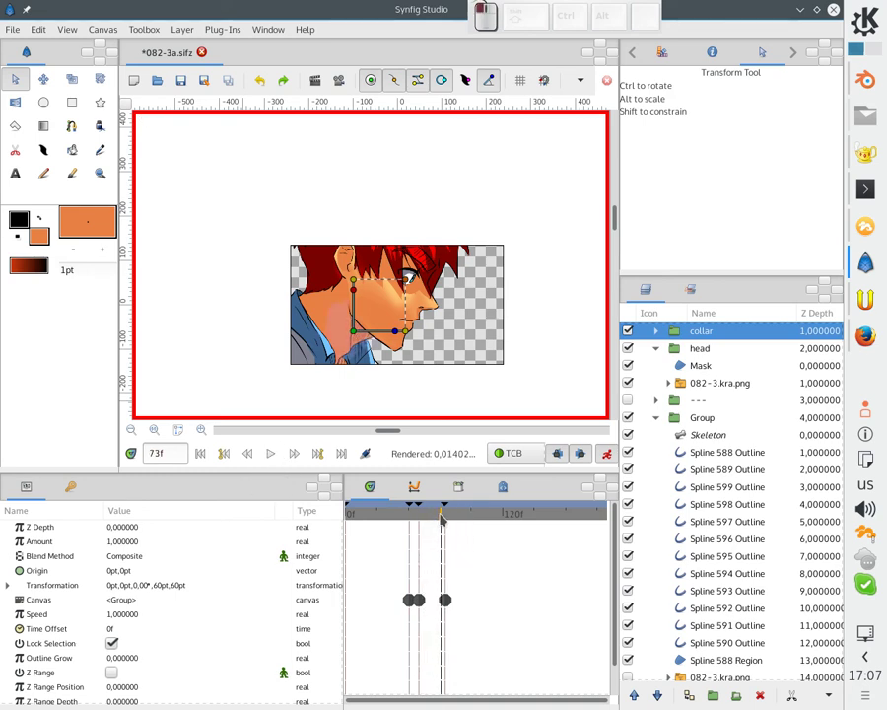
drag(446, 519, 382, 385)
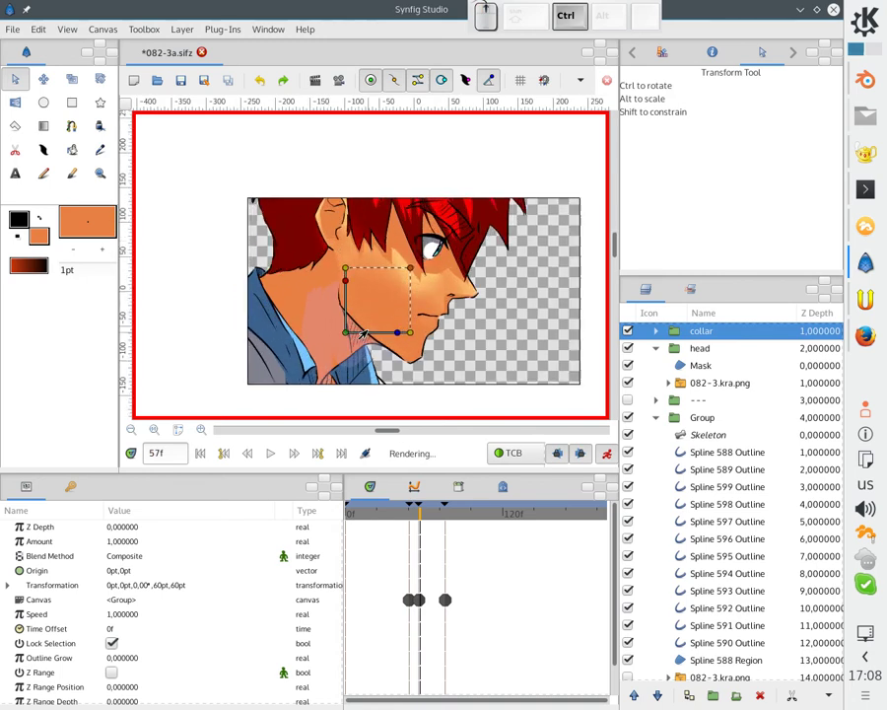
Select Spline 588 Region, step to the next keyframe and try a vertex move, undoing it.
click(289, 310)
scroll(up, 3)
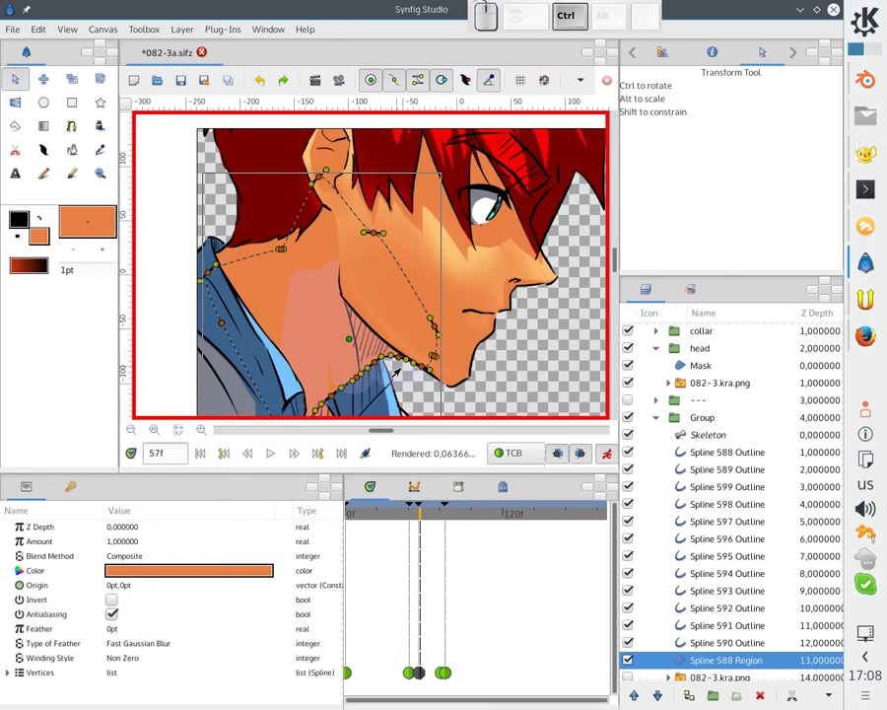
click(420, 369)
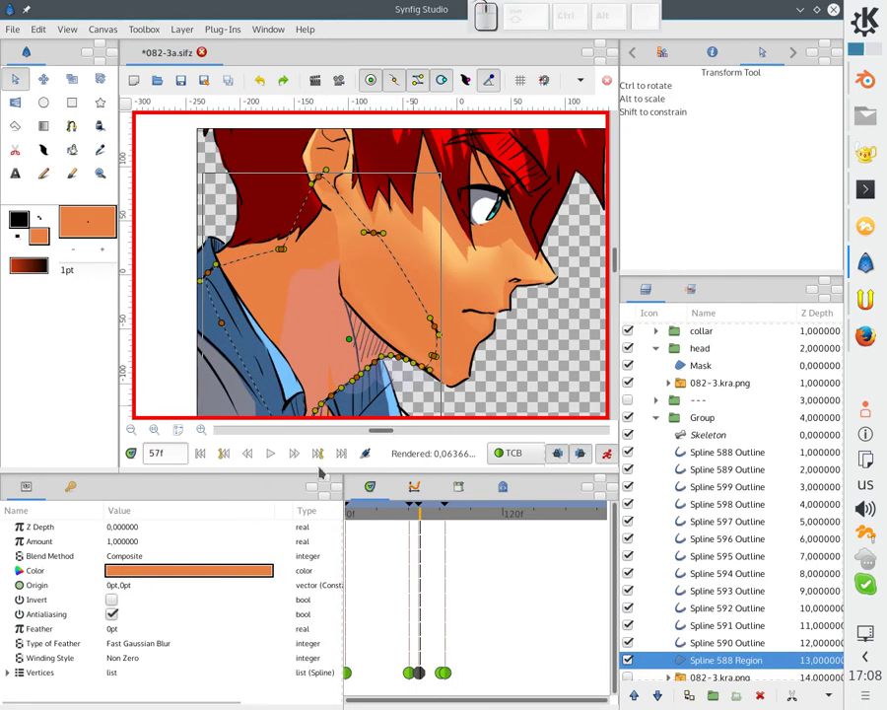
click(317, 452)
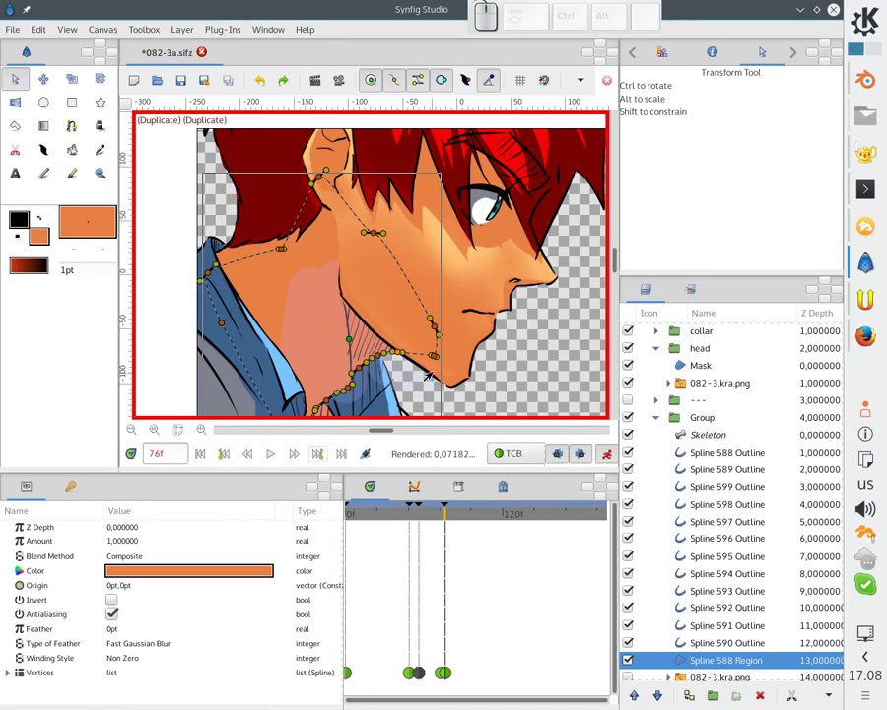
click(401, 354)
drag(395, 356, 404, 396)
key(ctrl+z)
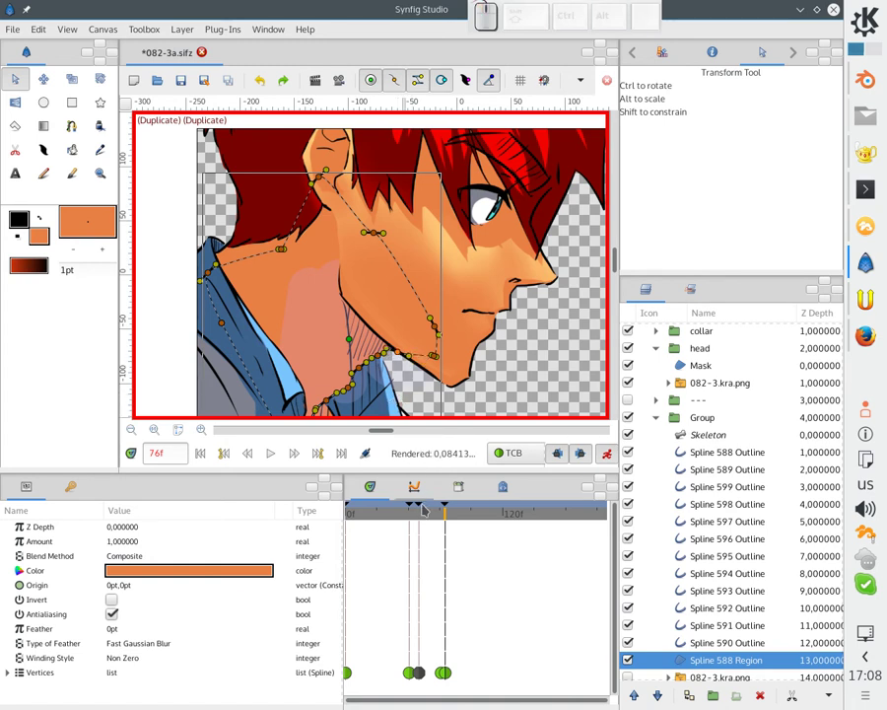
At frame 55 nudge the neck region's vertices and zoom into the timetrack.
click(423, 519)
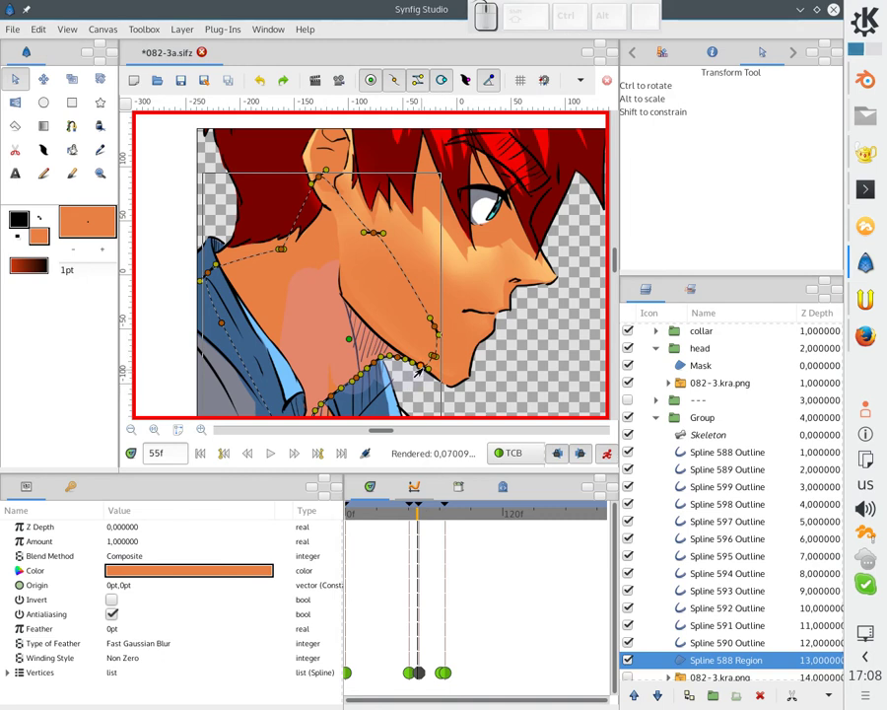
click(420, 368)
click(406, 361)
click(397, 359)
click(406, 356)
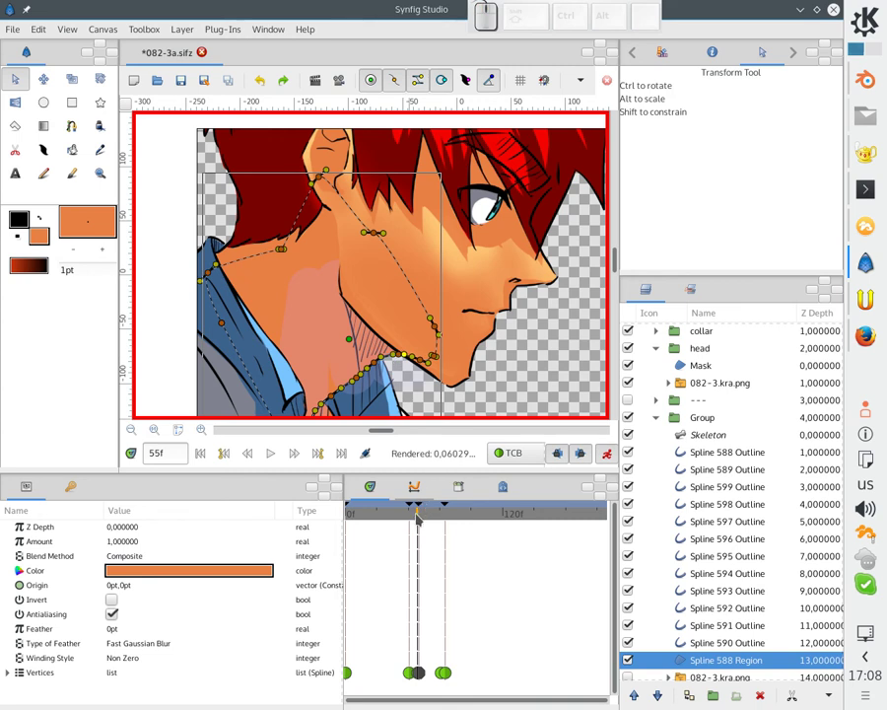
scroll(up, 3)
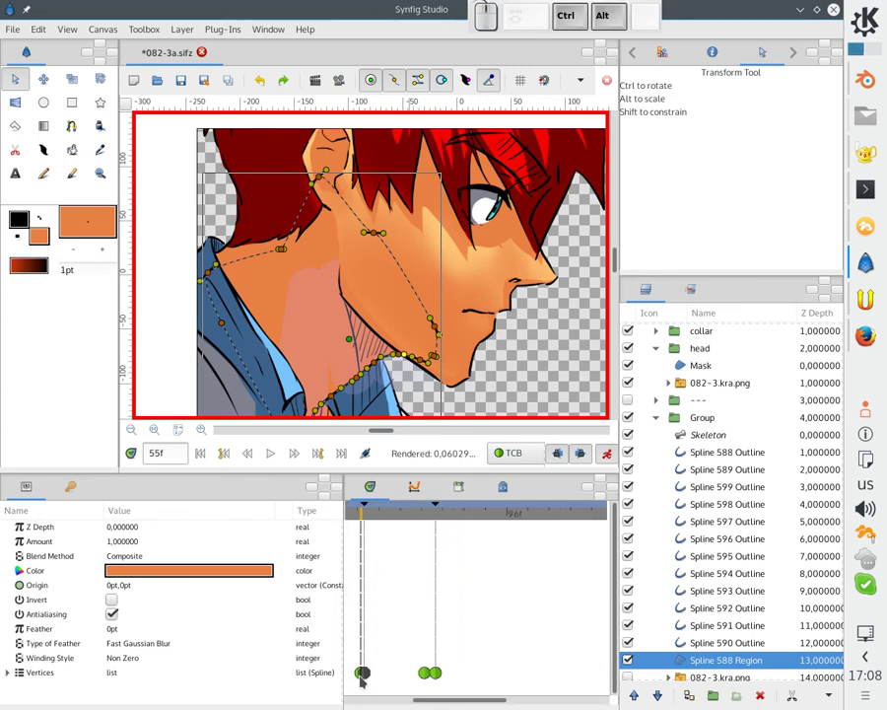
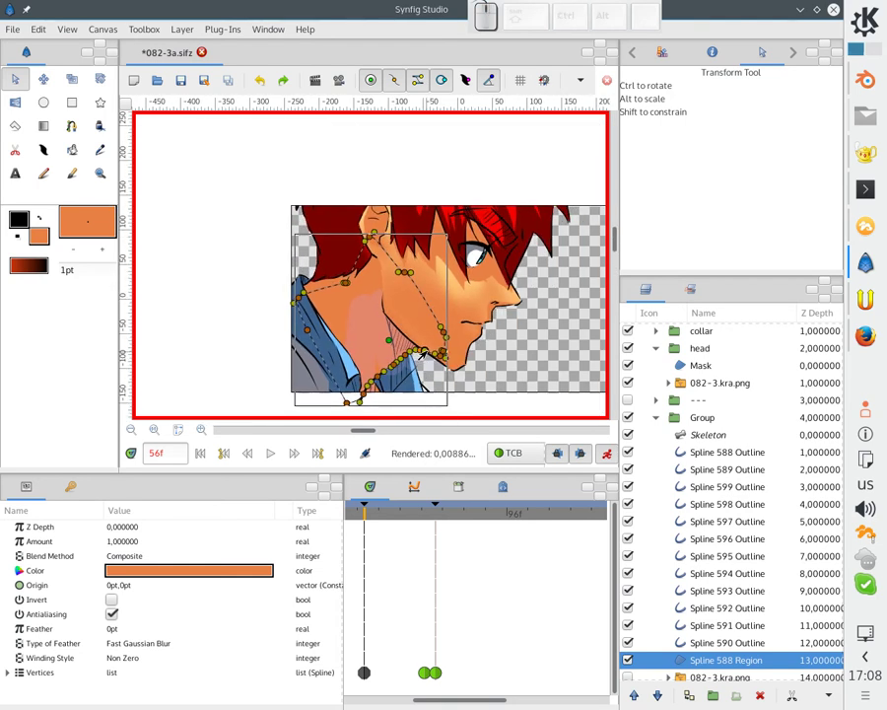
scroll(up, 3)
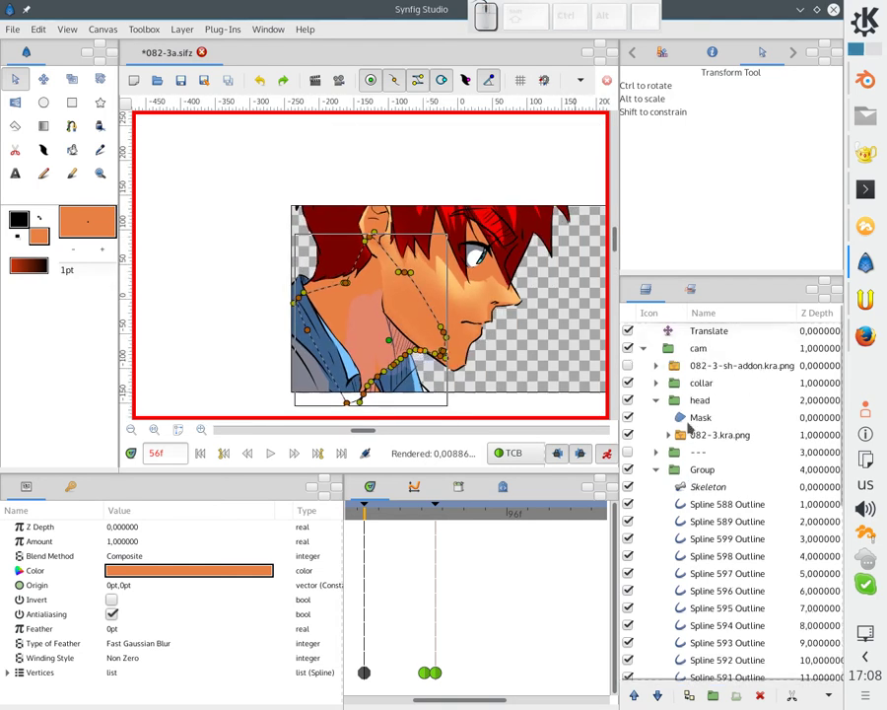
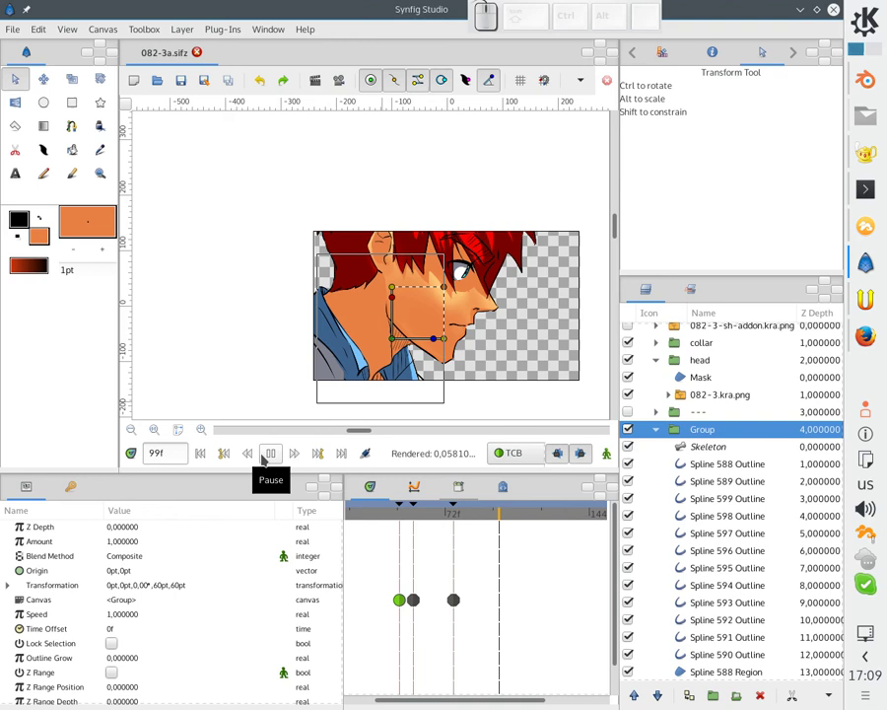
Pause playback, go to frame 76 and duplicate the last keyframe out to around frame 87.
click(264, 456)
click(428, 524)
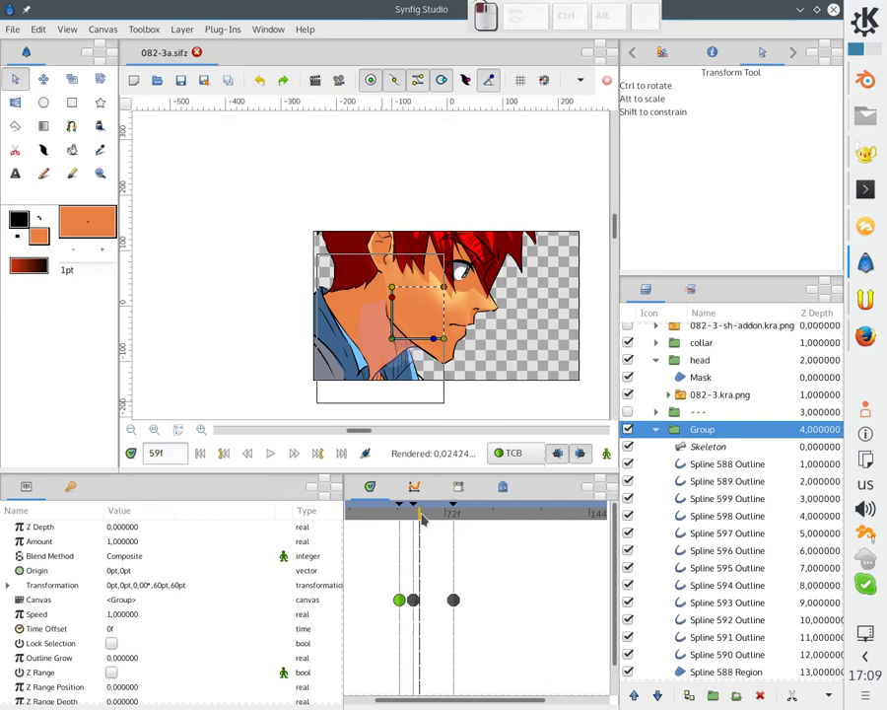
click(450, 519)
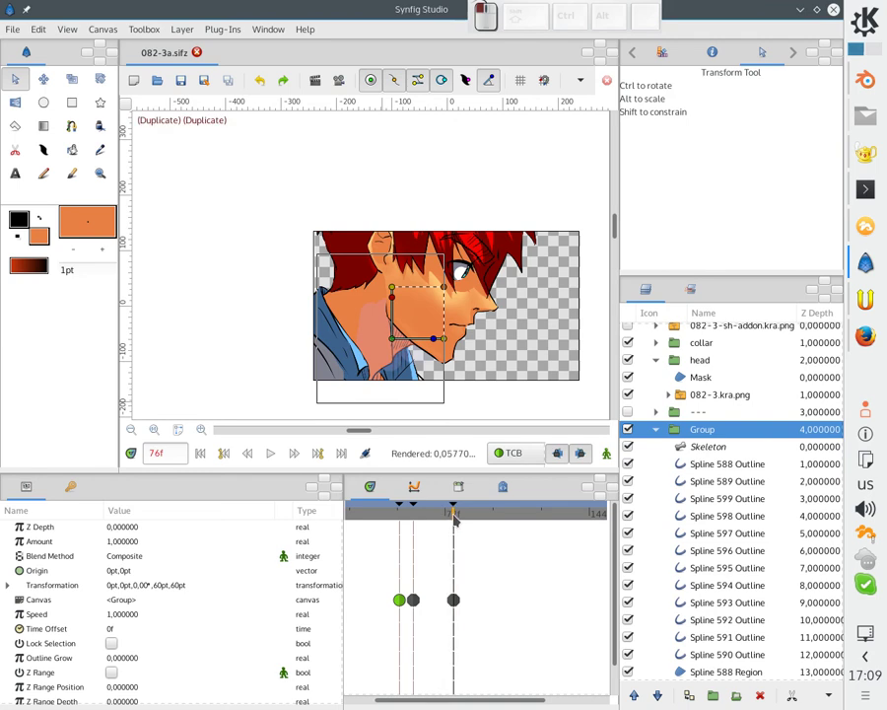
drag(427, 521, 470, 521)
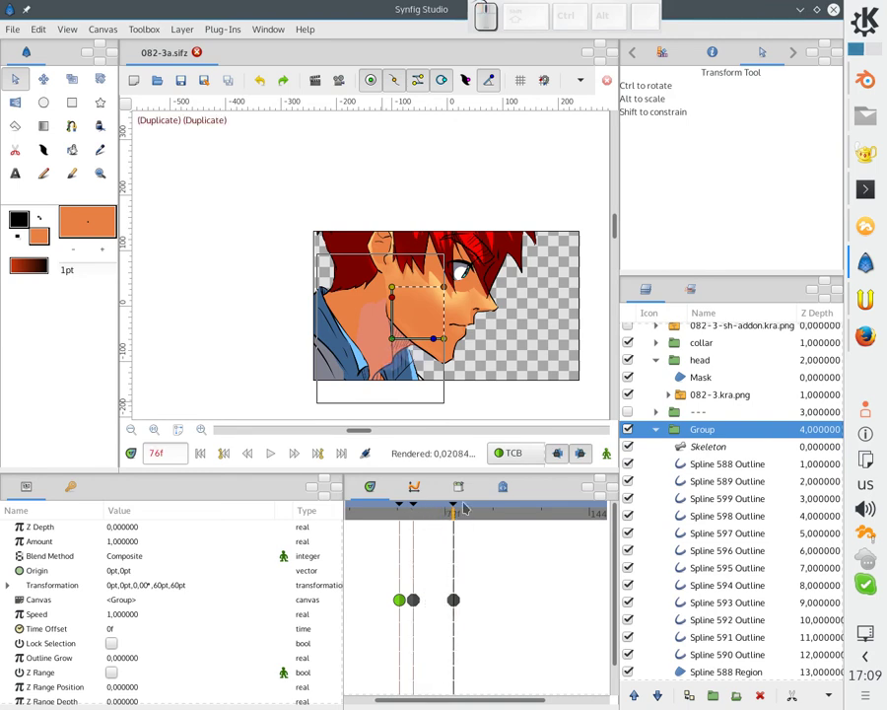
click(480, 517)
click(458, 509)
click(471, 537)
click(385, 522)
Play and stop, shift the last keyframe slightly later, and return to frame 76.
click(272, 458)
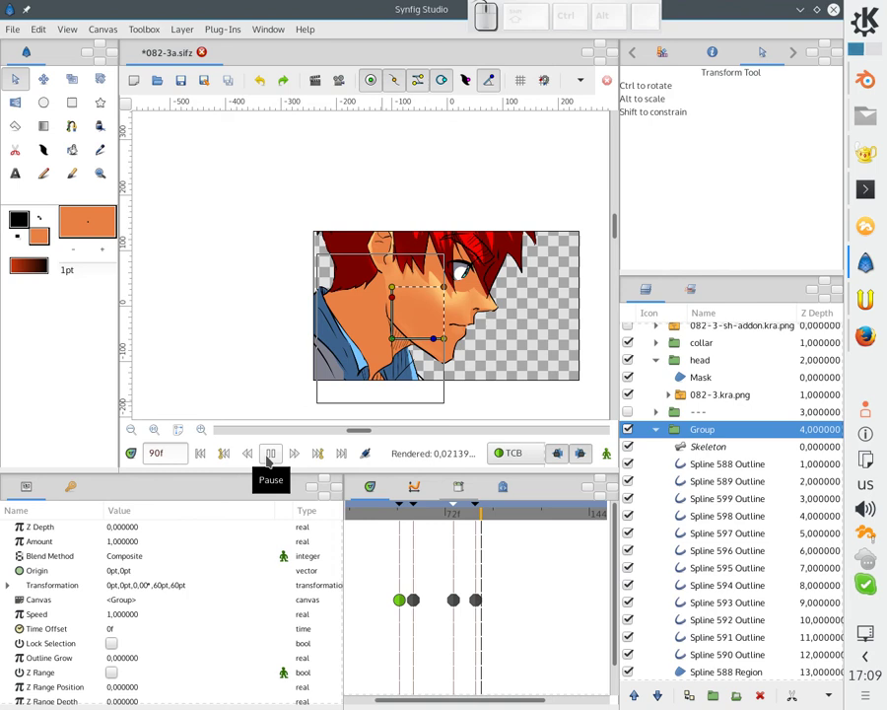
click(270, 457)
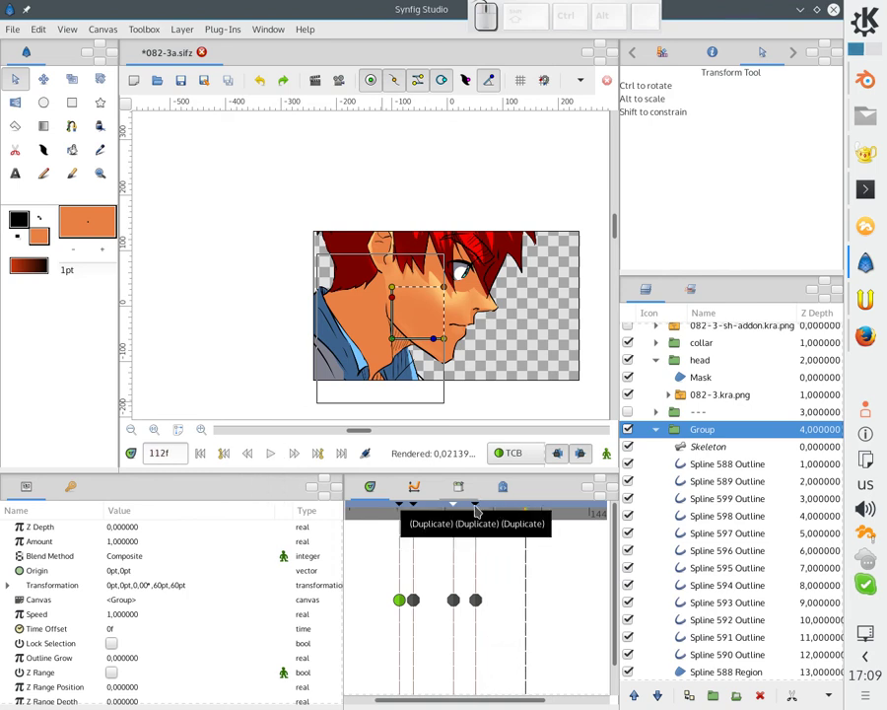
drag(480, 510, 466, 515)
click(457, 518)
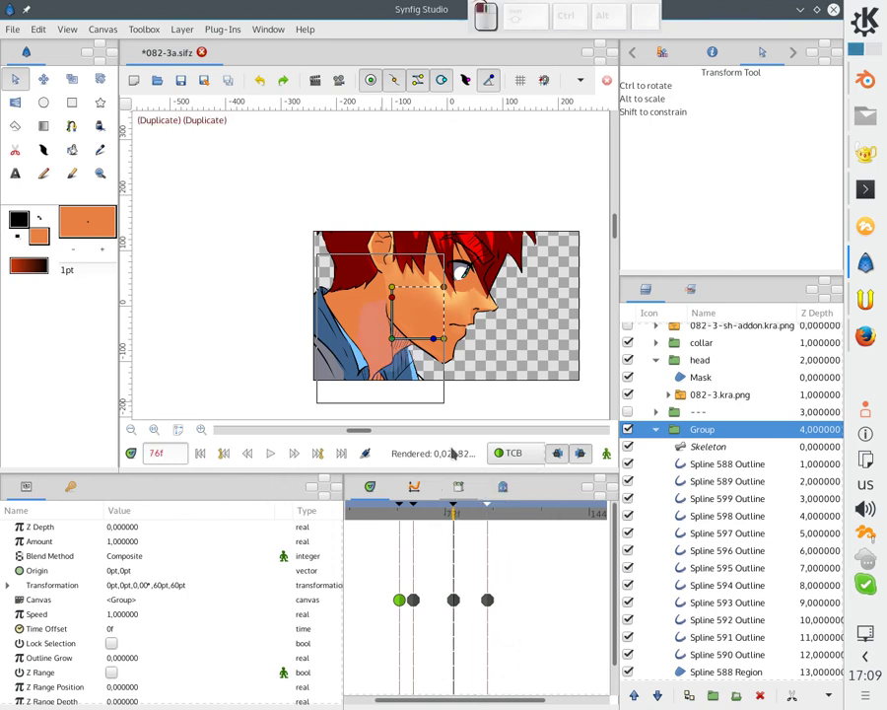
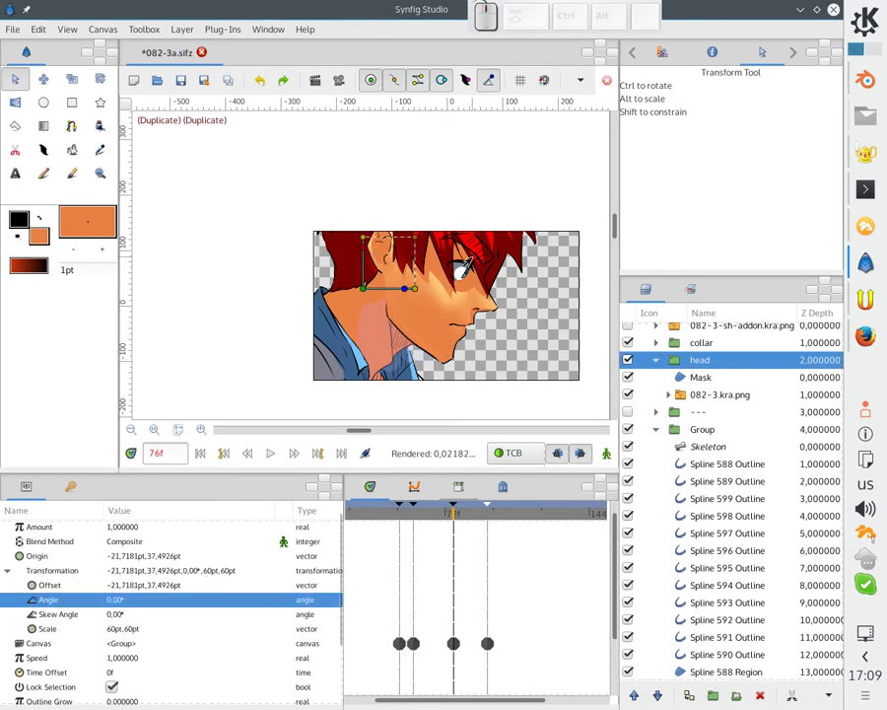
Revert a head rotation, remove an unwanted waypoint and tilt the head slightly at the second keyframe.
key(Down)
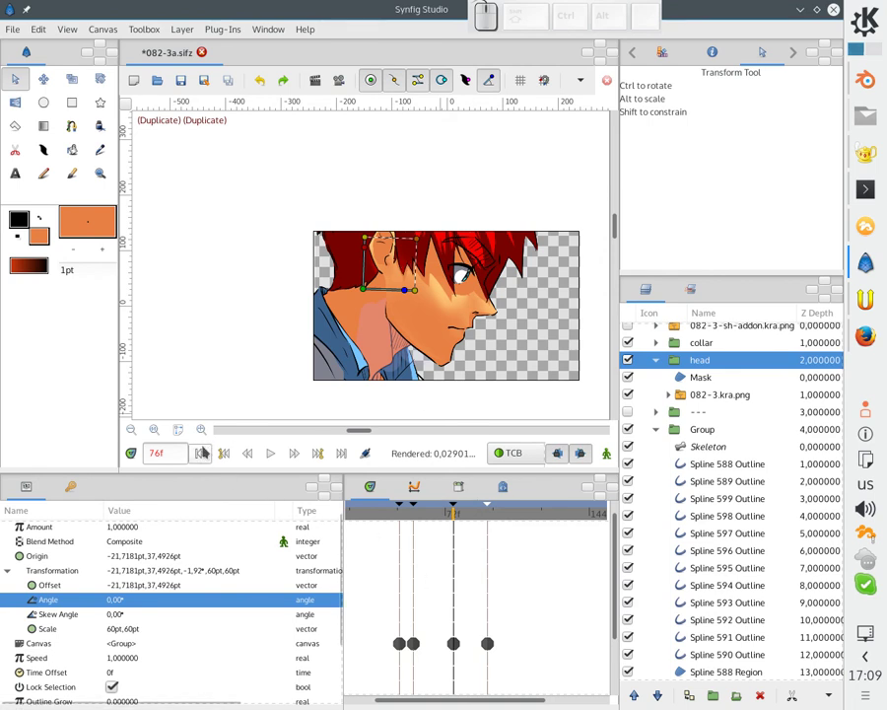
key(ctrl+z)
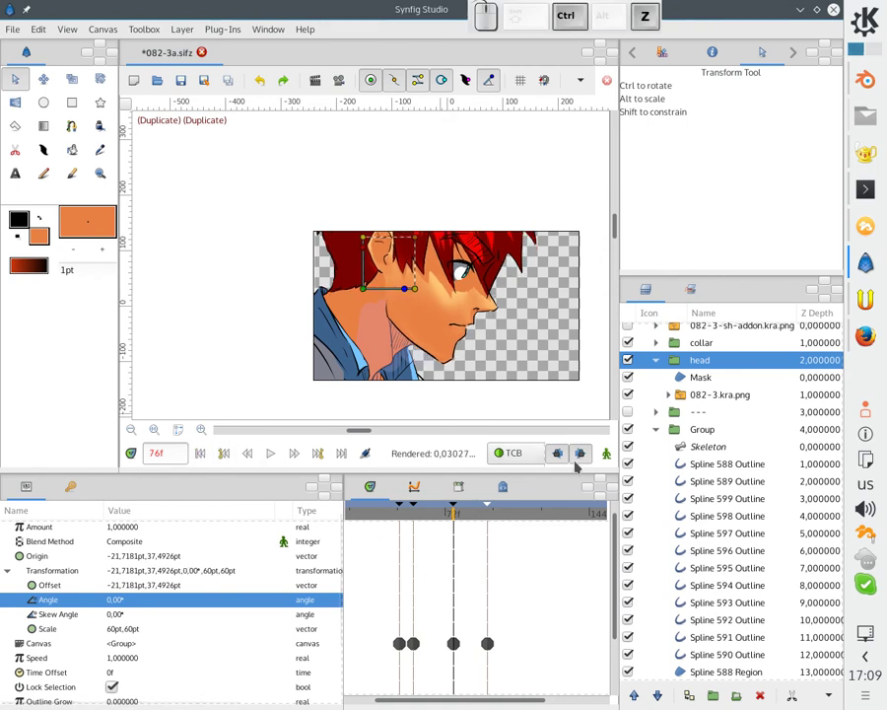
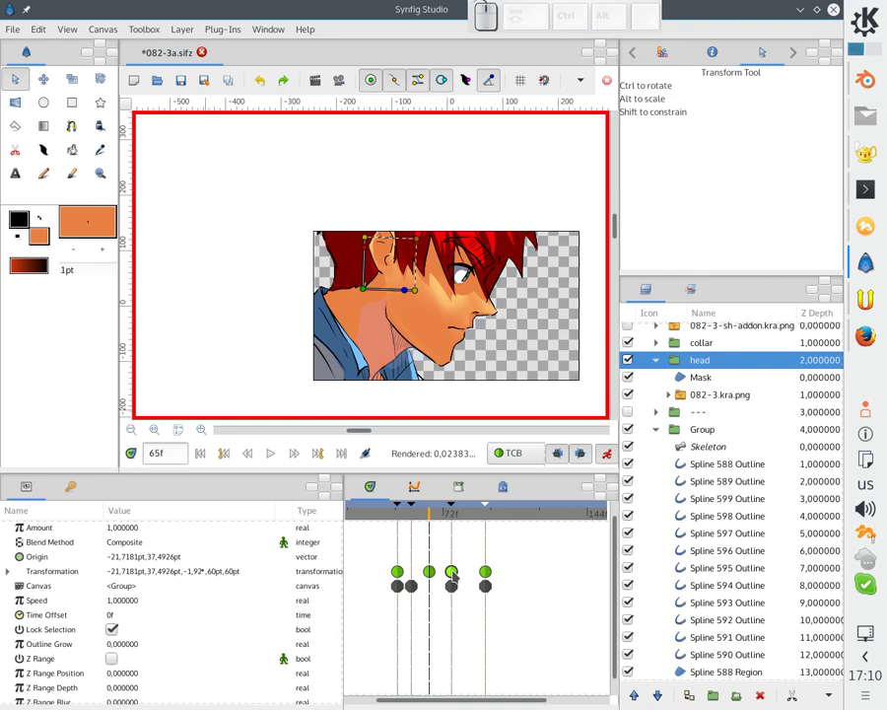
click(457, 573)
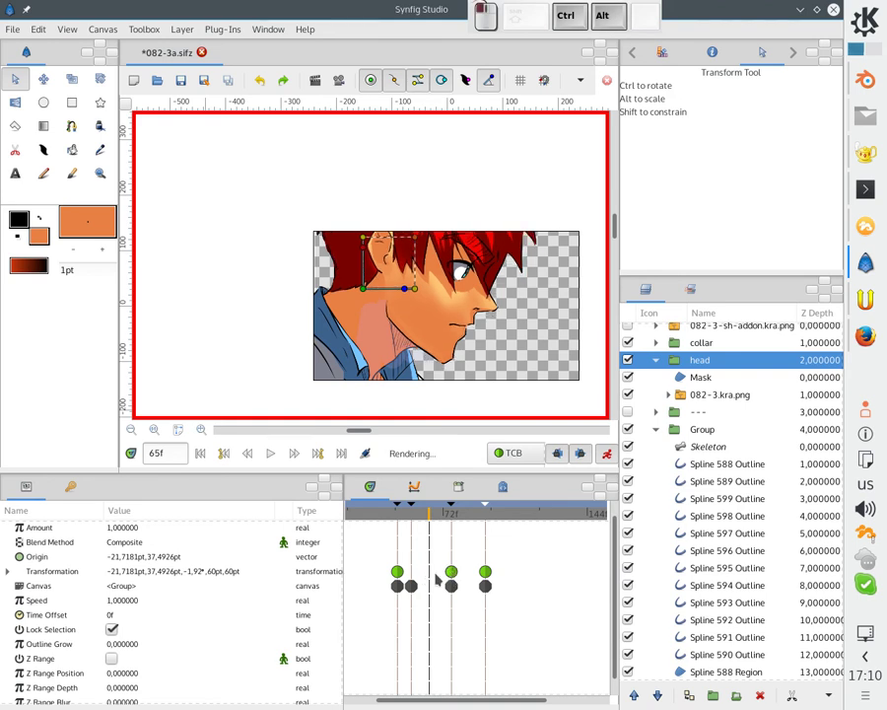
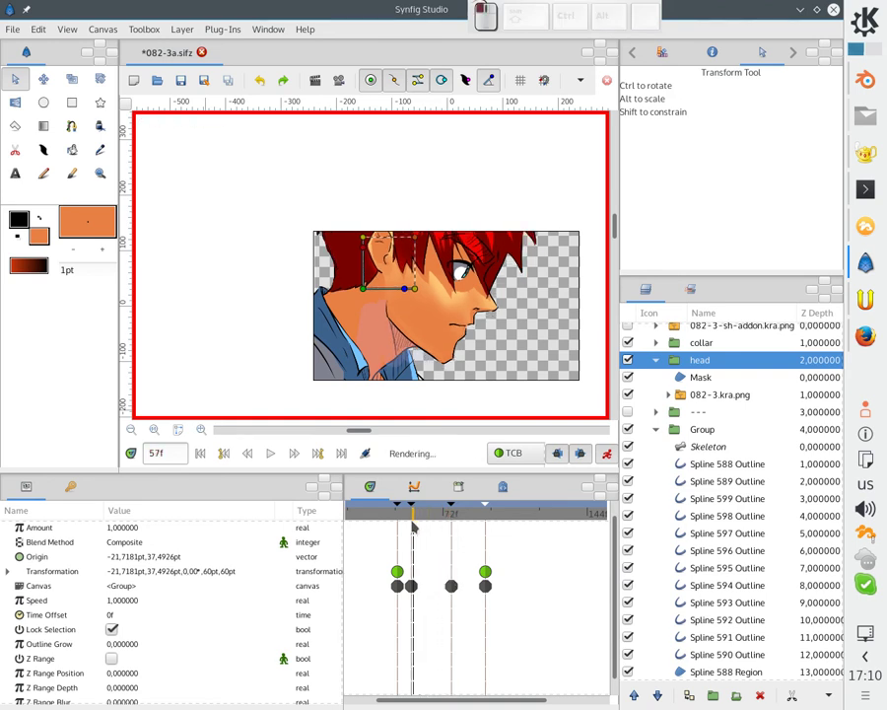
click(405, 292)
click(396, 286)
scroll(down, 3)
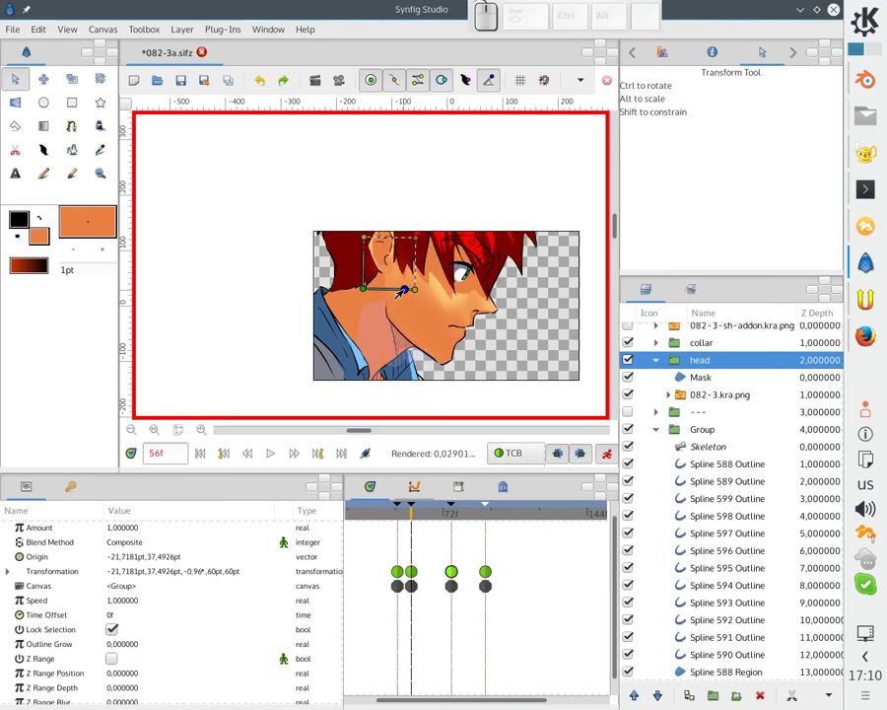
click(444, 553)
click(380, 517)
Play back the head motion, save the project and select the Mask inside the head group.
click(273, 460)
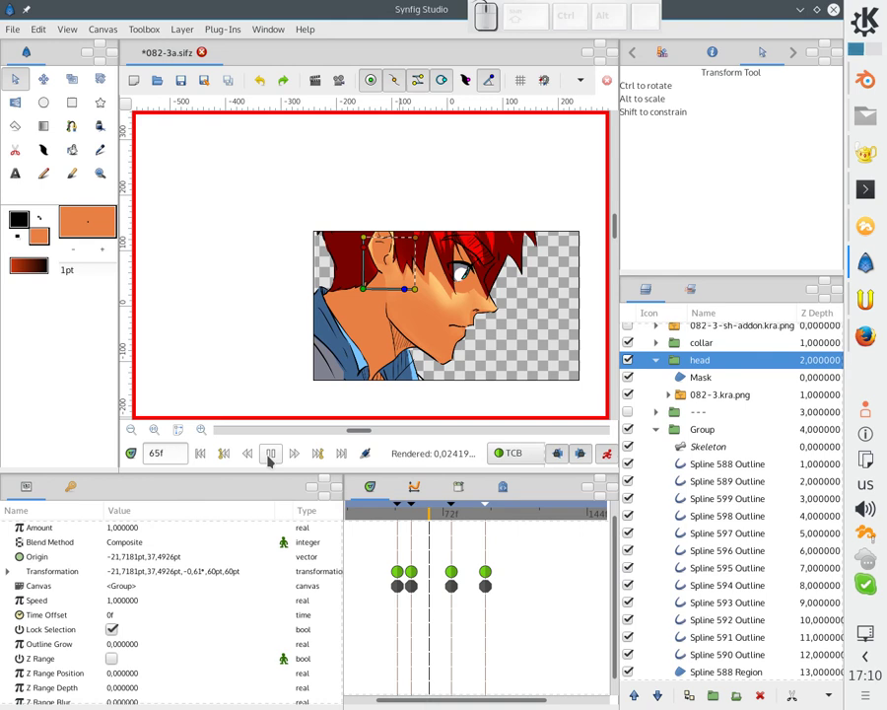
click(270, 459)
key(ctrl+s)
click(427, 331)
scroll(up, 3)
click(435, 339)
scroll(up, 3)
click(701, 385)
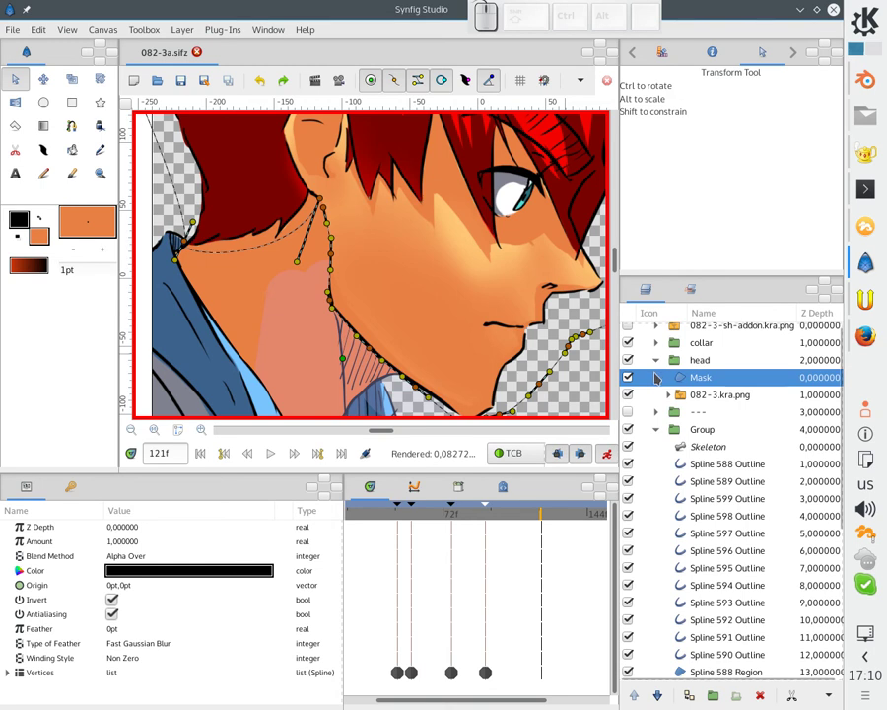
Collapse the head group's contents and select it in the Layers panel.
click(684, 370)
click(664, 365)
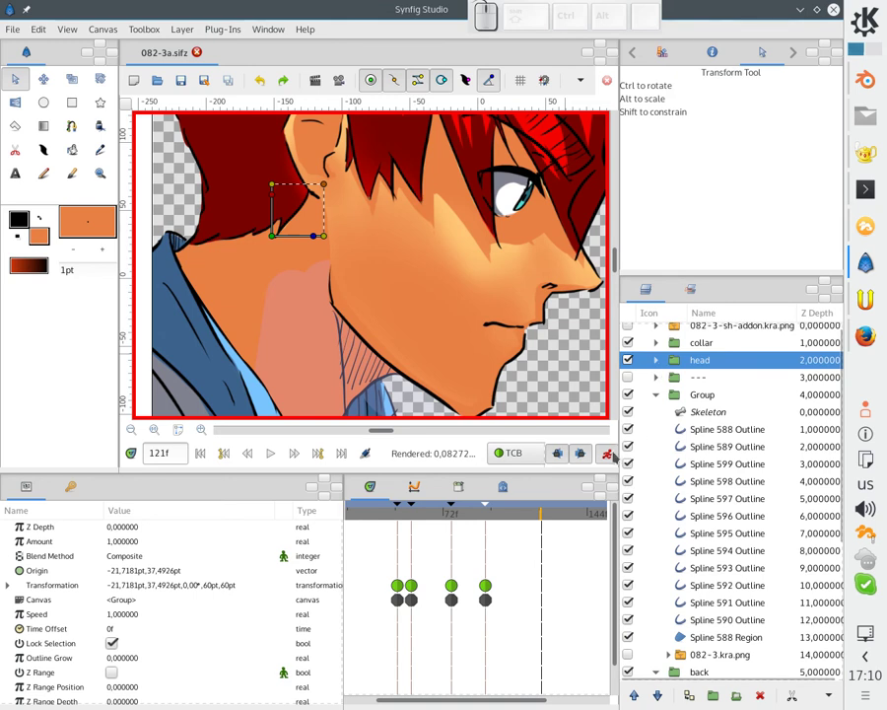
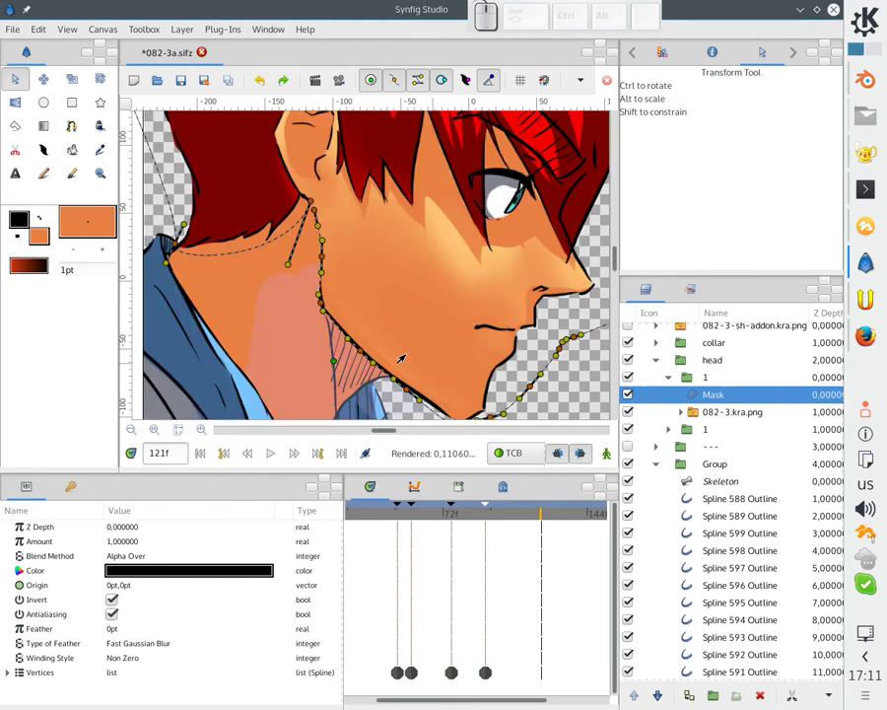
Draw the mouth region with the Spline tool and set it to Alpha Over blending with Invert toggled.
click(73, 129)
scroll(up, 3)
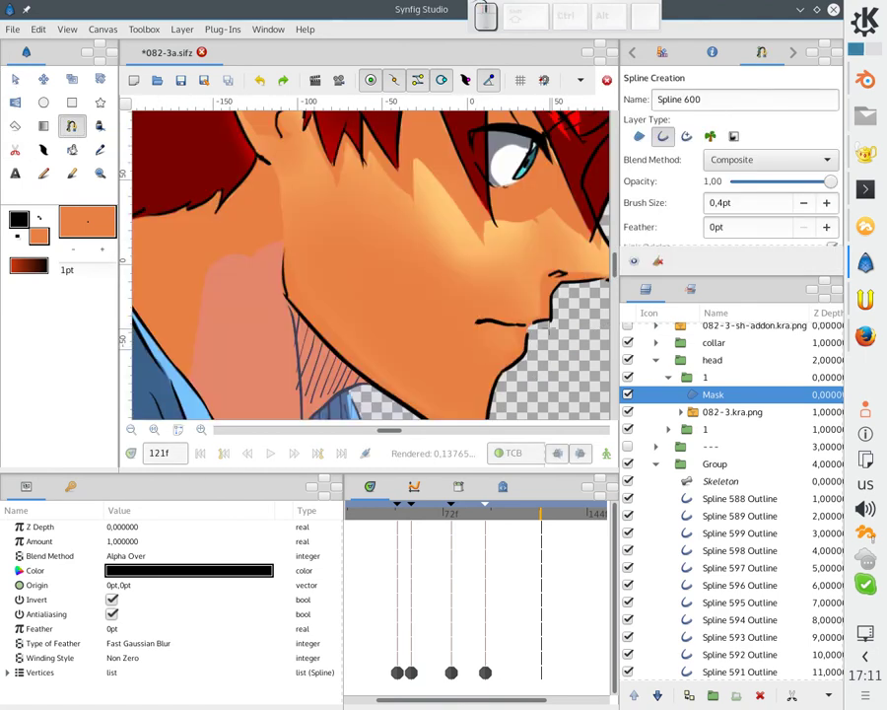
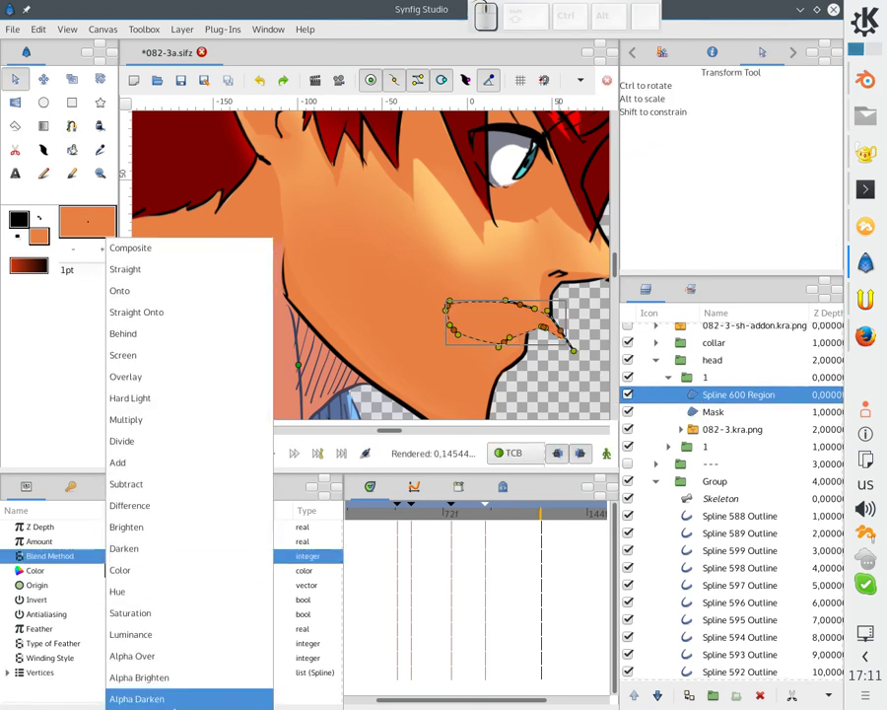
click(173, 660)
click(118, 598)
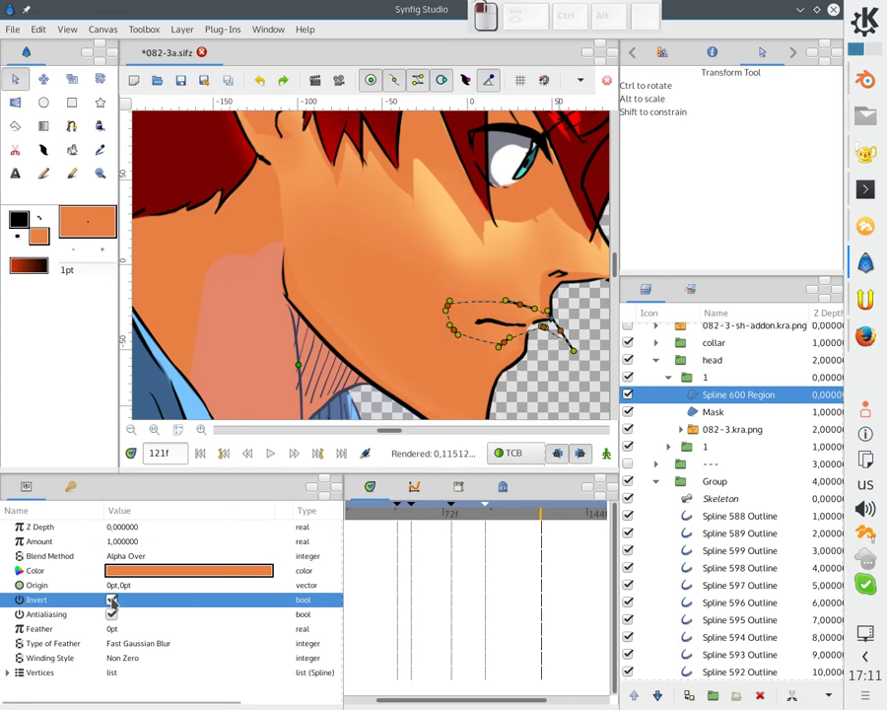
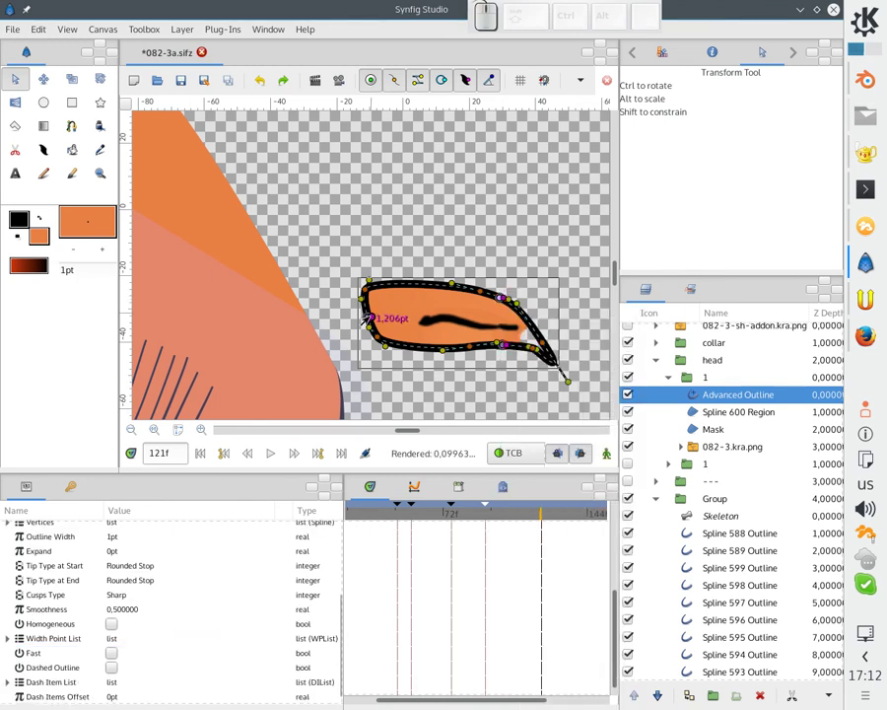
Insert an extra width point and taper the mouth outline to zero width at both ends.
right_click(368, 322)
click(398, 379)
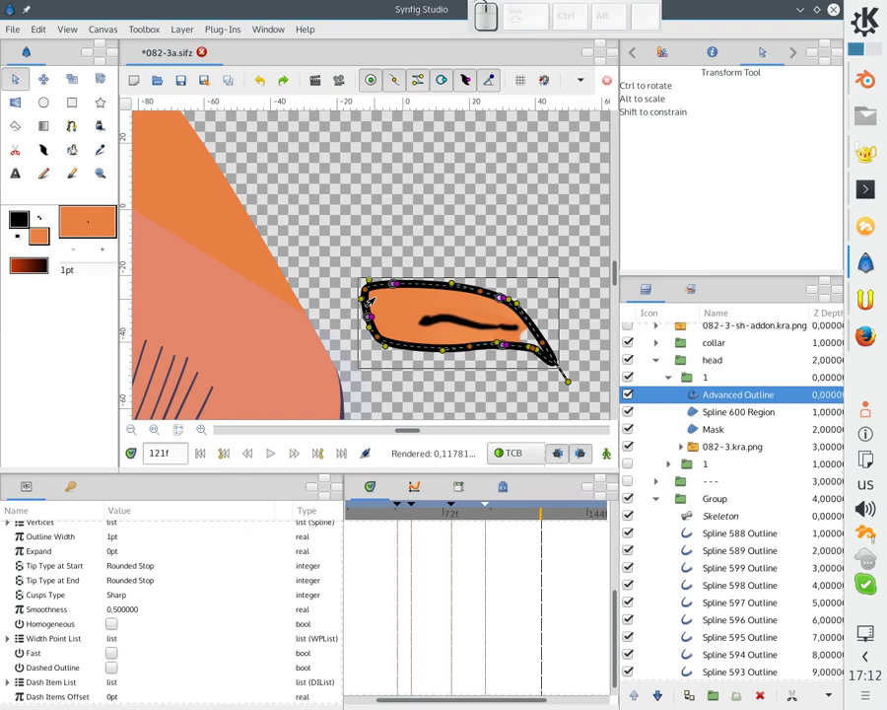
drag(391, 285, 524, 324)
click(529, 322)
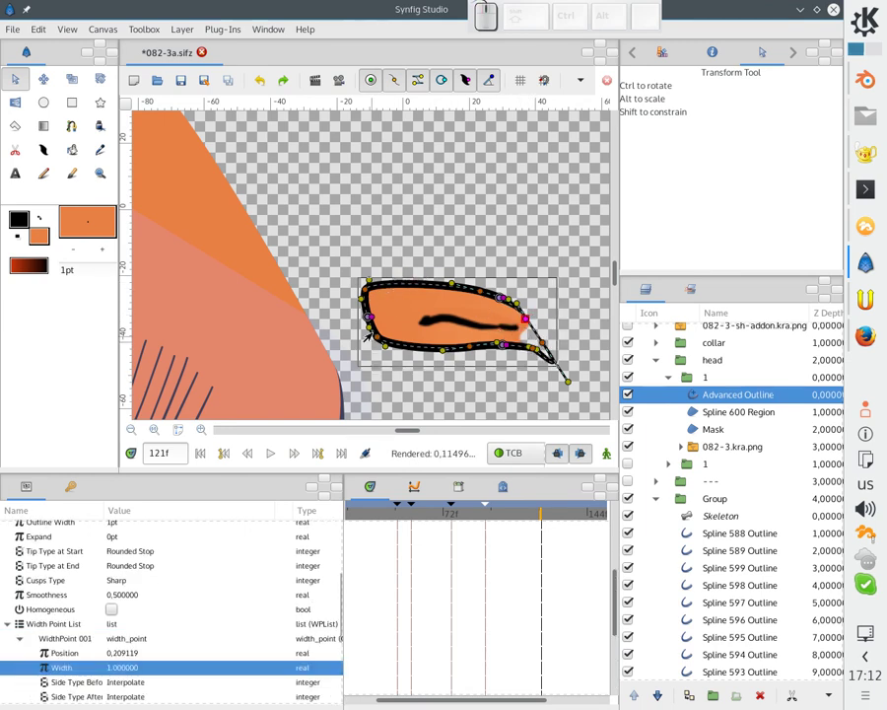
drag(366, 320, 517, 346)
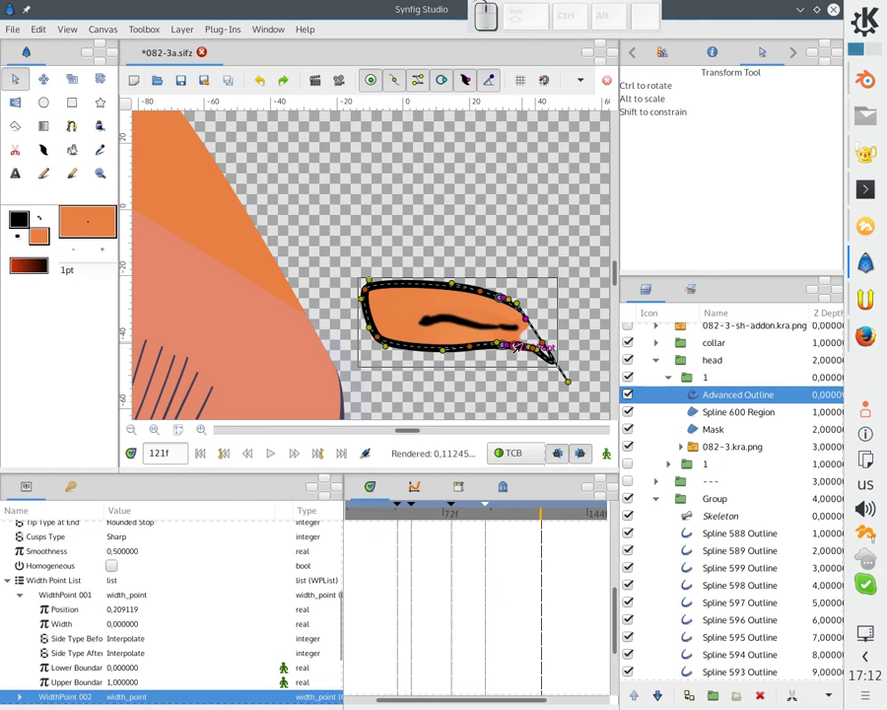
drag(515, 349, 482, 360)
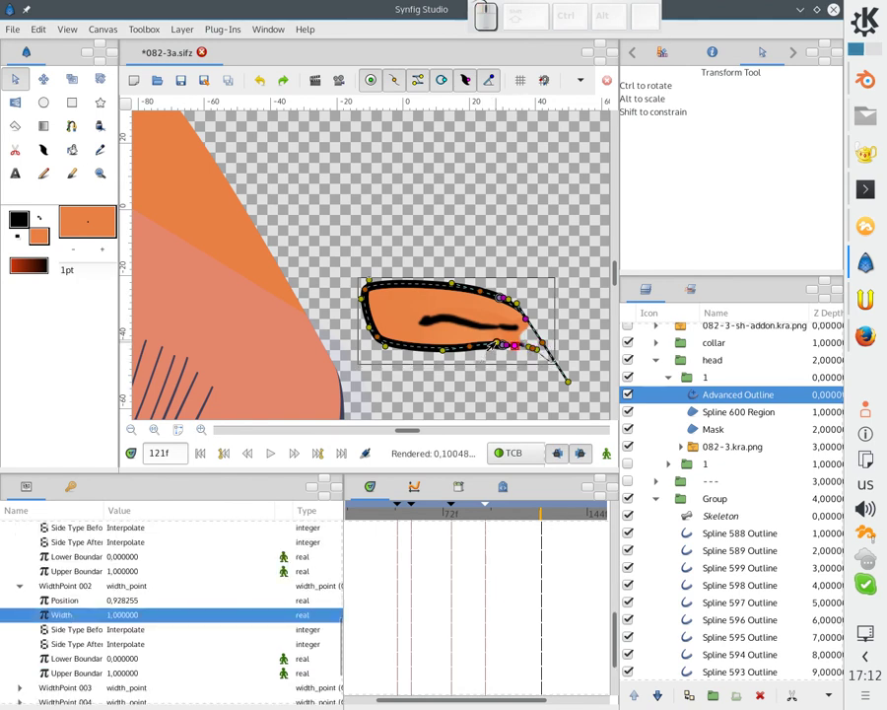
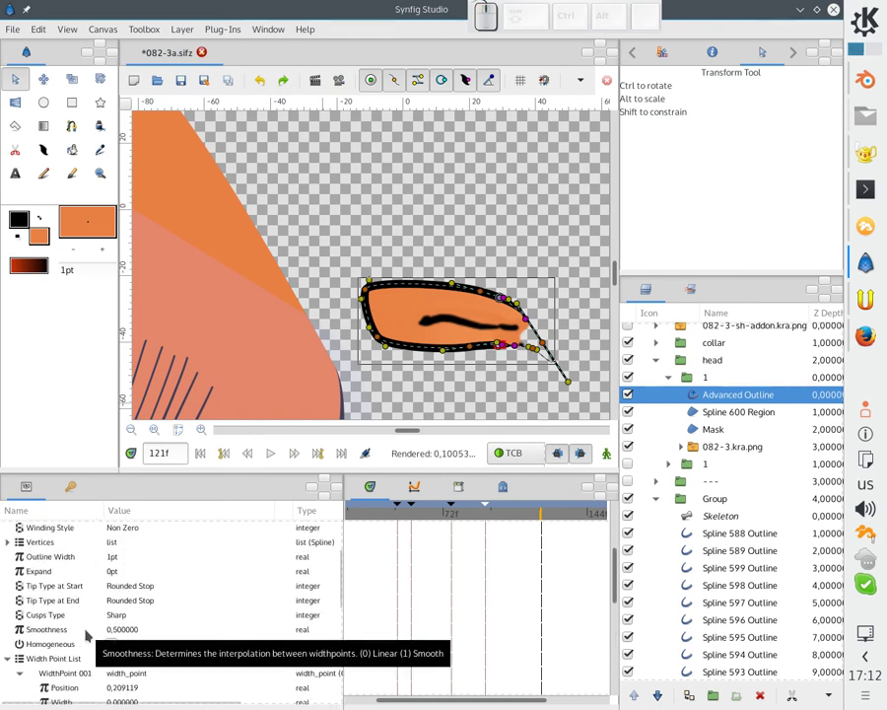
Feather the mouth outline 1pt and blend it Alpha Over.
scroll(up, 3)
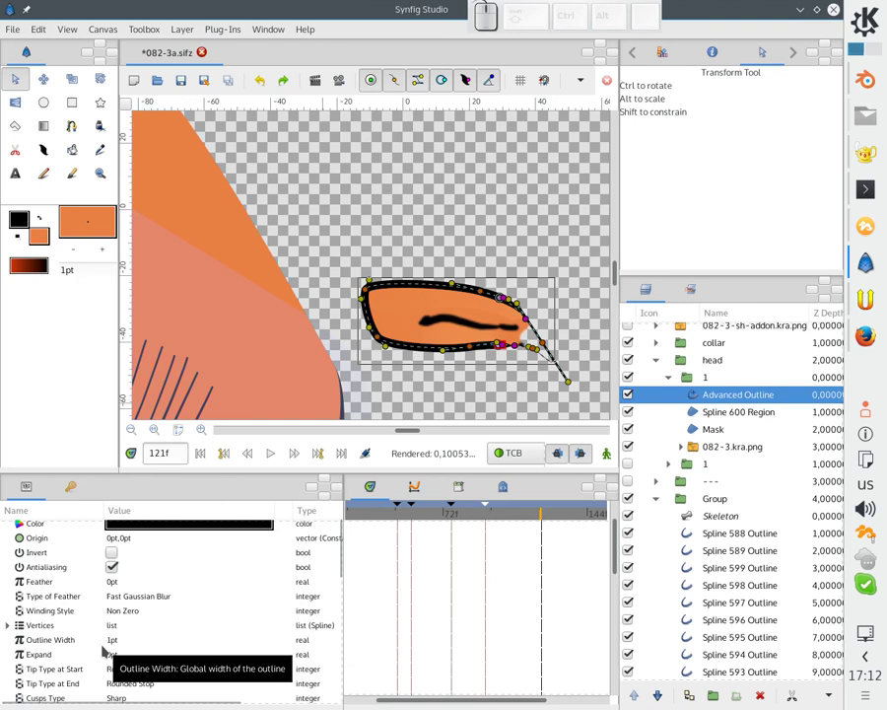
click(122, 582)
key(2)
key(Return)
key(1)
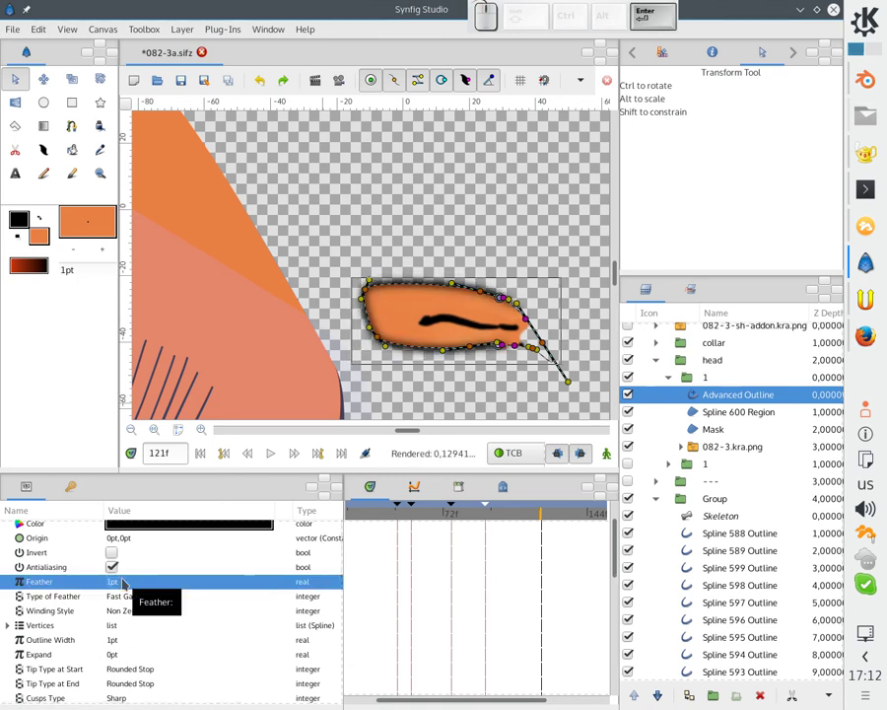
scroll(up, 3)
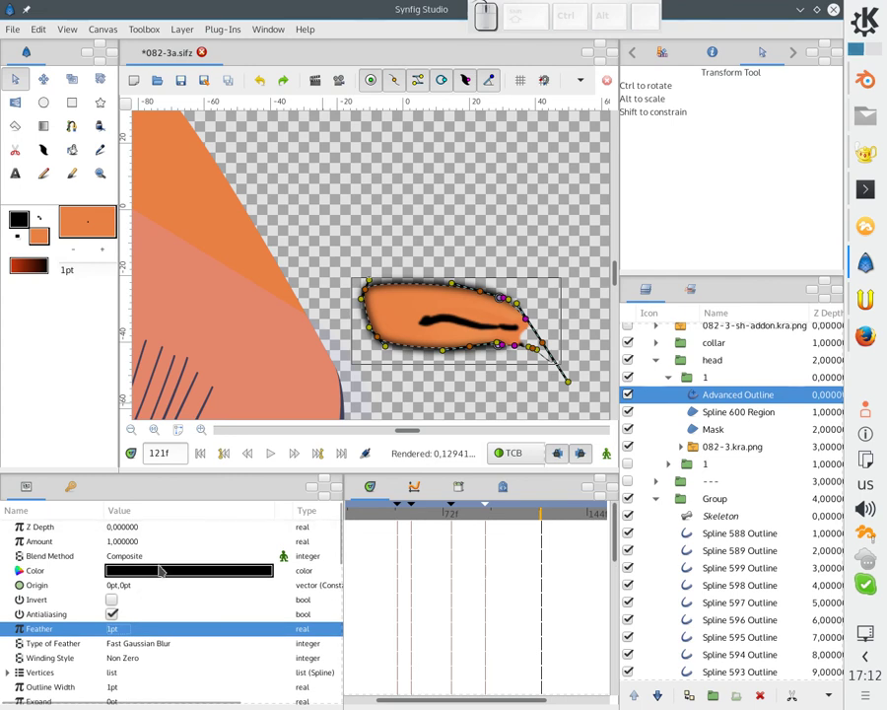
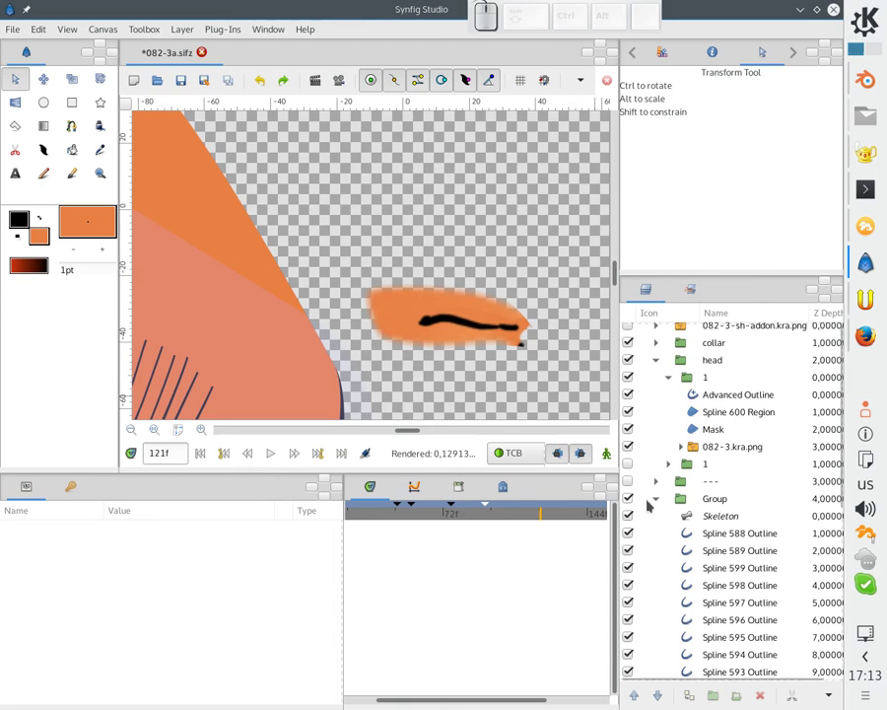
Move the outline's origin to the mouth corner and select the nested group 1.
click(702, 394)
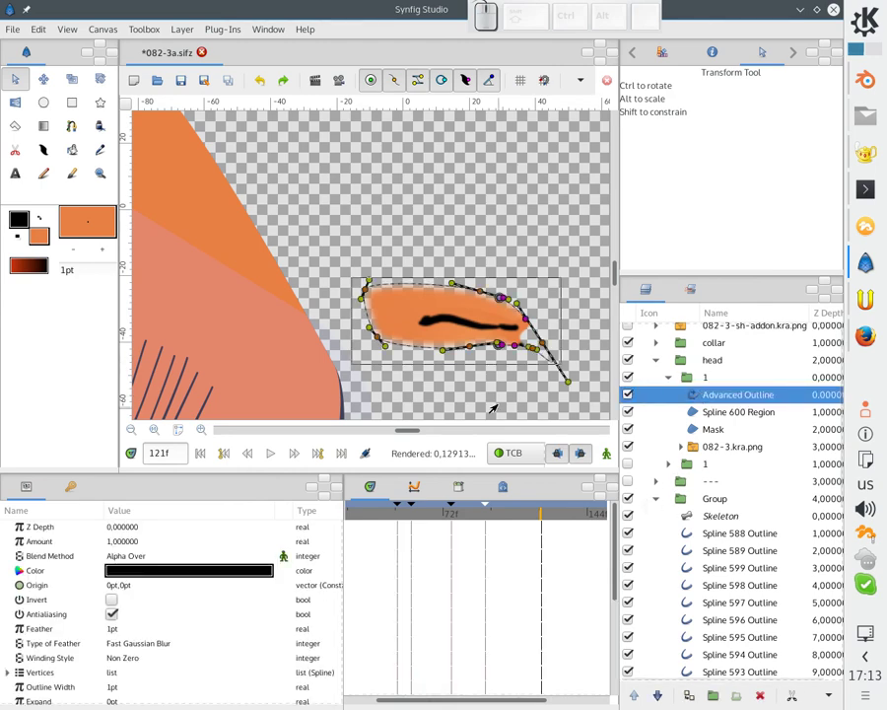
key(alt+5)
click(532, 352)
click(561, 281)
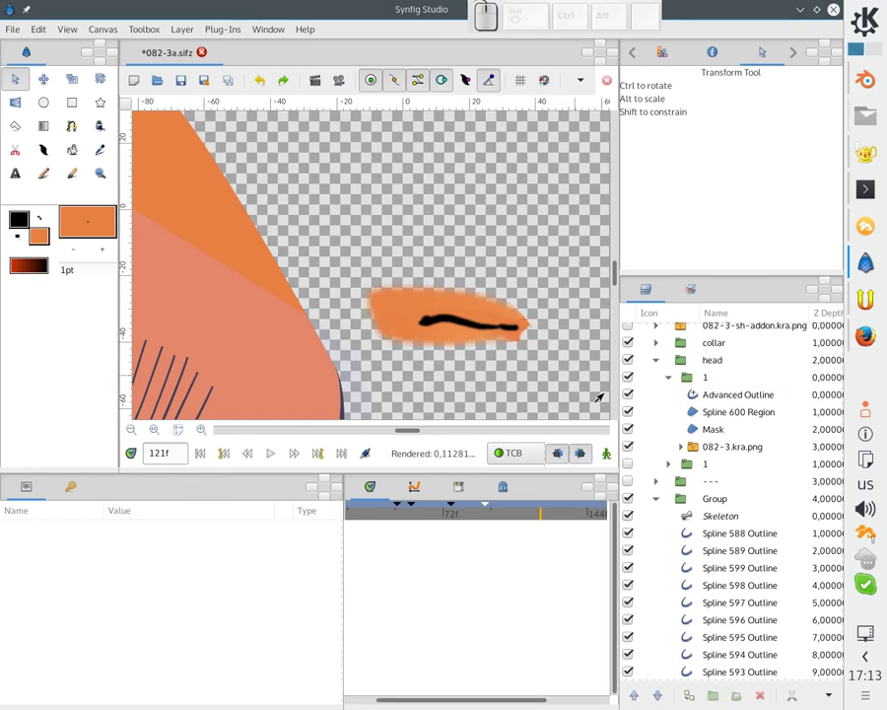
click(712, 385)
click(674, 381)
scroll(down, 3)
In animation mode, tilt the jaw group to about −7.65° as a waypoint at frame 56.
drag(358, 367, 480, 386)
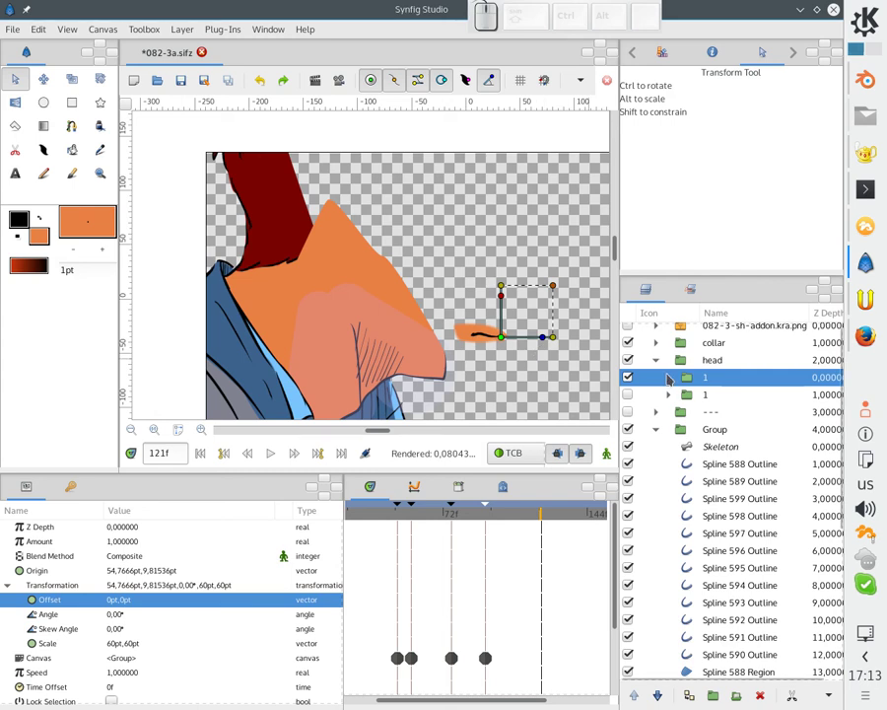
click(603, 458)
click(633, 398)
click(415, 519)
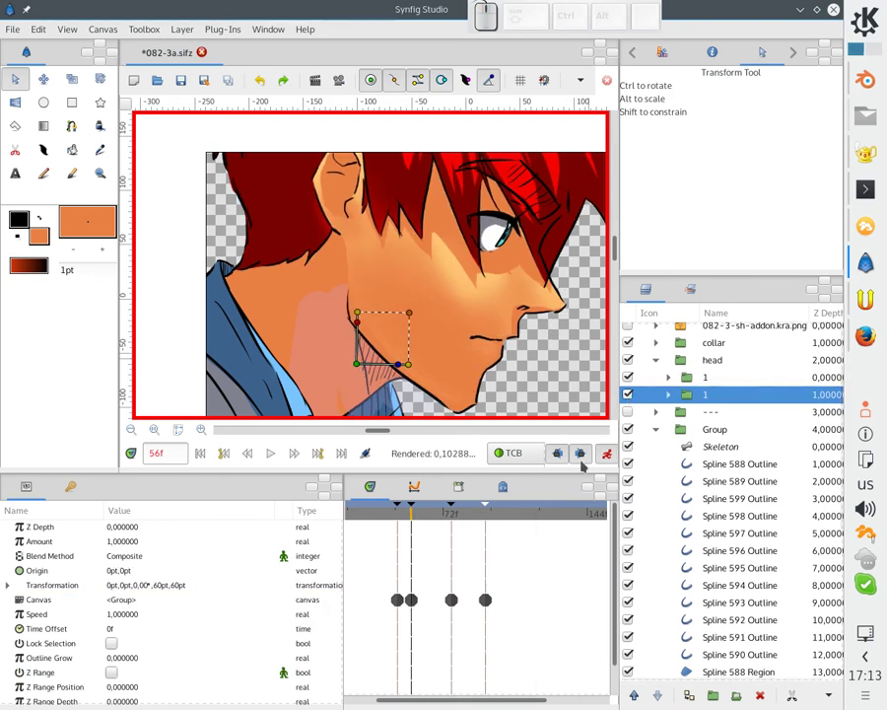
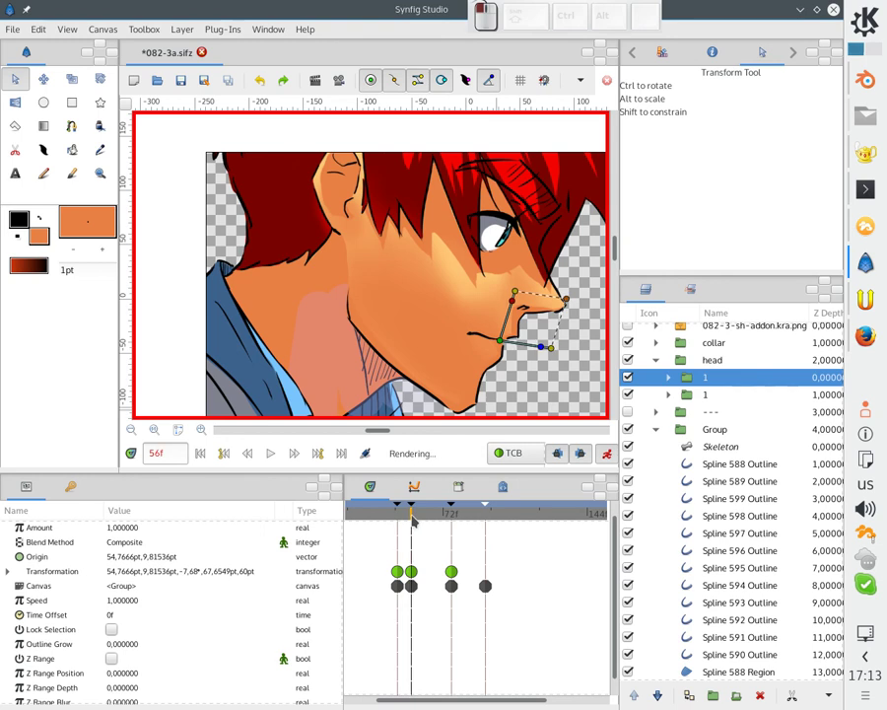
click(538, 349)
click(538, 351)
click(539, 348)
click(540, 343)
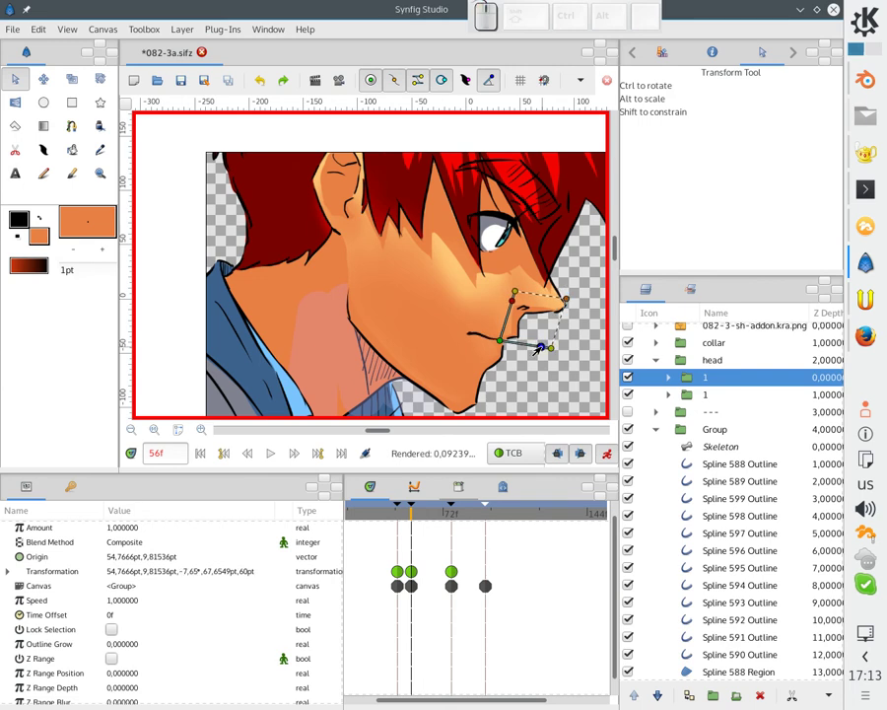
Leave animation mode, return to frame 49 and save the file.
click(609, 457)
click(400, 518)
click(401, 519)
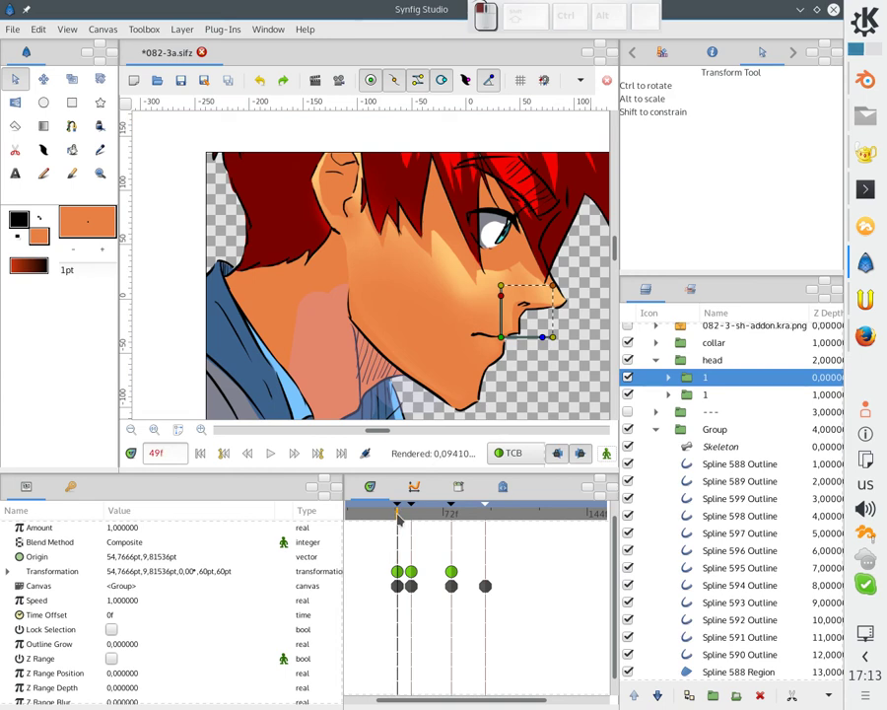
key(ctrl+s)
Select Spline 600 Region and drag its vertices down around the chin below the mouth.
click(676, 386)
click(710, 401)
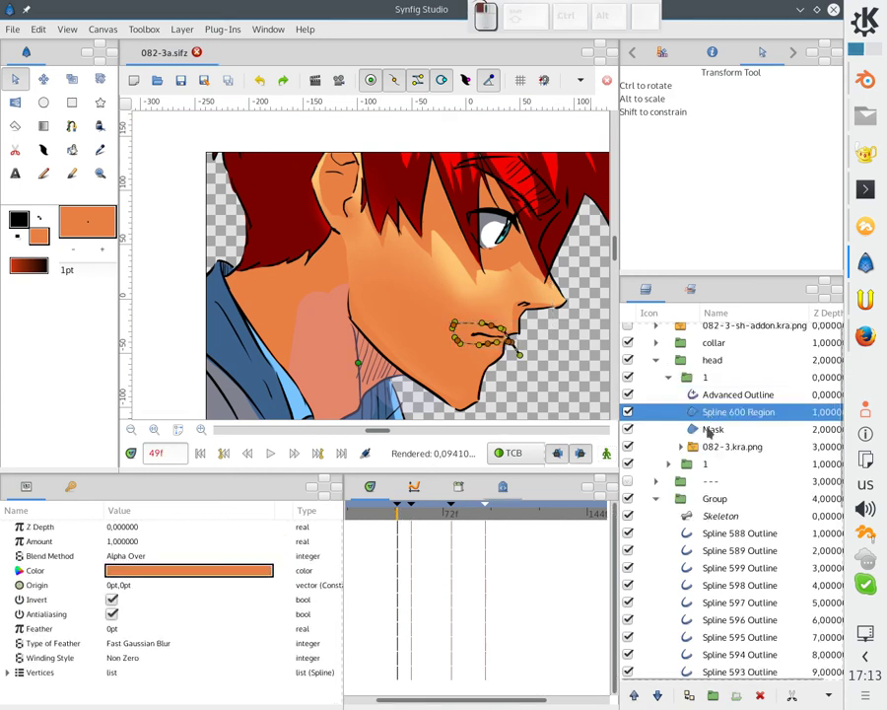
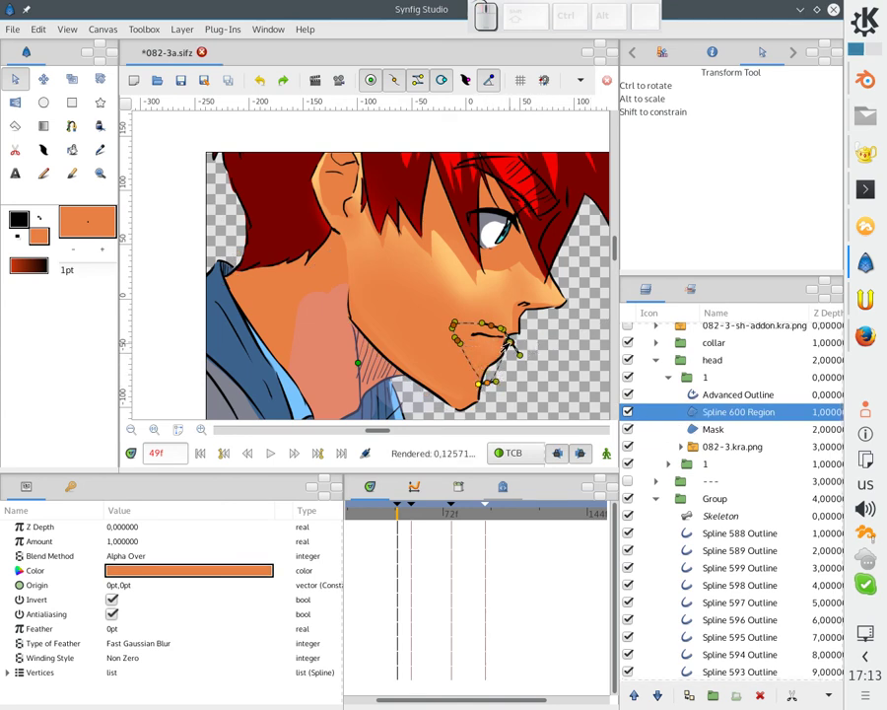
drag(507, 347, 514, 355)
drag(510, 344, 505, 327)
drag(488, 327, 482, 315)
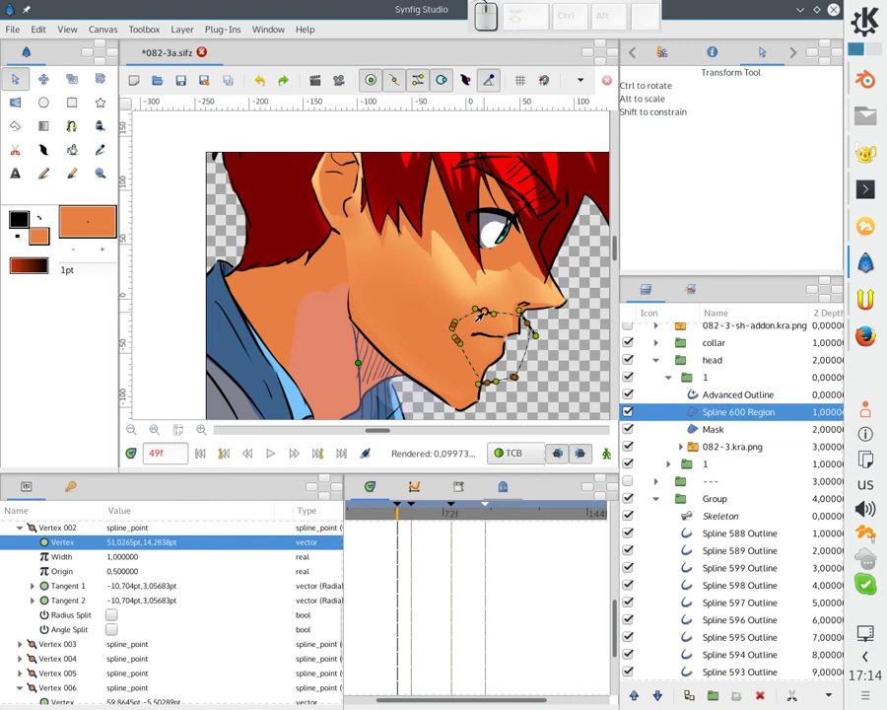
click(488, 384)
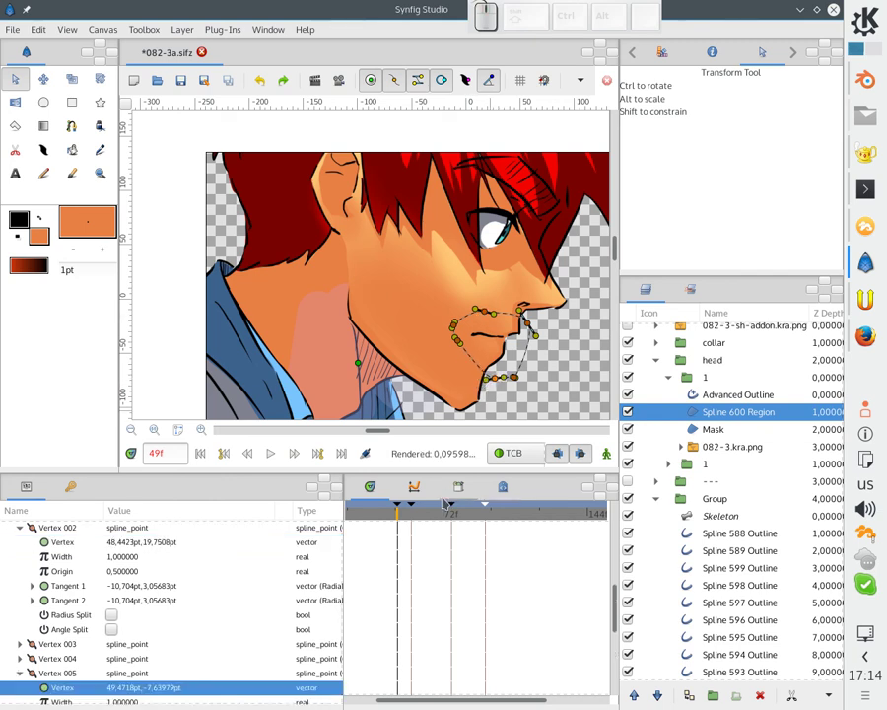
Select all child layers of the jaw group and group them into a subgroup.
click(633, 462)
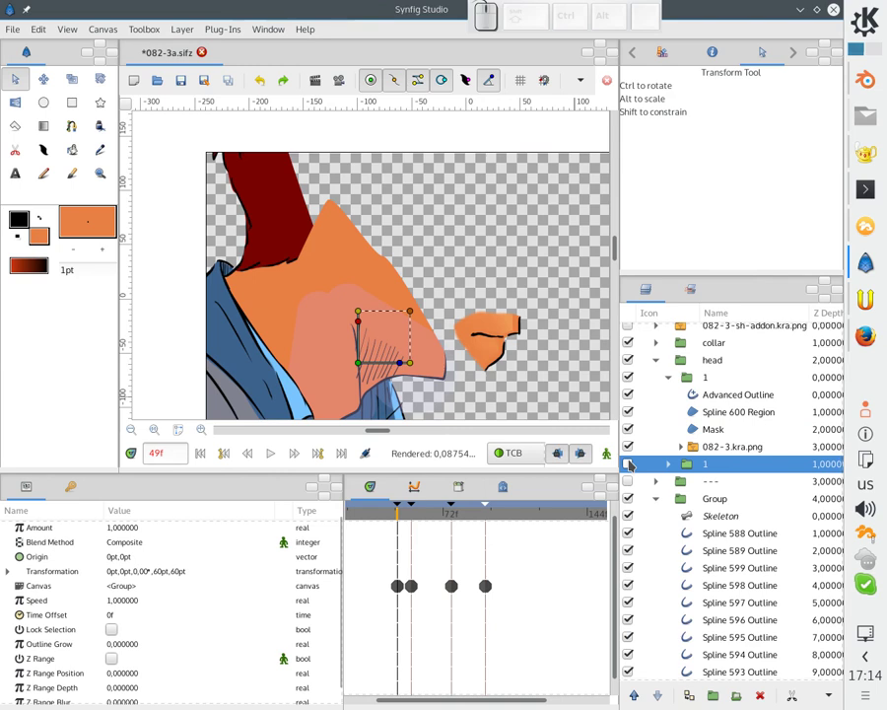
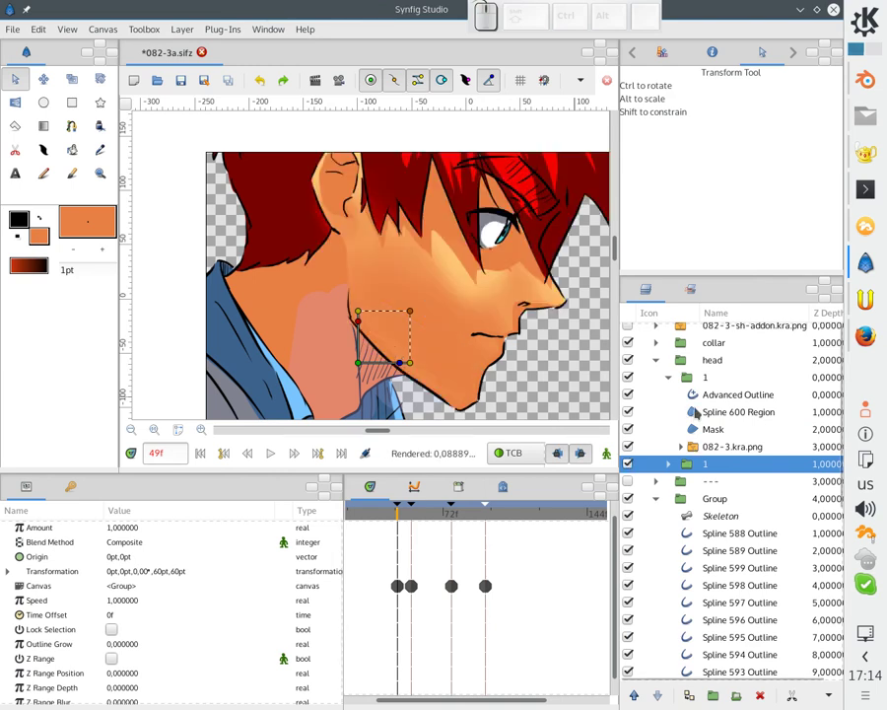
click(699, 379)
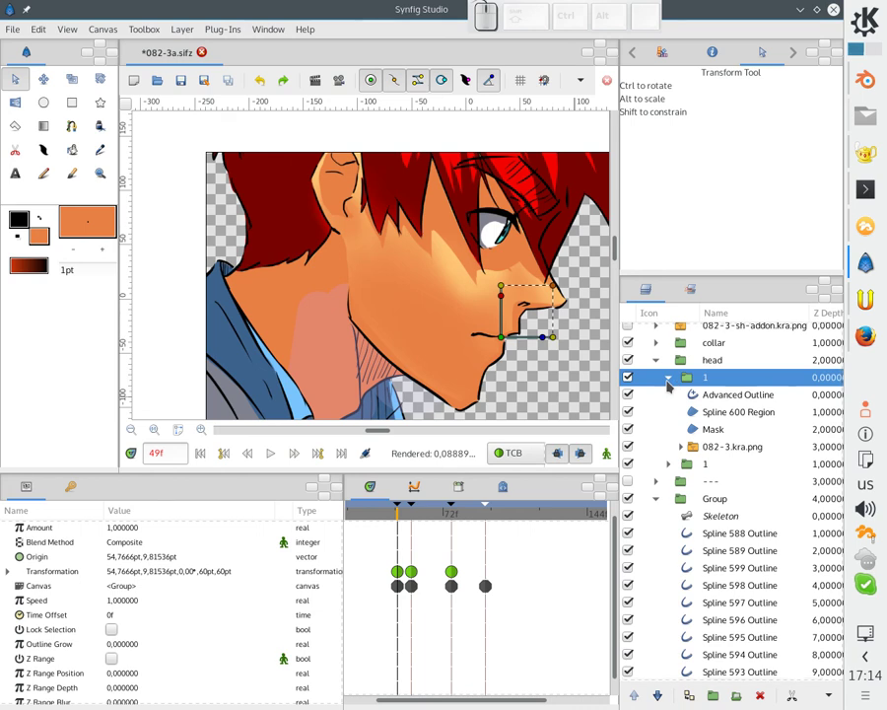
click(700, 392)
click(706, 456)
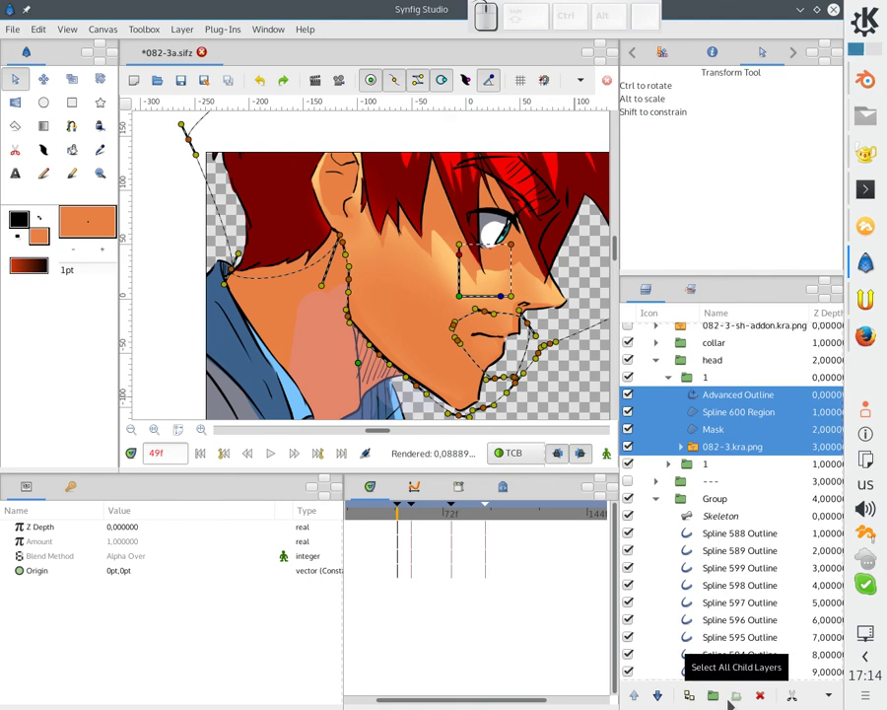
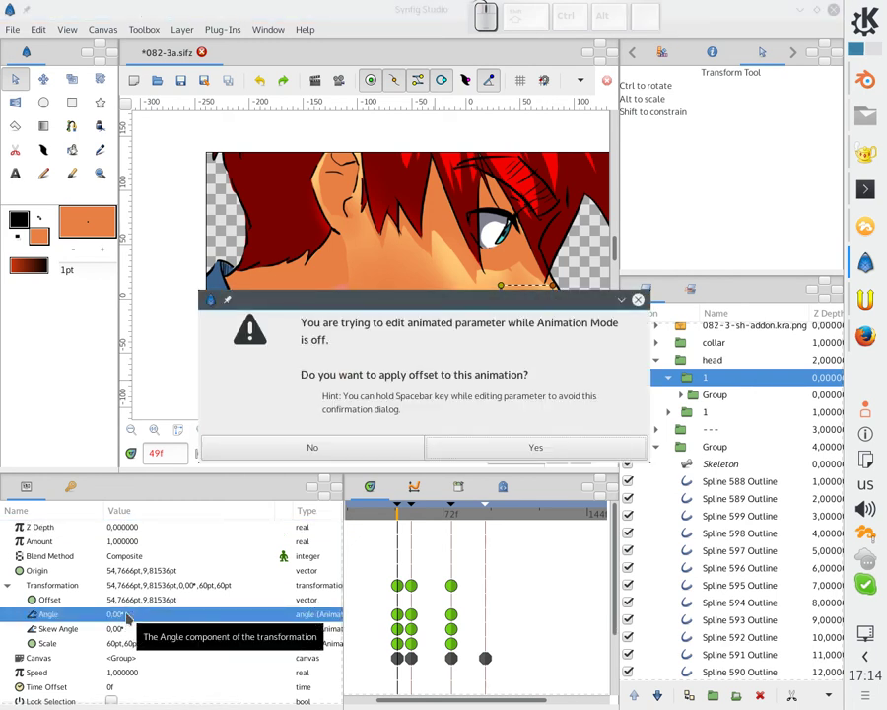
In animation mode, rotate the jaw subgroup to -20°.
click(566, 455)
click(419, 596)
click(607, 457)
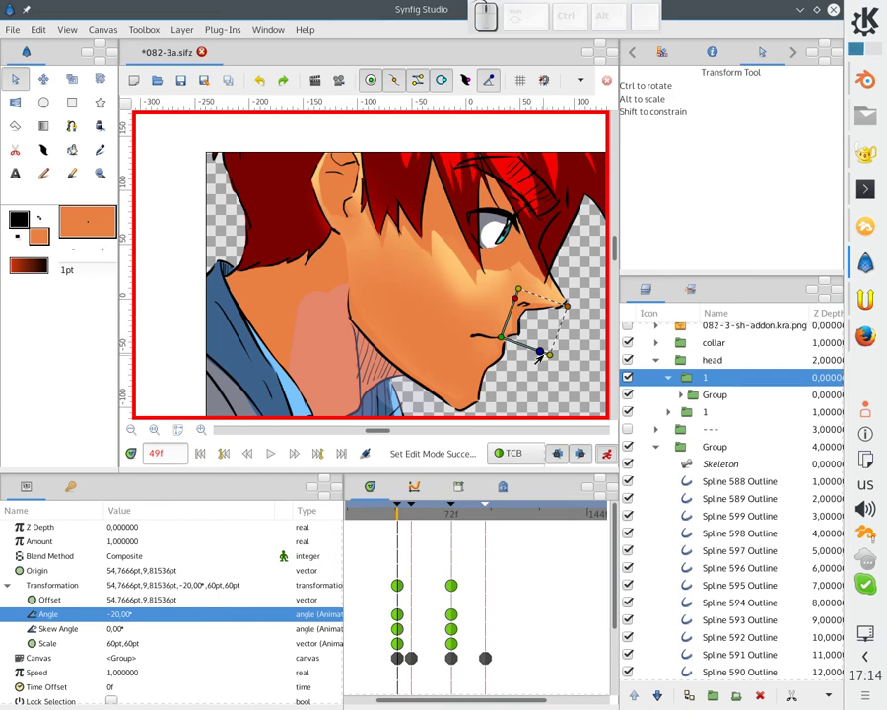
click(605, 454)
click(499, 339)
click(612, 460)
Squash the jaw subgroup to a 66.94×54.65 scale so the mouth opens.
click(555, 361)
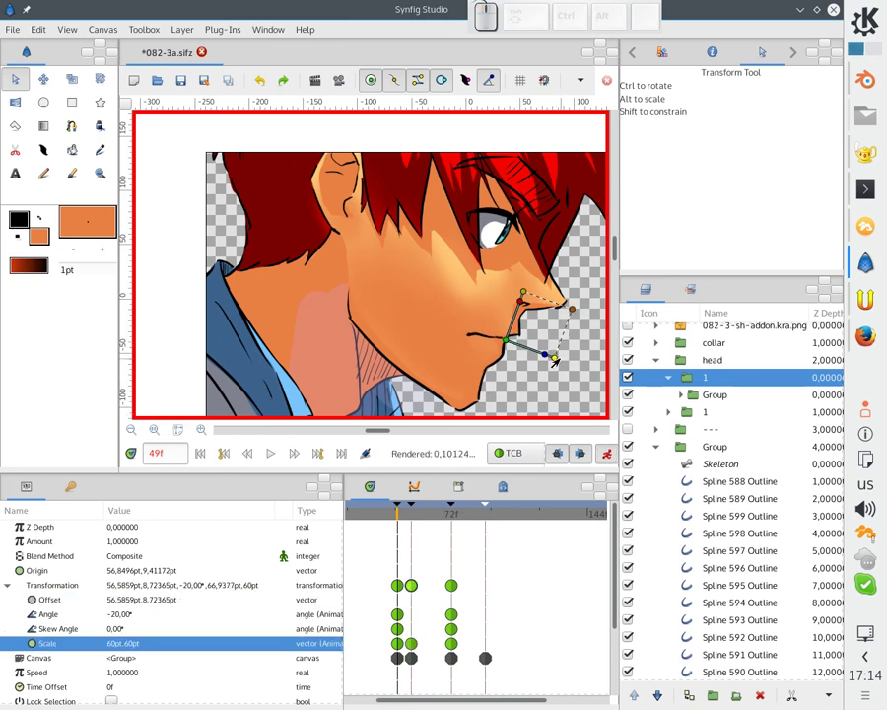
click(518, 294)
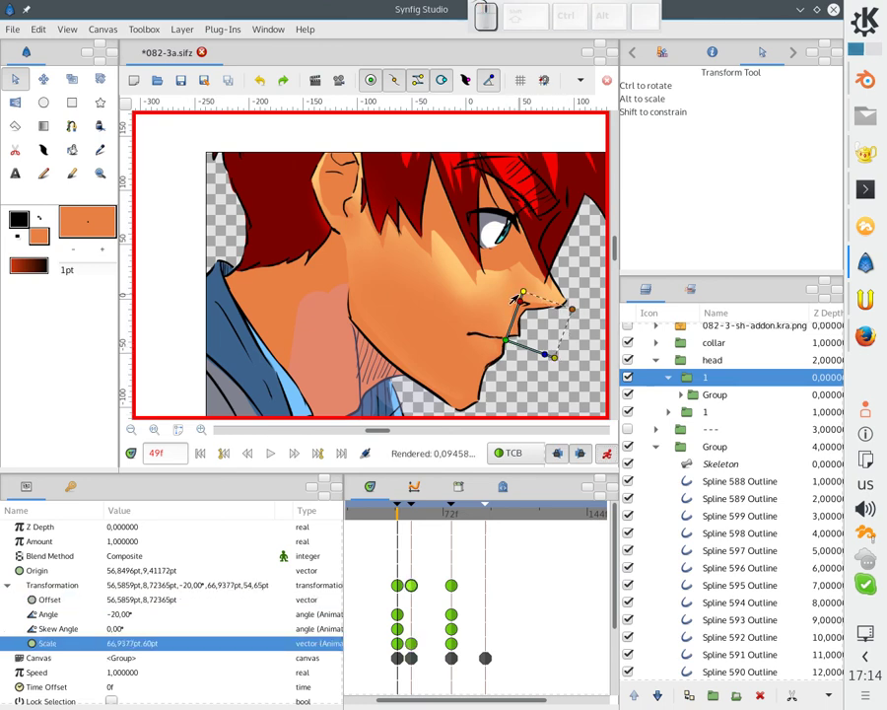
click(507, 339)
click(503, 341)
click(545, 355)
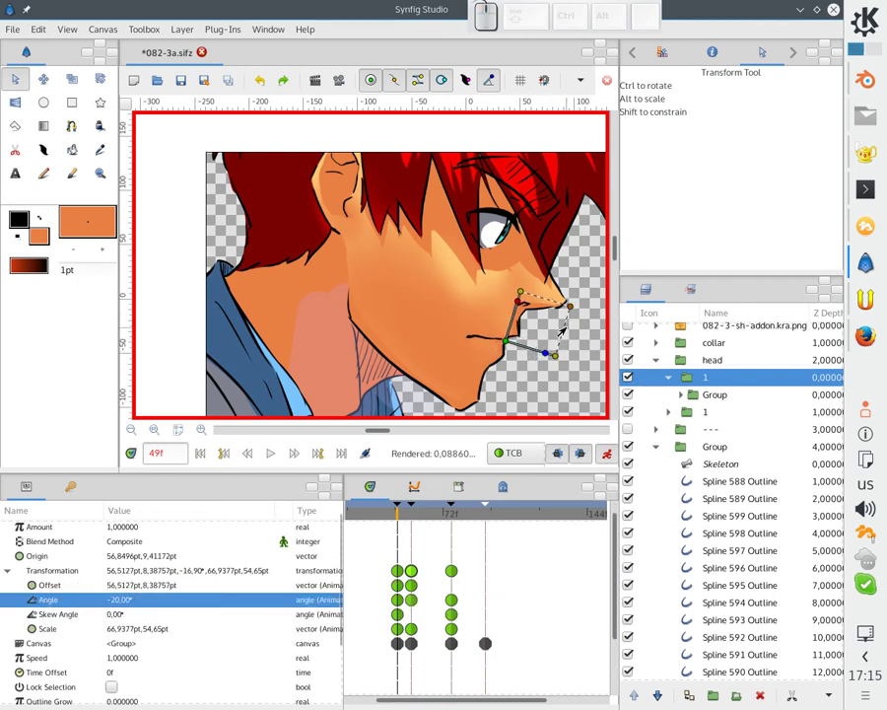
click(506, 344)
key(Right)
click(543, 357)
key(Down)
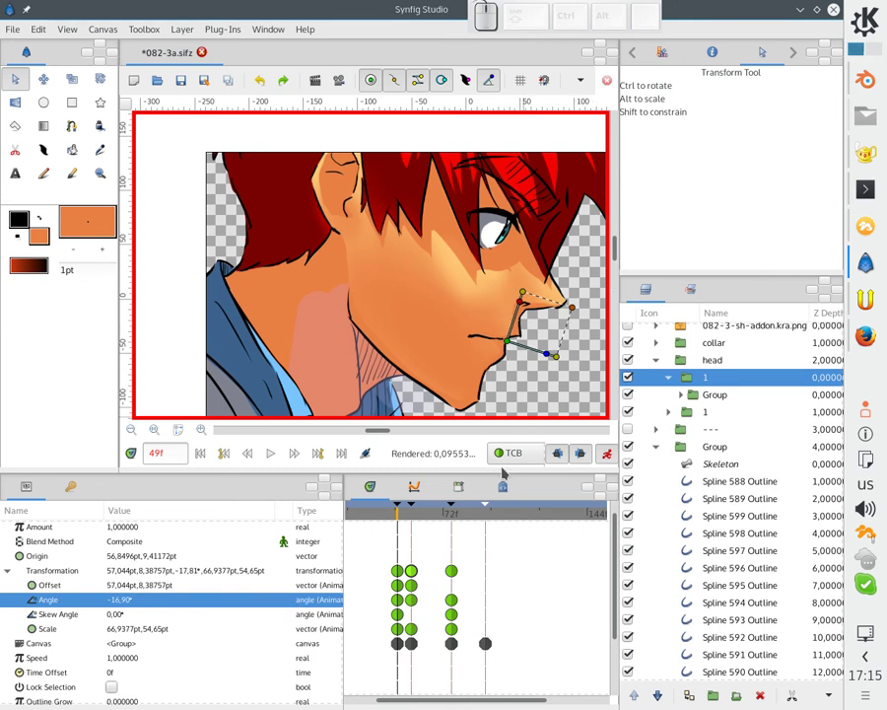
Remove the jaw waypoints at frame 49 and move the current time to frame 83.
click(417, 519)
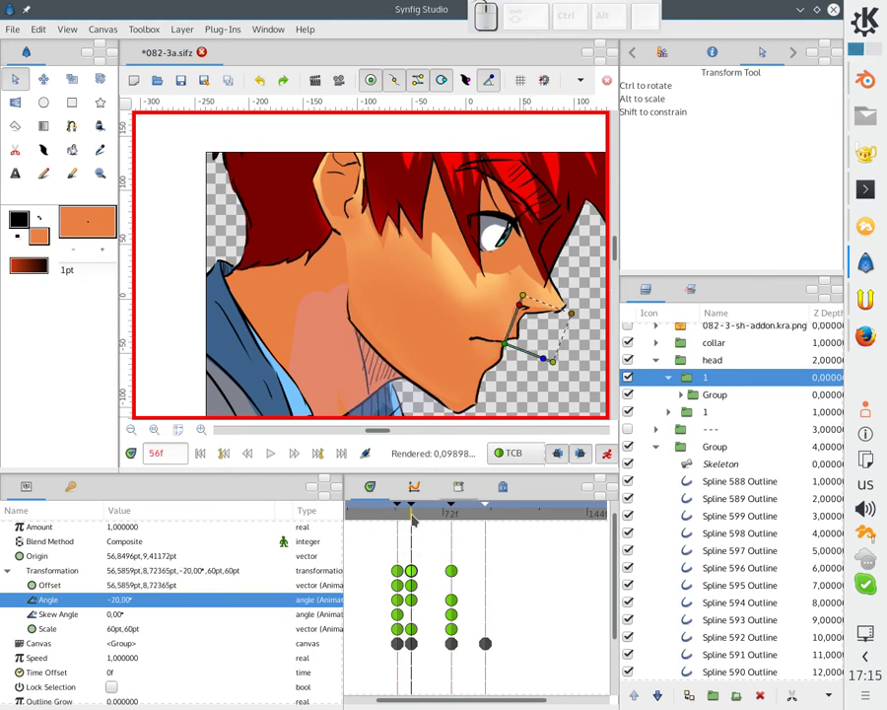
click(415, 571)
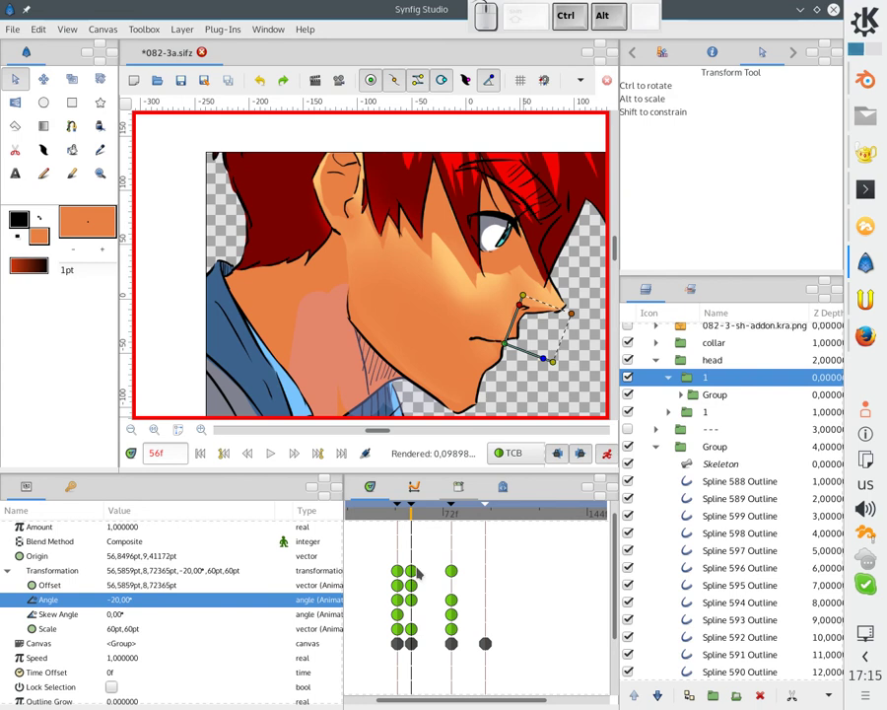
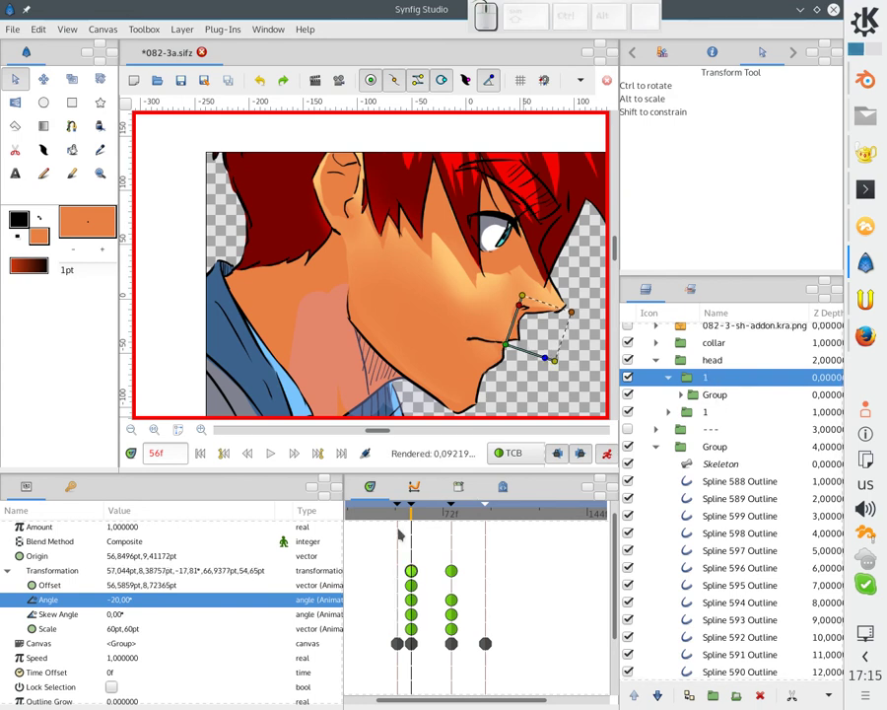
click(402, 519)
right_click(457, 574)
click(471, 607)
drag(404, 517, 471, 519)
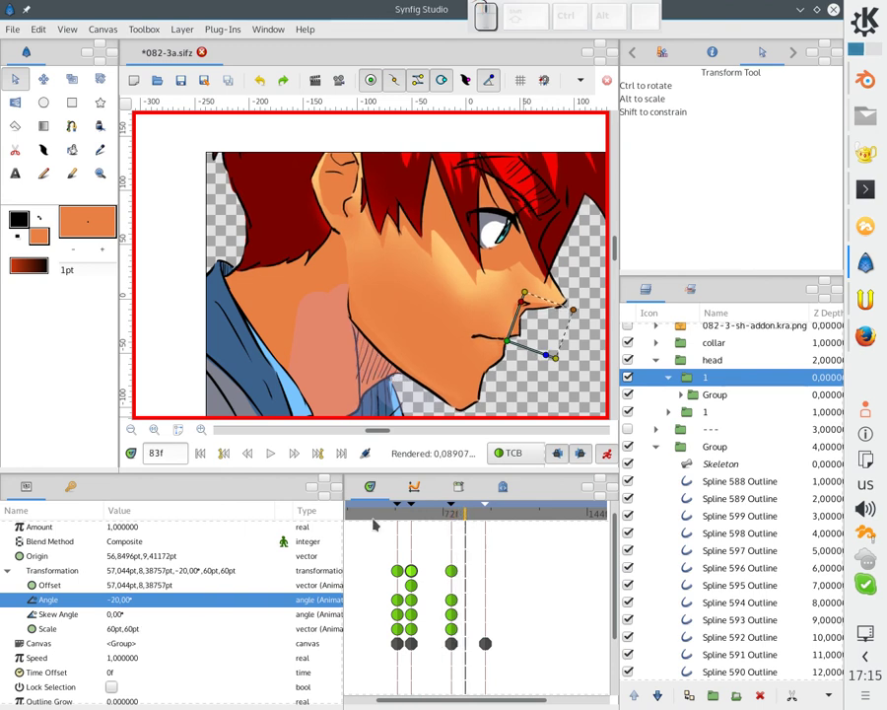
drag(418, 517, 416, 585)
click(416, 585)
click(404, 522)
click(415, 521)
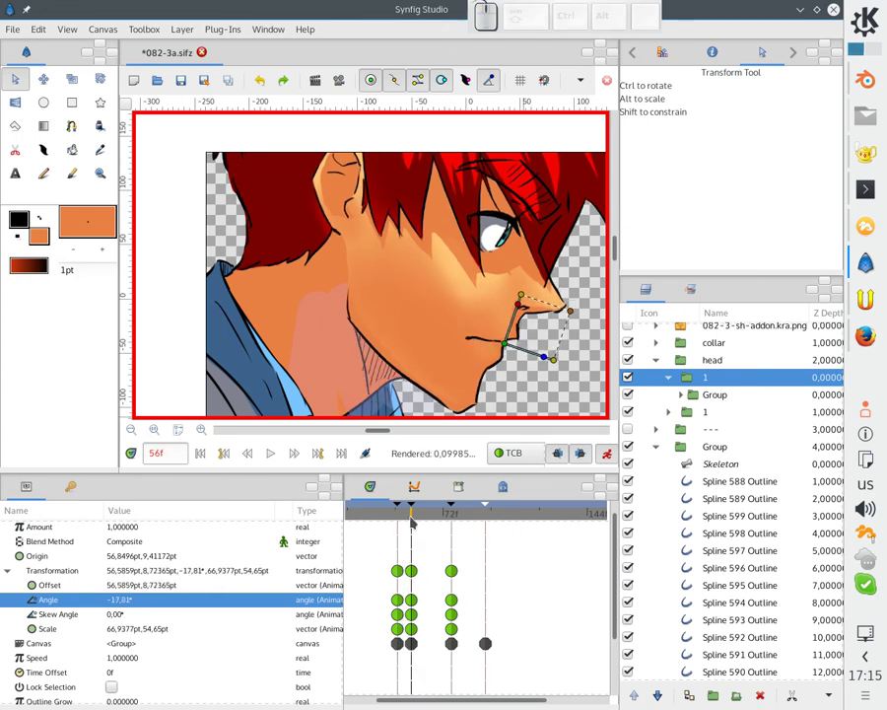
Fit the whole camera frame in view and select the background image layer.
scroll(down, 3)
click(239, 337)
click(203, 463)
Play the animation preview, pause it and return to frame 0.
click(278, 457)
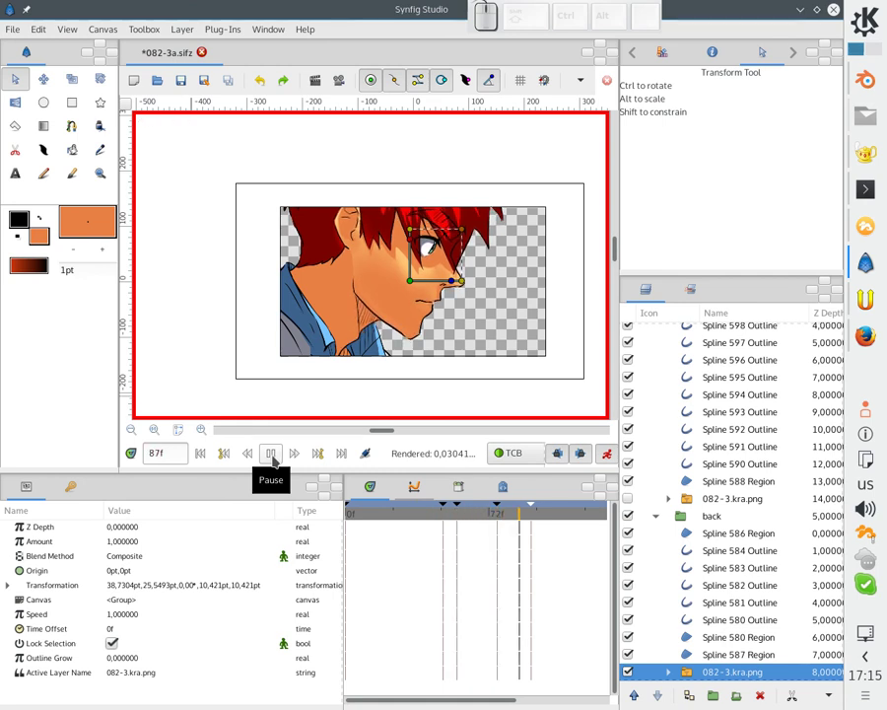
click(276, 459)
click(210, 460)
middle_click(340, 322)
Save the file and reselect the head group.
scroll(up, 3)
click(345, 335)
key(ctrl+s)
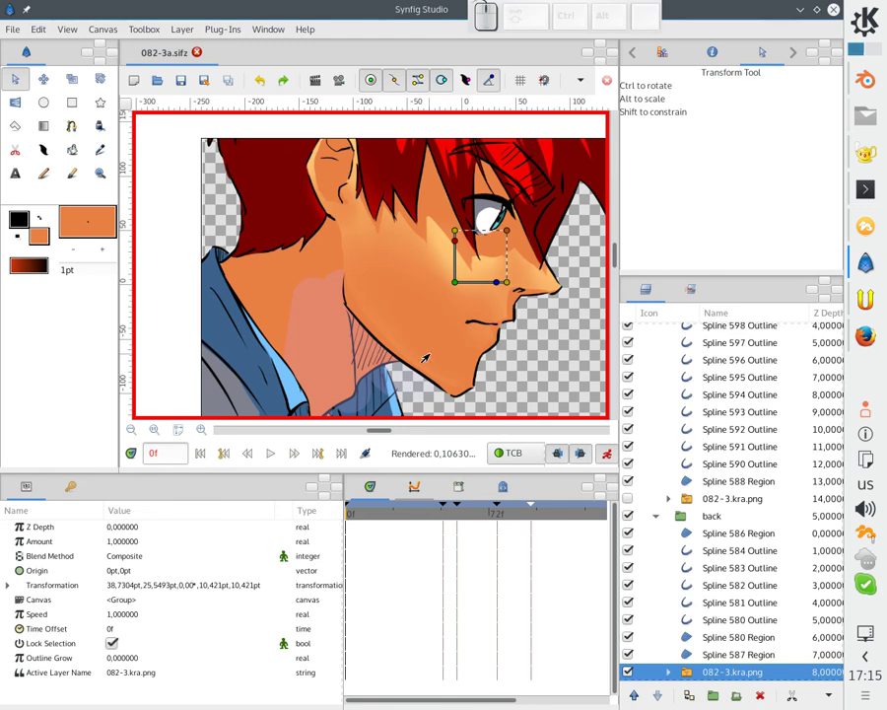
click(418, 349)
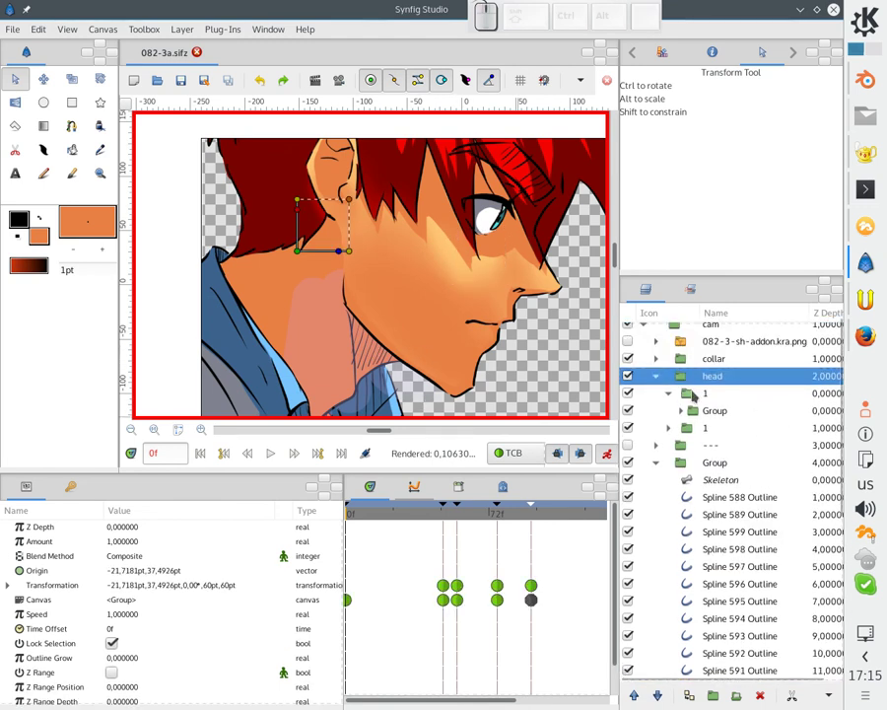
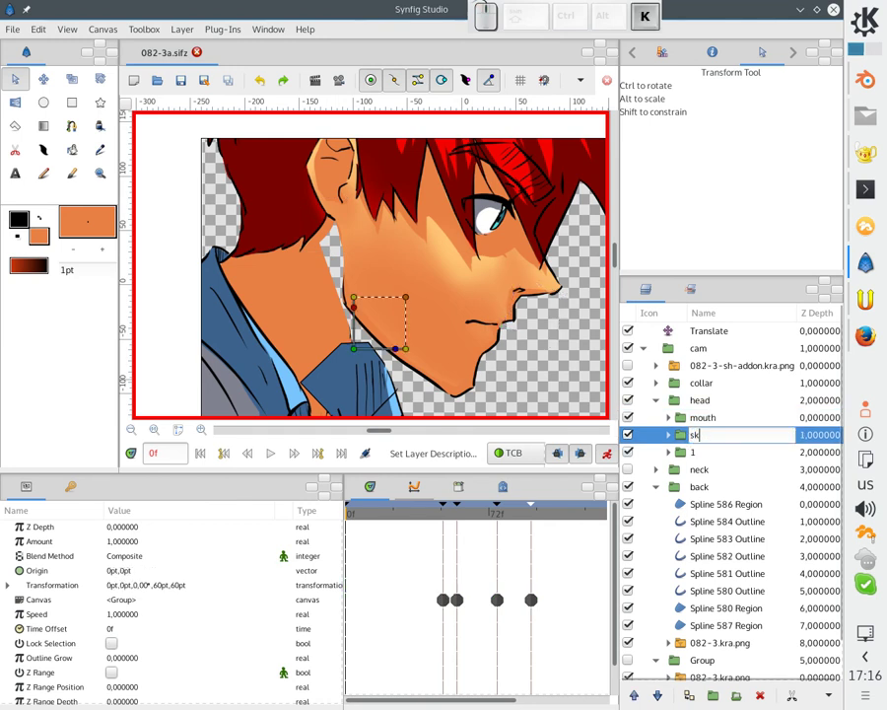
Confirm the skull group's name as skula.
key(Return)
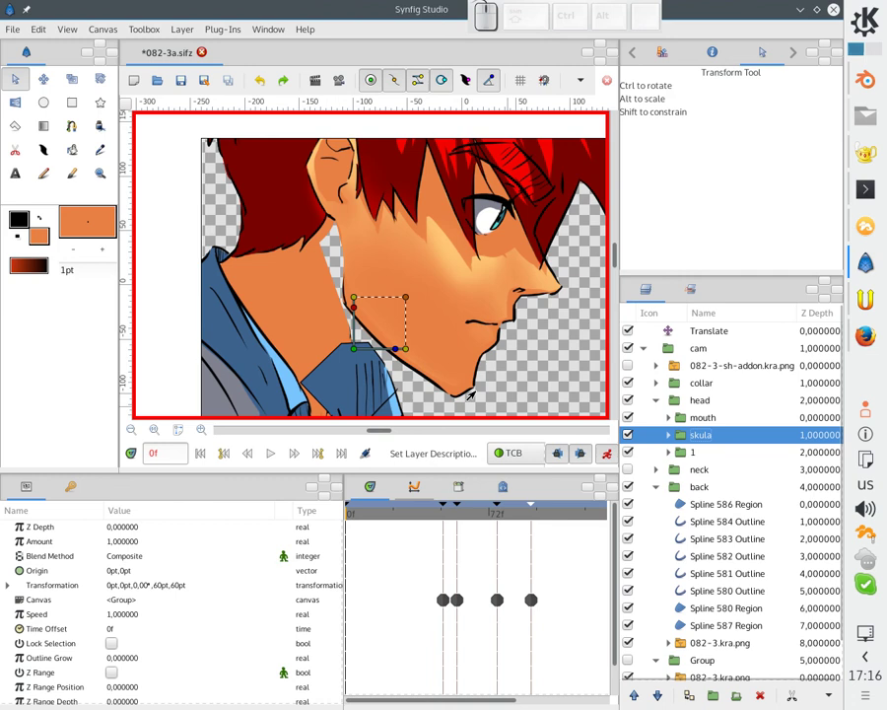
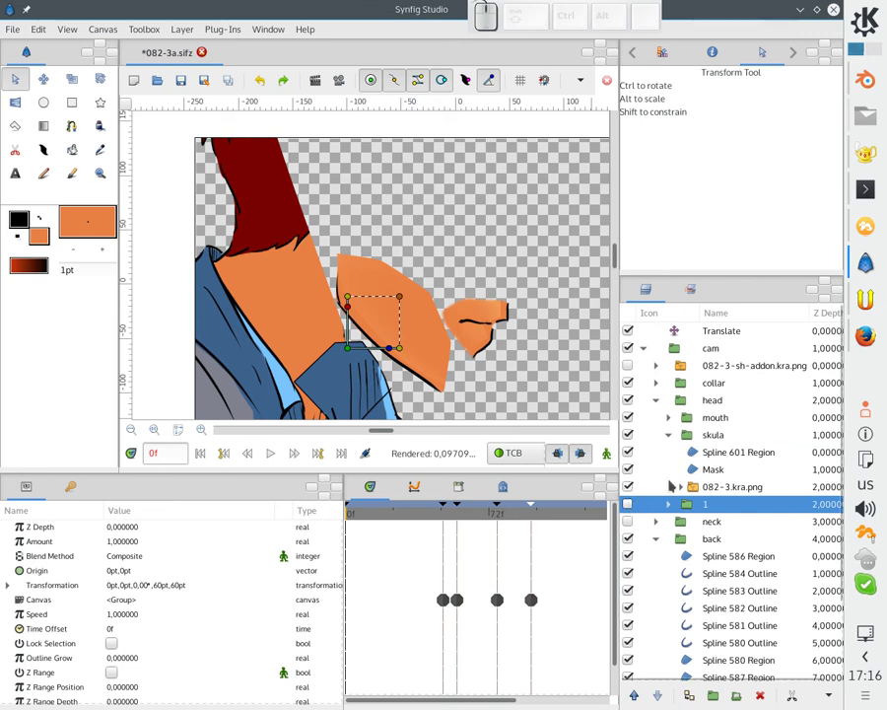
Add an advanced outline around Spline 601 Region and taper its width point to 0.
click(702, 457)
right_click(700, 456)
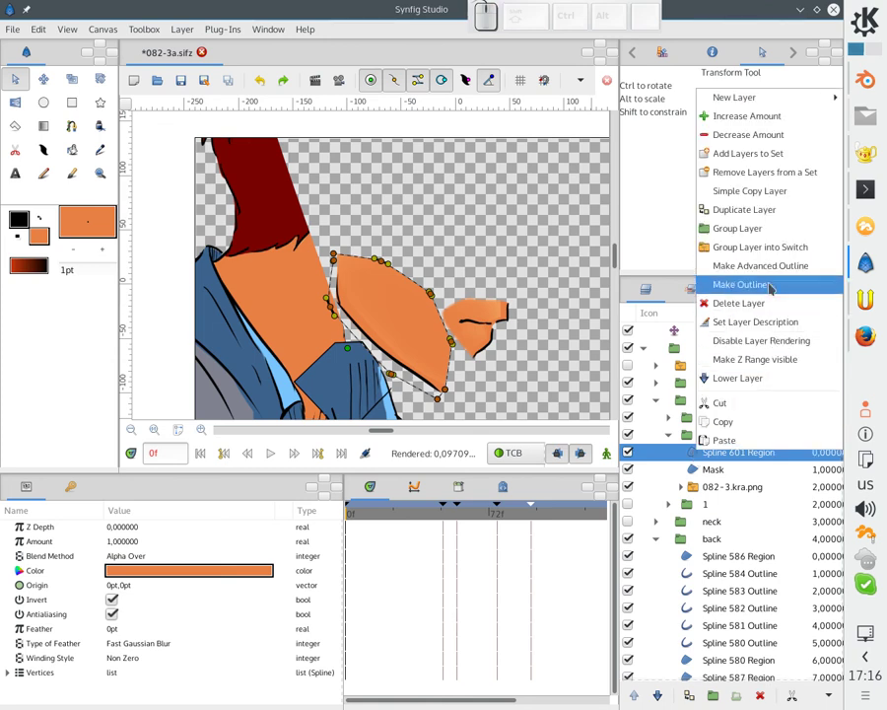
click(772, 272)
scroll(up, 3)
scroll(up, 3)
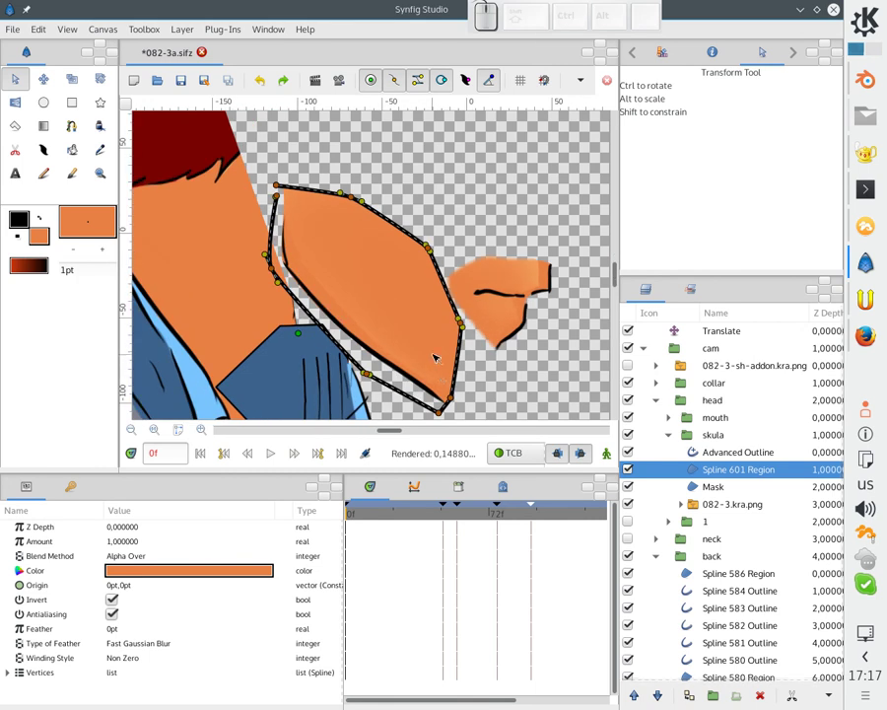
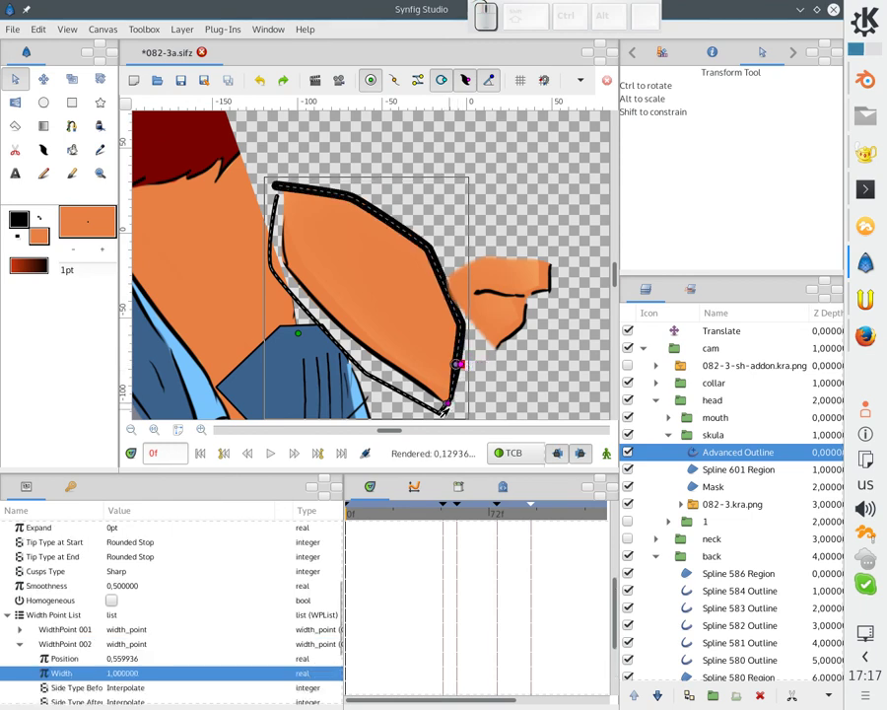
click(443, 409)
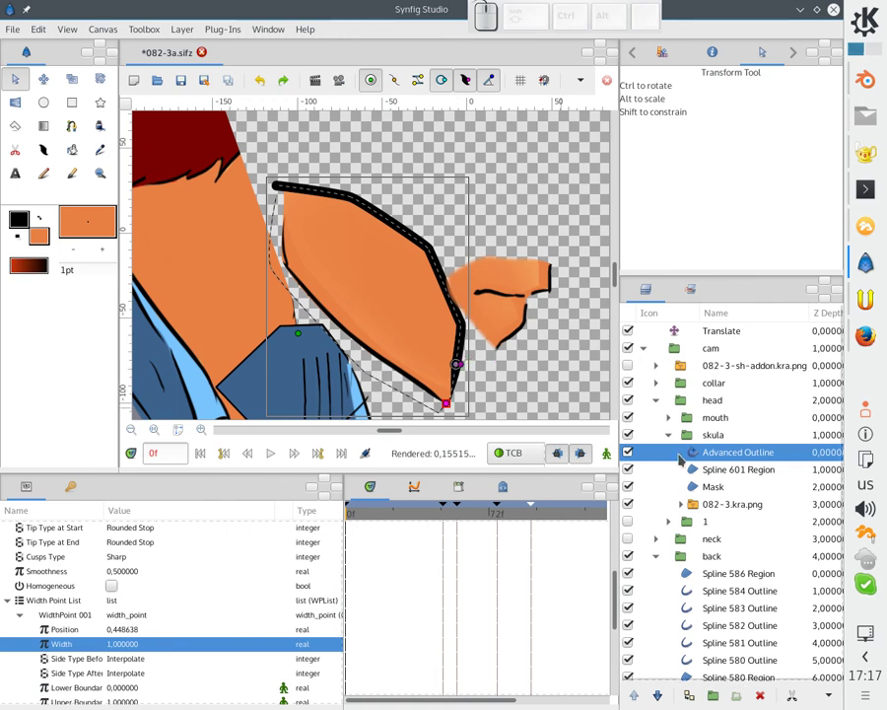
Feather the skull outline 2pt and blend it Alpha Over so it erases beneath.
scroll(down, 3)
scroll(up, 3)
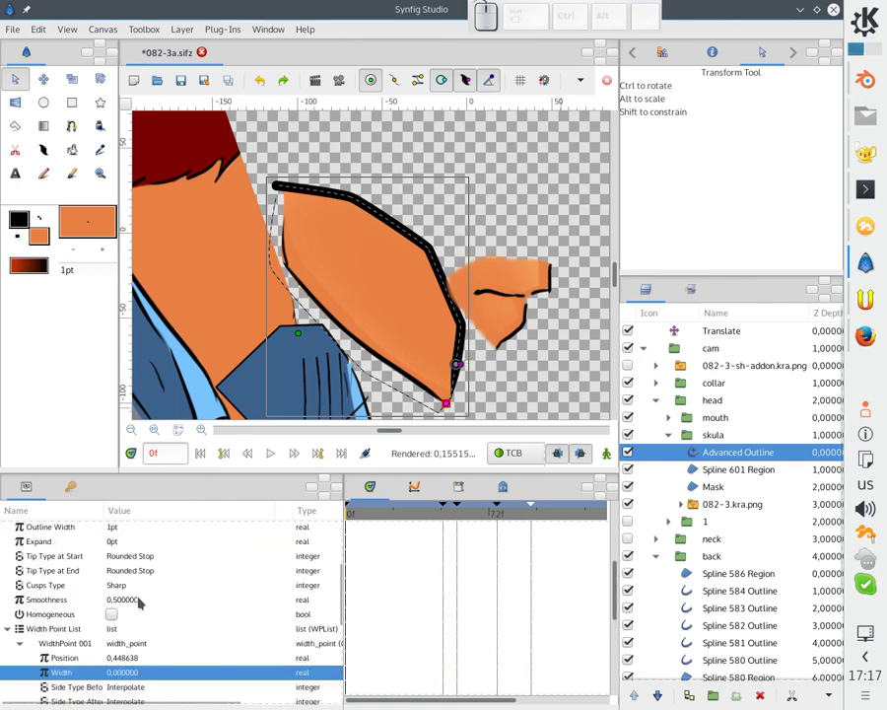
scroll(up, 3)
scroll(up, 3)
click(127, 566)
key(2)
key(Return)
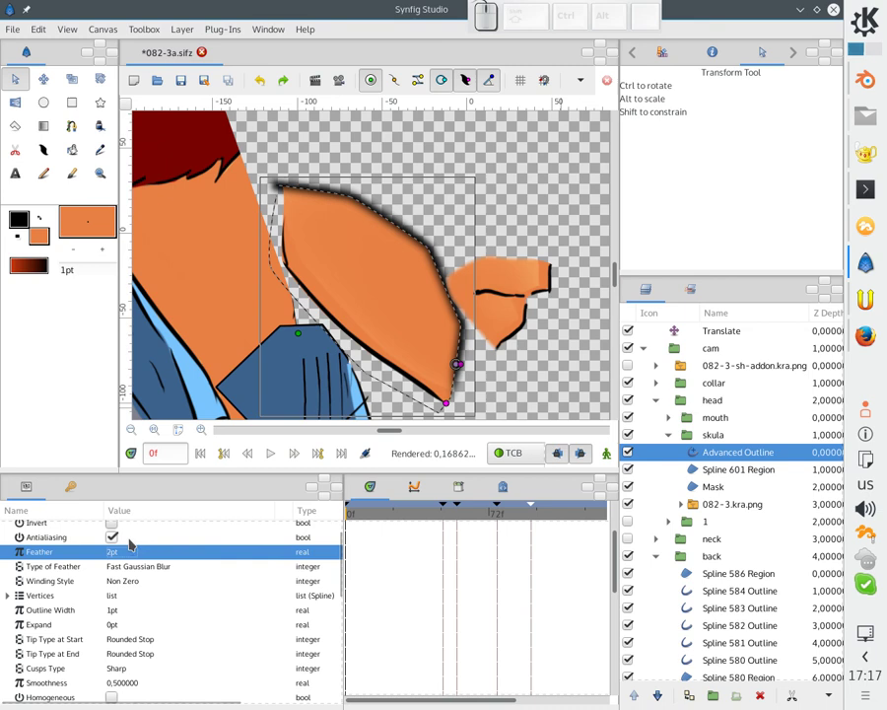
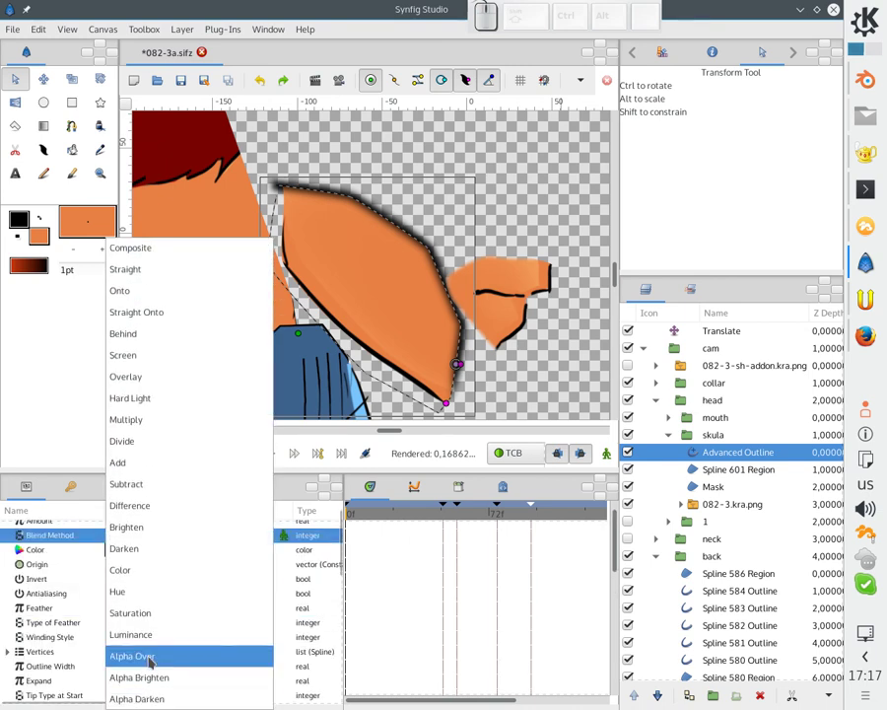
click(156, 658)
click(507, 369)
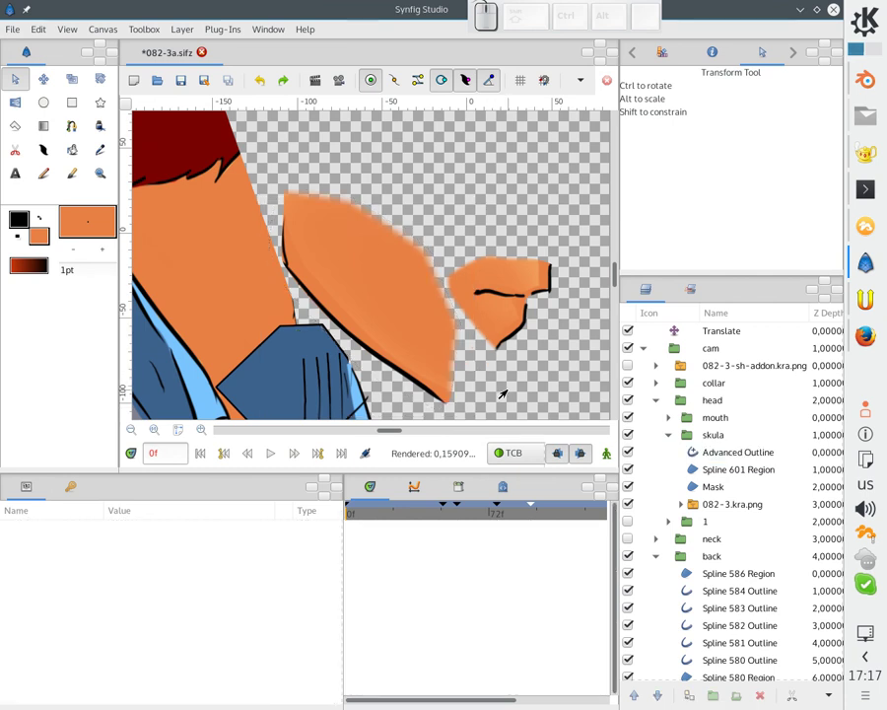
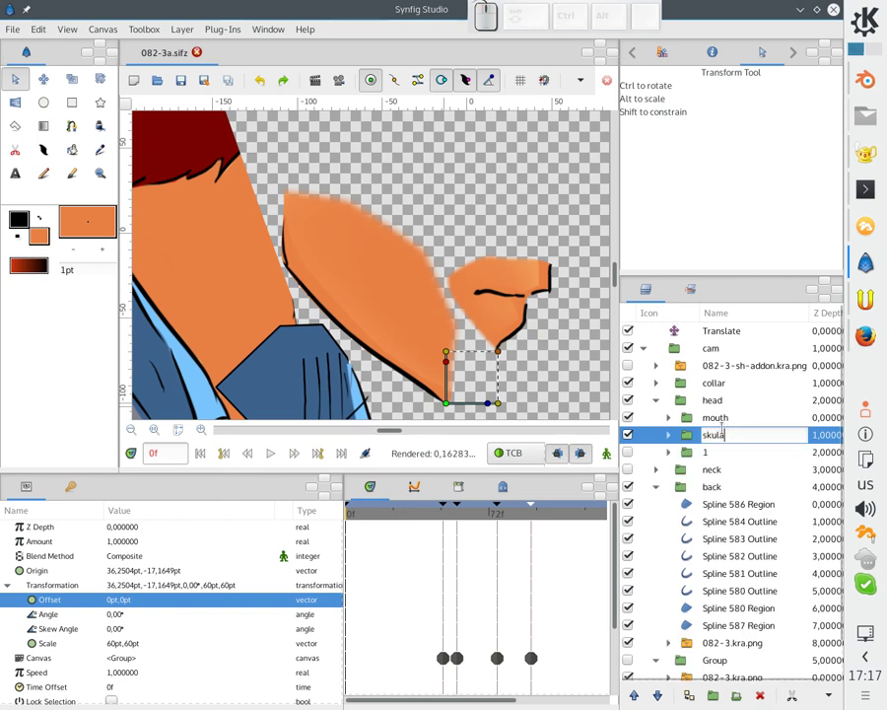
Add a Rotate layer above the jaw outline with its pivot on the jaw corner.
key(BackSpace)
key(Return)
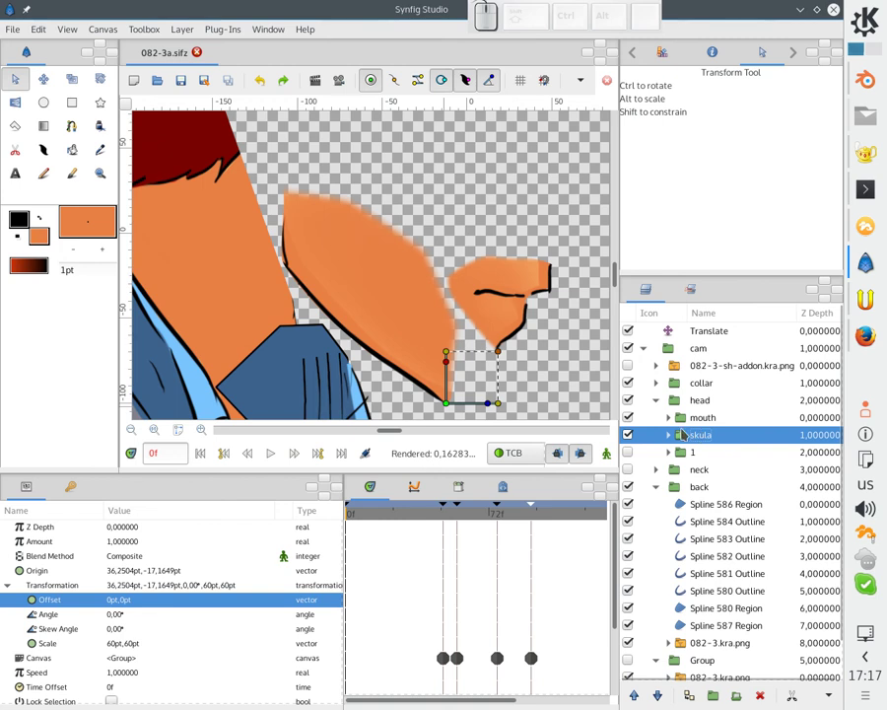
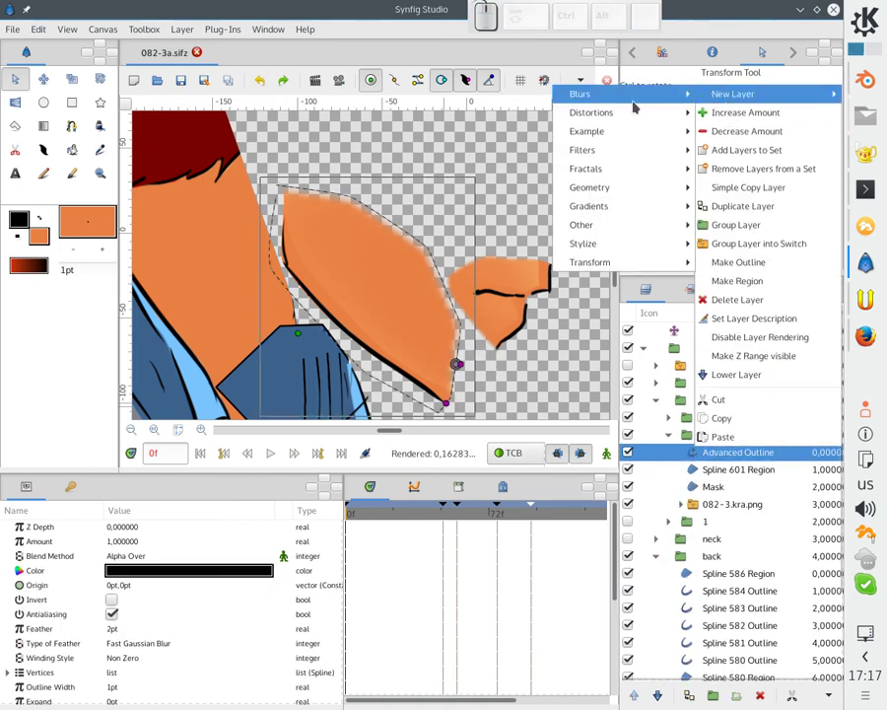
click(517, 264)
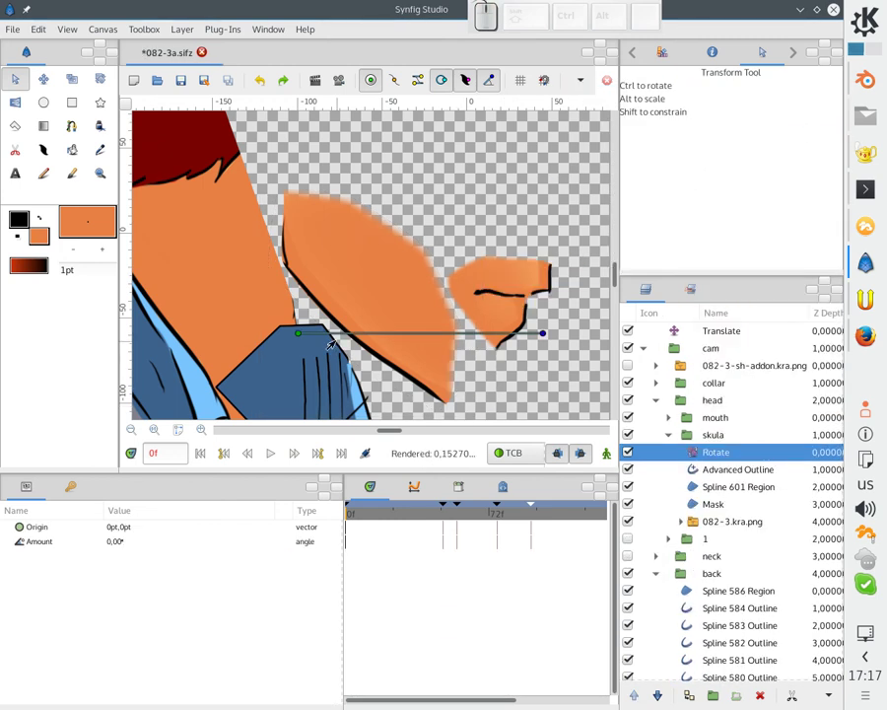
drag(305, 339, 445, 405)
scroll(up, 3)
middle_click(341, 324)
scroll(down, 3)
middle_click(341, 325)
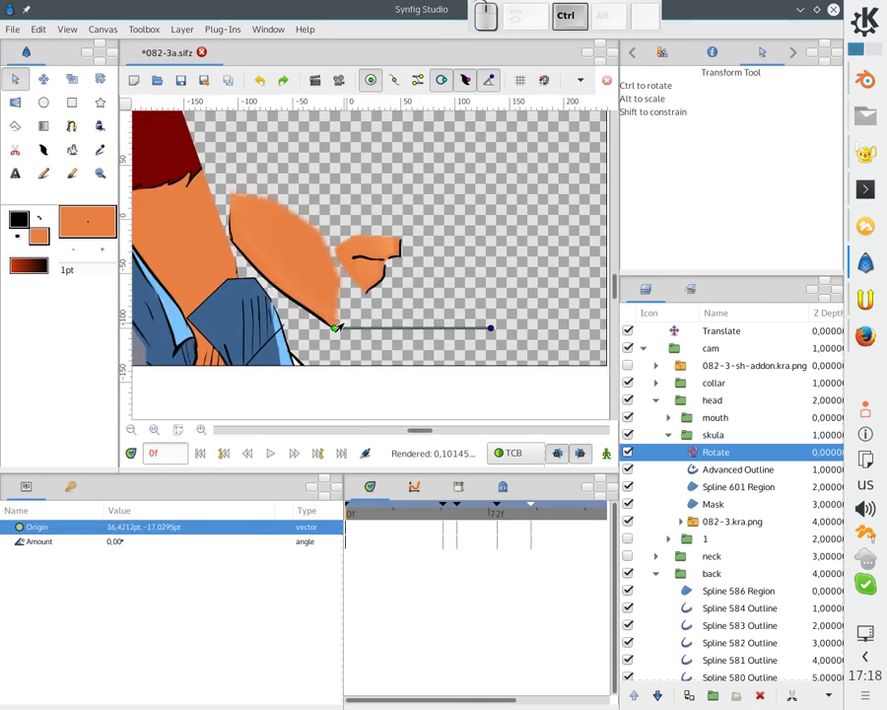
drag(701, 437, 531, 400)
Set the rotation amount to 28 degrees and reselect the skula group.
drag(488, 329, 469, 256)
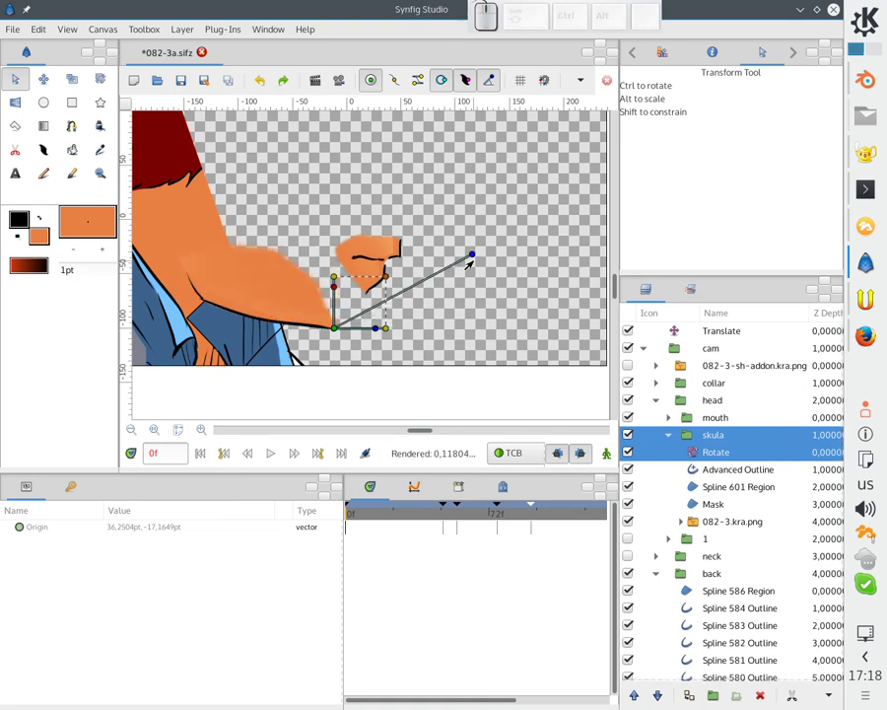
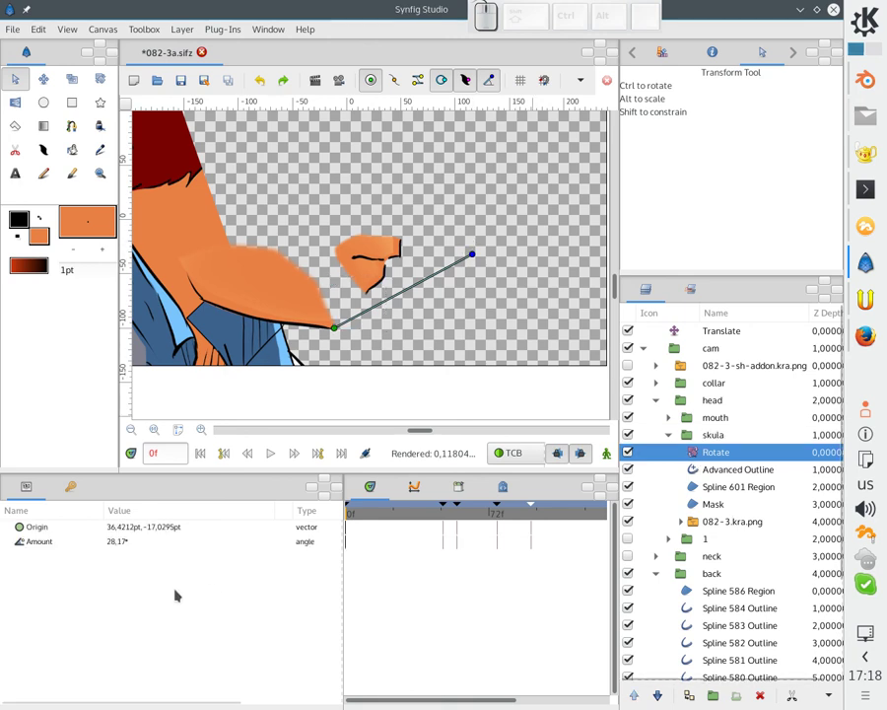
click(148, 549)
key(Return)
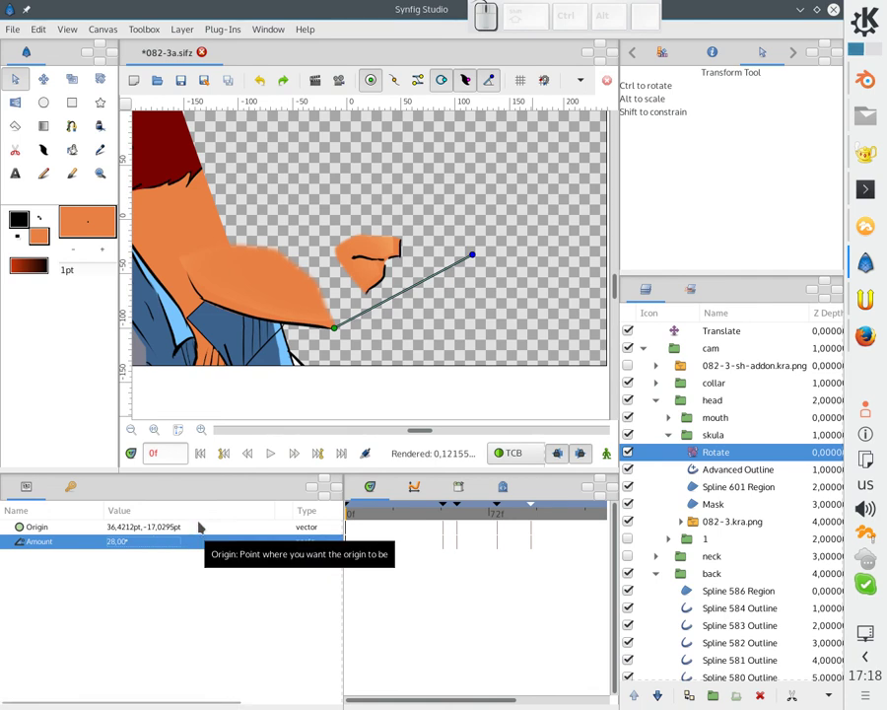
click(691, 440)
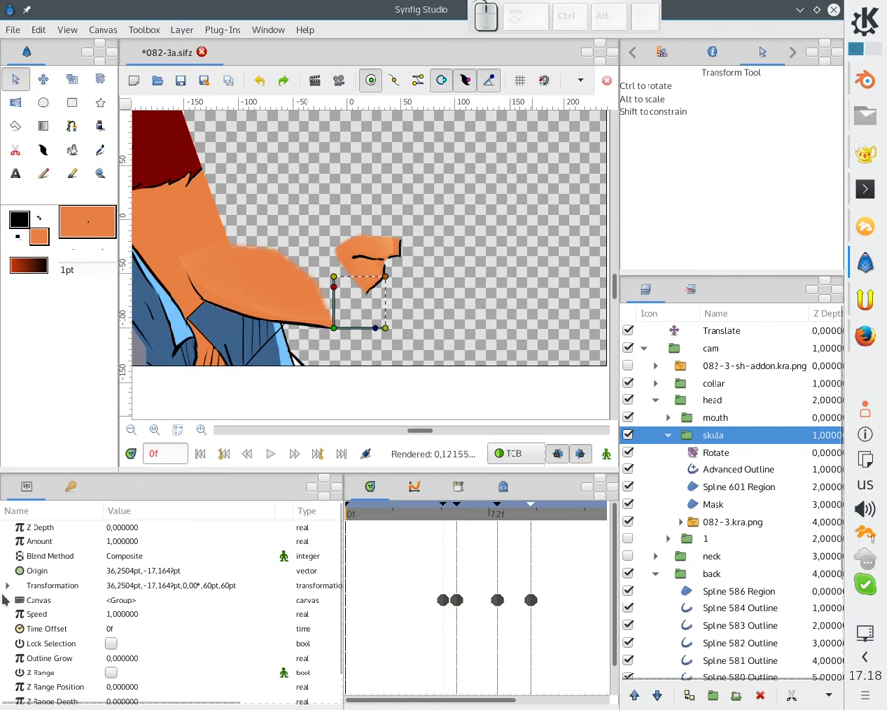
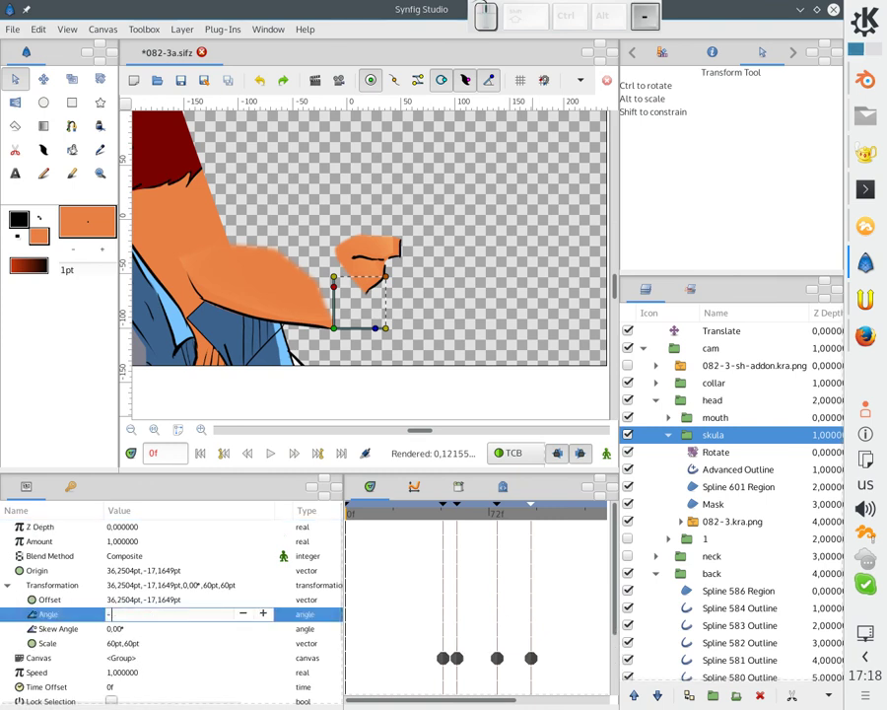
Counter-rotate the skula group to -28°, then -30°, zooming out to see the face.
key(Return)
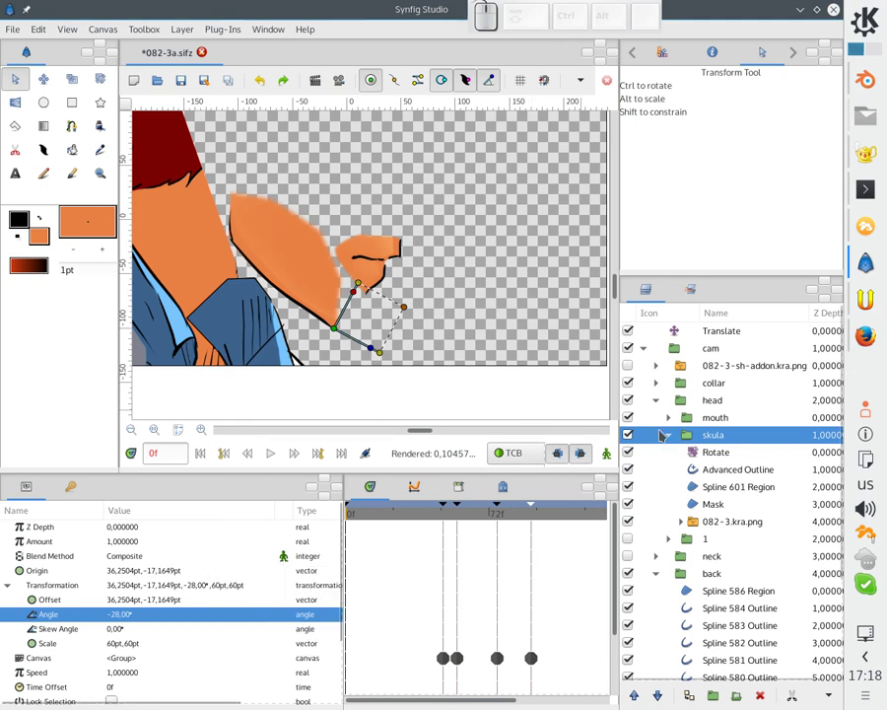
click(673, 436)
click(637, 458)
click(403, 324)
click(717, 439)
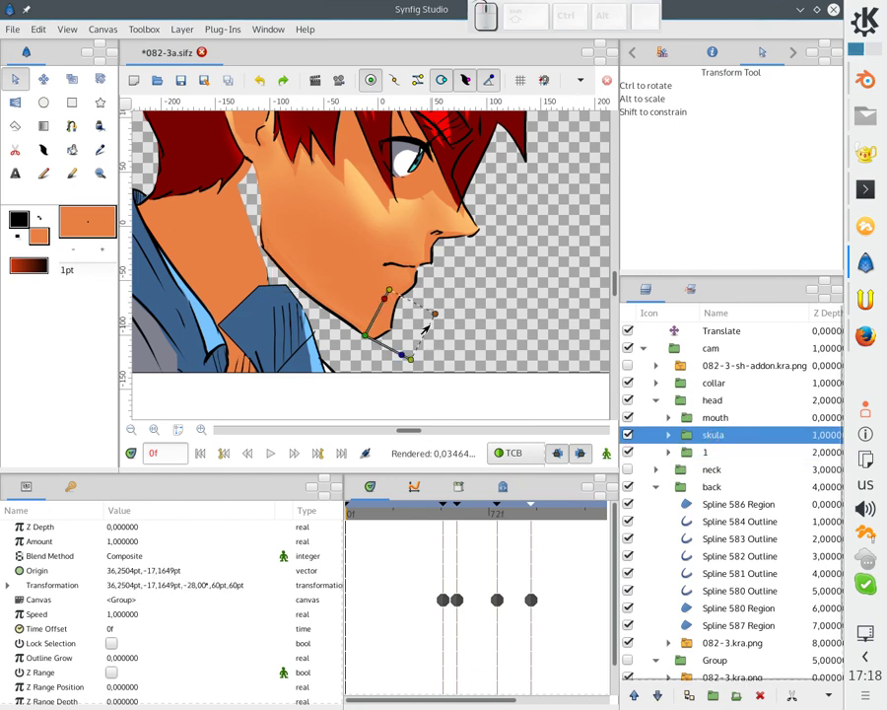
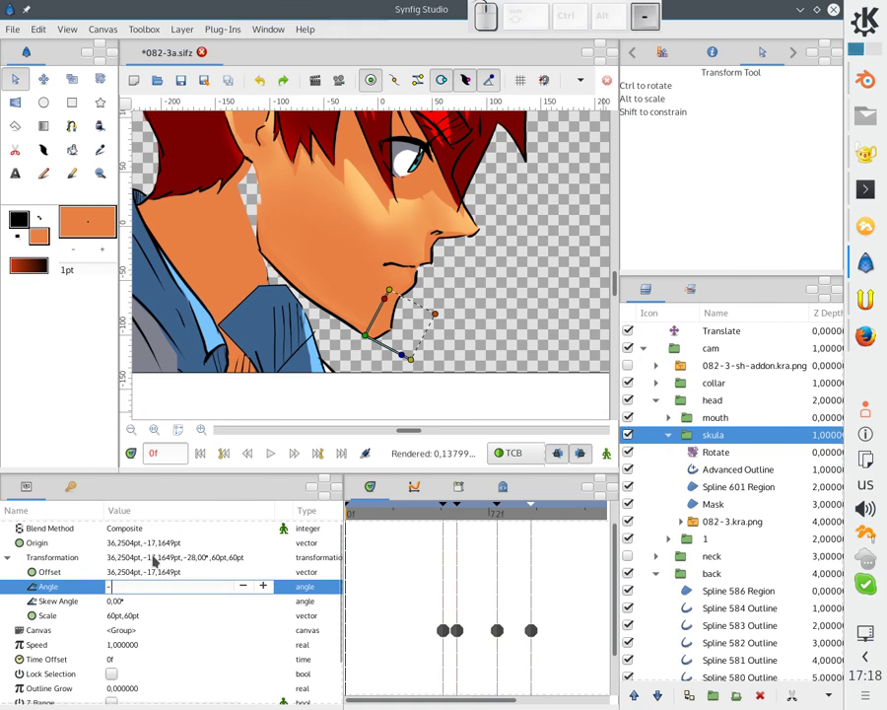
key(Return)
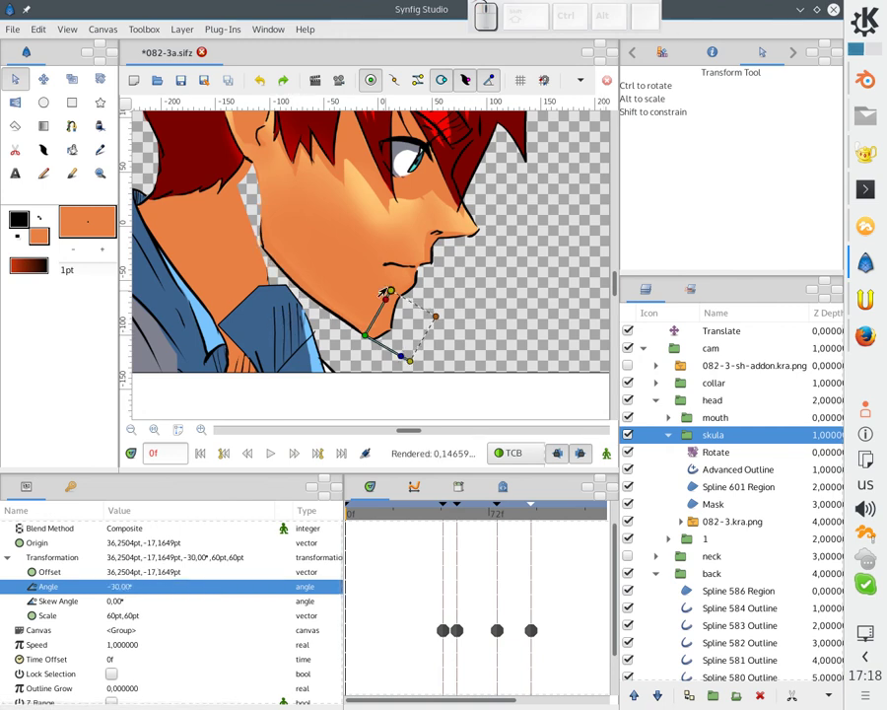
key(ctrl+s)
In animation mode, record skula transformation waypoints across keyframes, ending at frame 77.
click(462, 518)
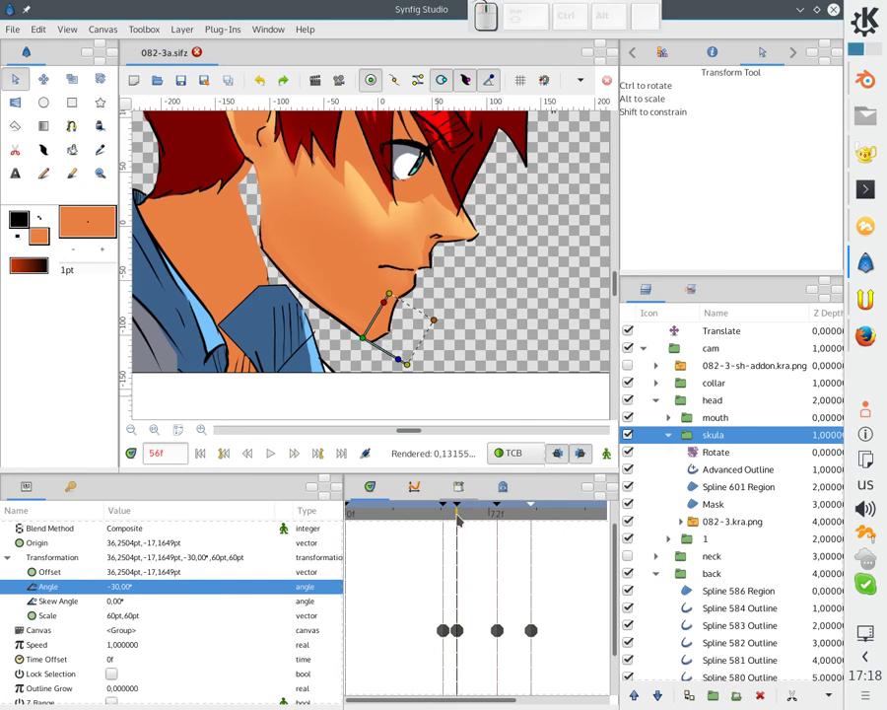
click(610, 459)
click(676, 439)
click(393, 359)
key(Up)
key(Up)
click(405, 363)
key(Right)
click(498, 518)
click(503, 520)
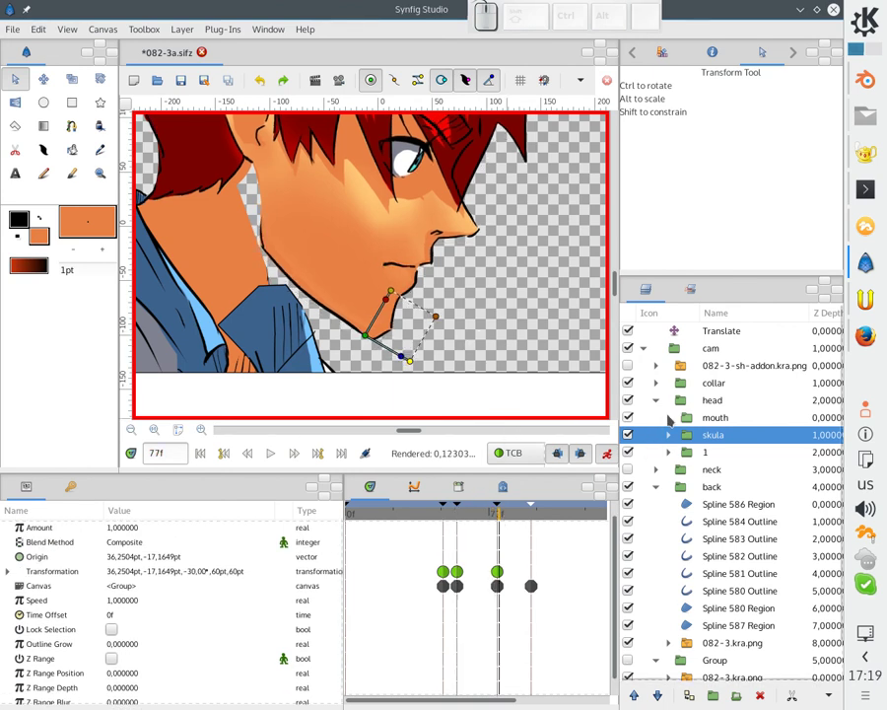
Collapse the head group, zoom the canvas out to fit, deselect all layers and return to the first frame.
click(658, 400)
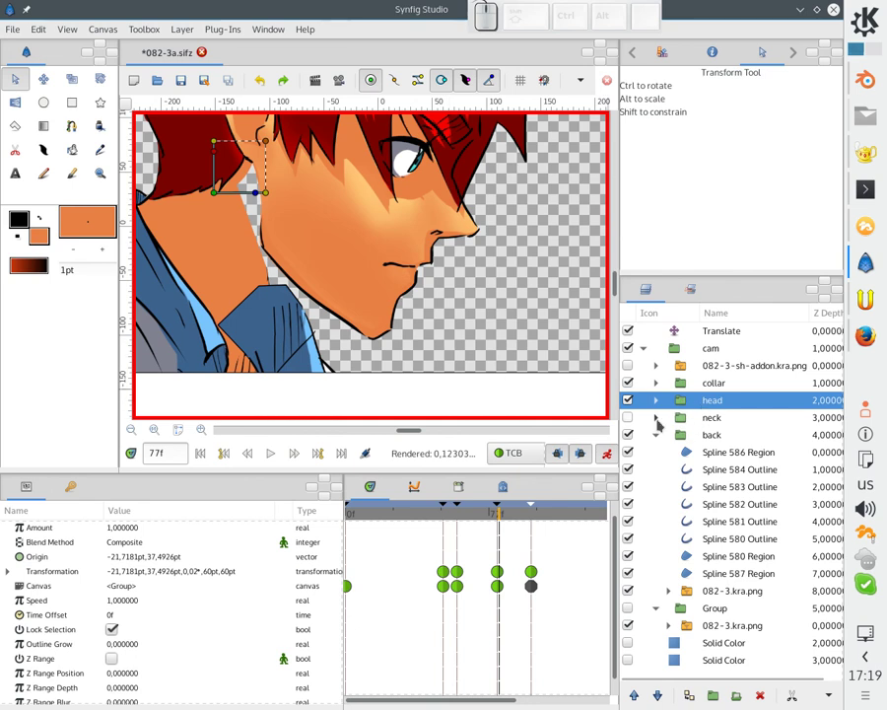
click(634, 422)
middle_click(425, 306)
scroll(down, 3)
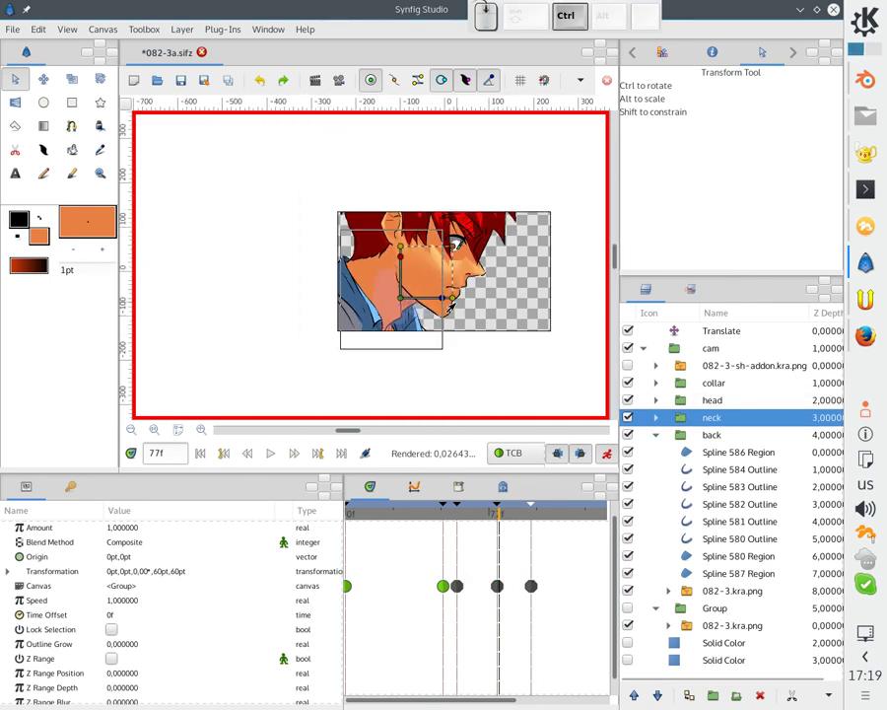
middle_click(450, 311)
click(478, 316)
scroll(up, 3)
click(632, 386)
Play the animation from the start, pausing and resuming to inspect the head, neck and jaw poses.
click(582, 448)
click(201, 449)
click(265, 266)
click(275, 460)
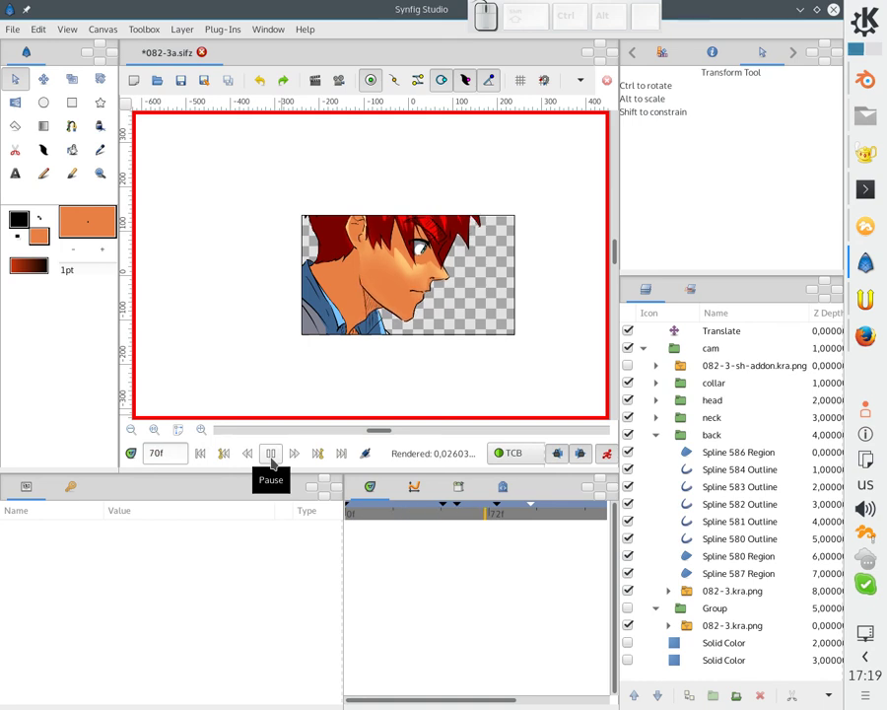
click(274, 459)
click(205, 456)
click(271, 455)
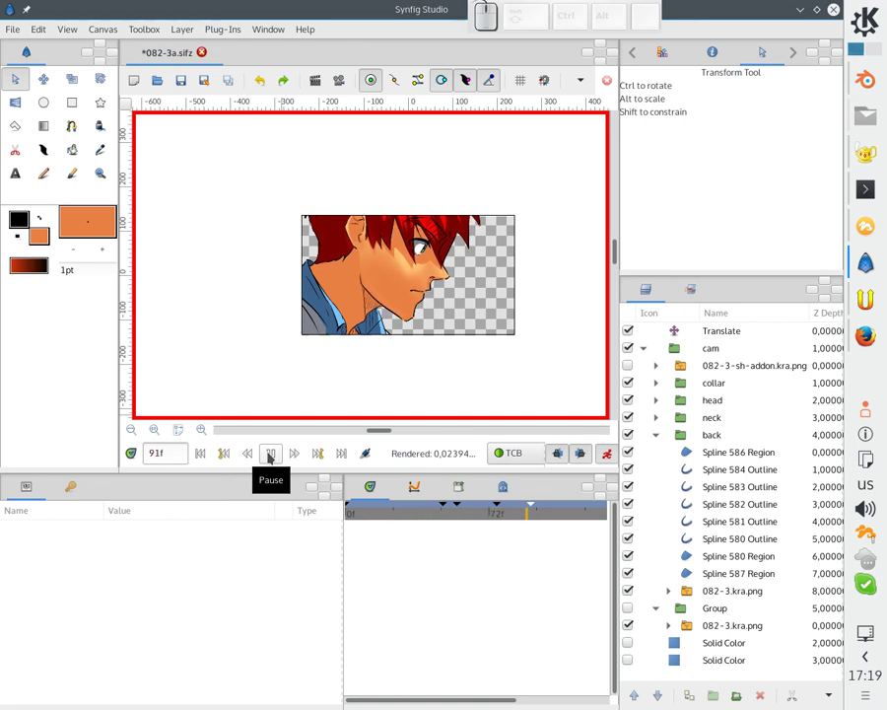
click(271, 454)
Bring the later frames into the timeline view and play on, stopping near frame 142.
click(491, 517)
drag(582, 448, 500, 519)
click(500, 518)
click(201, 456)
click(272, 450)
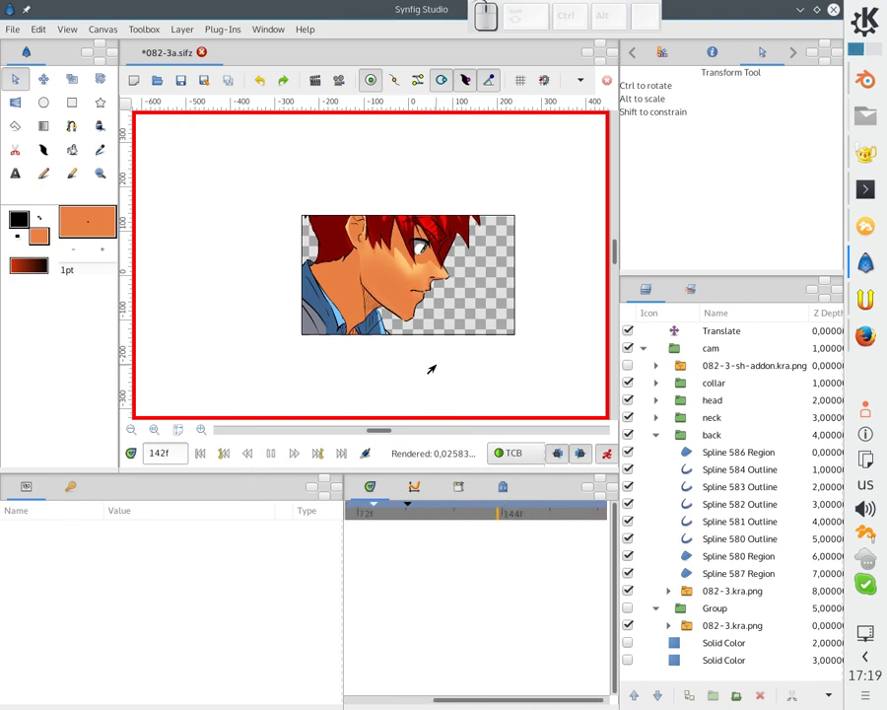
Save the scene, move the last keyframe from 217 to frame 200, and jump back to the first frame.
click(447, 334)
key(ctrl+s)
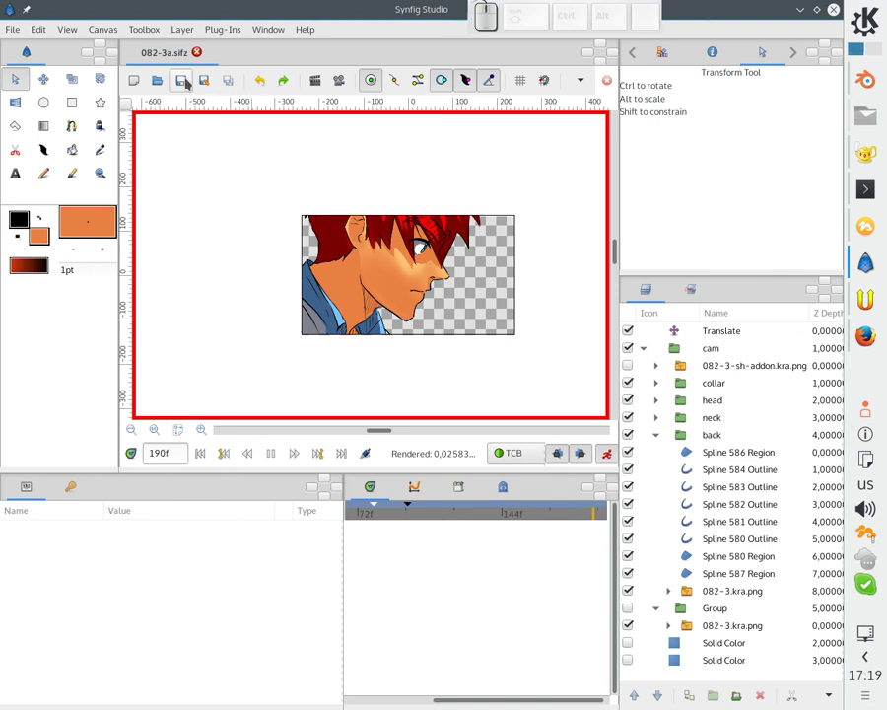
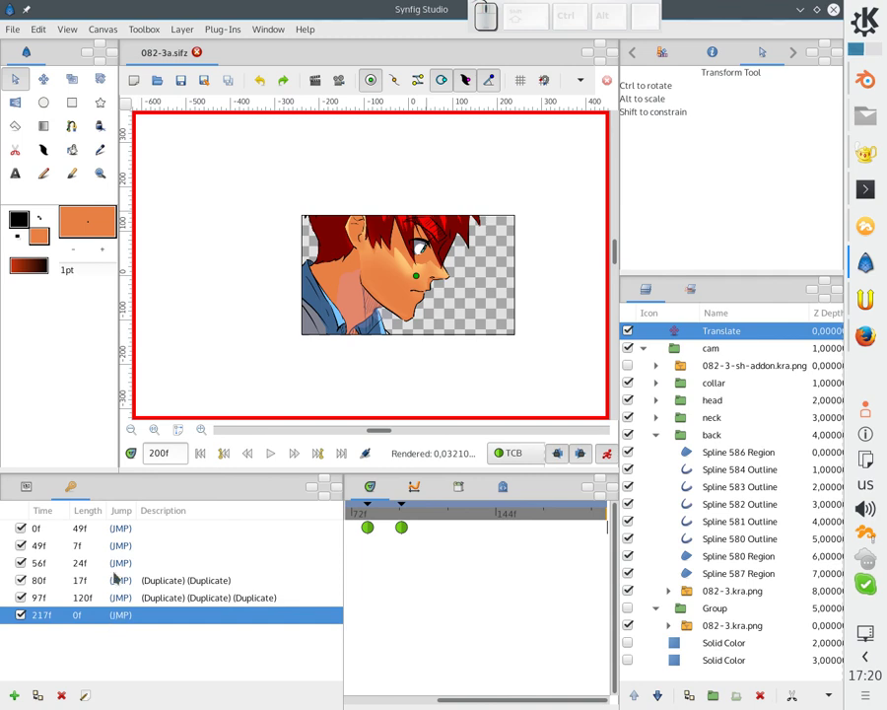
click(56, 623)
key(Return)
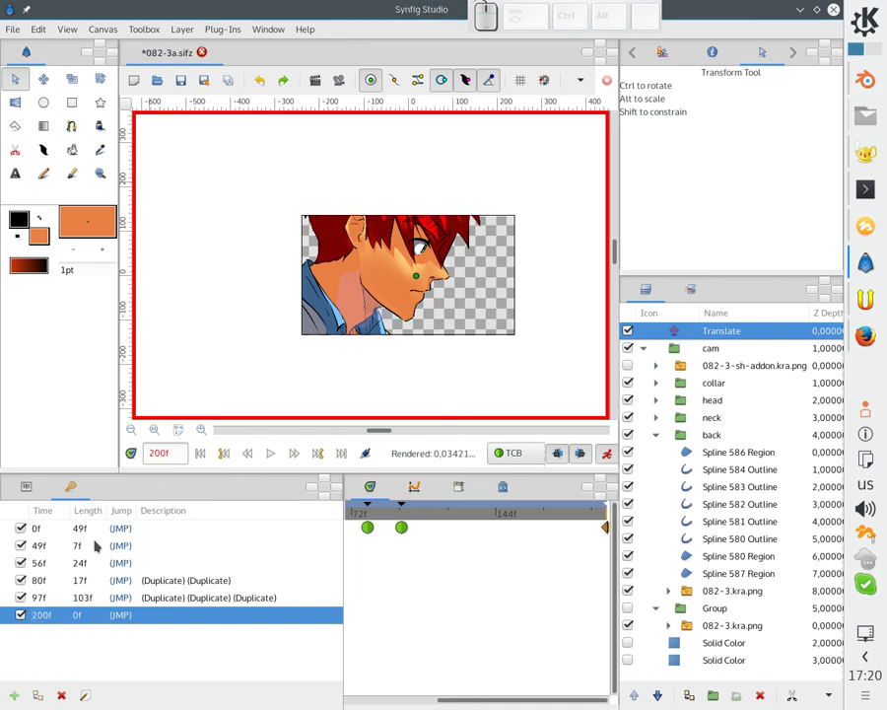
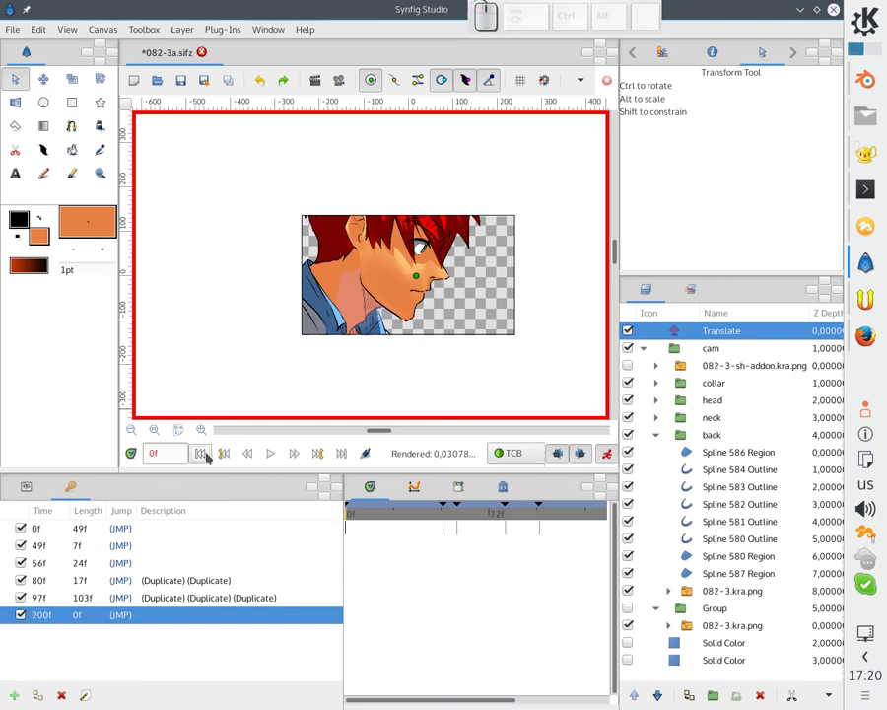
click(343, 453)
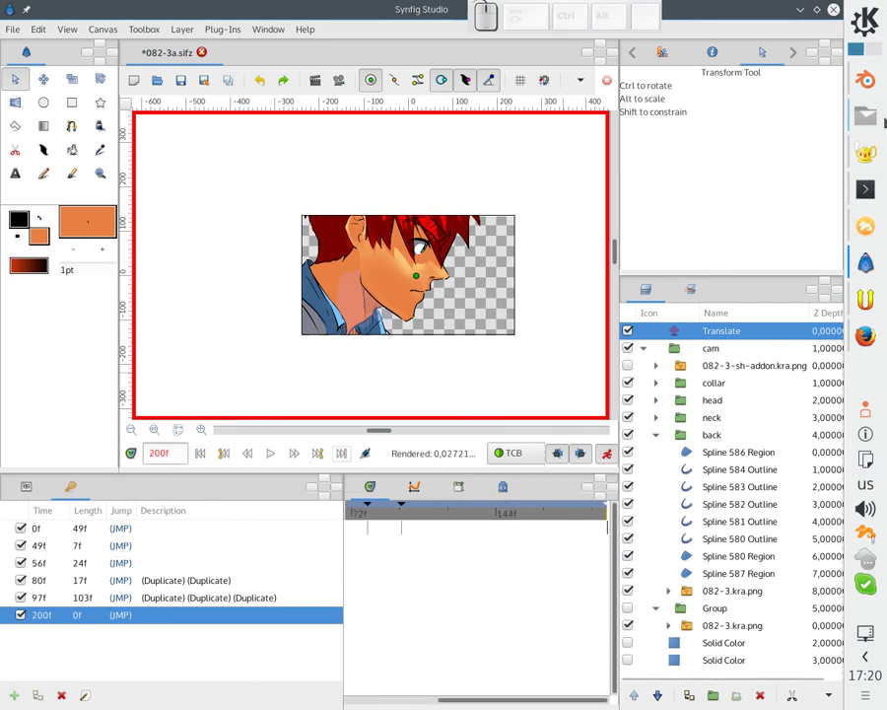
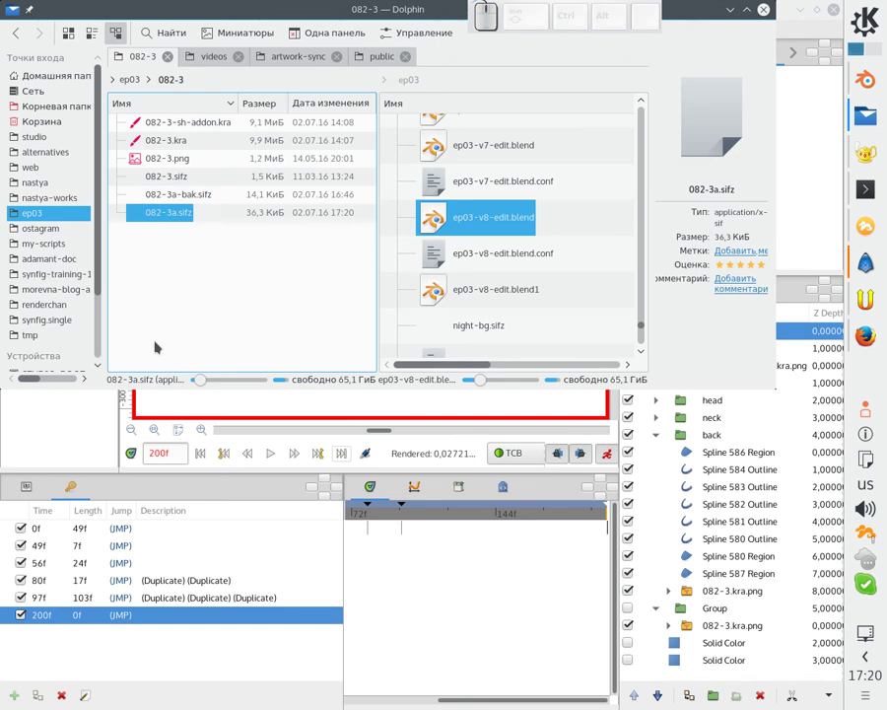
Open 082-3a-bak.sifz from Dolphin, close that backup tab again and return to the main 082-3a.sifz scene.
click(203, 198)
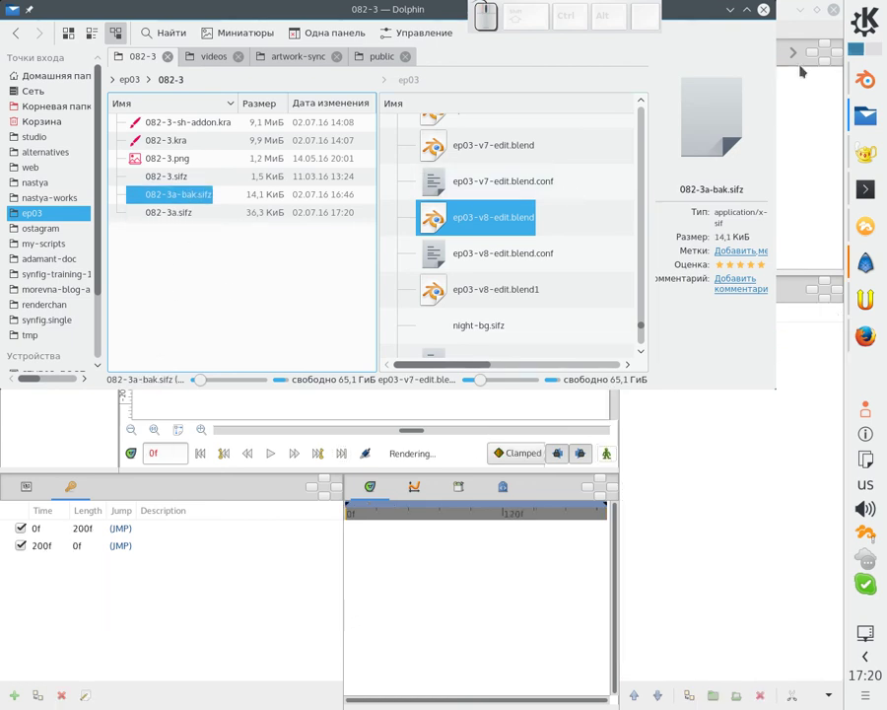
click(808, 34)
click(342, 458)
click(203, 460)
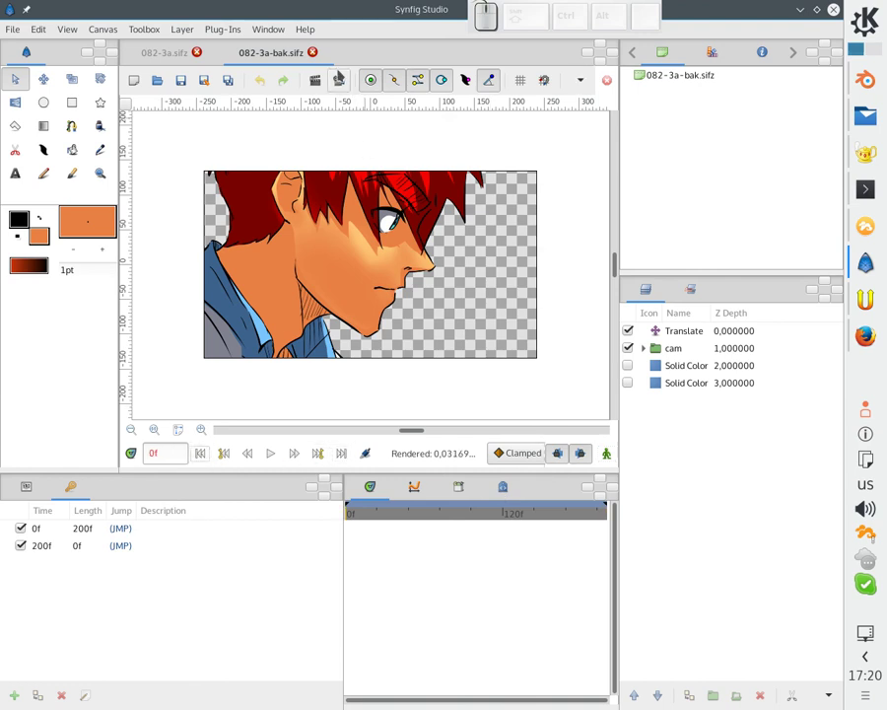
click(317, 55)
key(alt+Tab)
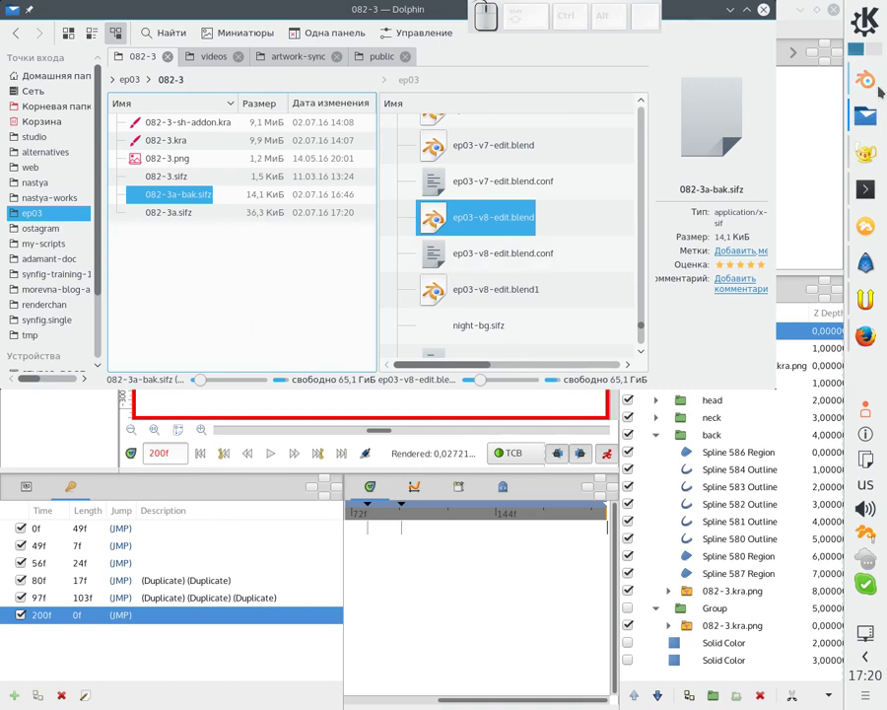
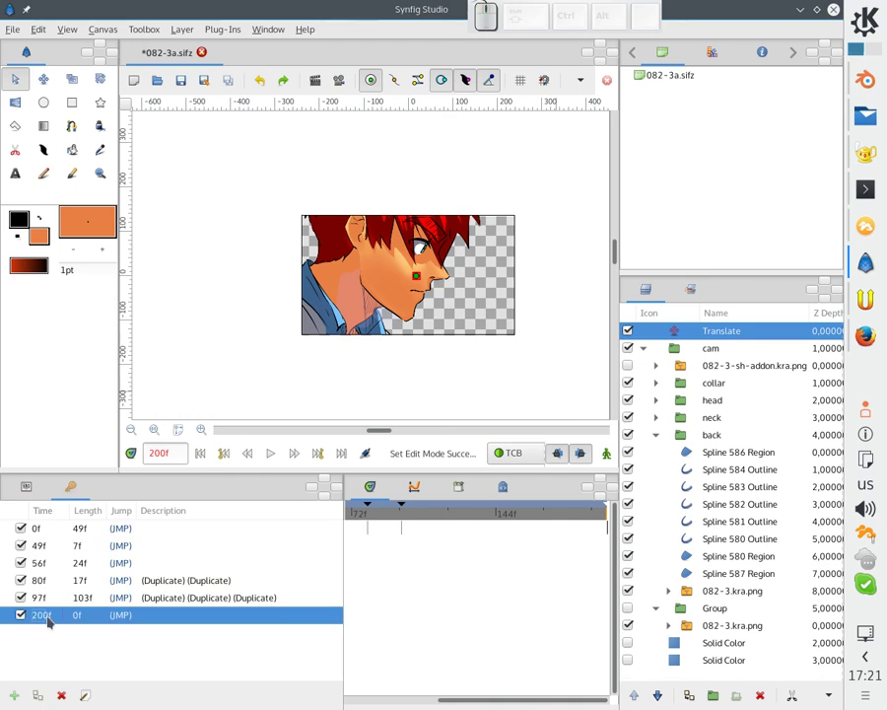
Delete the keyframe at 200f so 97f is last, and play the animation from the start.
click(66, 694)
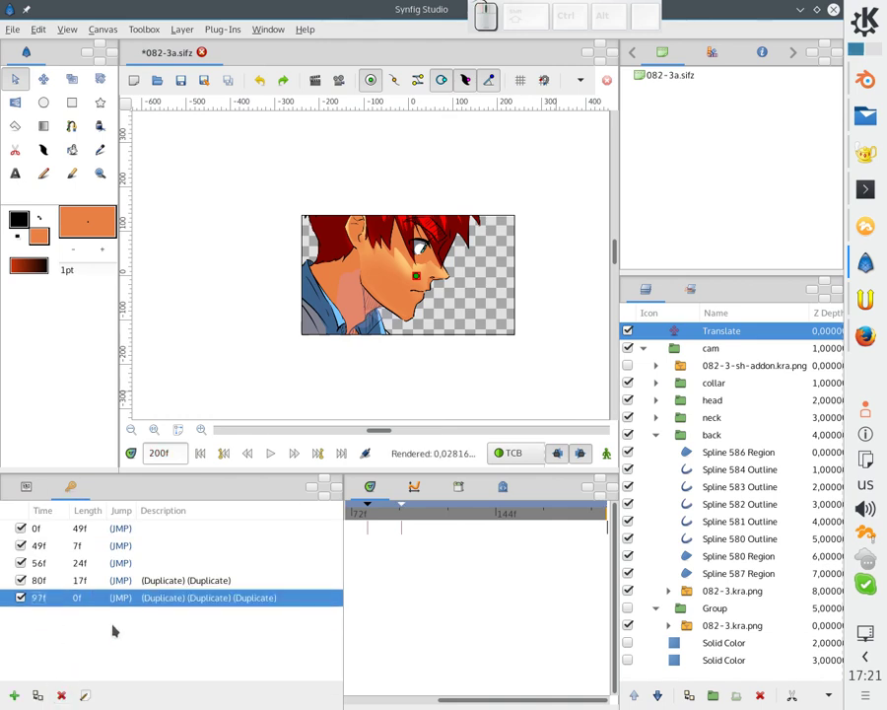
click(200, 462)
click(278, 454)
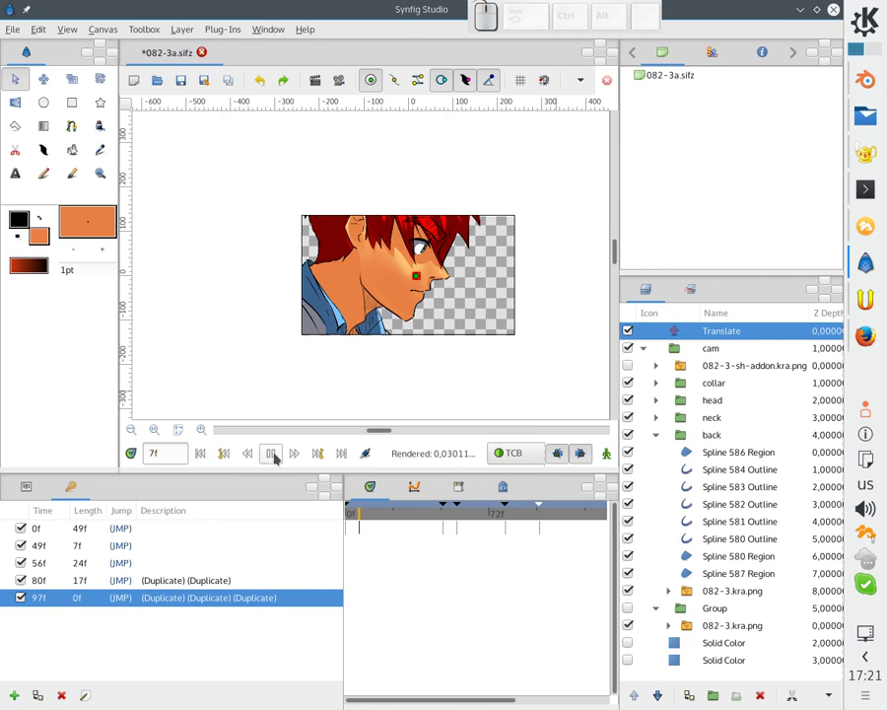
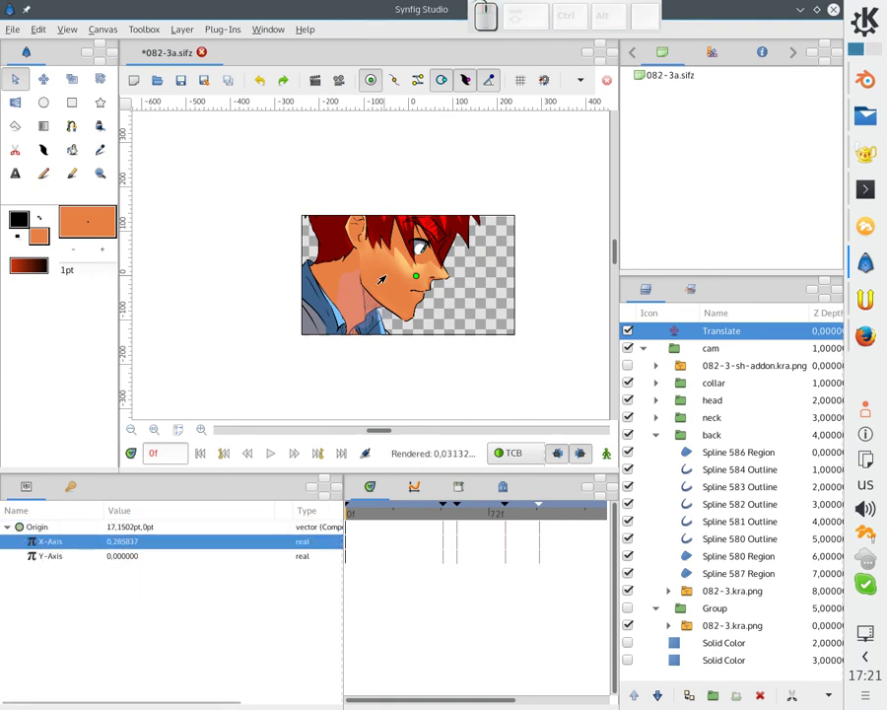
Shift the camera framing across the face and convert the Translate origin X-Axis to Linear.
drag(410, 279, 395, 279)
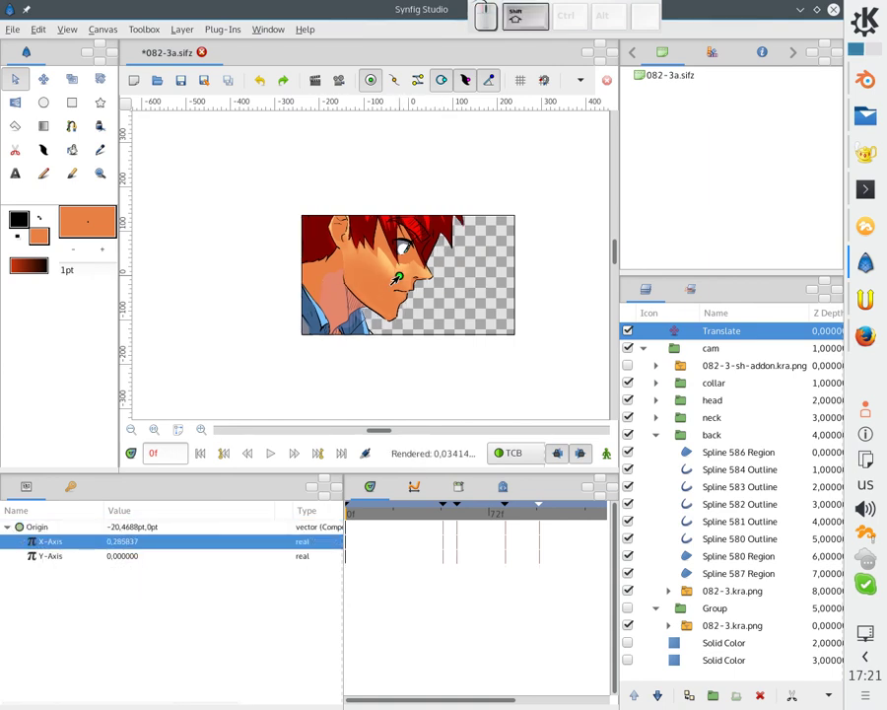
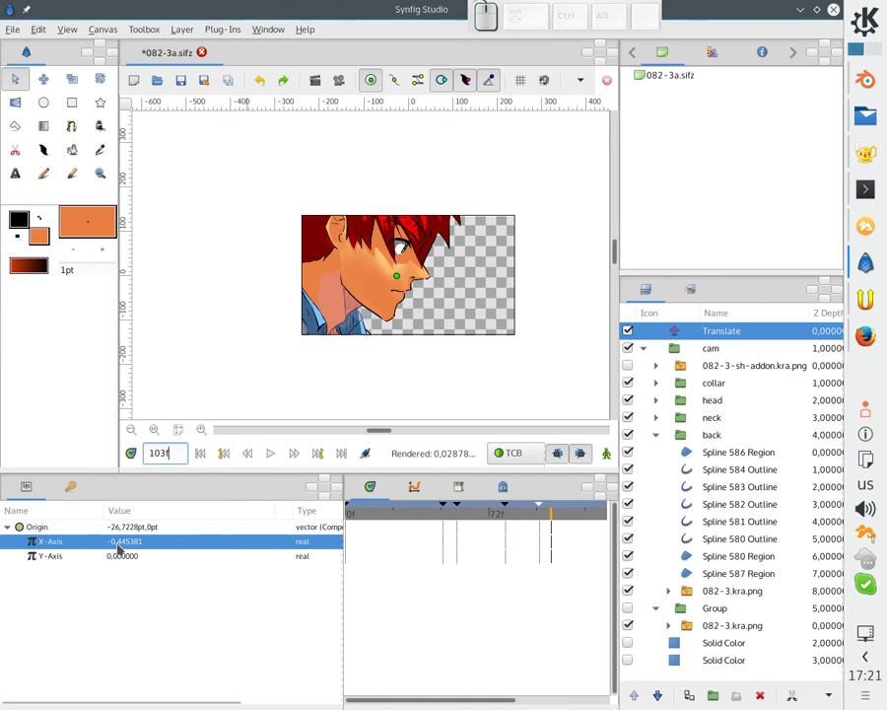
right_click(89, 548)
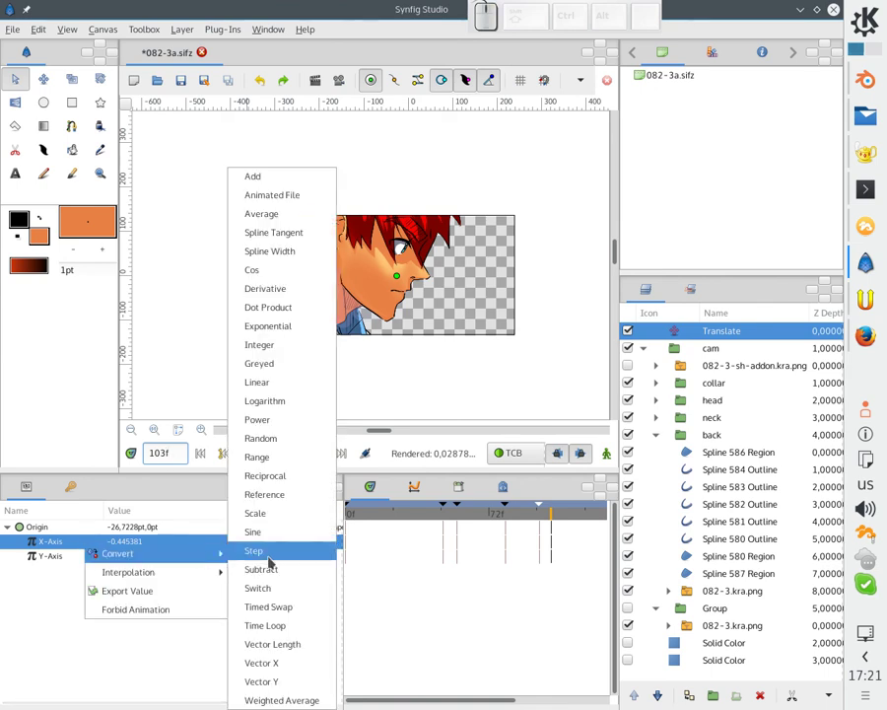
click(278, 388)
click(25, 546)
click(125, 562)
Set the linear X-Axis Rate to 0.1, then adjust it to a slower drift value and confirm.
click(132, 560)
key(1)
key(Return)
drag(146, 539, 146, 538)
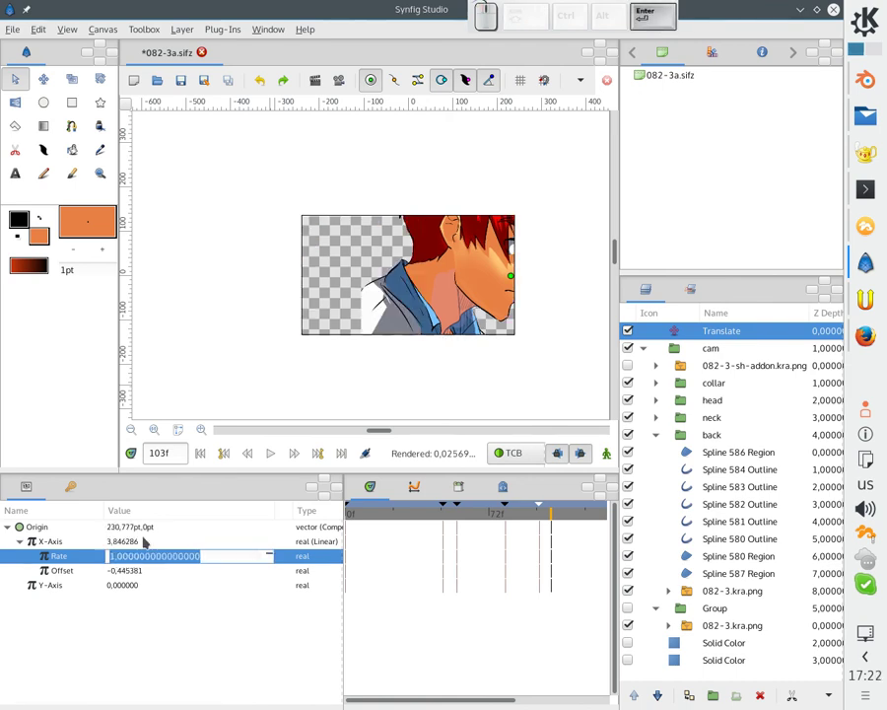
key(Return)
key(alt+Tab)
key(alt+Tab)
click(145, 570)
click(163, 561)
key(Return)
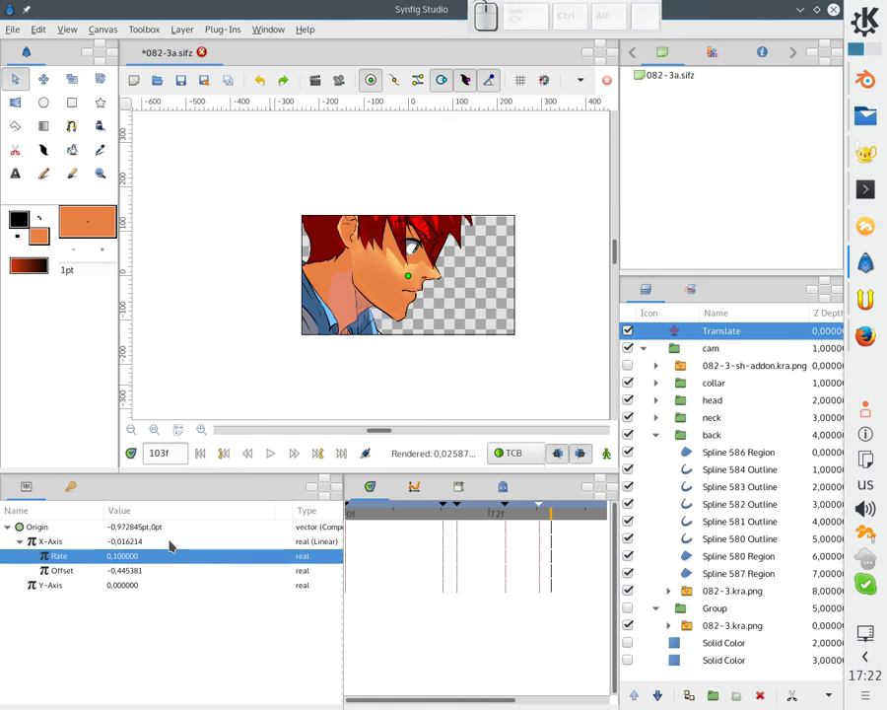
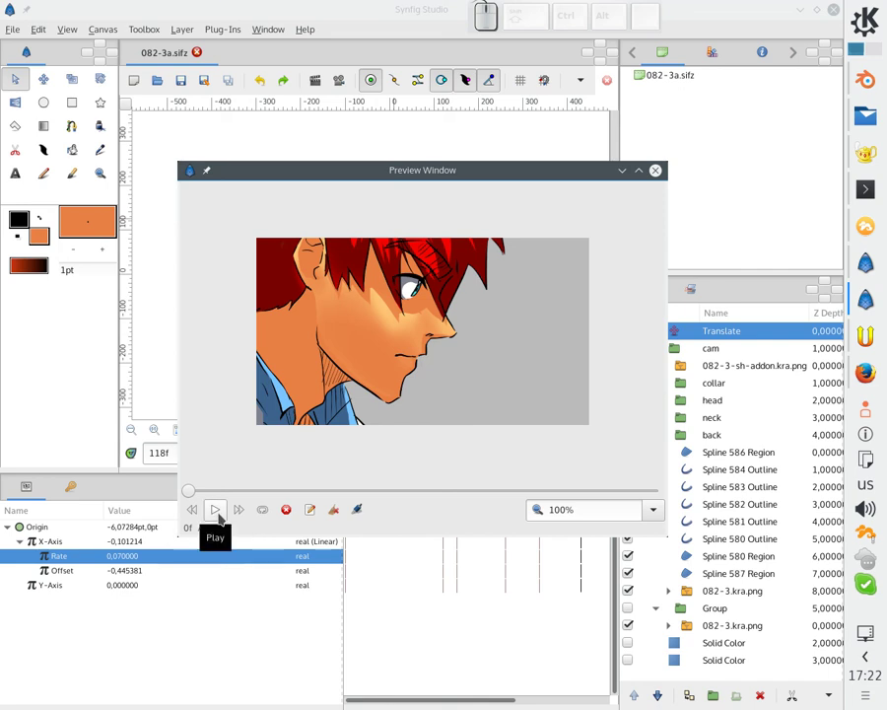
Play the rendered preview of the camera pan in the Preview Window.
click(221, 509)
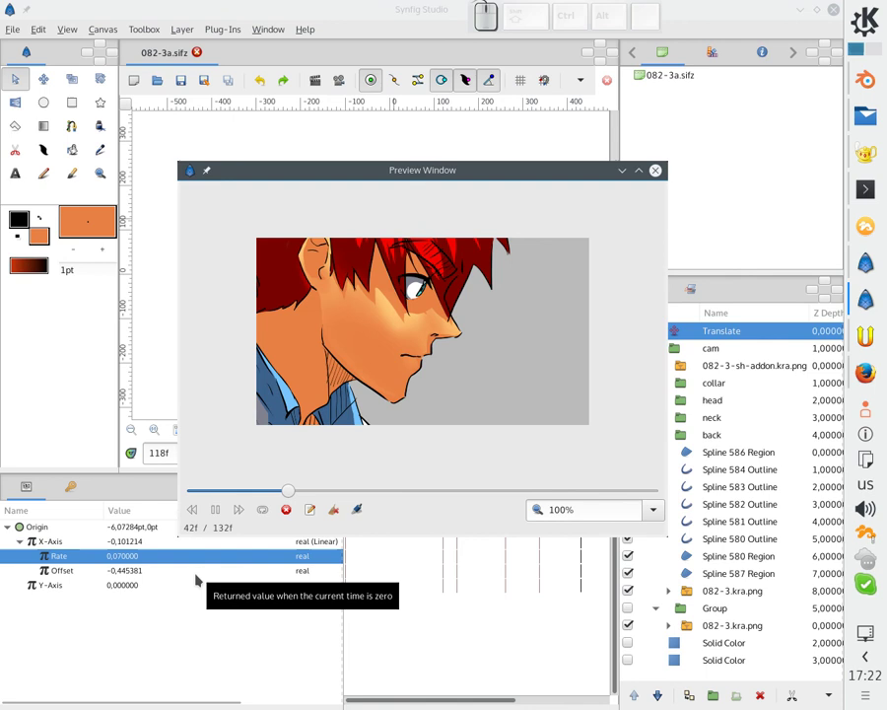
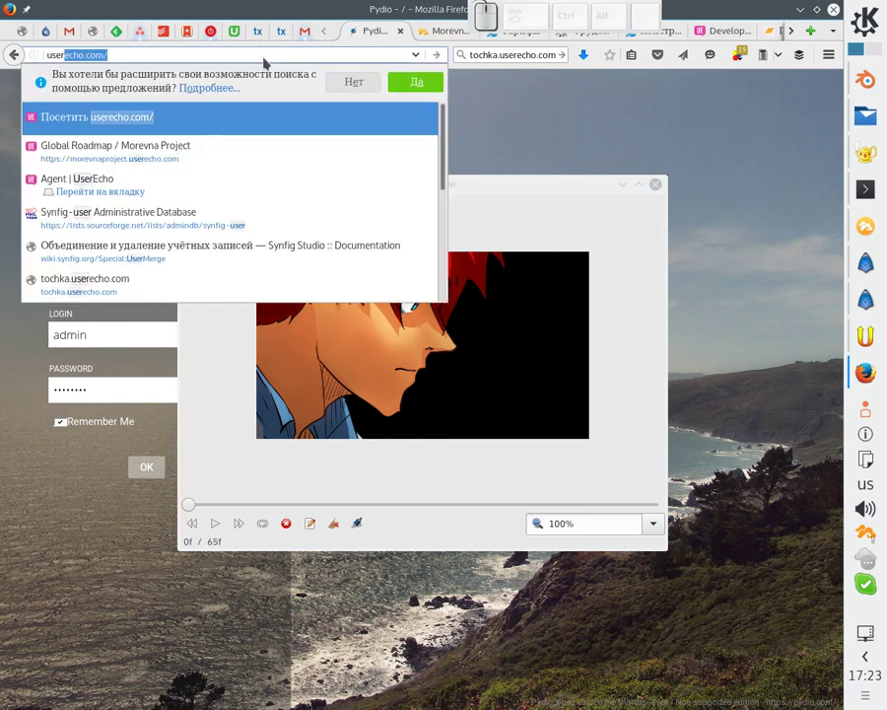
Go to morevnaproject.userecho.com and start a new topic in the Development bugtracker.
key(Down)
key(Return)
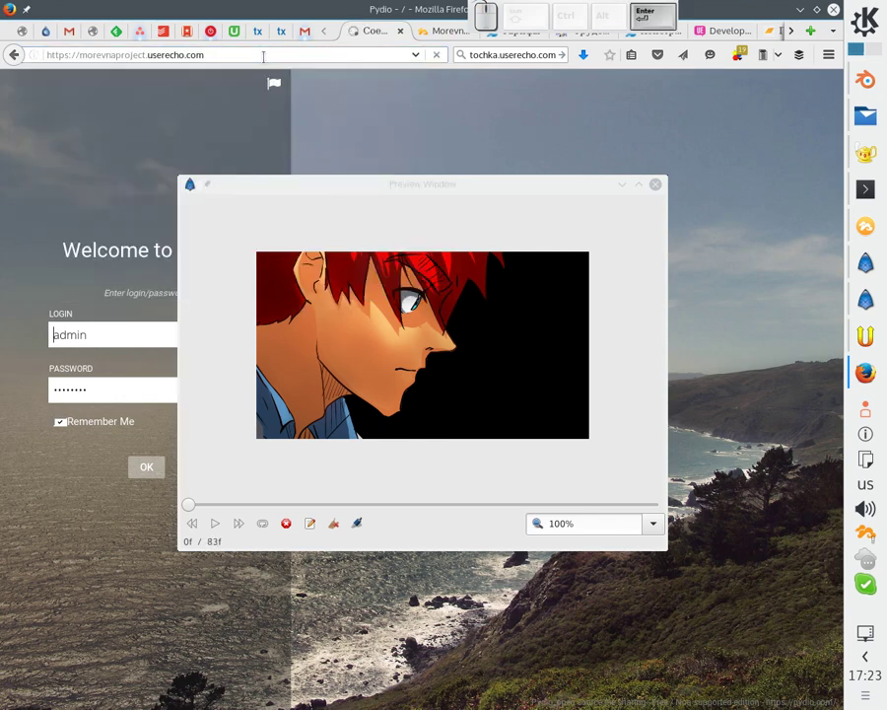
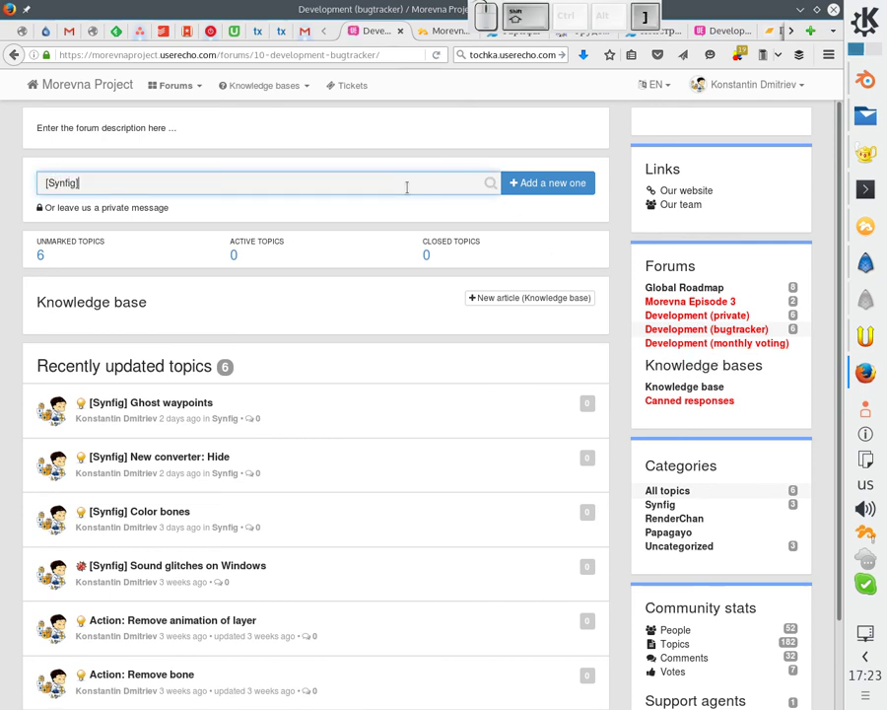
key(space)
key(shift+space)
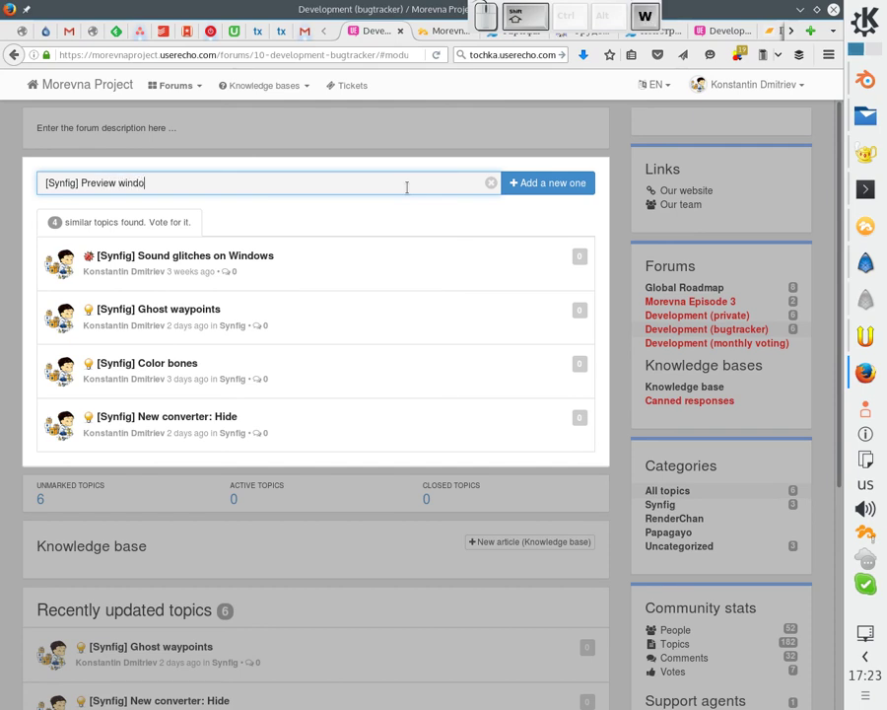
Type the title '[Synfig] Preview parameters - always use same quality value', dropping the word 'window'.
key(Left)
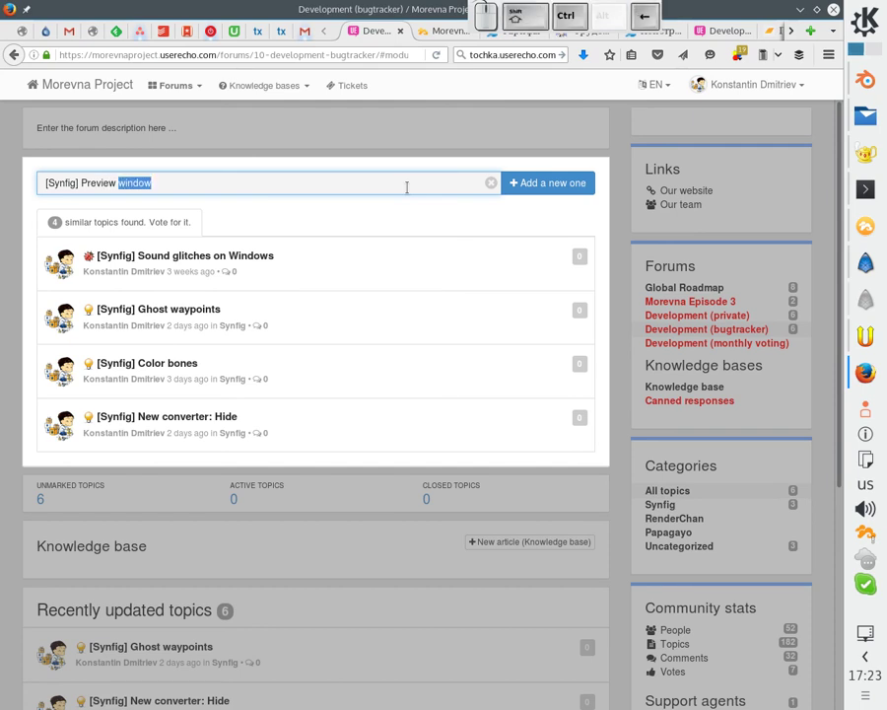
key(space)
key(-)
key(space)
key(a)
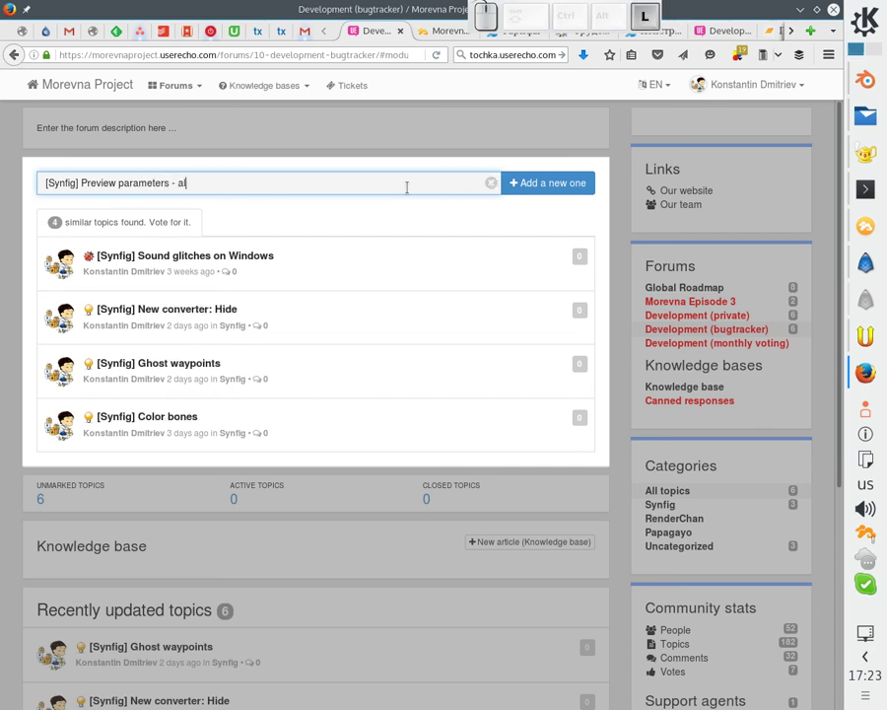
key(space)
key(space)
key(space)
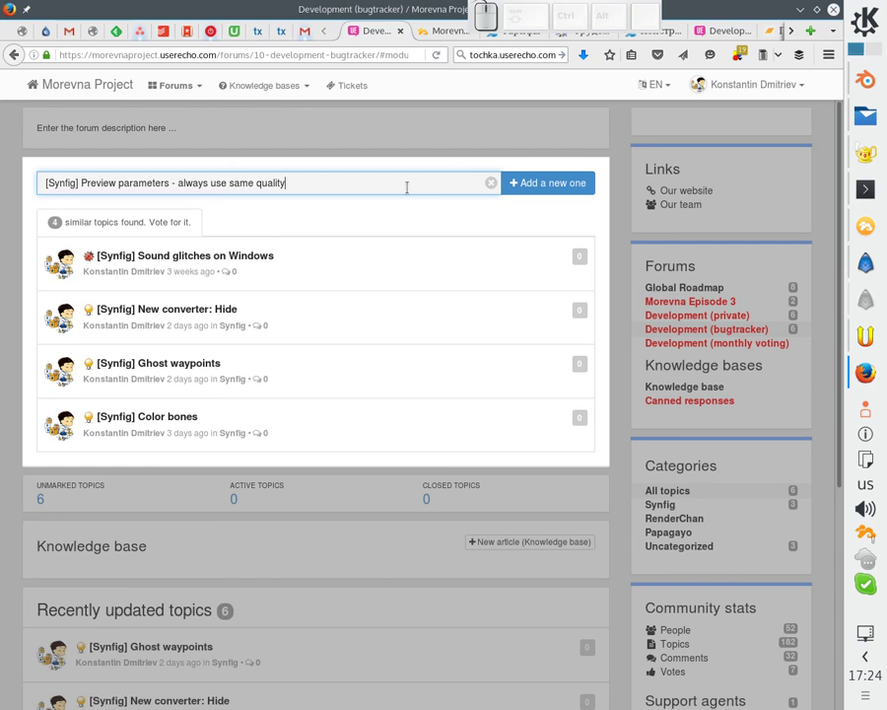
key(space)
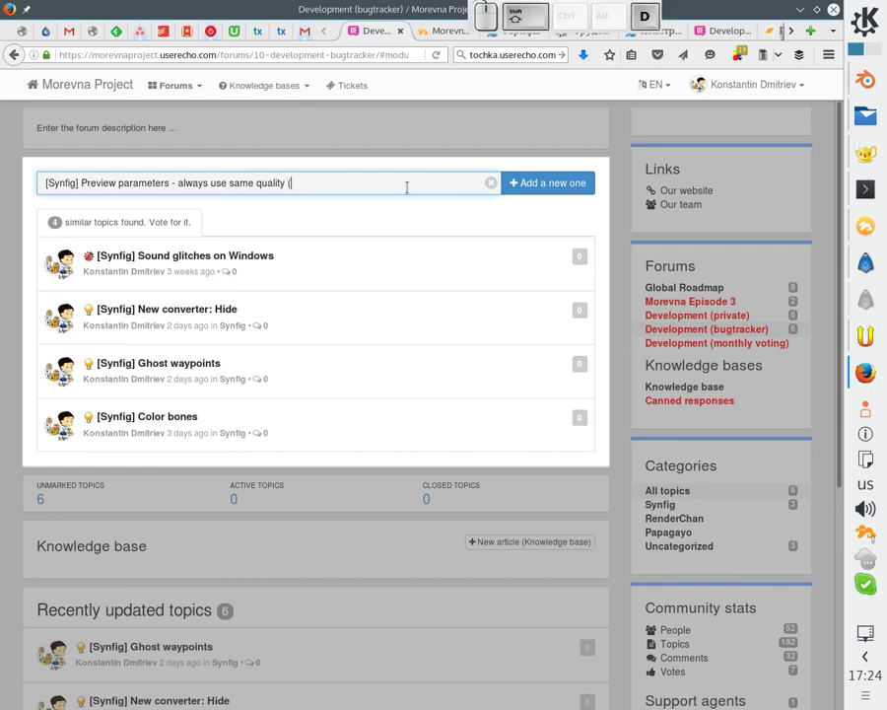
key(shift+space)
key(BackSpace)
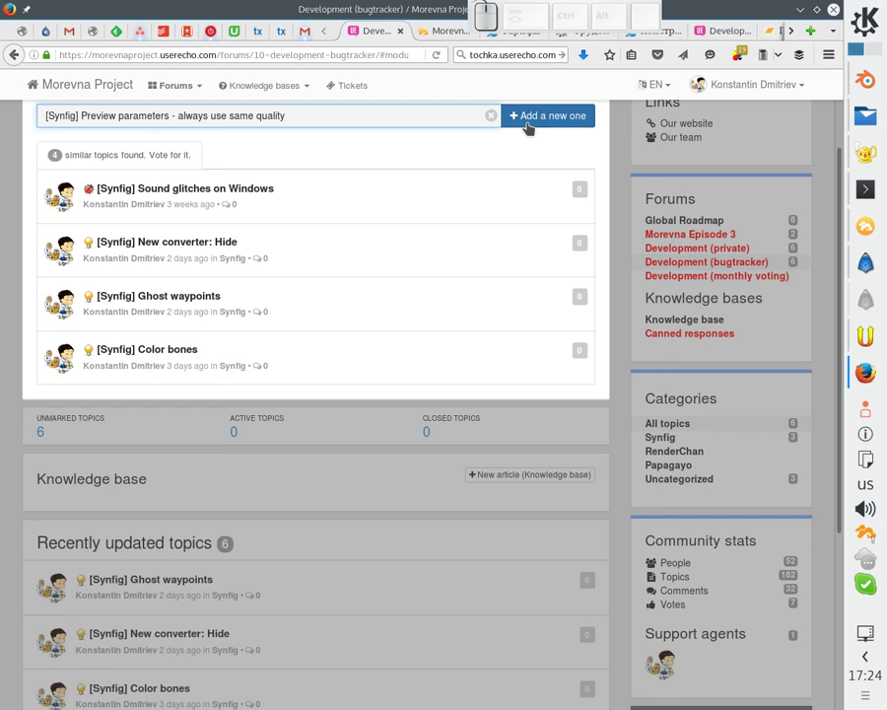
key(space)
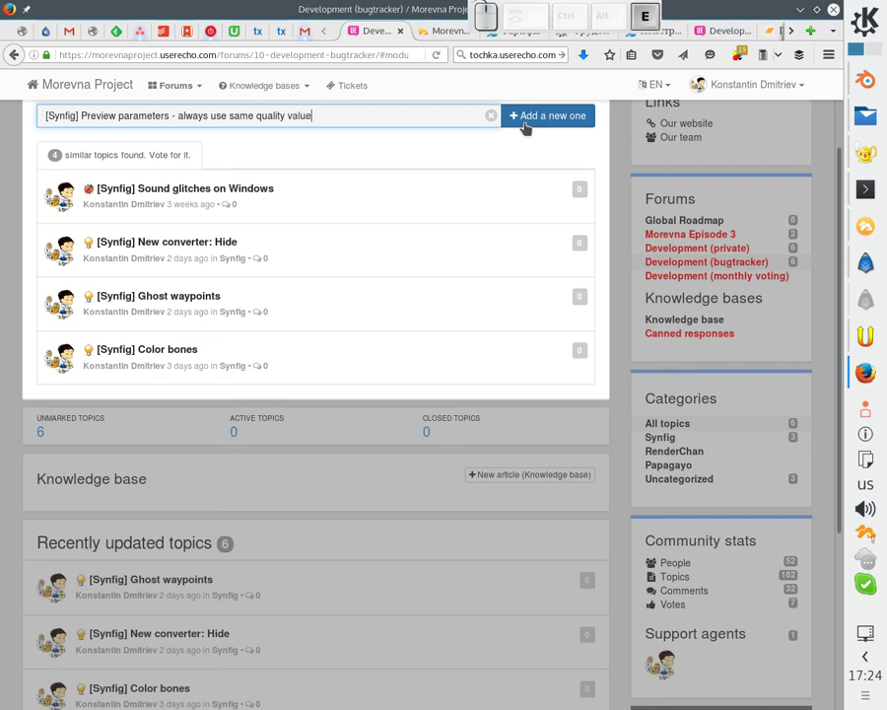
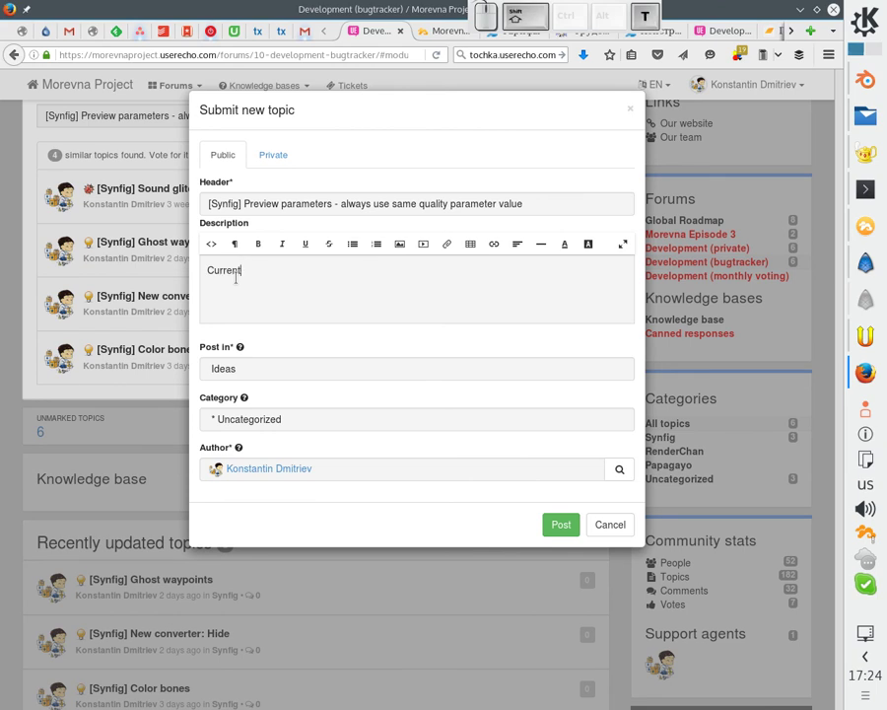
Finish the title with 'quality parameter value' and write the description 'Currently default quality value depends on'.
key(space)
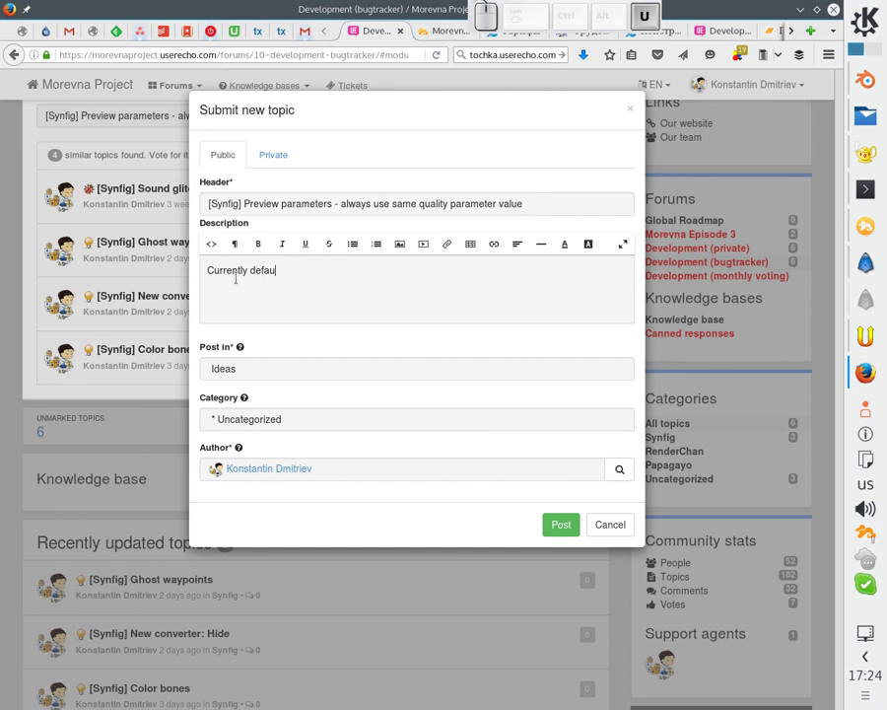
key(t)
key(space)
key(q)
key(space)
key(space)
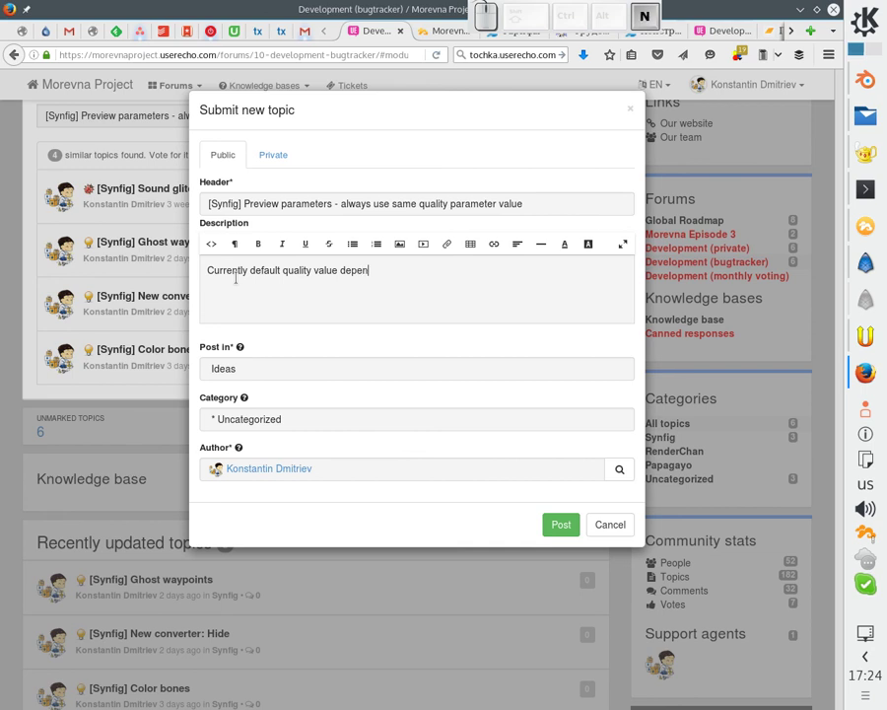
key(space)
key(n)
key(space)
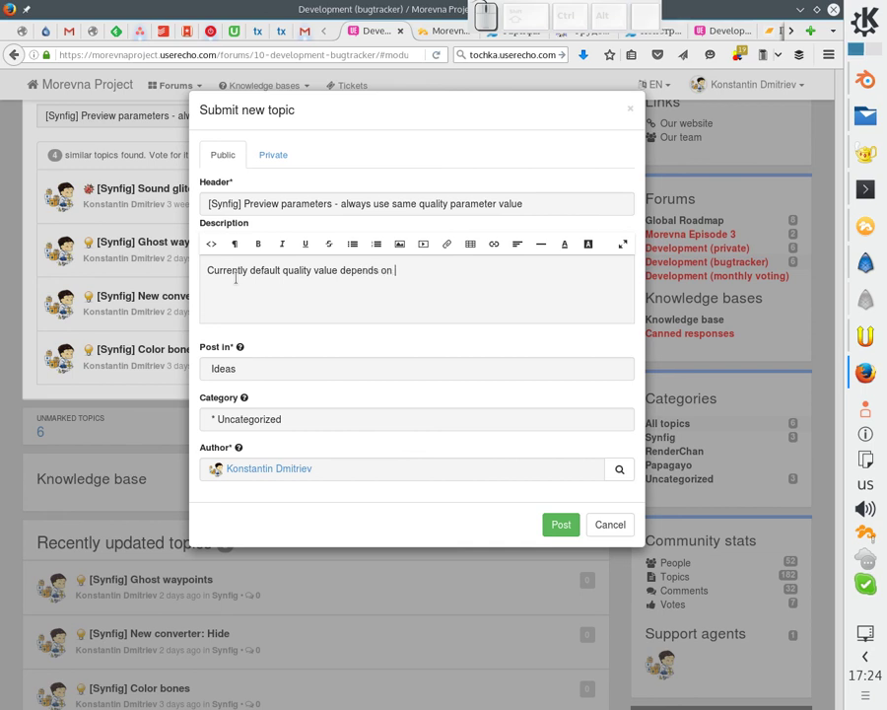
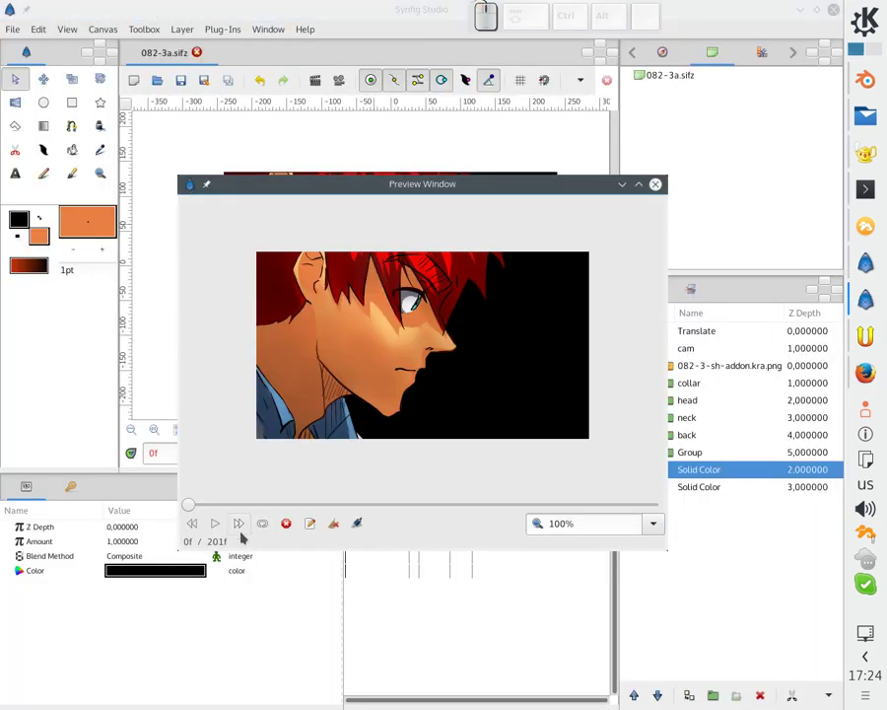
Play the rendered preview of the whole 201-frame animation again.
click(209, 528)
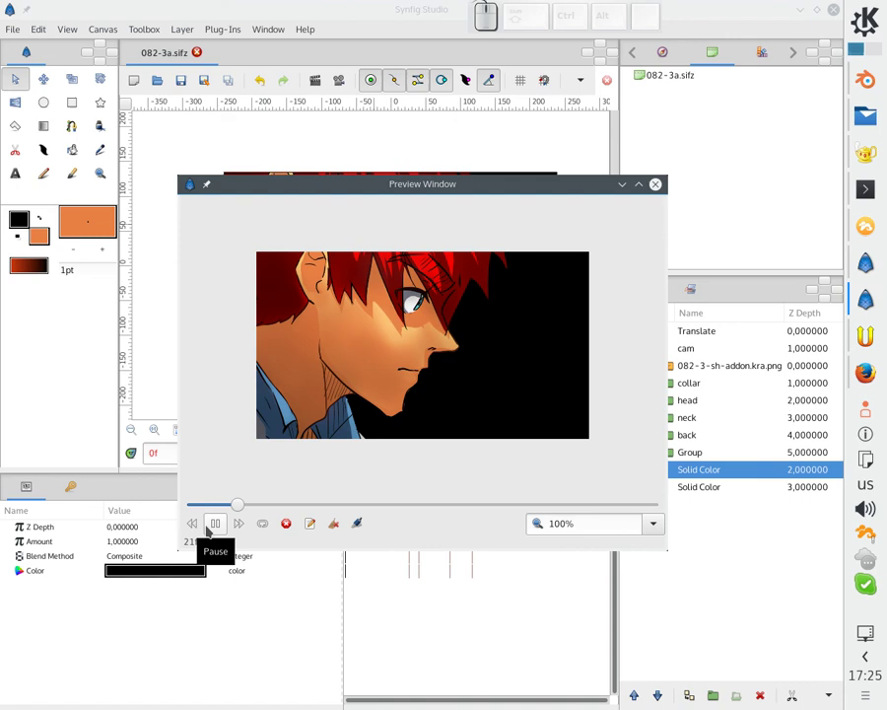